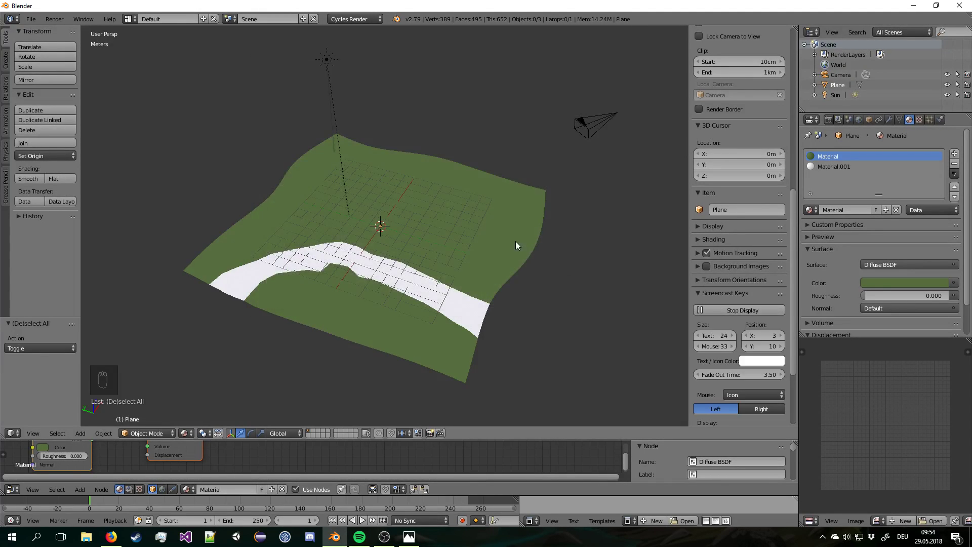
Line the viewport up low across the landscape, ready to snap the camera onto it.
drag(452, 226, 451, 225)
key(KP_1)
key(KP_7)
drag(420, 247, 442, 217)
drag(440, 214, 413, 202)
middle_click(414, 200)
middle_click(414, 190)
key(KP_0)
key(KP_5)
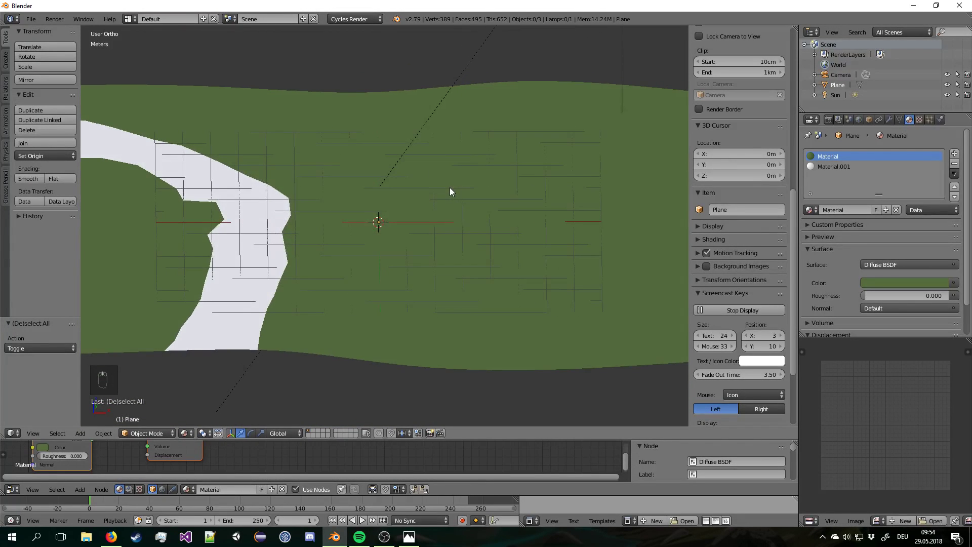
Snap the camera to the current view, tilt it about X and drop it down along Z.
key(ctrl+alt+KP_0)
drag(480, 126, 563, 208)
key(r)
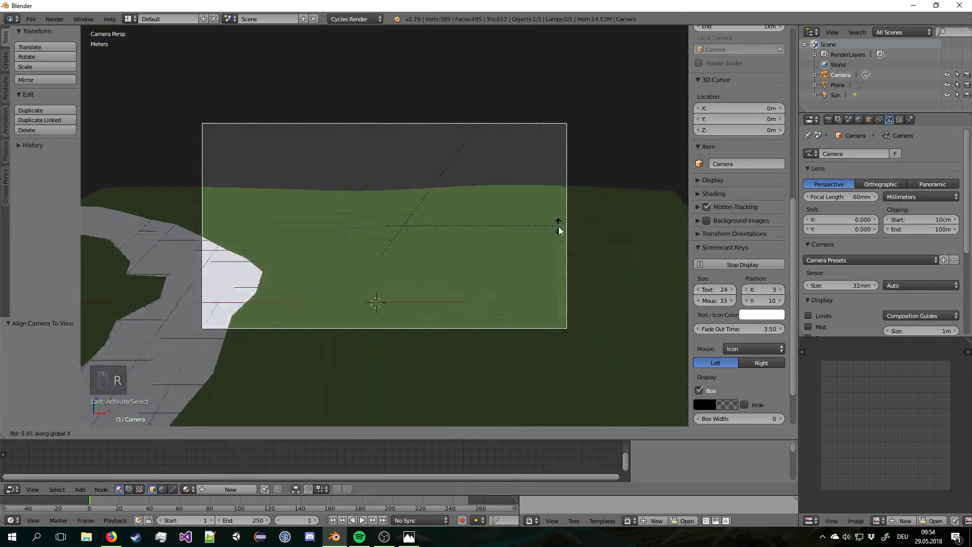
drag(559, 252, 534, 93)
key(g)
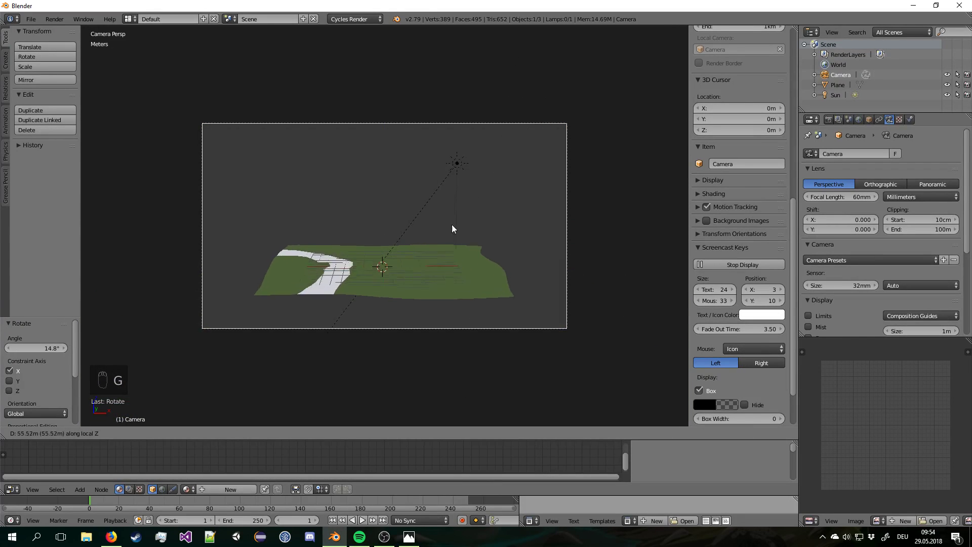
drag(430, 89, 487, 61)
key(g)
drag(487, 85, 595, 181)
key(g)
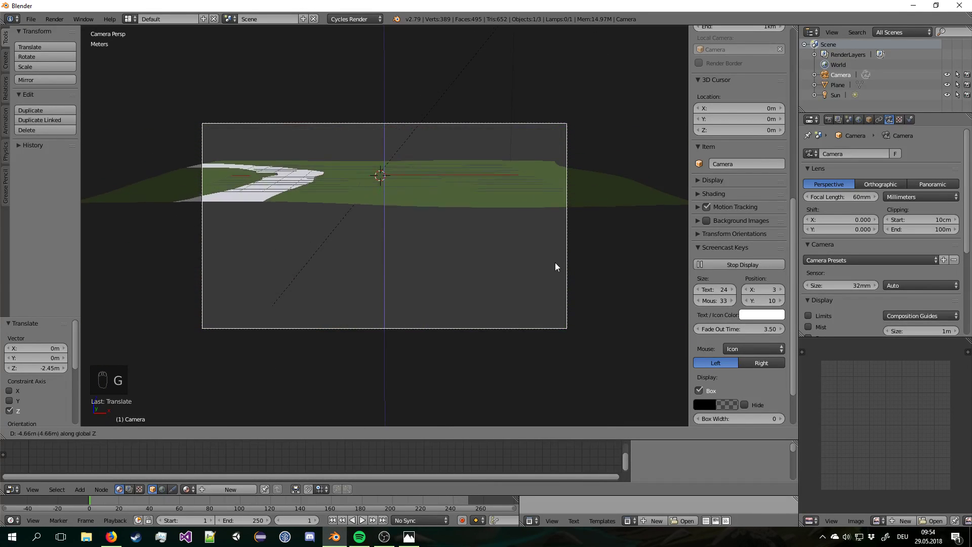
Lower the camera near the ground and tilt it toward the horizon so the stream sits along the frame bottom.
drag(555, 267, 575, 319)
key(r)
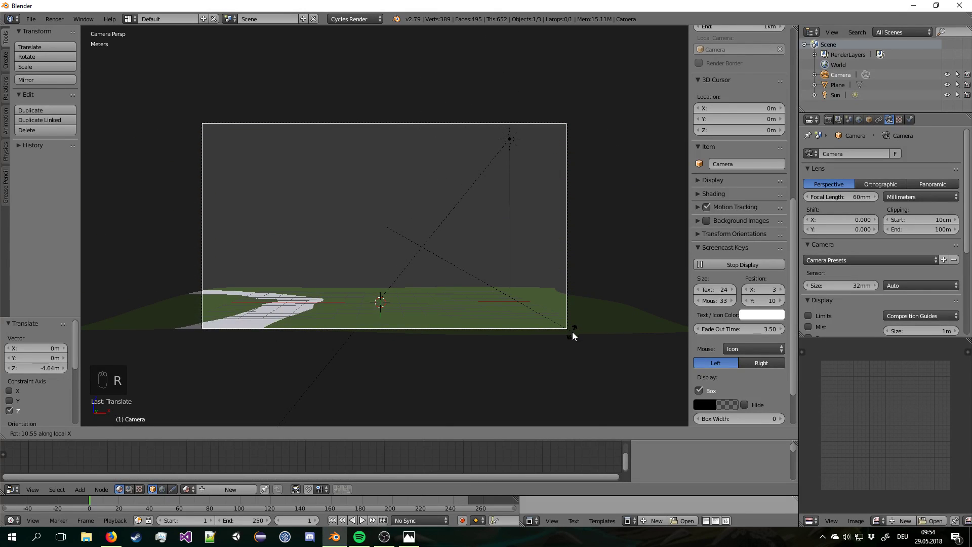
drag(573, 337, 551, 324)
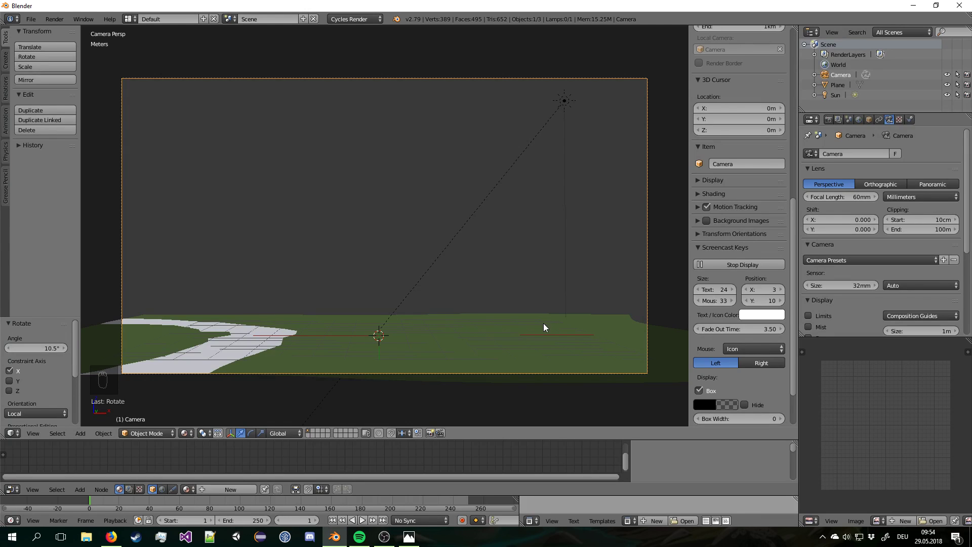
drag(368, 357, 442, 307)
drag(384, 359, 447, 308)
drag(414, 307, 446, 308)
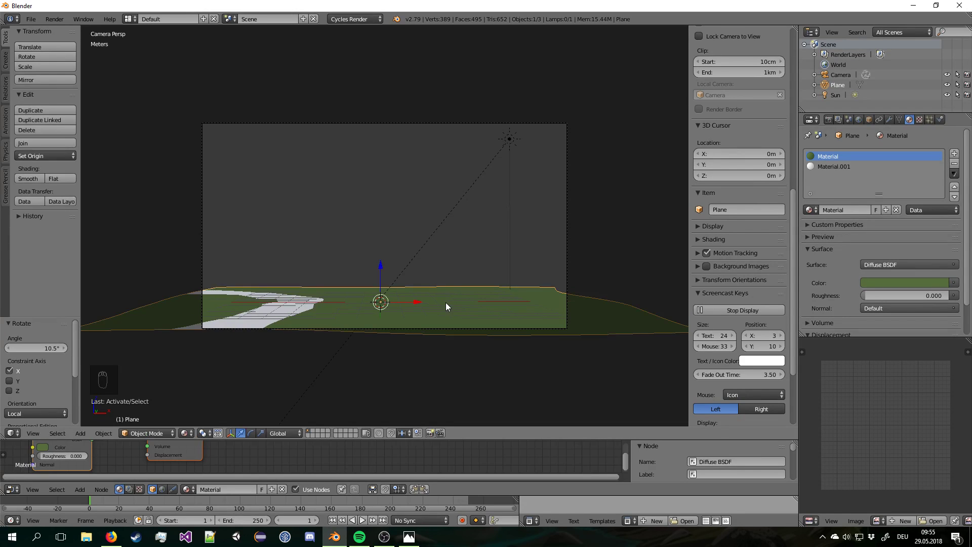
Move the ground's edge vertices outward along X with proportional editing so the terrain reaches past the frame.
key(Tab)
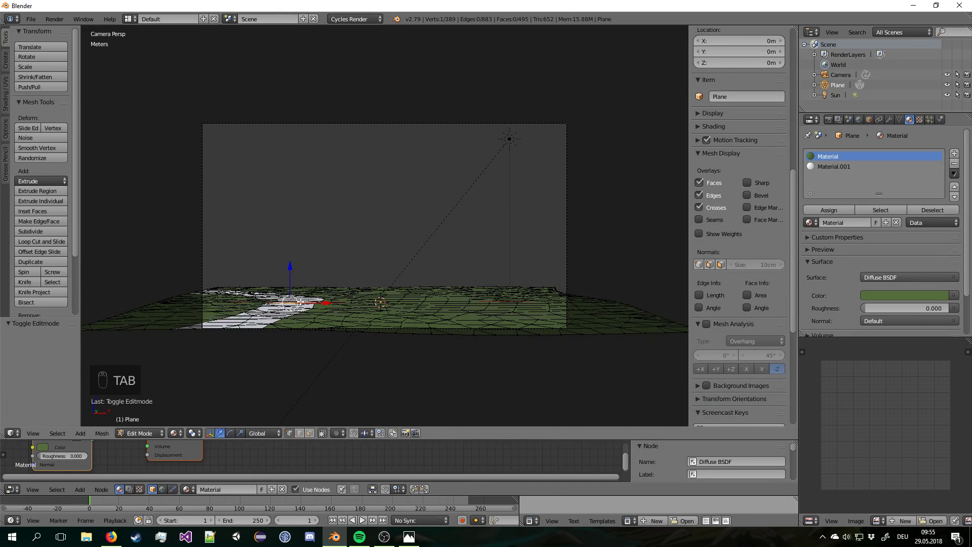
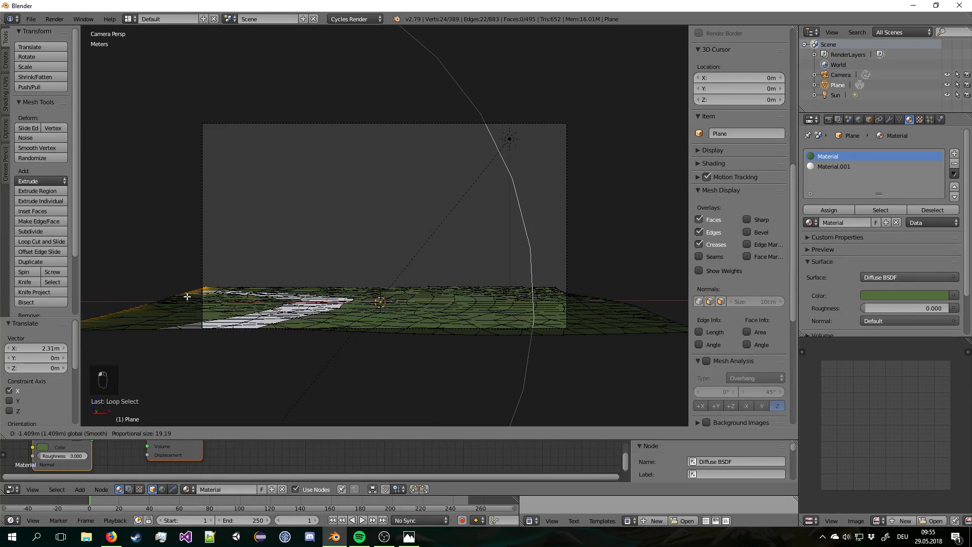
key(Tab)
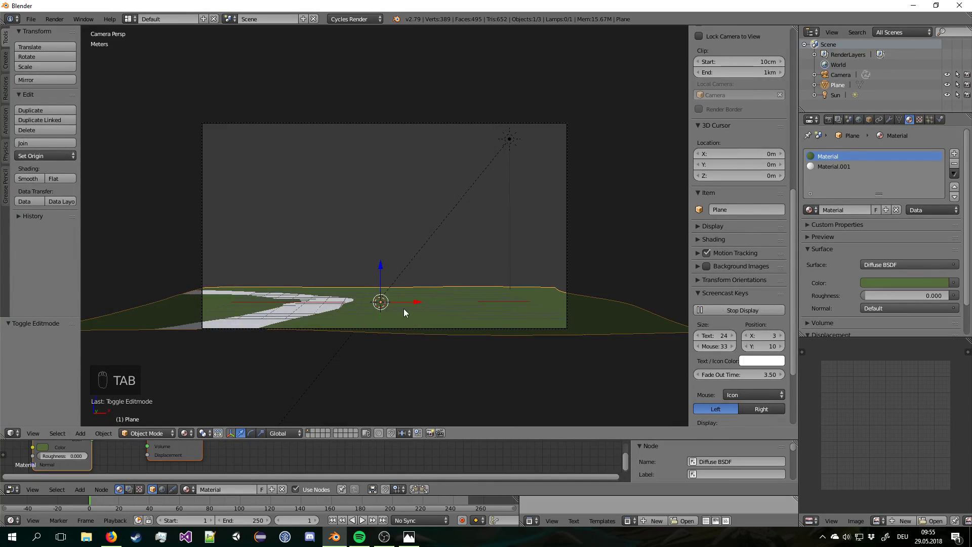
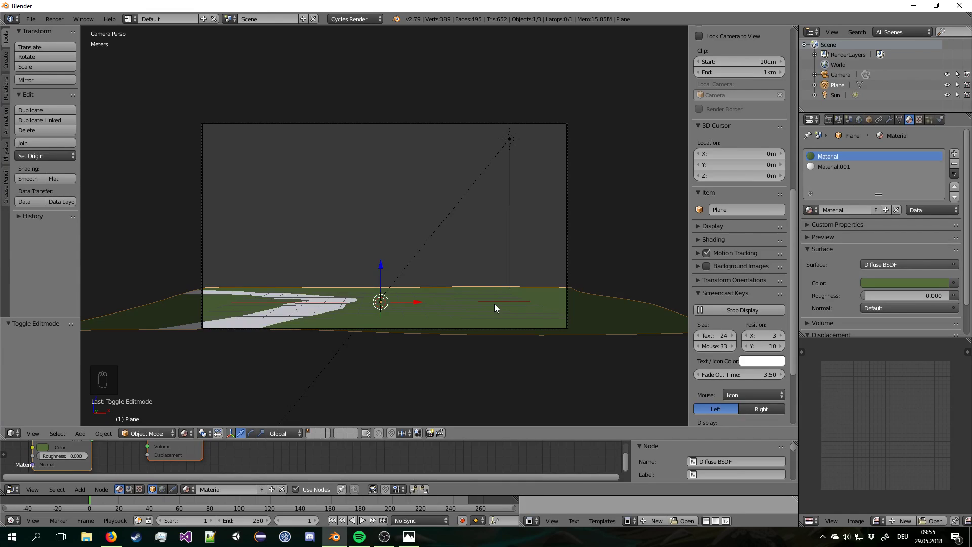
drag(468, 292, 373, 293)
In Edit Mode select the white stream faces via the Material.001 slot.
key(Tab)
key(o)
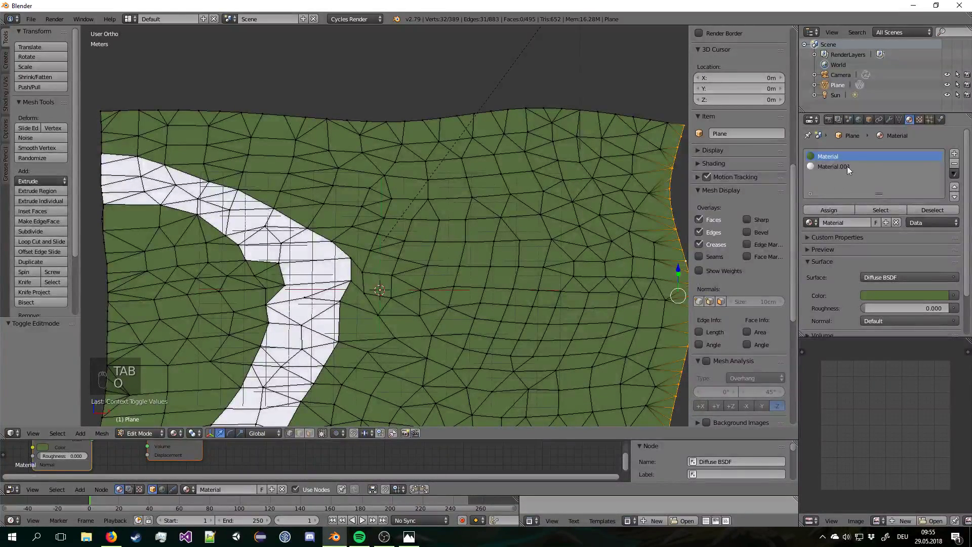
click(852, 163)
key(a)
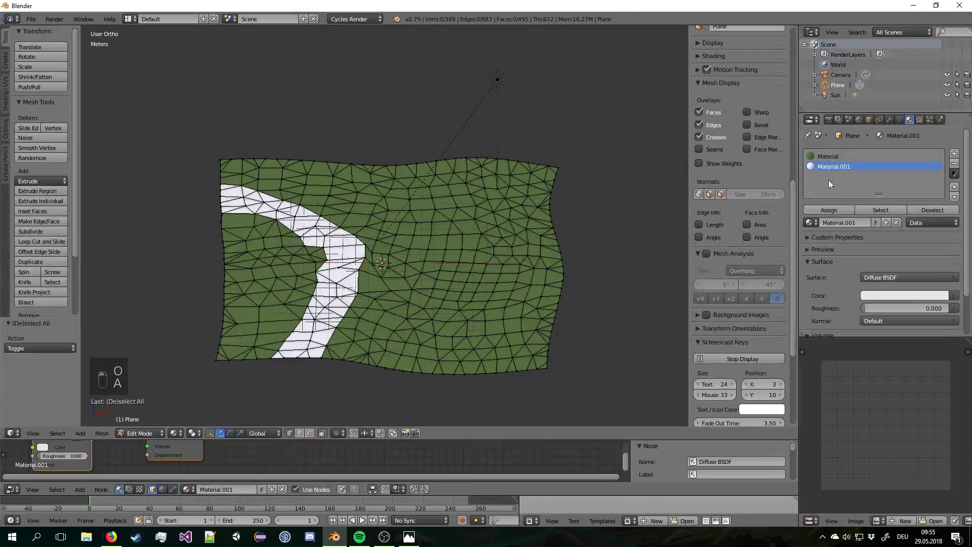
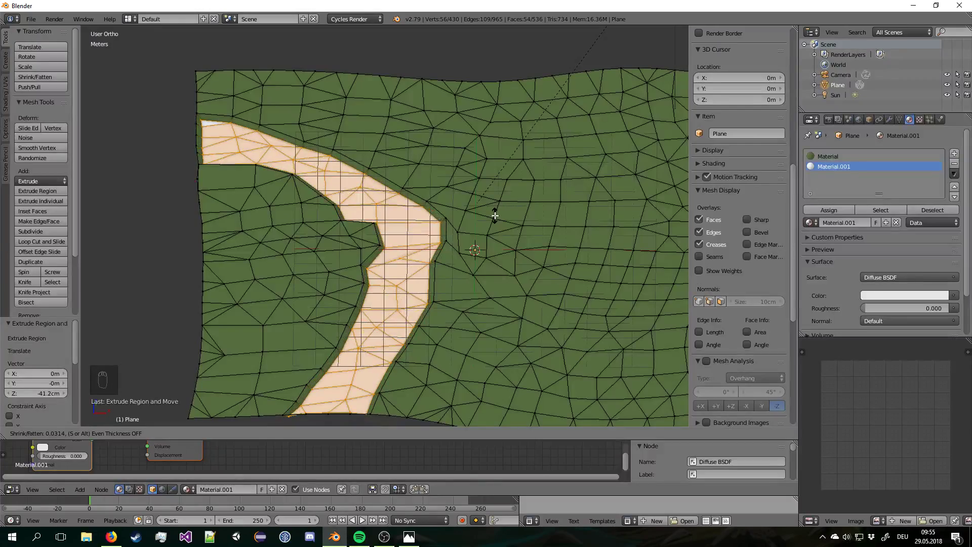
Extrude the stream faces down along Z into a recessed channel and check it through the camera.
drag(496, 213, 470, 206)
middle_click(506, 199)
drag(470, 207, 455, 213)
key(g)
drag(459, 227, 406, 274)
key(Tab)
key(KP_0)
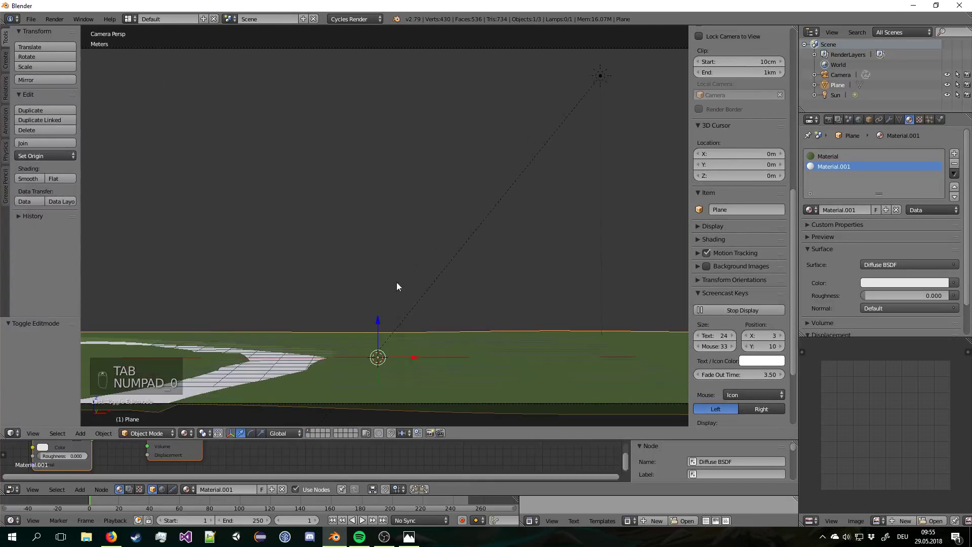
key(Tab)
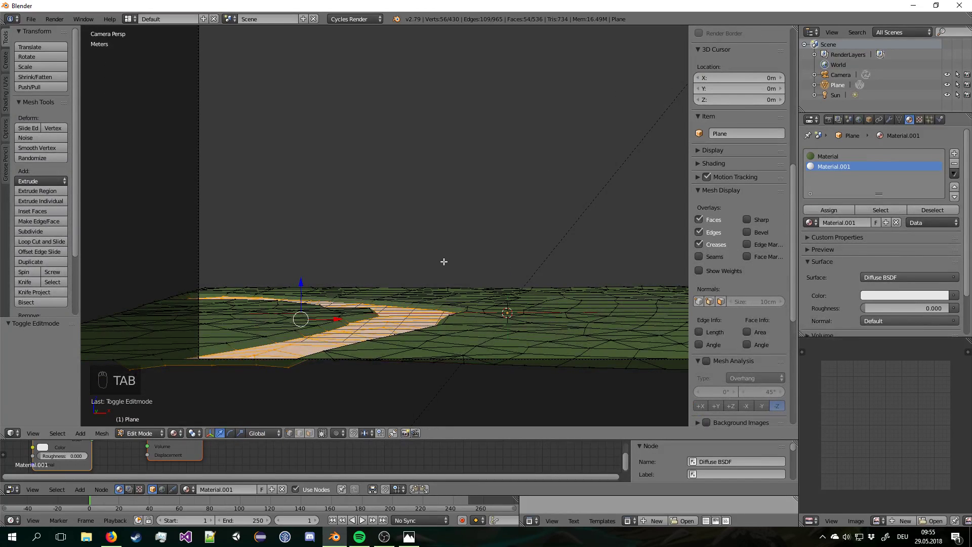
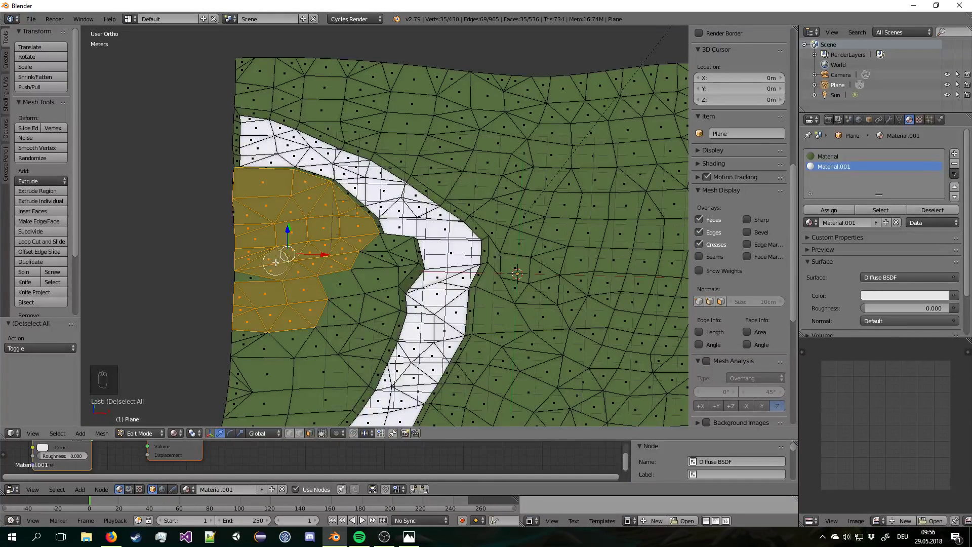
Select the ground faces left of the stream and extrude them upward.
drag(297, 279, 327, 291)
key(KP_0)
key(e)
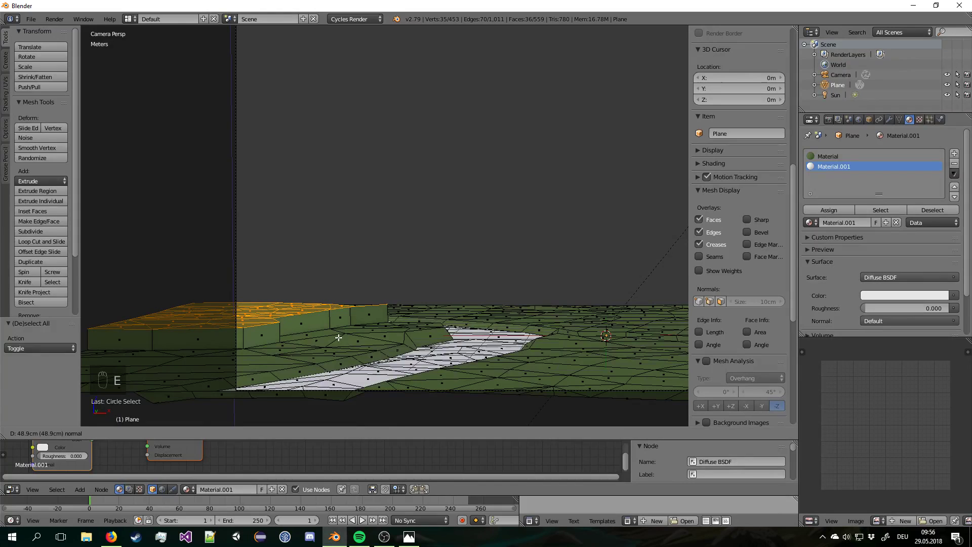
click(341, 335)
key(g)
click(368, 331)
Push the extruded patch higher into a green block standing above the terrain.
key(alt+s)
drag(510, 284, 489, 286)
drag(490, 285, 481, 290)
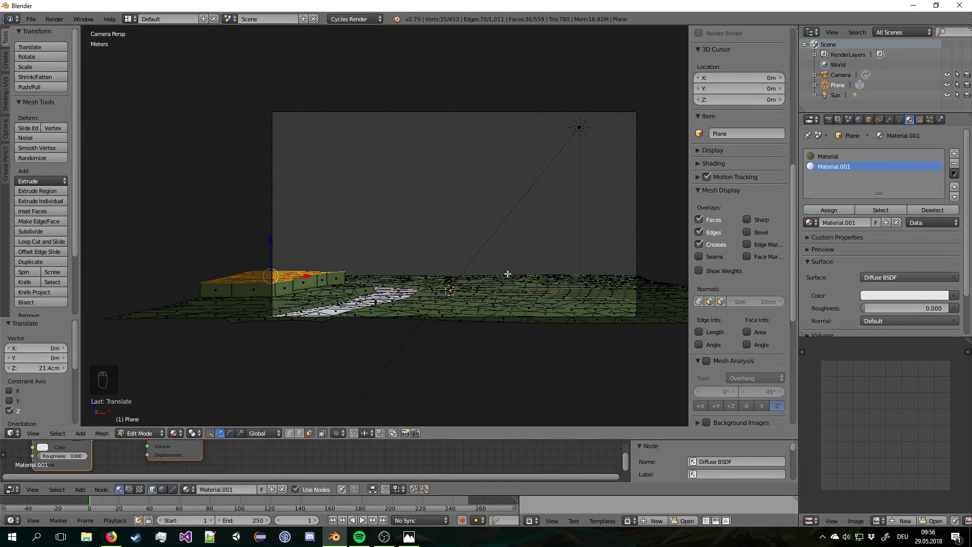
drag(336, 266, 460, 242)
key(alt+s)
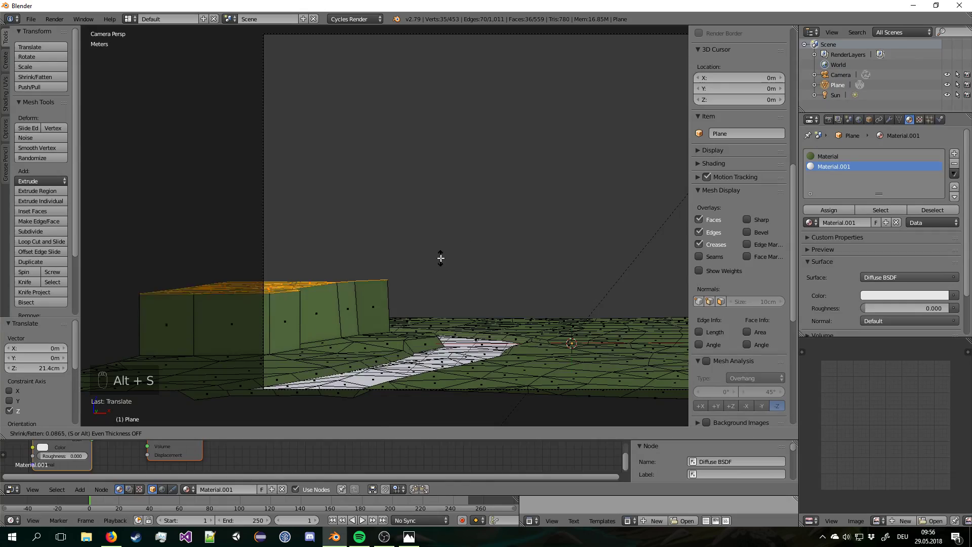
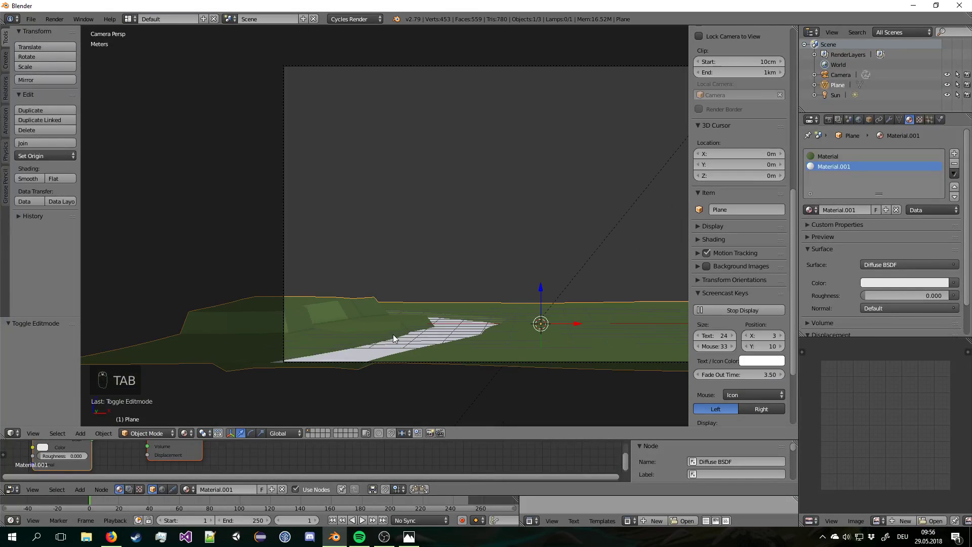
Scale the raised block down along Z to flatten it somewhat.
key(Tab)
key(s)
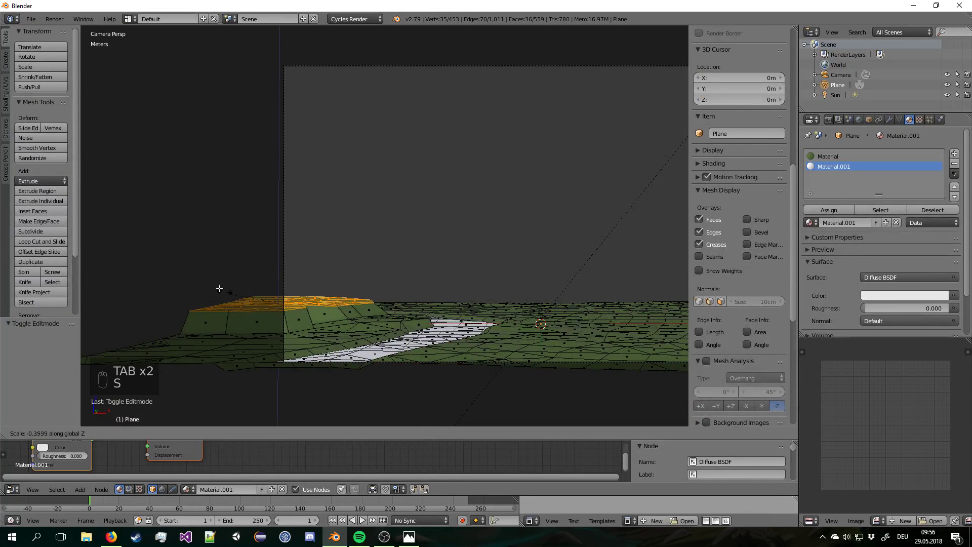
key(Tab)
Select the camera and give it a slight extra tilt about X to reframe the landscape.
drag(131, 223, 458, 321)
drag(335, 365, 528, 113)
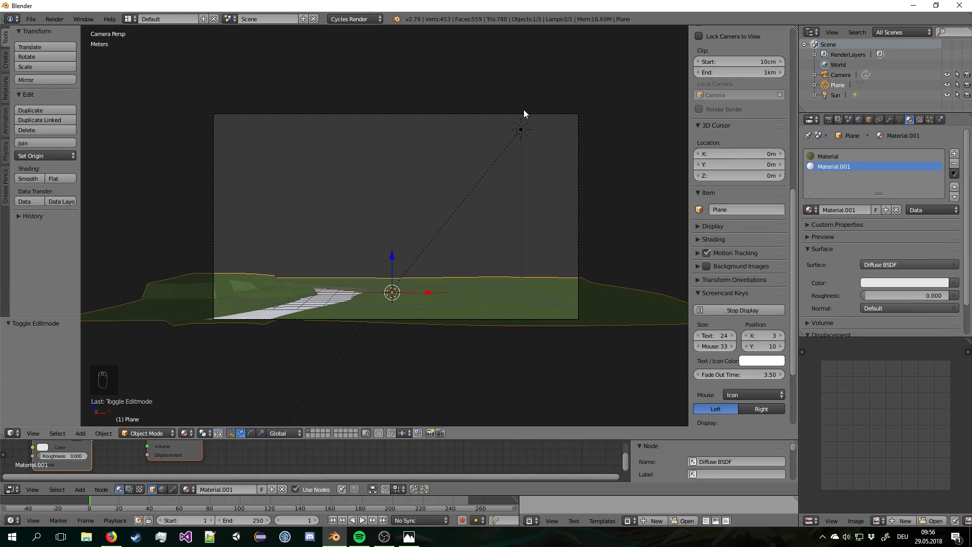
drag(527, 114, 648, 224)
key(r)
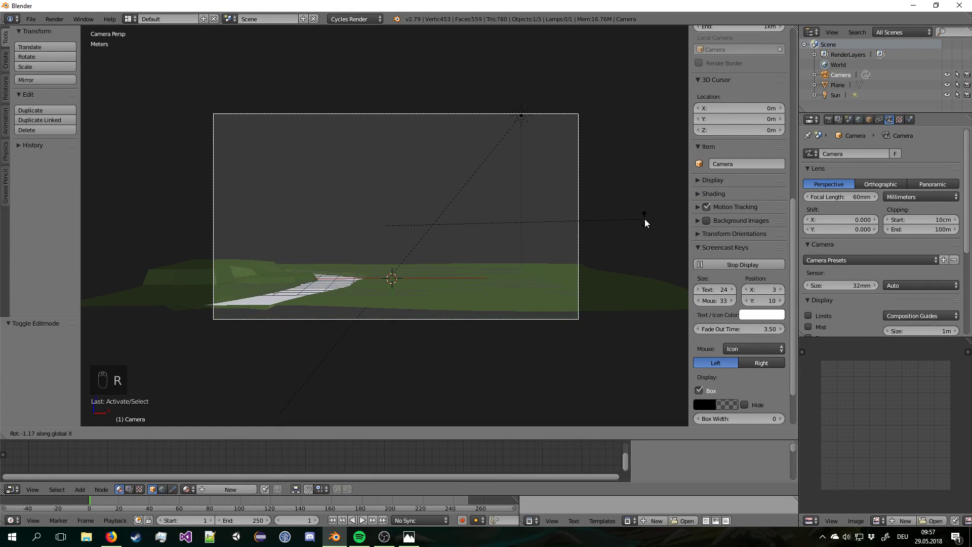
drag(649, 219, 589, 183)
key(g)
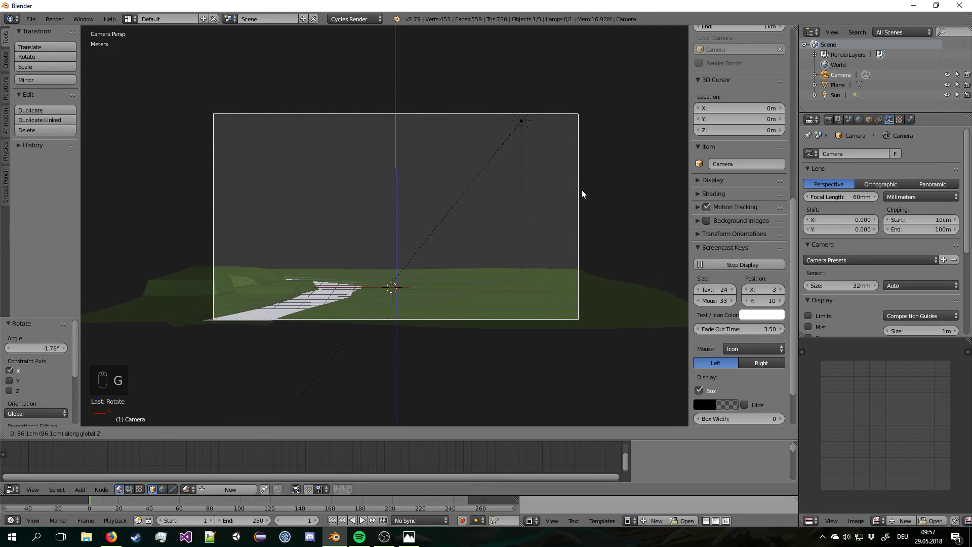
Review the terrain from the top view and clear the selection.
drag(586, 192, 434, 247)
drag(443, 282, 434, 247)
drag(433, 259, 370, 185)
key(KP_7)
key(Tab)
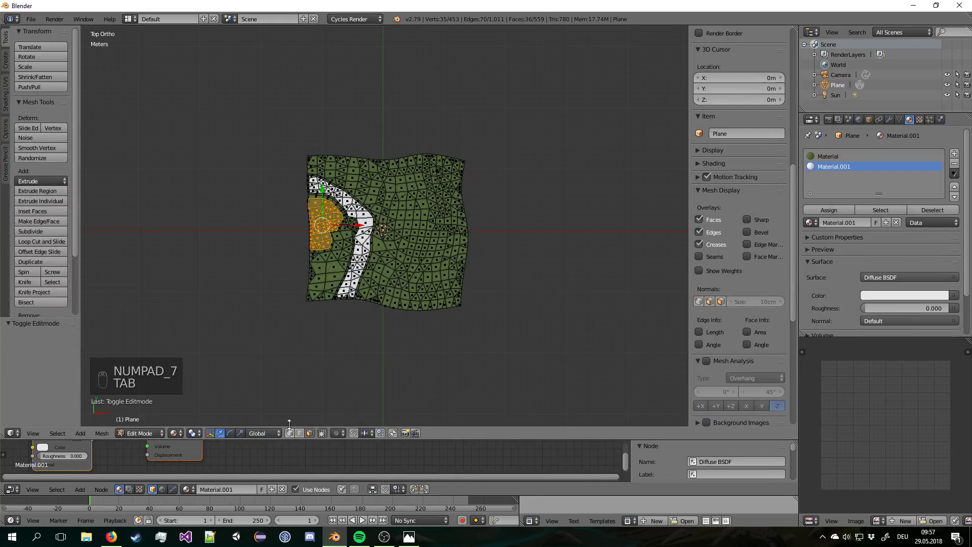
key(Tab)
key(a)
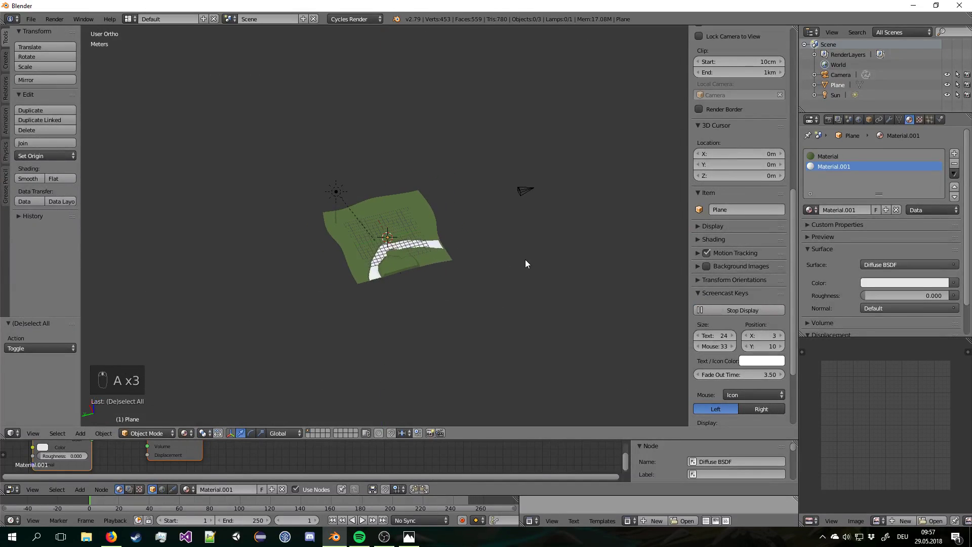
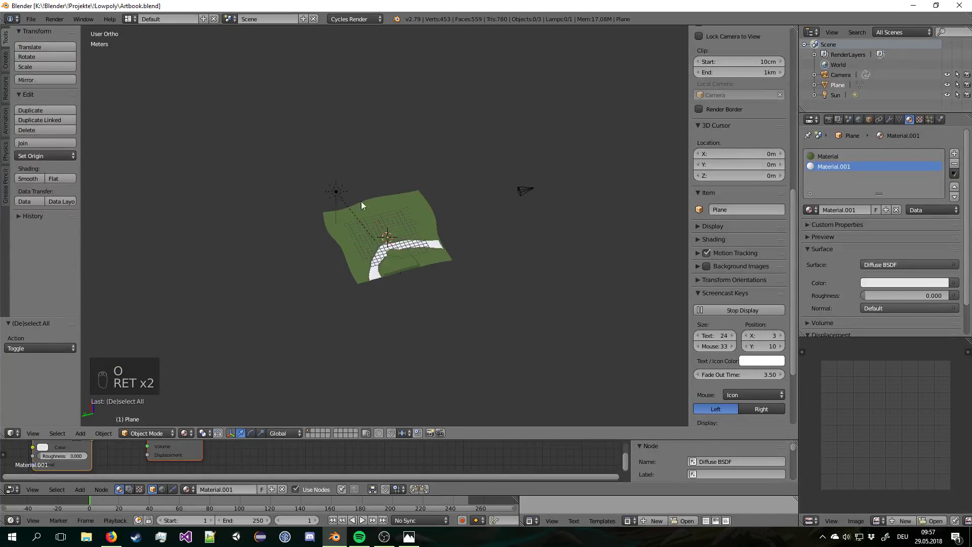
drag(432, 247, 425, 270)
key(KP_0)
drag(415, 286, 397, 278)
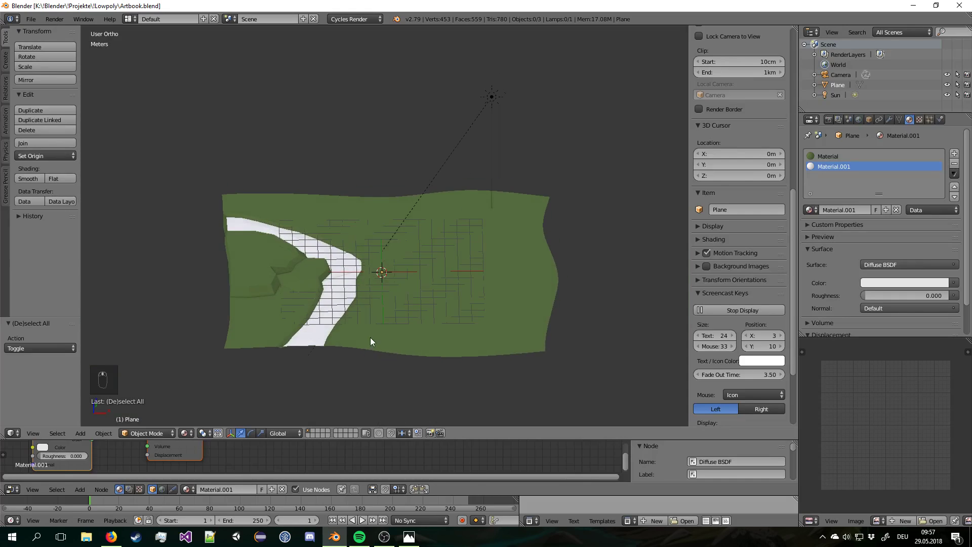
Circle-select ground faces by the stream's lower bank, raise them and give them the green material.
key(a)
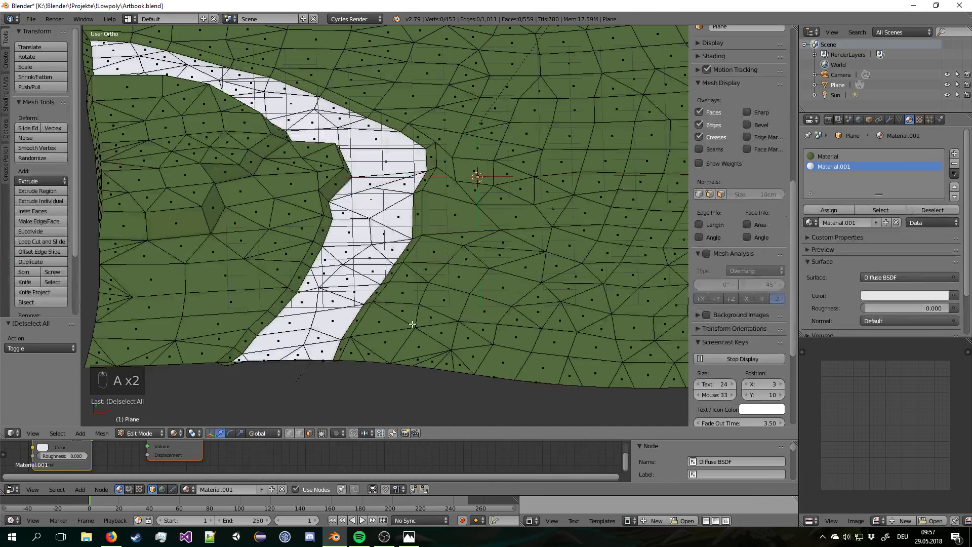
key(c)
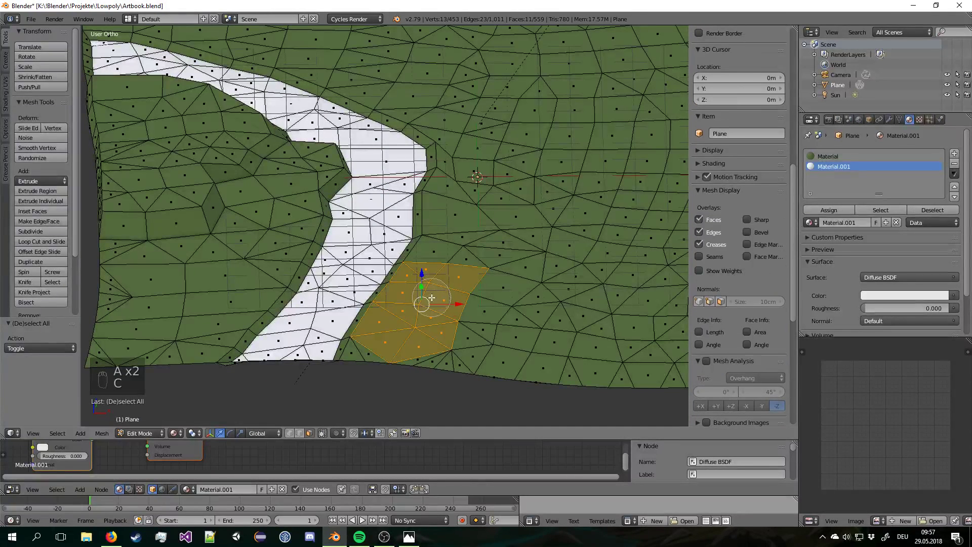
drag(441, 268, 503, 242)
middle_click(473, 260)
right_click(473, 256)
key(e)
key(s)
key(Tab)
click(503, 297)
key(Tab)
Tilt the raised patch slightly into a mound and check it through the camera.
key(r)
drag(538, 251, 402, 316)
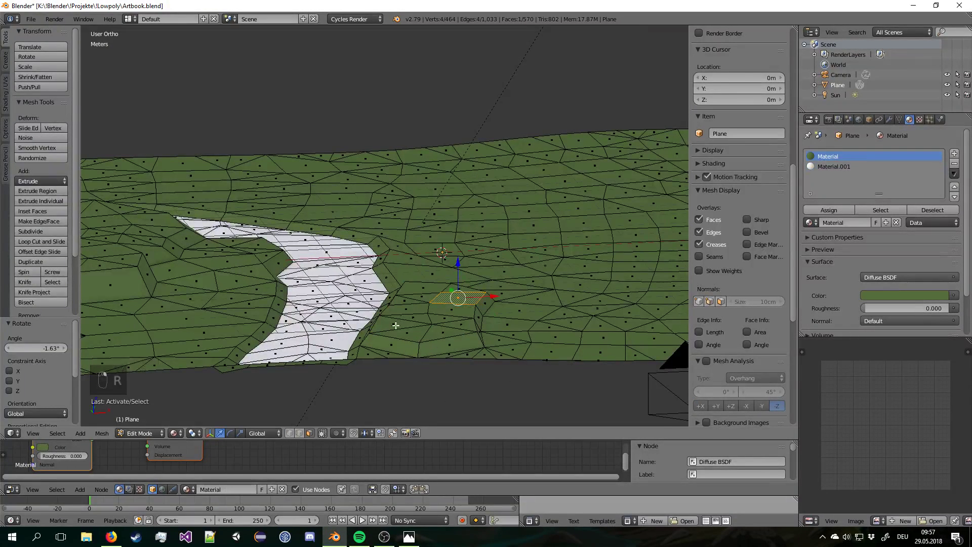
key(g)
key(Tab)
click(433, 339)
drag(429, 331, 424, 334)
key(KP_0)
drag(423, 326, 439, 311)
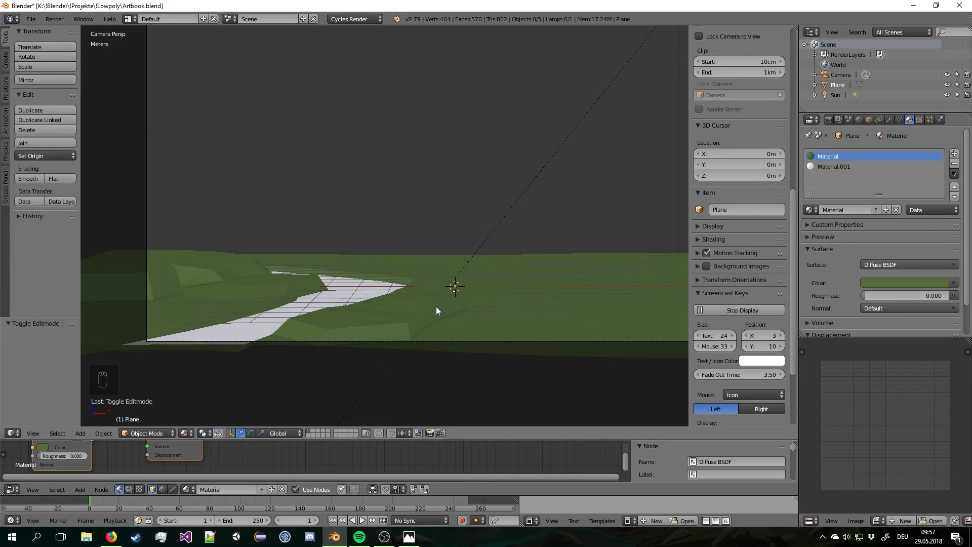
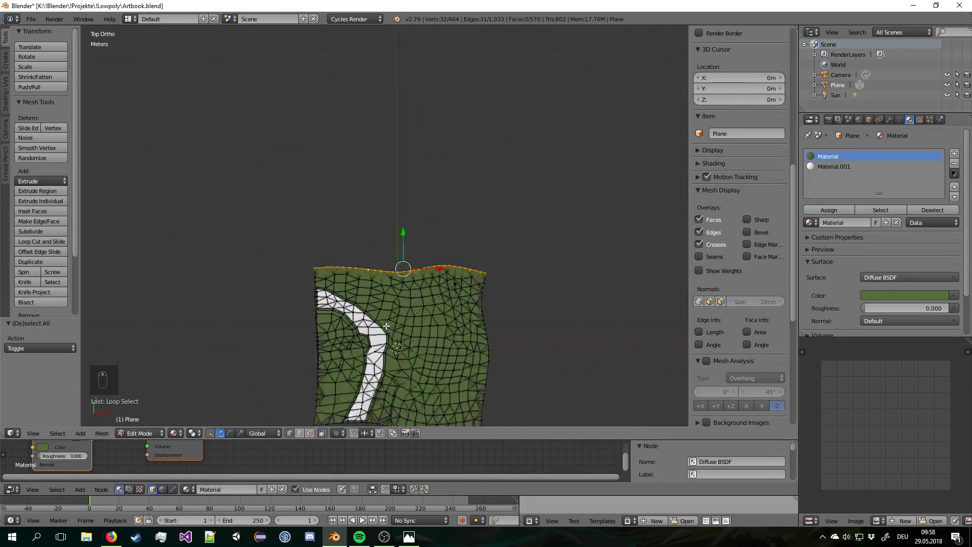
Extrude the ground's top edge far upward into a large new strip of terrain.
key(e)
drag(388, 323, 398, 100)
drag(406, 236, 398, 99)
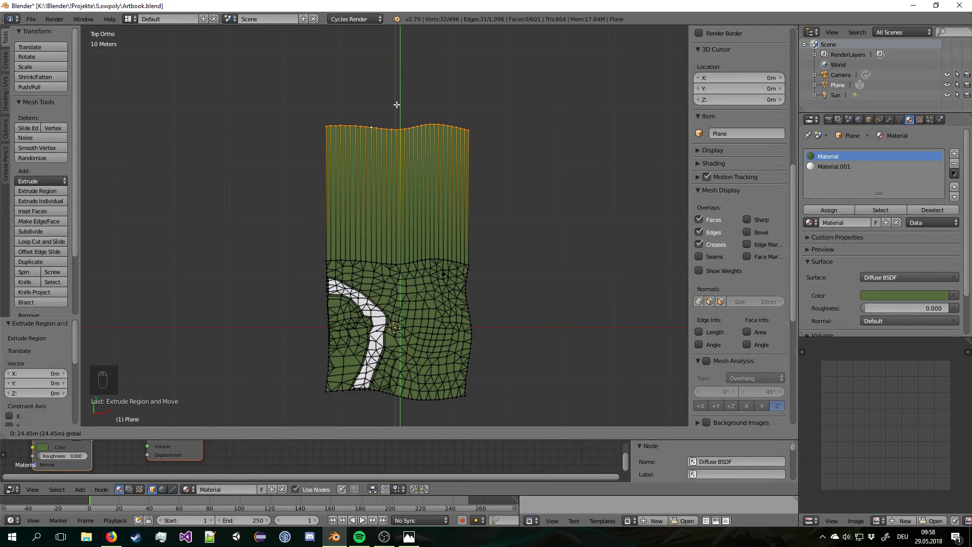
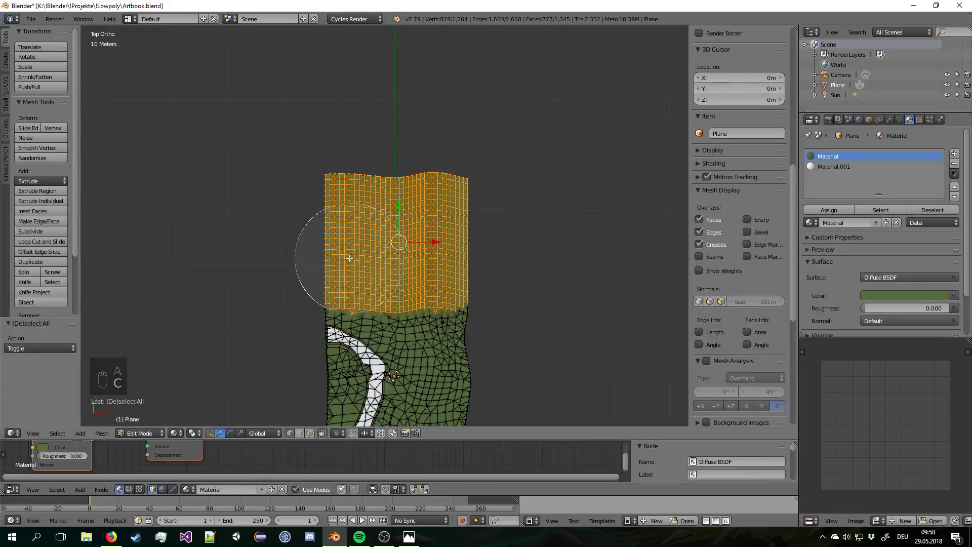
drag(462, 256, 488, 194)
drag(397, 224, 488, 225)
With proportional editing, twist and scale the new section into gentle uneven waves.
key(o)
key(r)
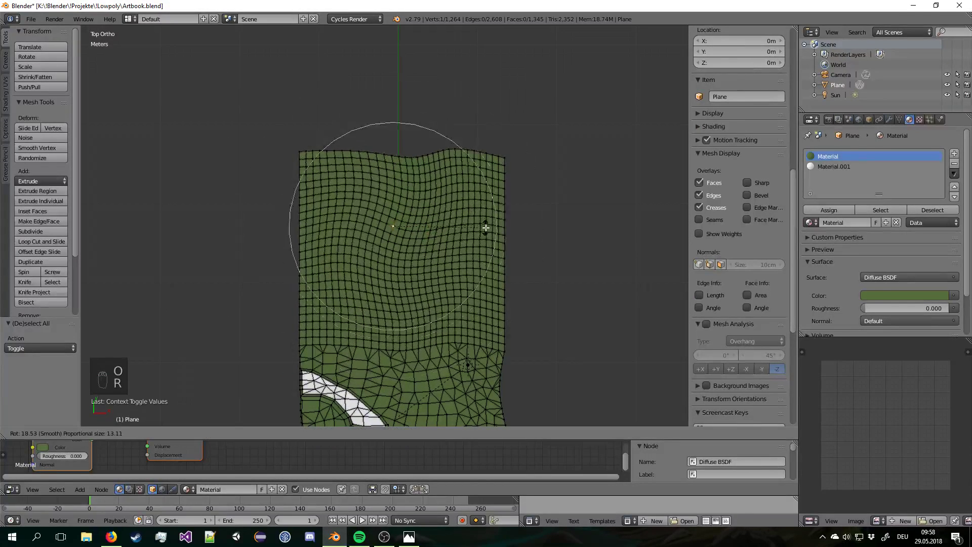
drag(486, 224, 466, 208)
key(s)
right_click(371, 279)
key(s)
key(s)
key(s)
Nudge individual vertices to warp the grid further and give the far edge a jagged outline.
right_click(619, 149)
key(r)
click(592, 148)
key(h)
drag(498, 215, 497, 215)
key(ctrl+z)
key(g)
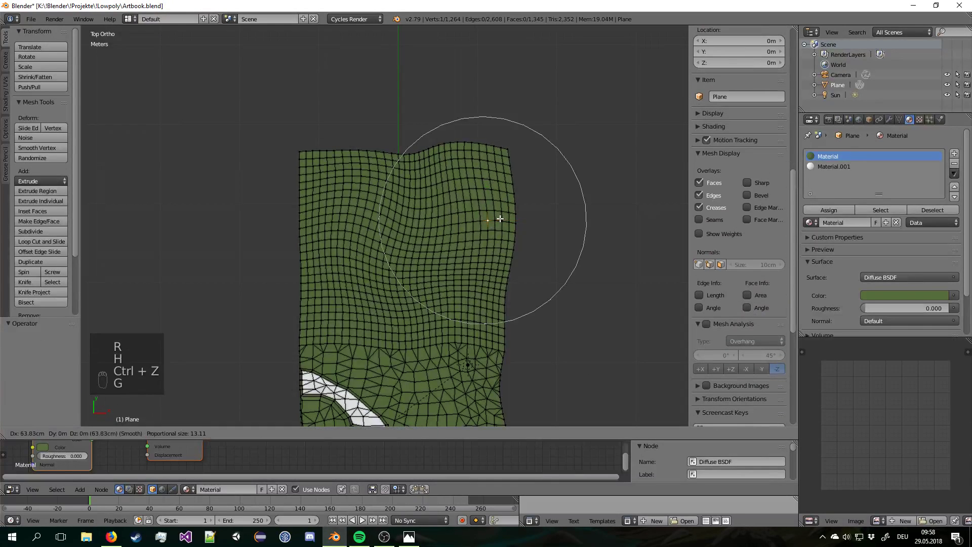
key(g)
key(g)
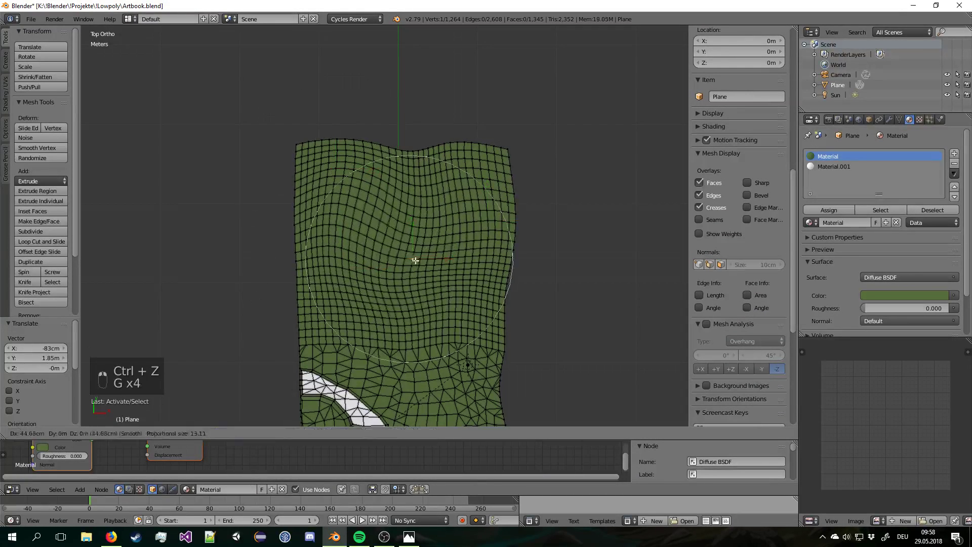
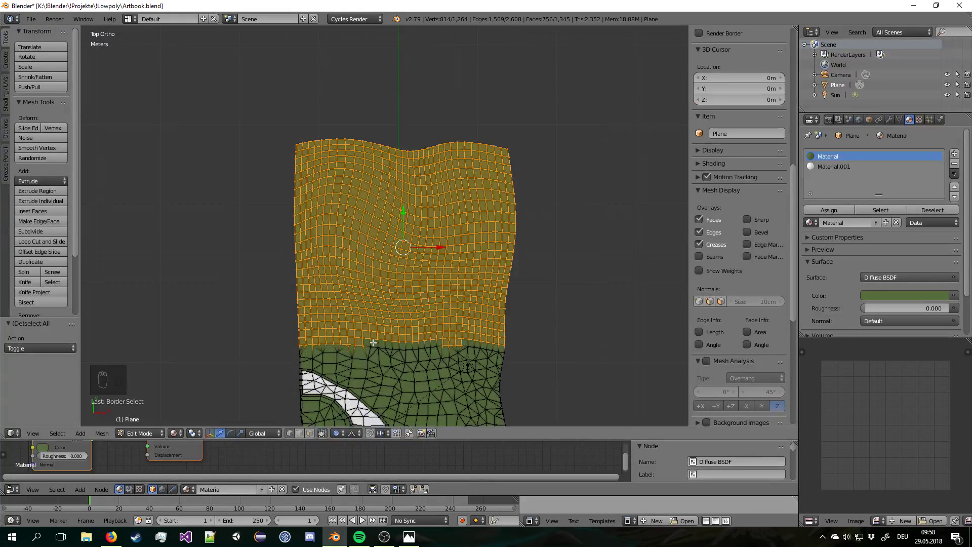
key(c)
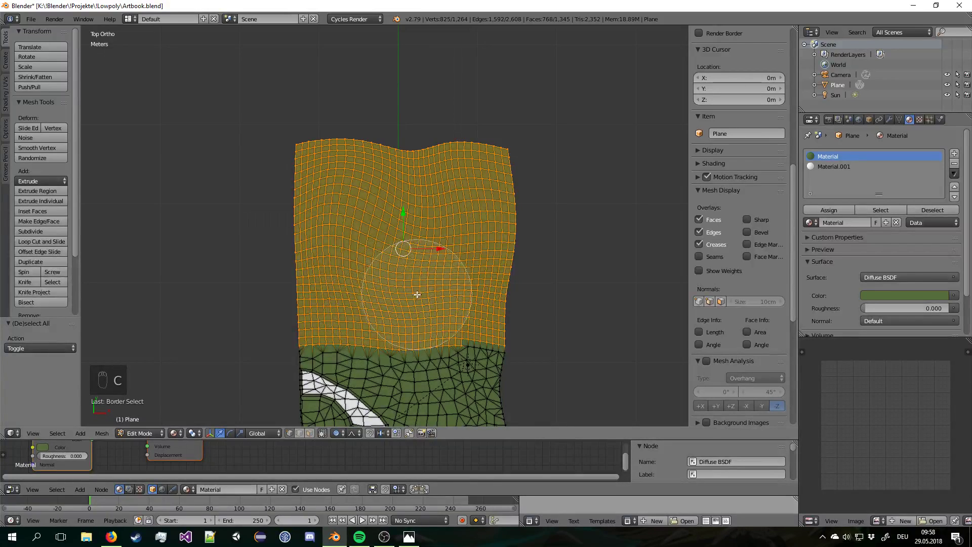
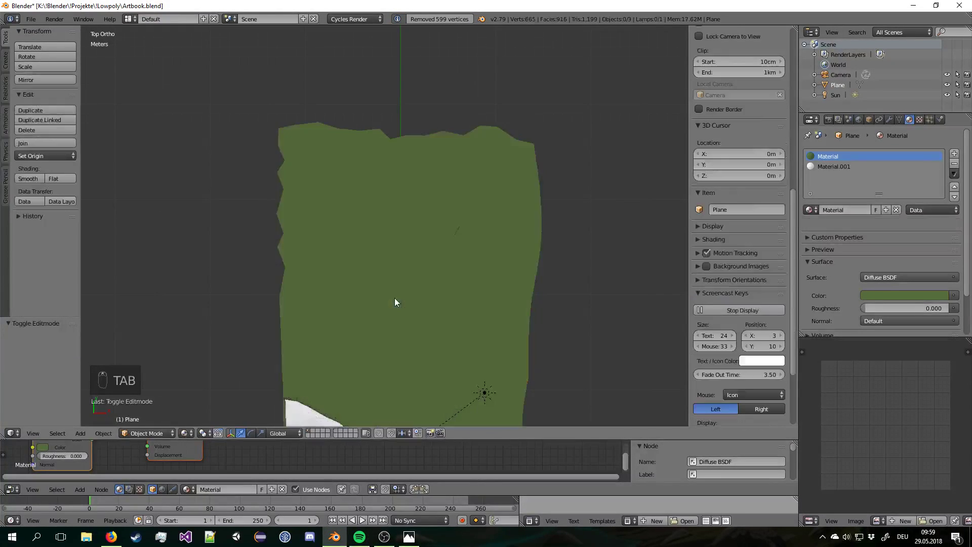
From the top view select the terrain's far-edge vertices and scale them wider so the end flares outward.
key(Tab)
key(a)
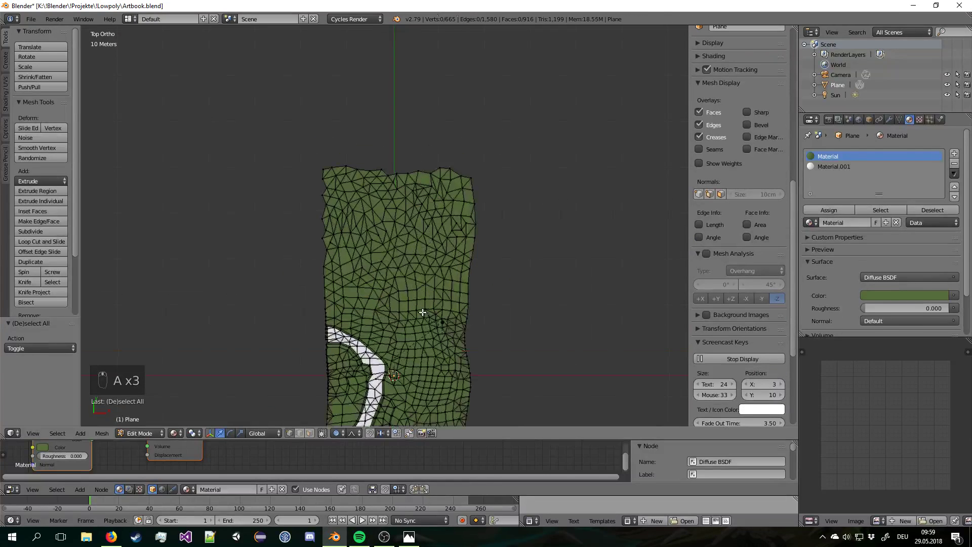
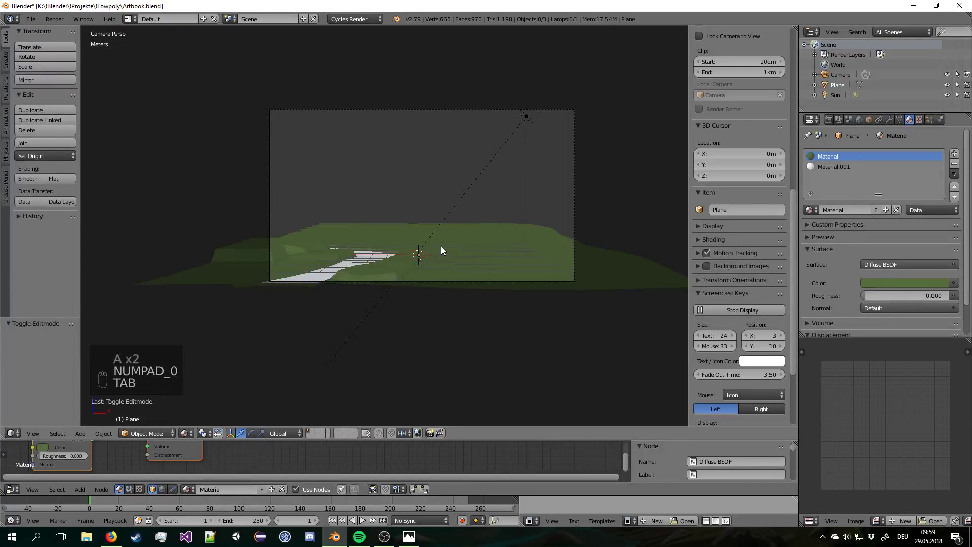
key(KP_7)
key(Tab)
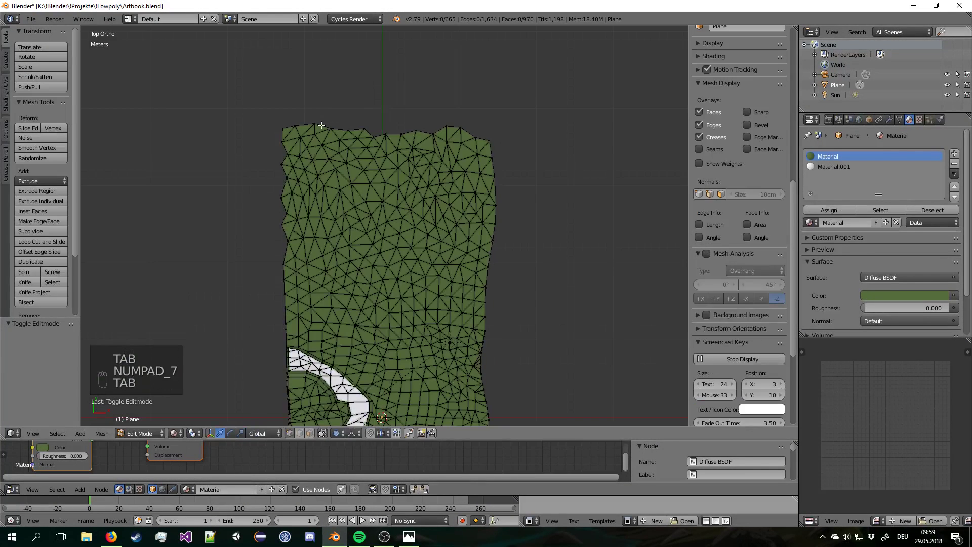
key(c)
drag(553, 103, 605, 193)
key(s)
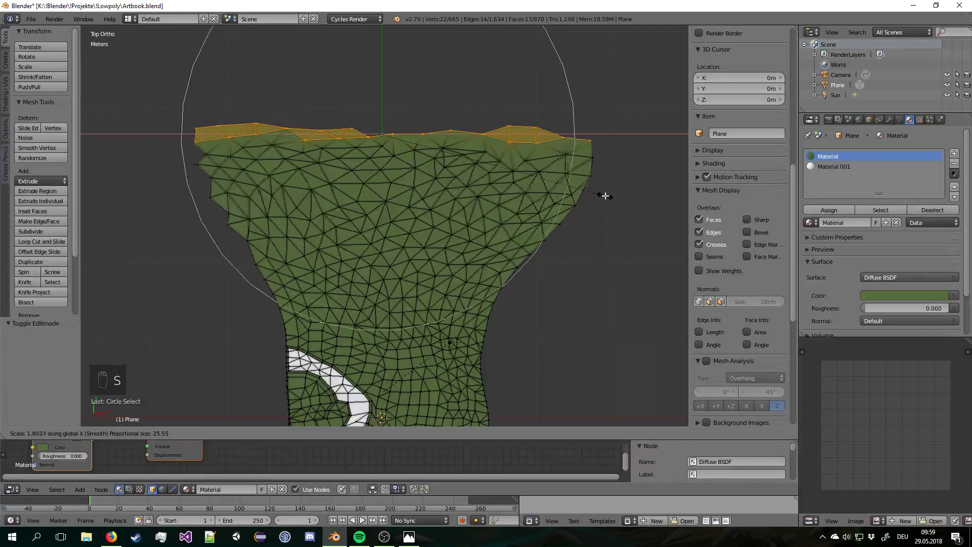
key(Tab)
drag(663, 190, 544, 189)
Check through the camera and fine-tune the far edge's width to fill the background.
key(KP_0)
middle_click(543, 189)
key(Tab)
key(s)
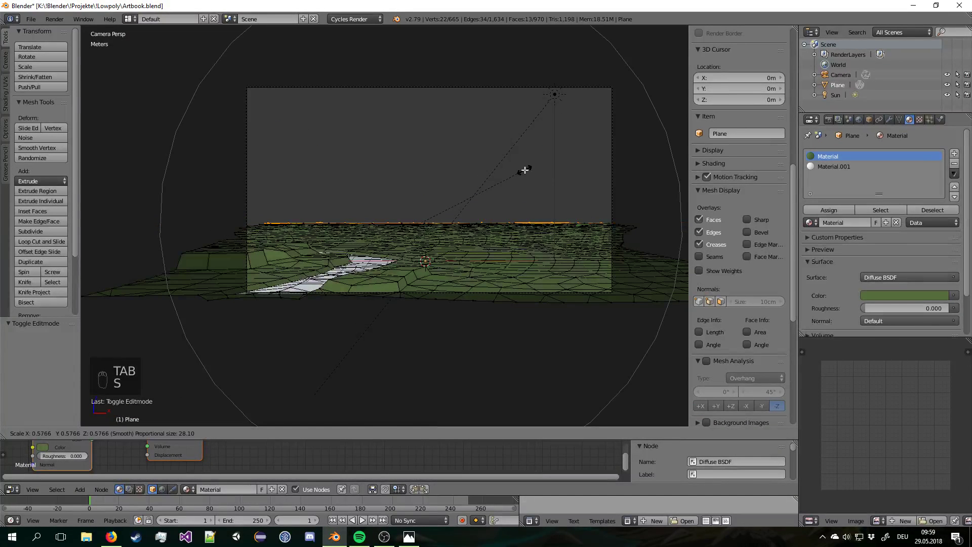
drag(553, 169, 541, 173)
Leave Edit Mode, save over Artbook.blend and view the finished terrain through the camera.
key(Tab)
key(a)
key(a)
key(ctrl+s)
drag(381, 159, 566, 197)
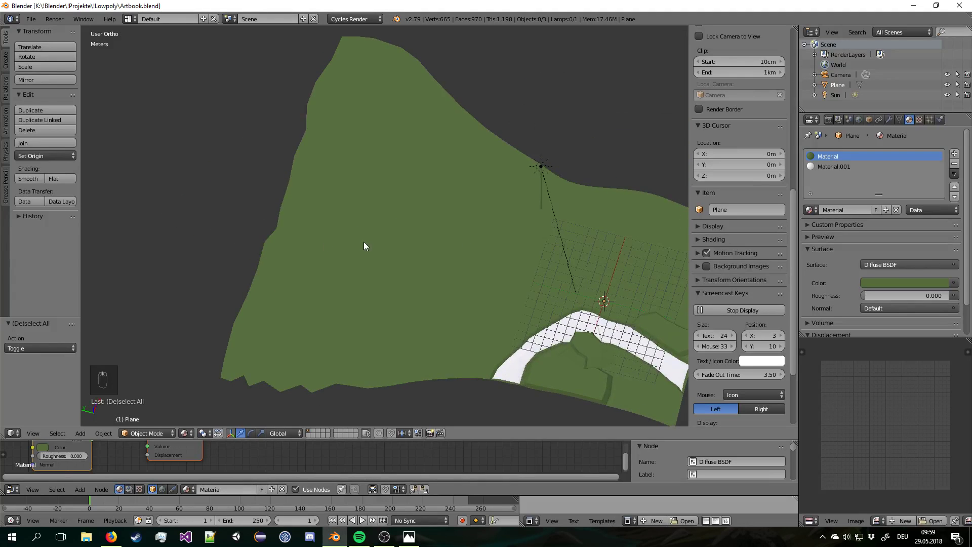
key(KP_0)
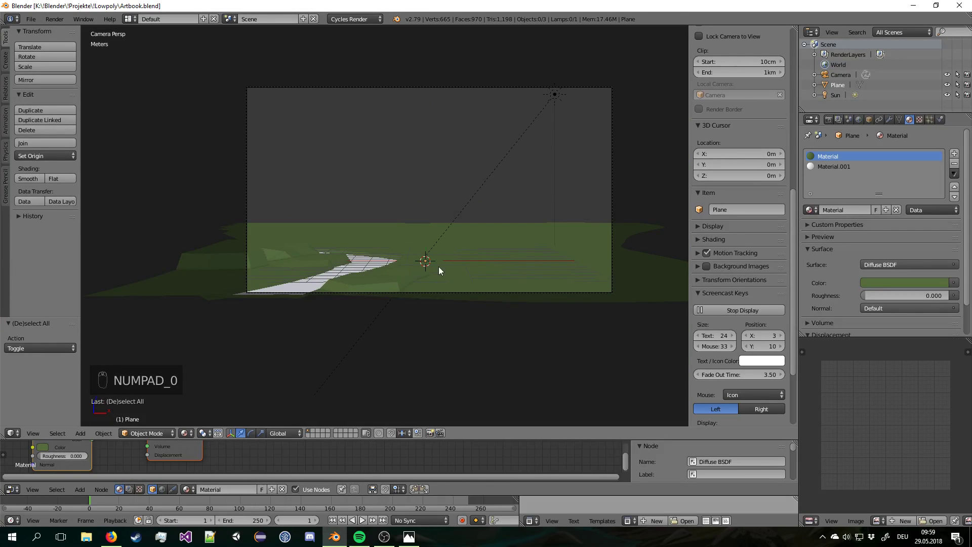
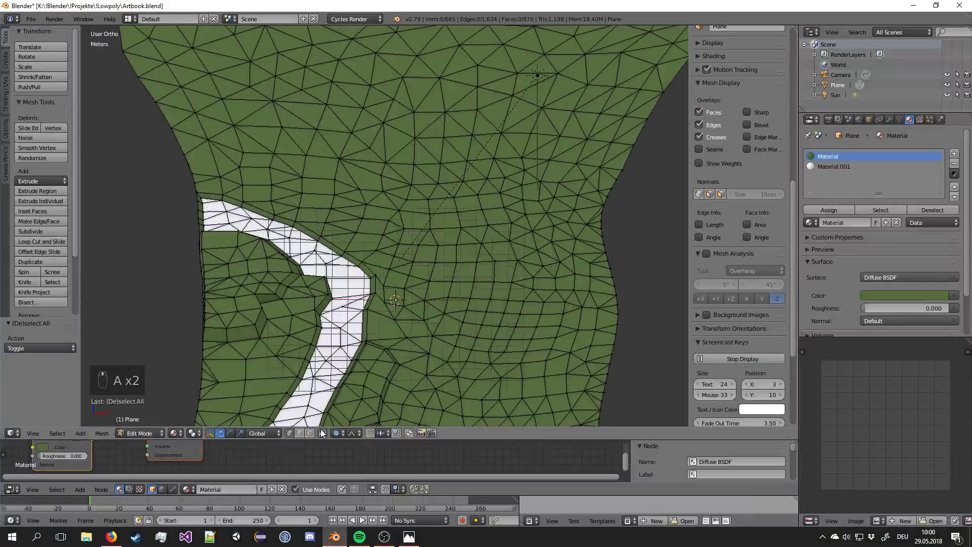
Circle-select the block of ground faces right of the stream that will become the plateau.
key(o)
key(c)
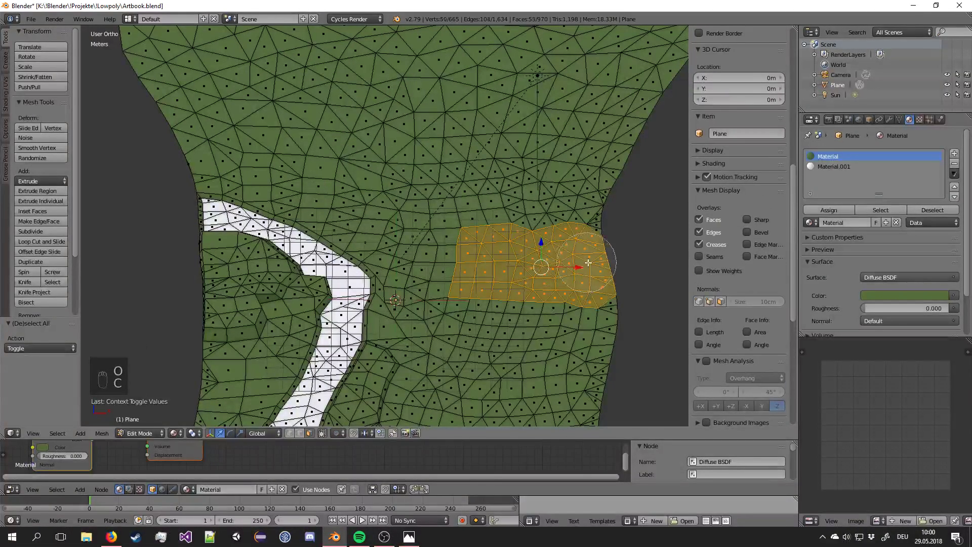
right_click(452, 235)
key(ctrl+t)
right_click(442, 288)
key(ctrl+t)
key(a)
key(c)
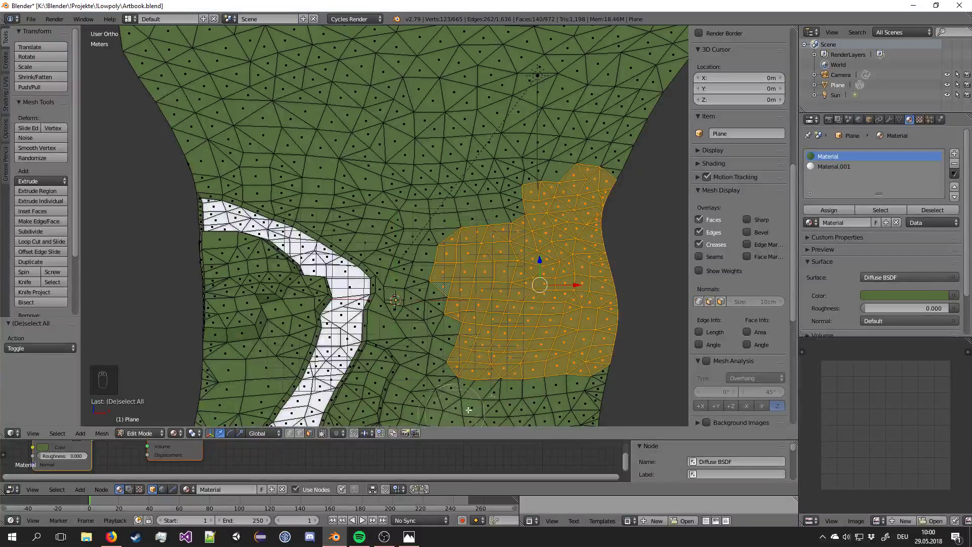
key(KP_0)
middle_click(552, 322)
Shrink the selected patch slightly and move it about 49 cm up along Z, then leave Edit Mode.
key(e)
drag(569, 337, 561, 341)
key(s)
key(g)
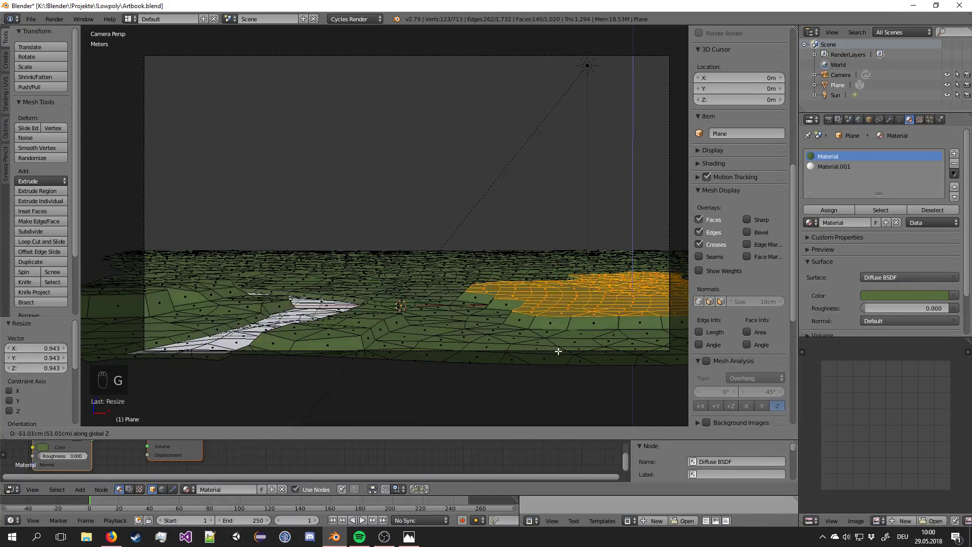
drag(560, 349, 560, 343)
key(g)
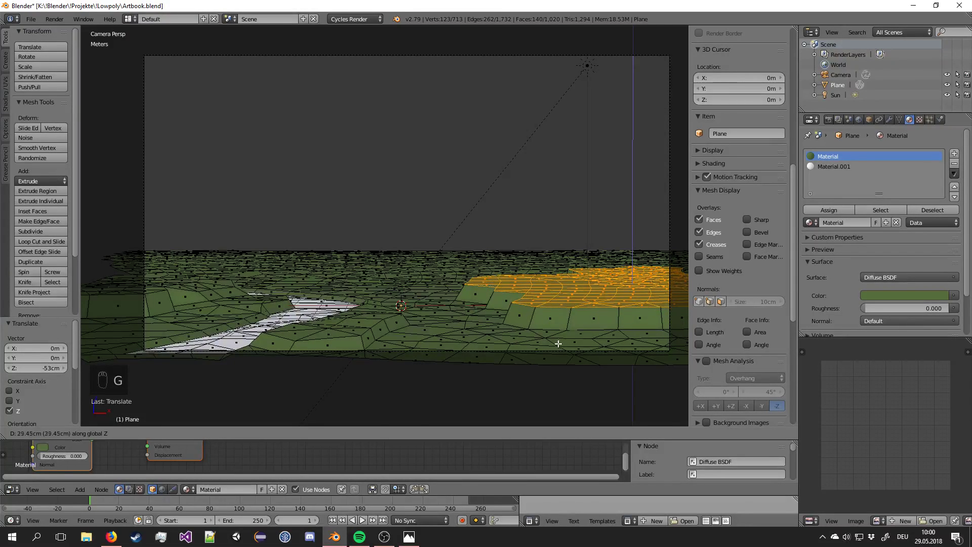
drag(560, 336, 544, 294)
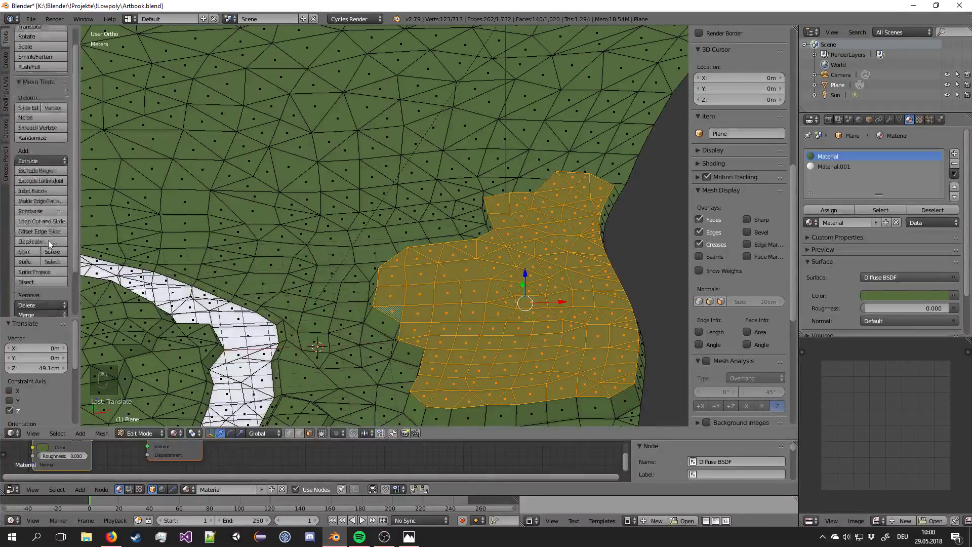
middle_click(47, 168)
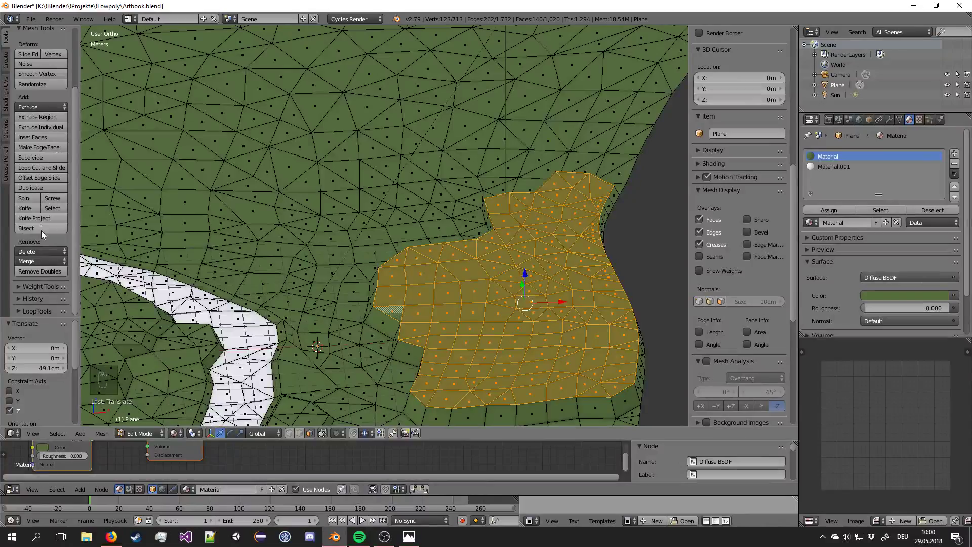
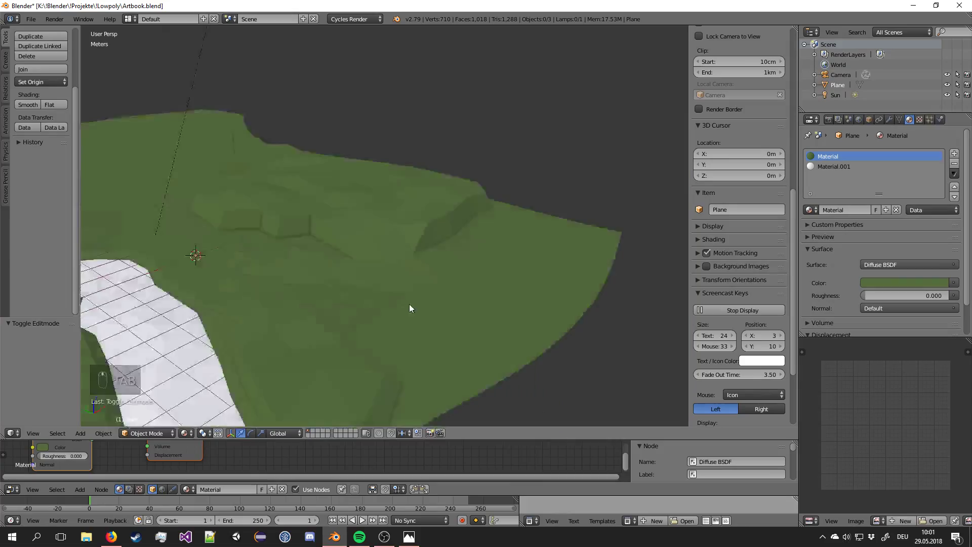
Merge the first stray vertices on the plateau edge with Alt+M.
key(Tab)
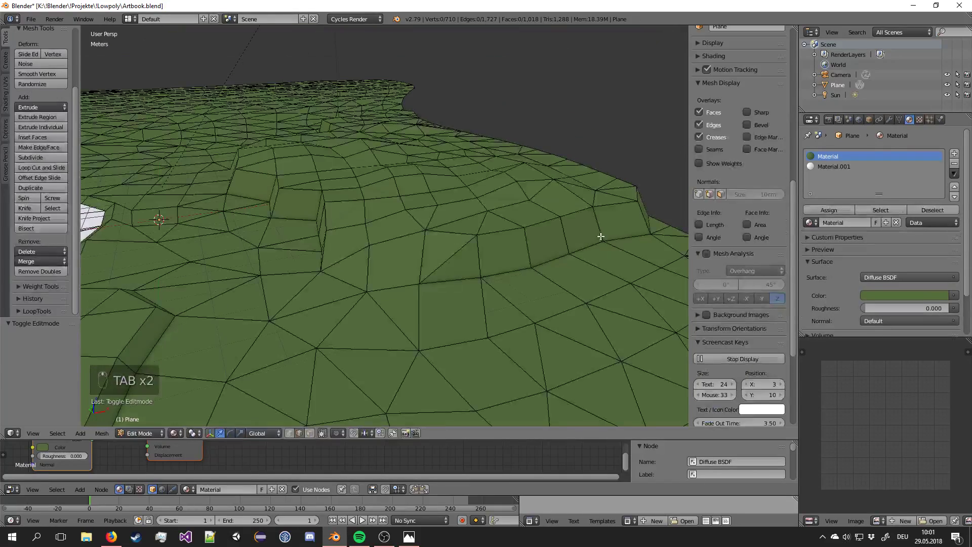
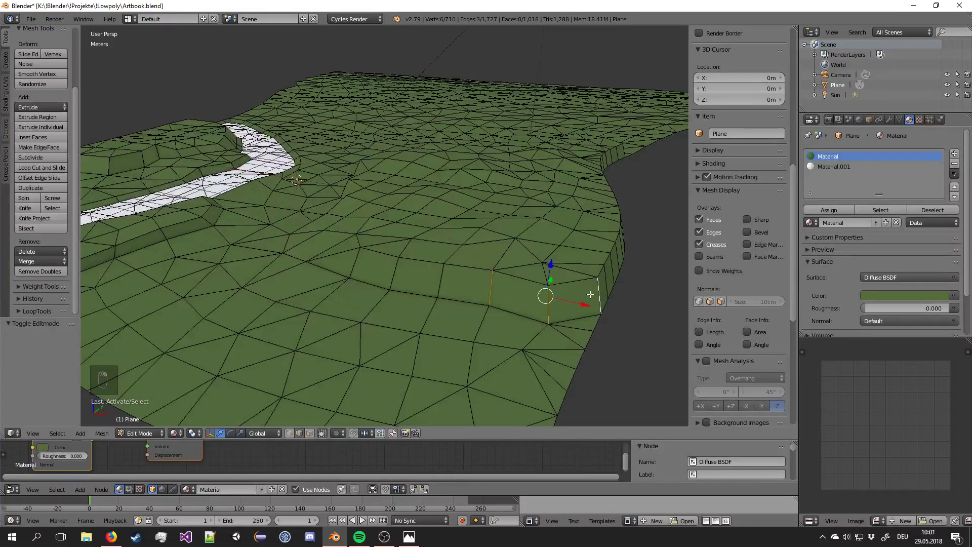
key(alt+m)
key(Tab)
middle_click(575, 297)
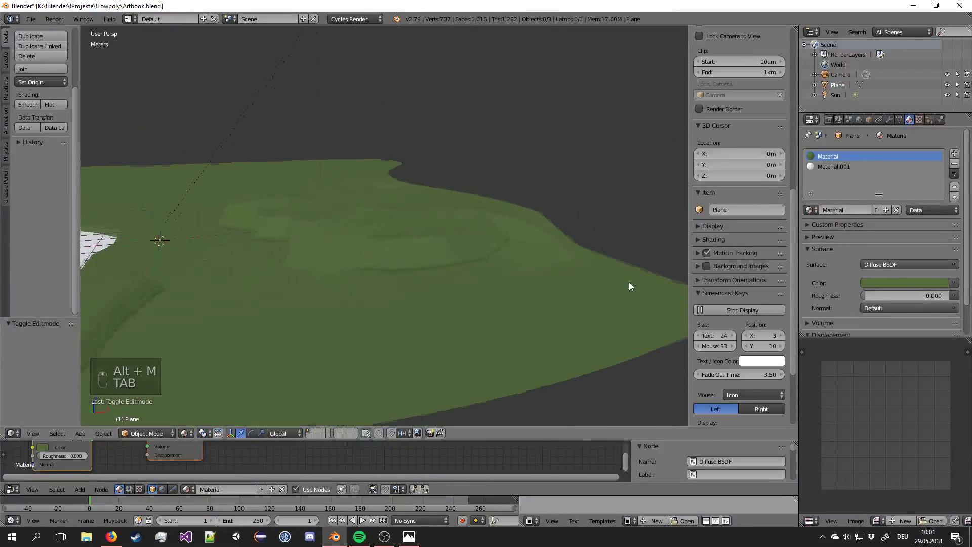
middle_click(463, 286)
Select the remaining stray edge vertices and merge them, bringing the mesh to 705 vertices.
key(Tab)
click(398, 277)
drag(368, 273, 331, 267)
drag(368, 273, 403, 275)
key(alt+m)
key(Tab)
middle_click(421, 268)
middle_click(424, 269)
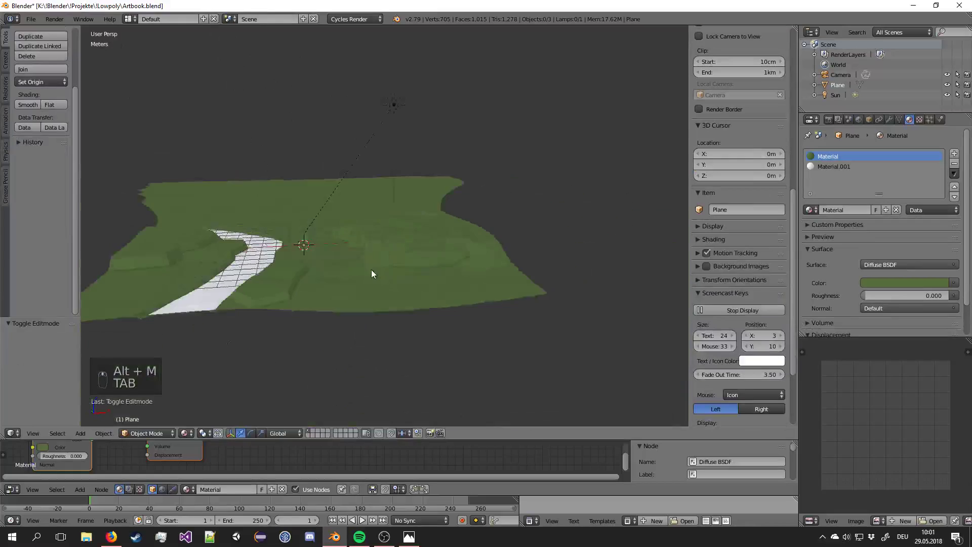
Deselect everything and review the cleaned plateau through the scene camera.
key(a)
key(a)
key(KP_0)
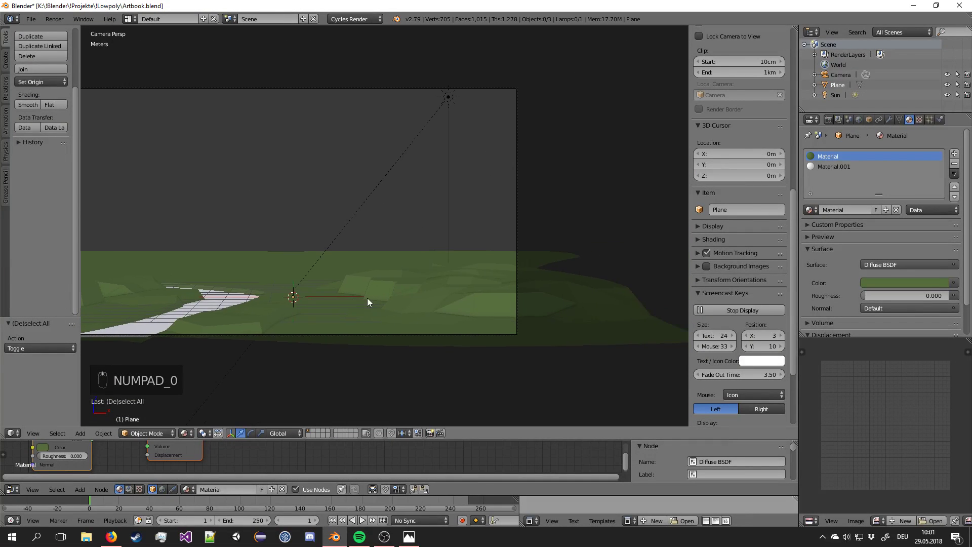
key(Tab)
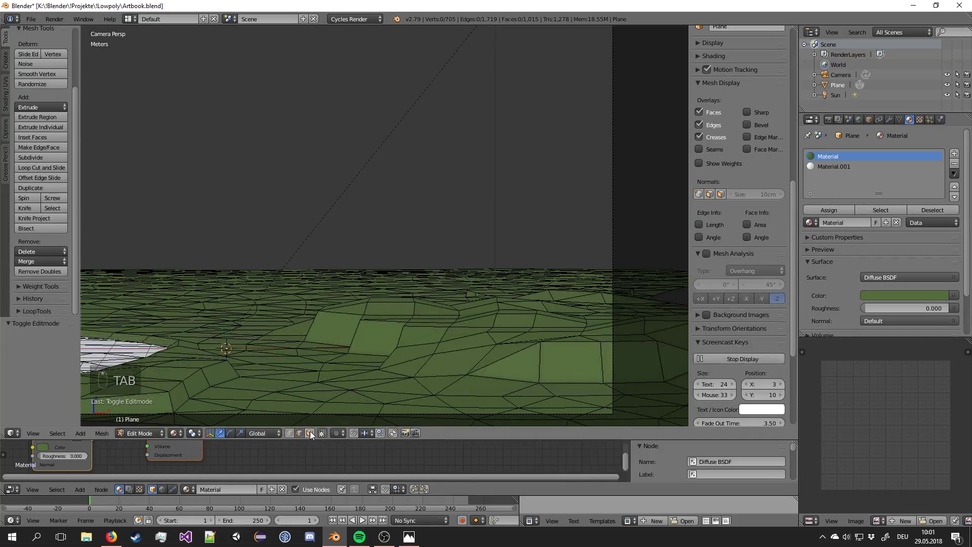
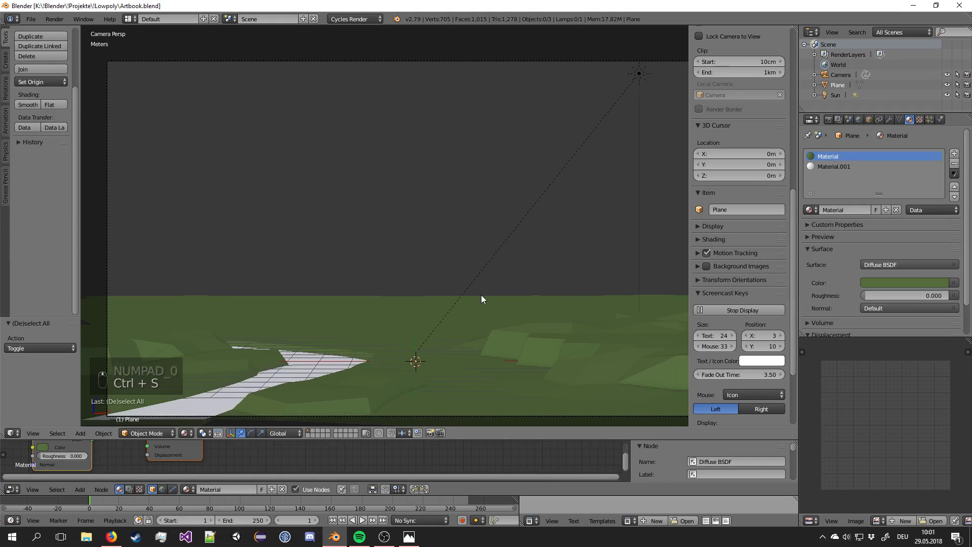
drag(482, 300, 462, 298)
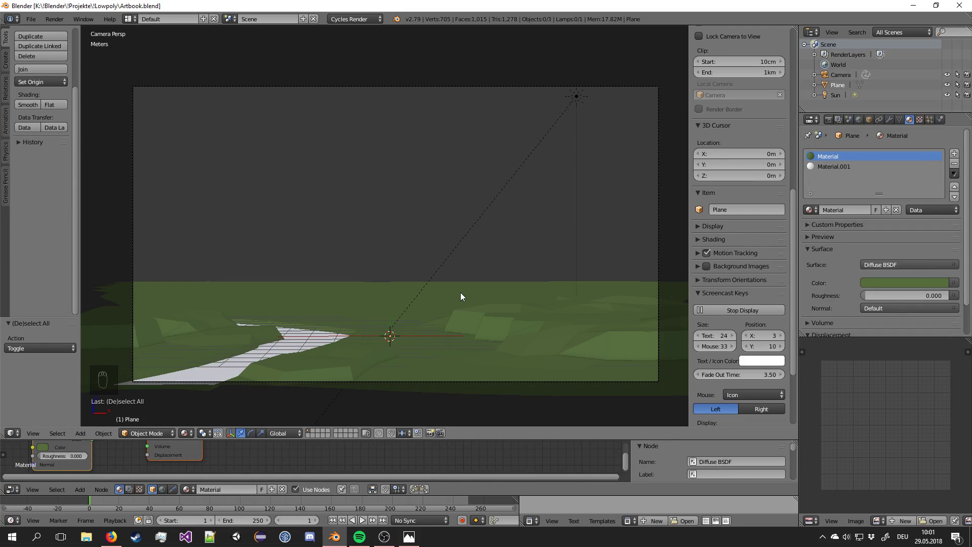
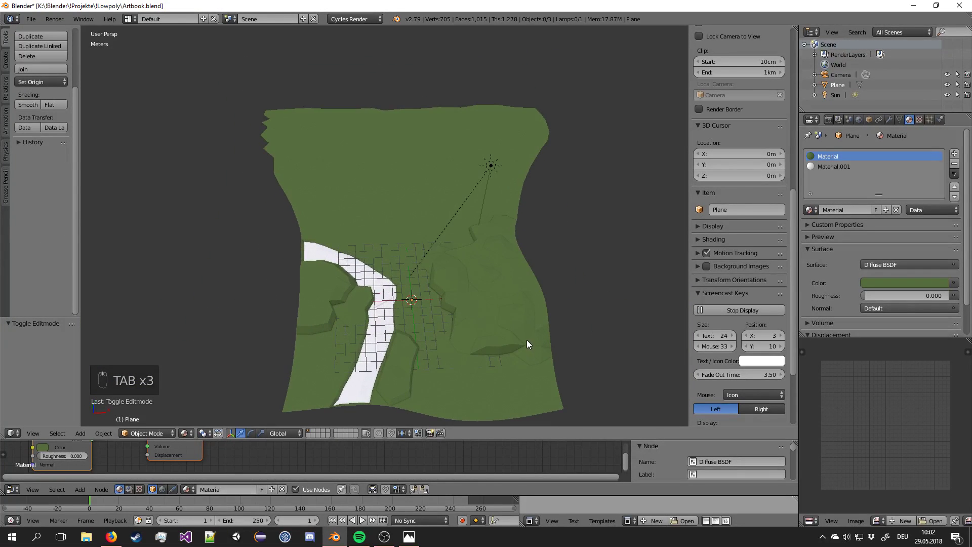
Select a few faces at the back of the terrain for the new rise.
key(KP_0)
drag(526, 335, 593, 91)
key(Tab)
key(a)
key(v)
key(v)
key(c)
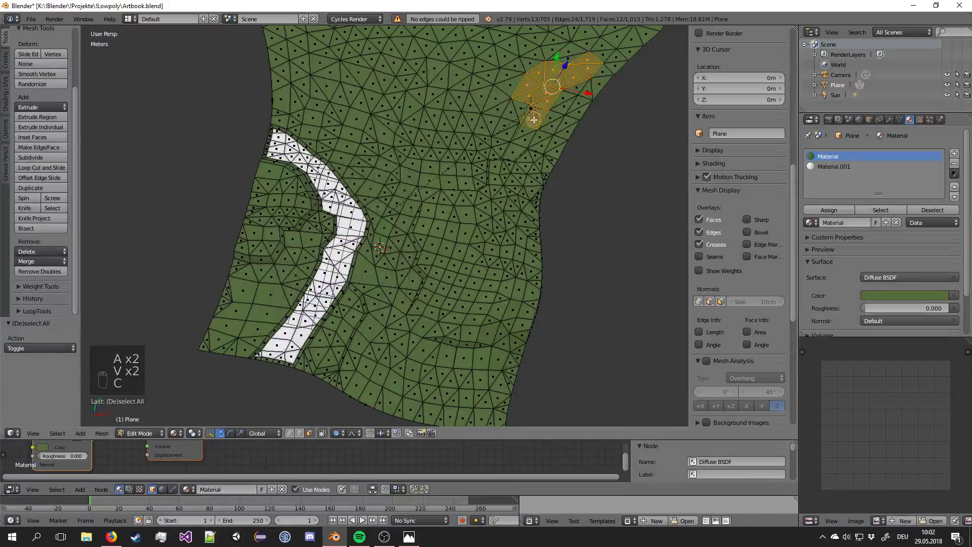
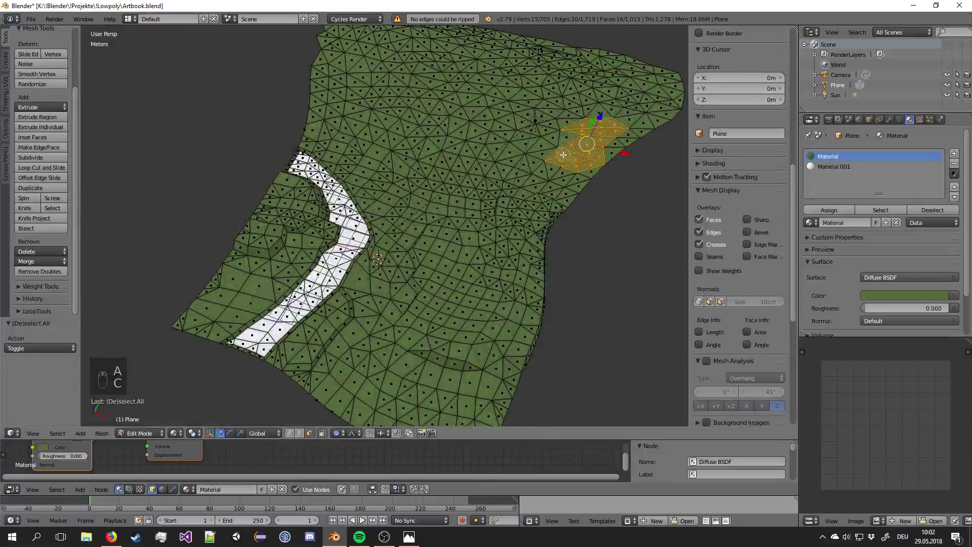
key(KP_0)
Pull the back patch up with proportional falloff into a gentle rise, check it through the camera and save.
key(g)
right_click(486, 393)
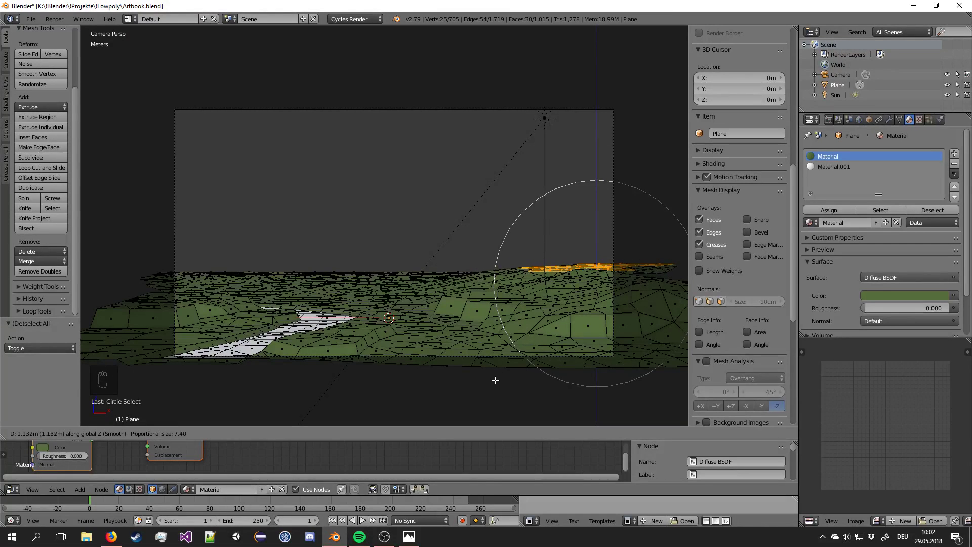
key(Tab)
drag(500, 383, 366, 215)
key(a)
key(a)
drag(459, 324, 324, 256)
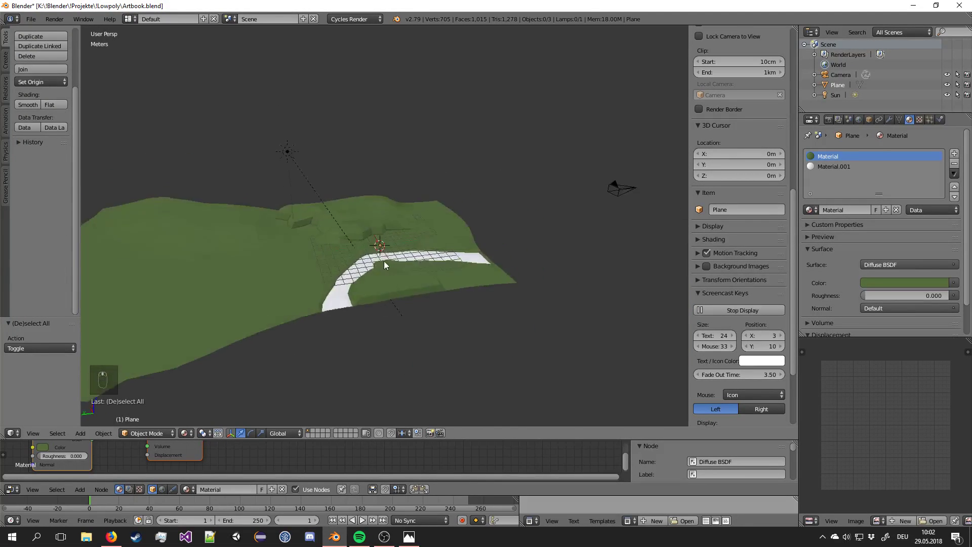
key(KP_0)
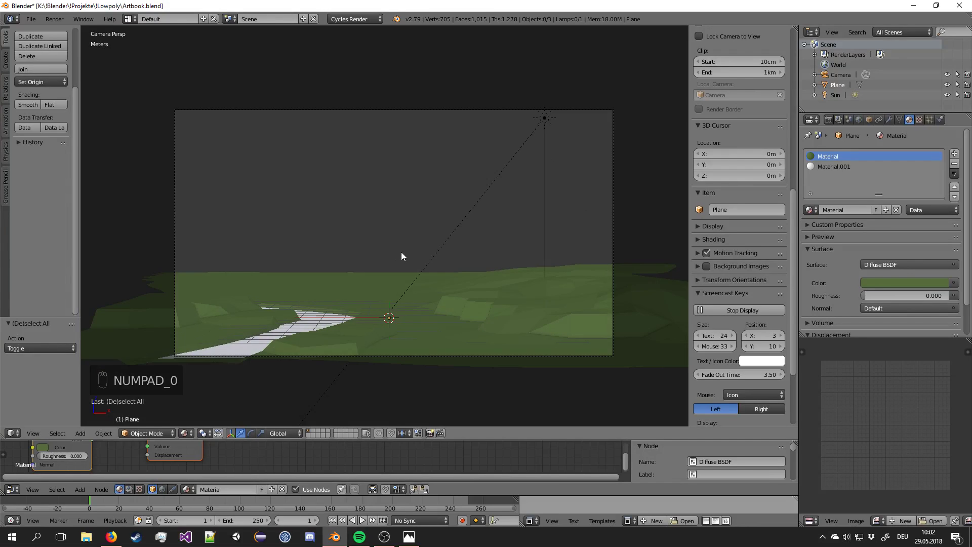
key(ctrl+s)
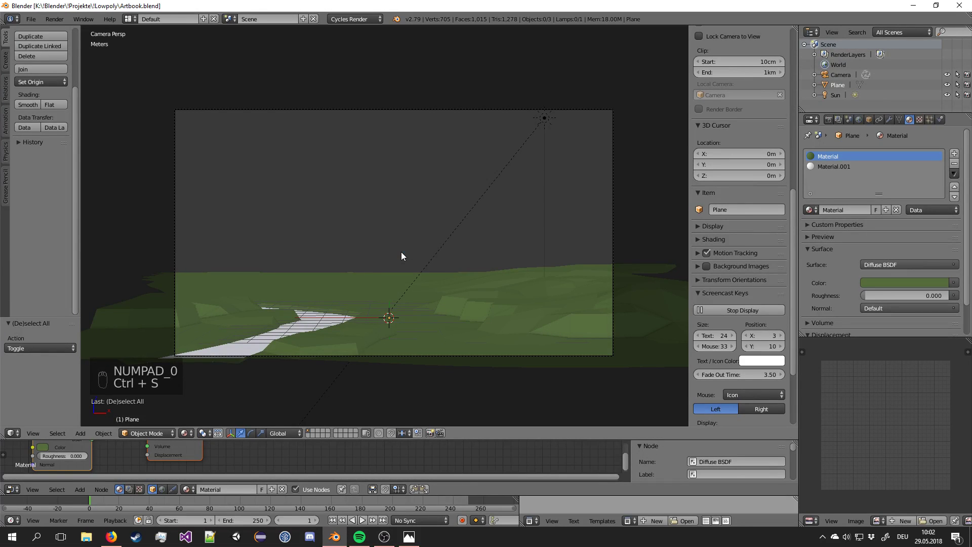
Enable Rigify in the Add-ons preferences and add a Basic Human (Meta-Rig) armature on the terrain.
key(shift+a)
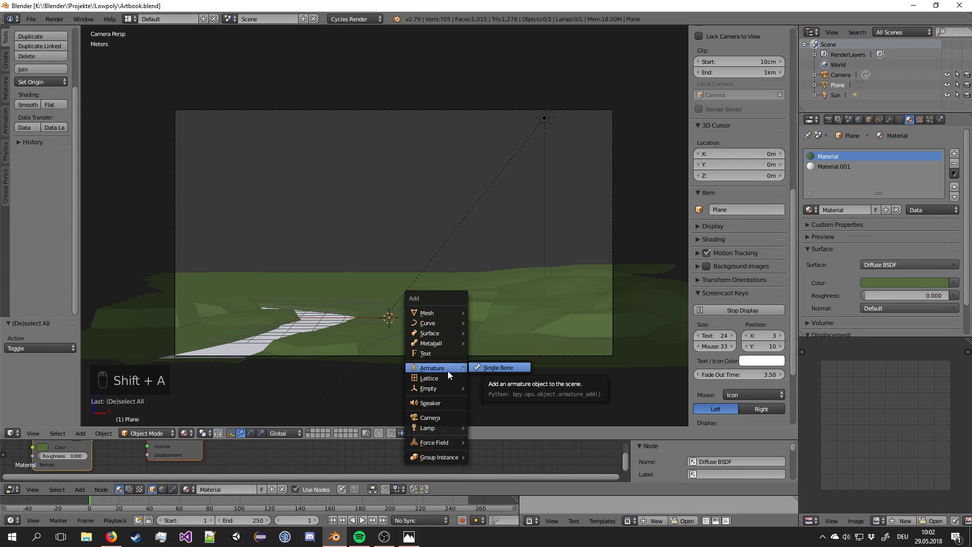
drag(26, 20, 73, 132)
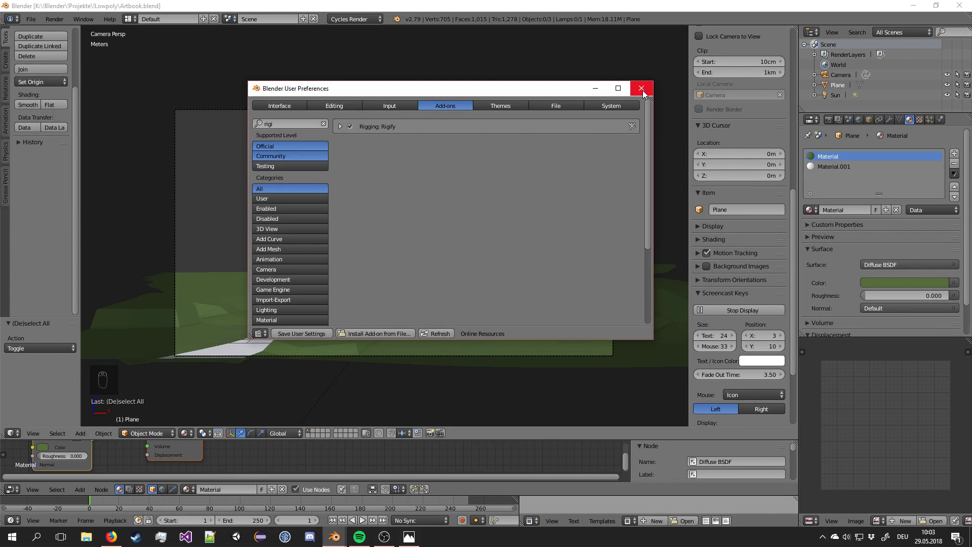
key(shift+a)
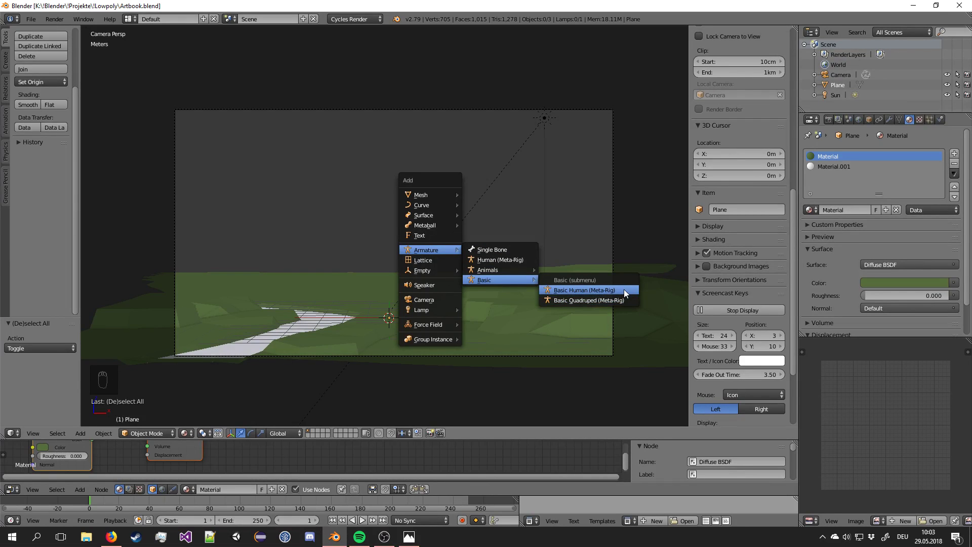
drag(387, 279, 380, 209)
key(KP_5)
key(KP_5)
Scale the human meta-rig down in stages until it reads as a small figure on the landscape.
drag(470, 252, 457, 199)
middle_click(462, 205)
middle_click(492, 213)
key(s)
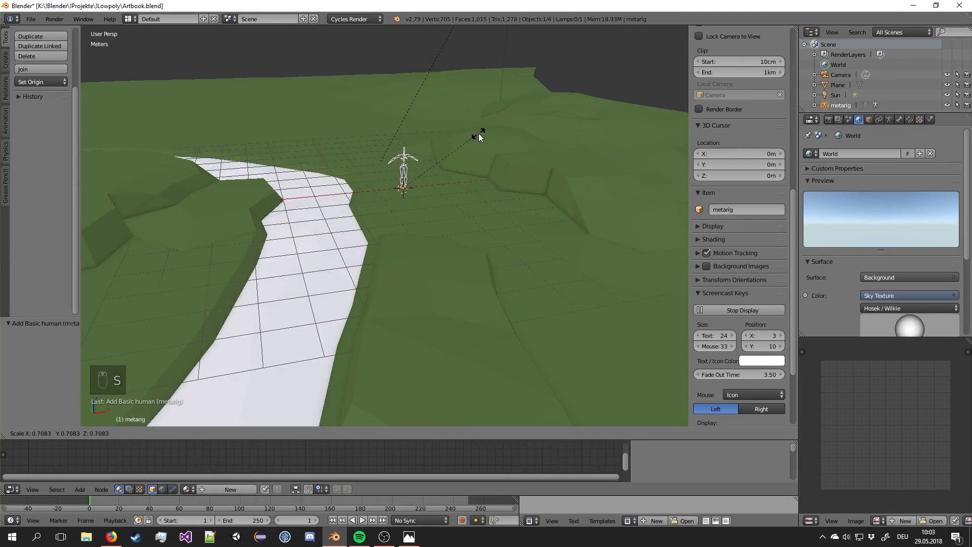
click(477, 138)
middle_click(541, 163)
drag(517, 151, 501, 133)
key(s)
middle_click(500, 133)
middle_click(426, 147)
key(s)
drag(479, 138, 515, 149)
key(a)
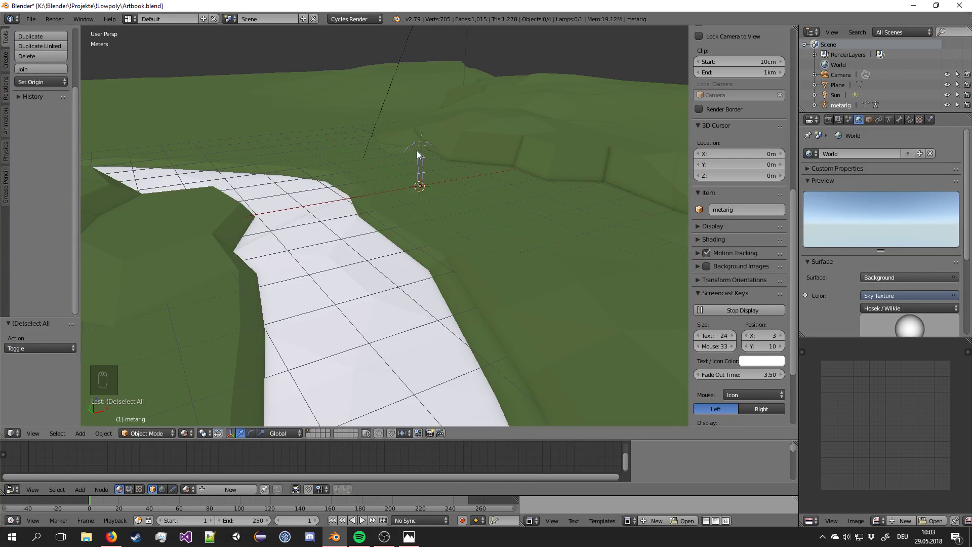
drag(428, 153, 489, 165)
drag(491, 175, 494, 155)
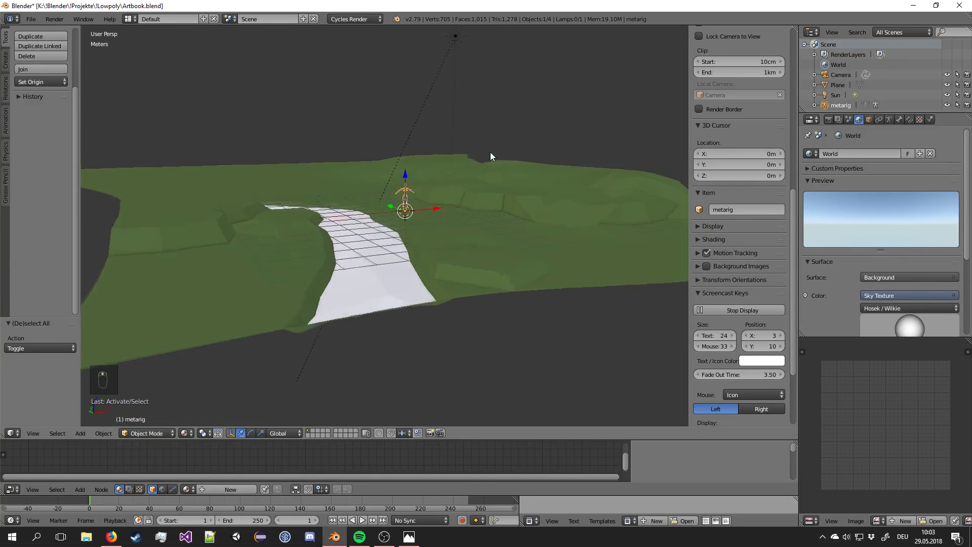
key(a)
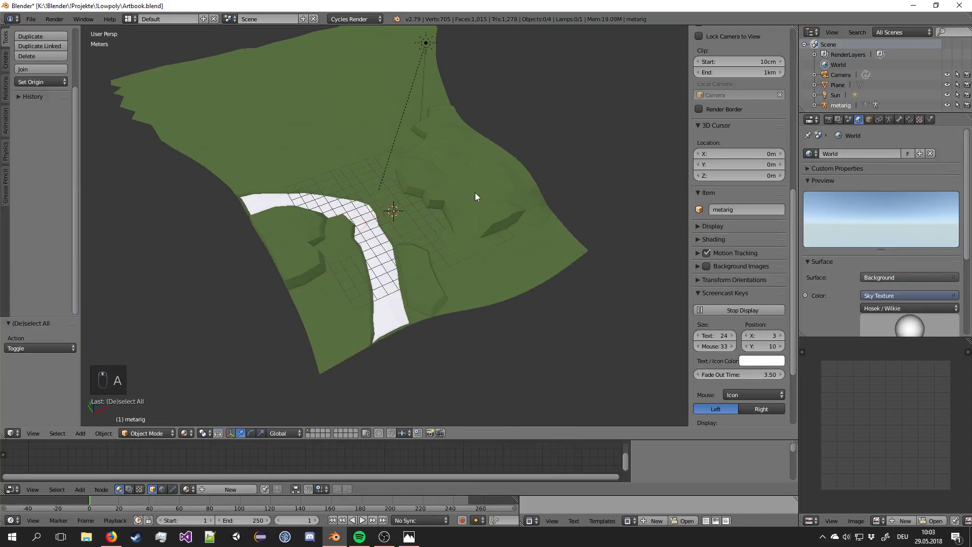
In camera view, turn on the Thirds composition guides in the camera properties.
key(KP_0)
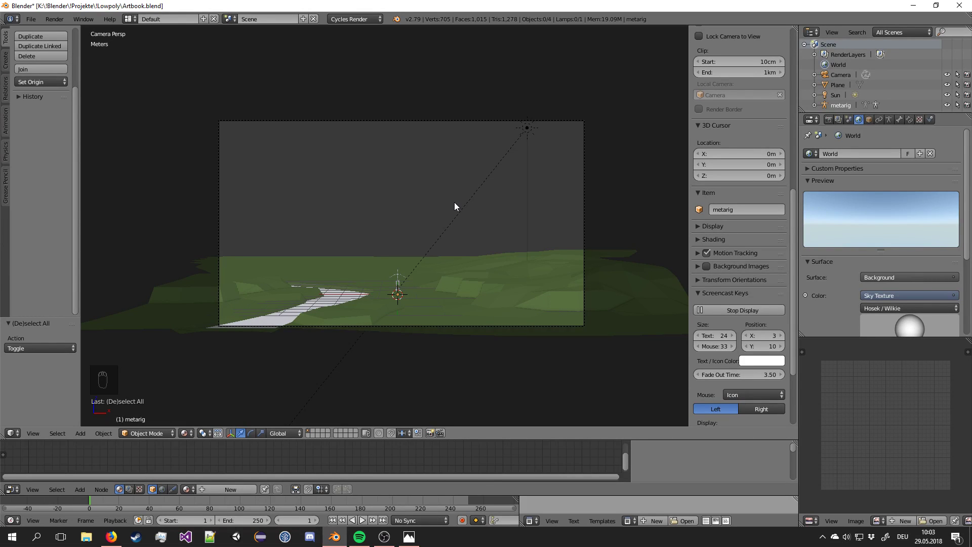
drag(491, 129, 920, 182)
middle_click(920, 182)
drag(919, 179, 375, 297)
drag(375, 297, 218, 272)
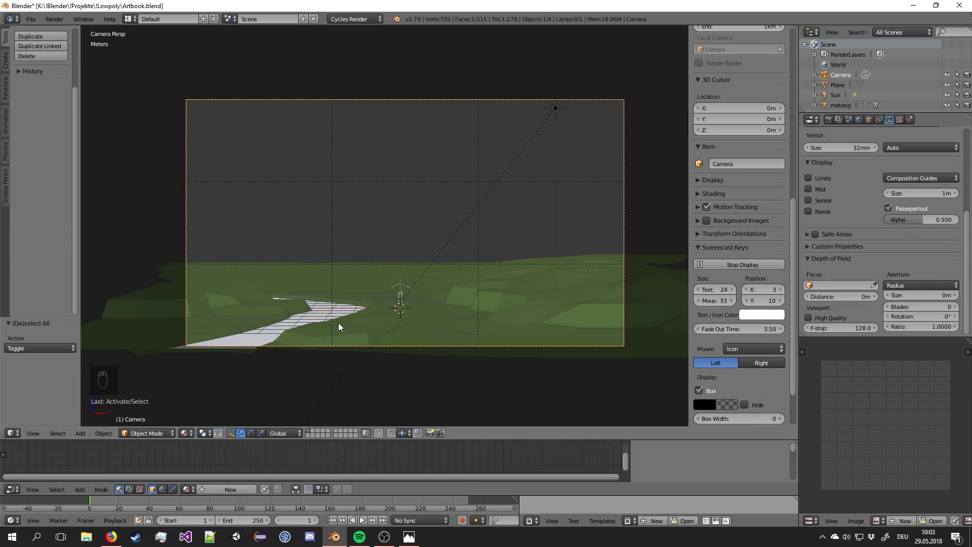
Make the ground plane active again, showing its green Diffuse BSDF material.
right_click(307, 300)
middle_click(309, 313)
drag(315, 340, 395, 347)
From top view, circle-select the narrow winding strip of path faces up the terrain.
key(KP_7)
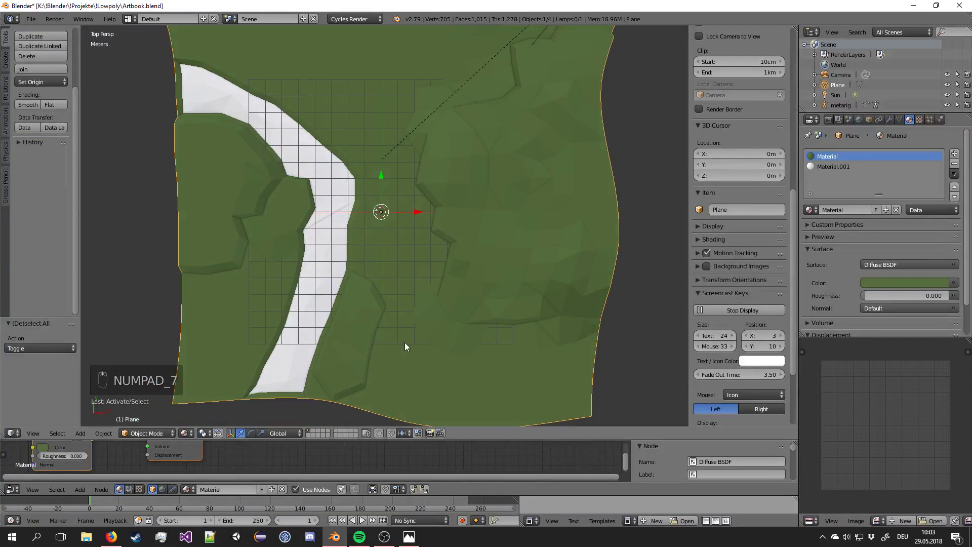
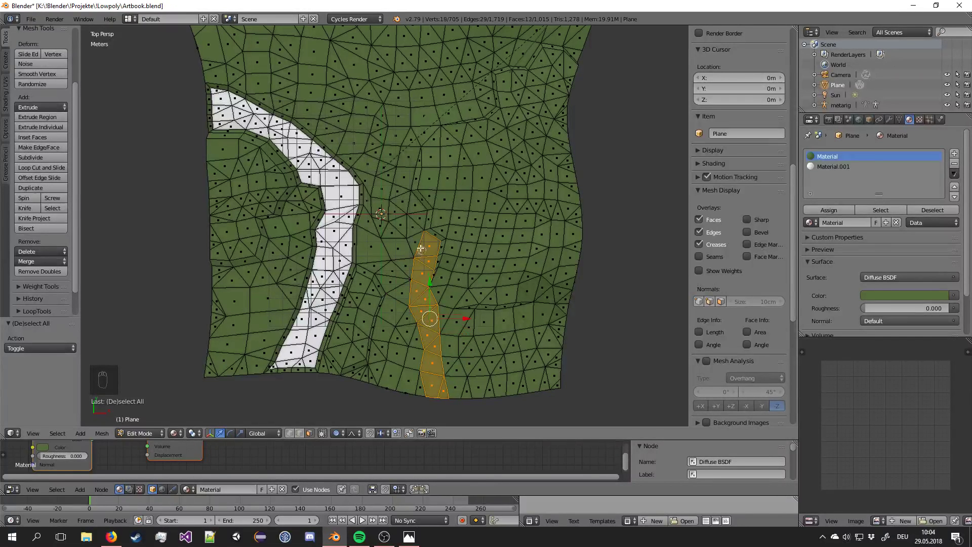
drag(406, 190, 420, 256)
middle_click(410, 217)
middle_click(420, 257)
key(c)
middle_click(421, 251)
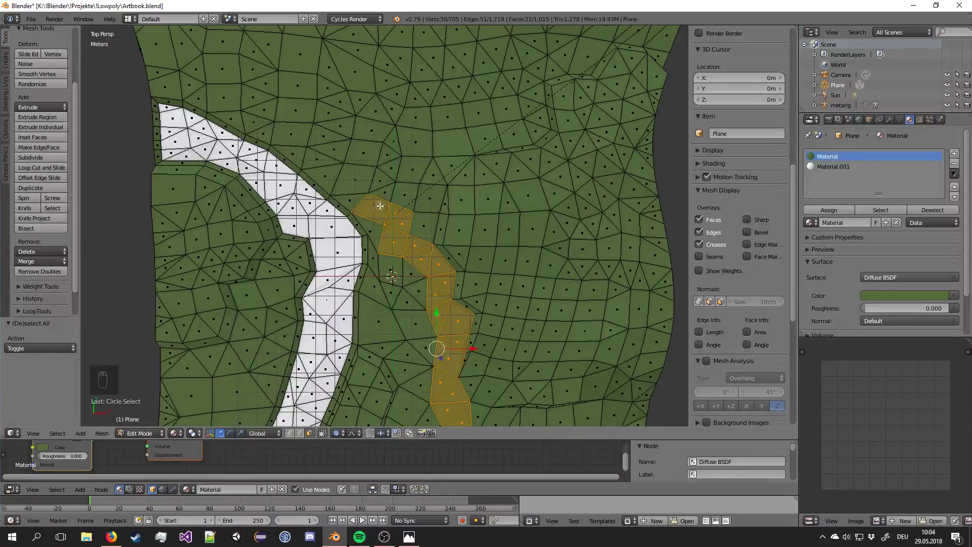
drag(365, 144, 381, 315)
drag(379, 179, 388, 297)
key(c)
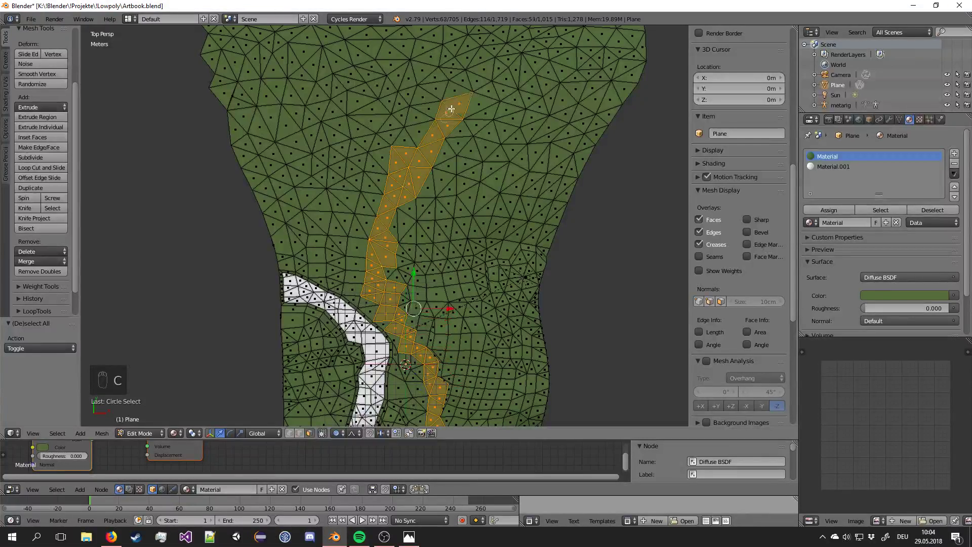
drag(396, 162, 951, 159)
middle_click(950, 160)
Create a new white material for the selected path faces and leave Edit Mode to see it.
click(960, 157)
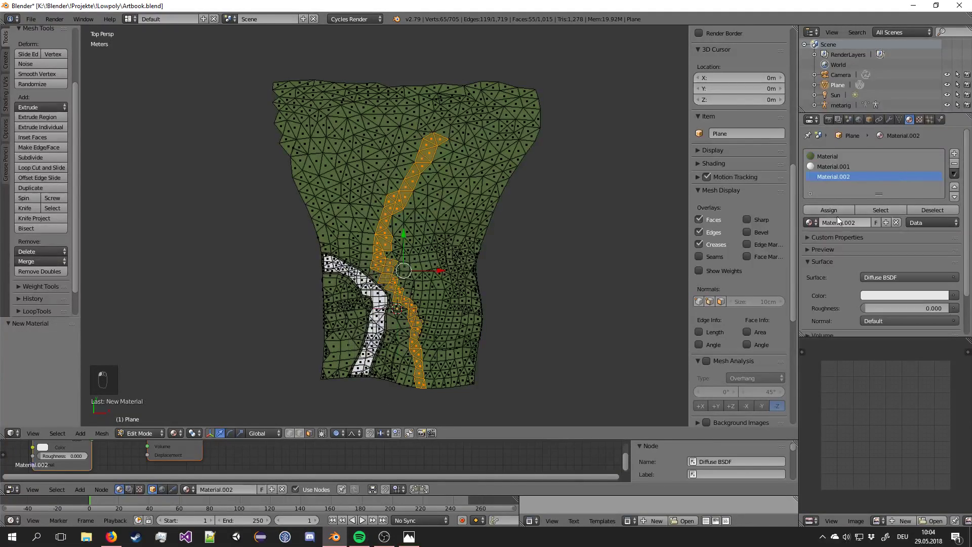
key(Tab)
middle_click(516, 244)
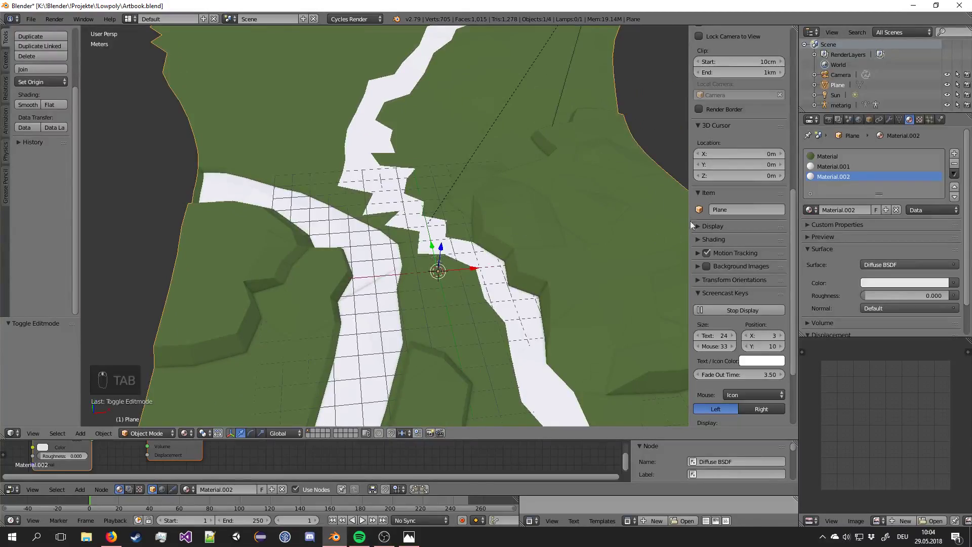
key(Tab)
key(a)
drag(836, 167, 557, 231)
key(s)
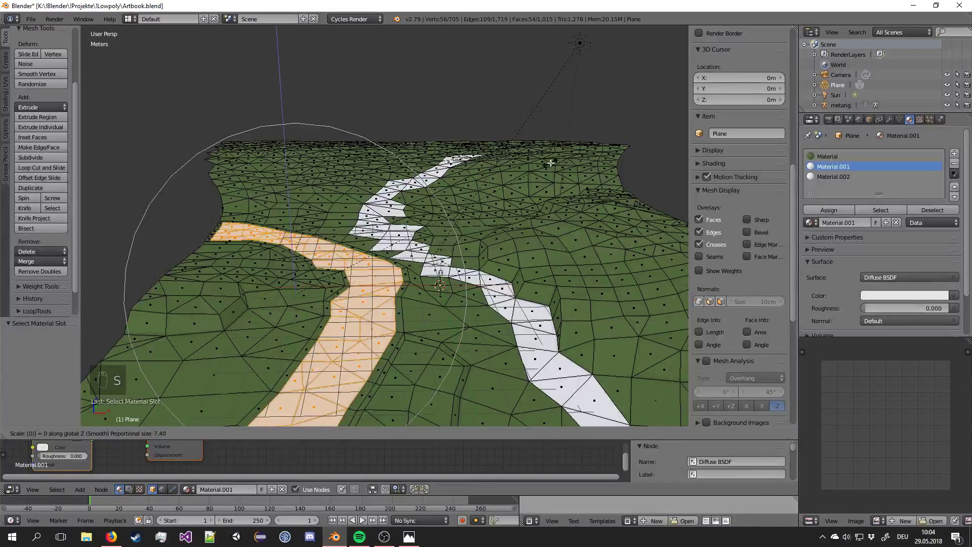
key(o)
key(s)
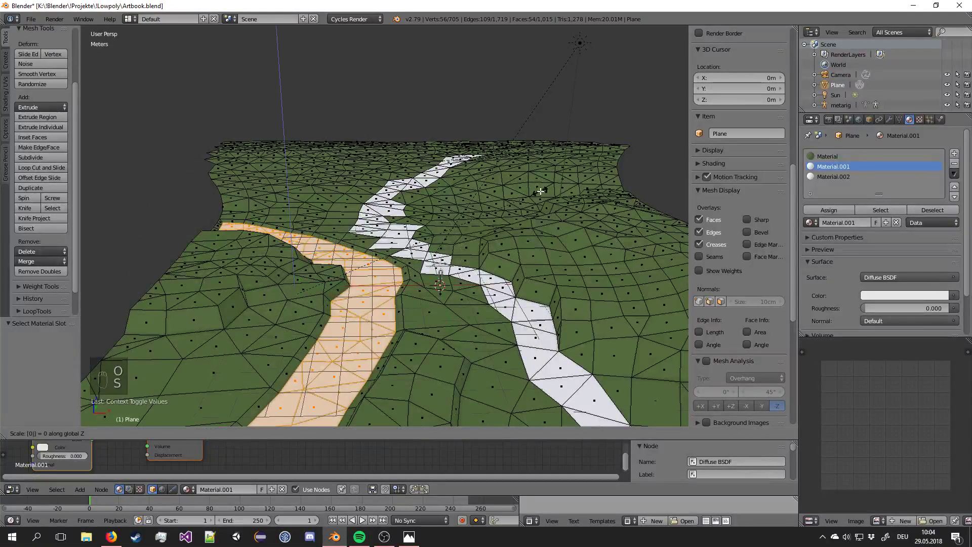
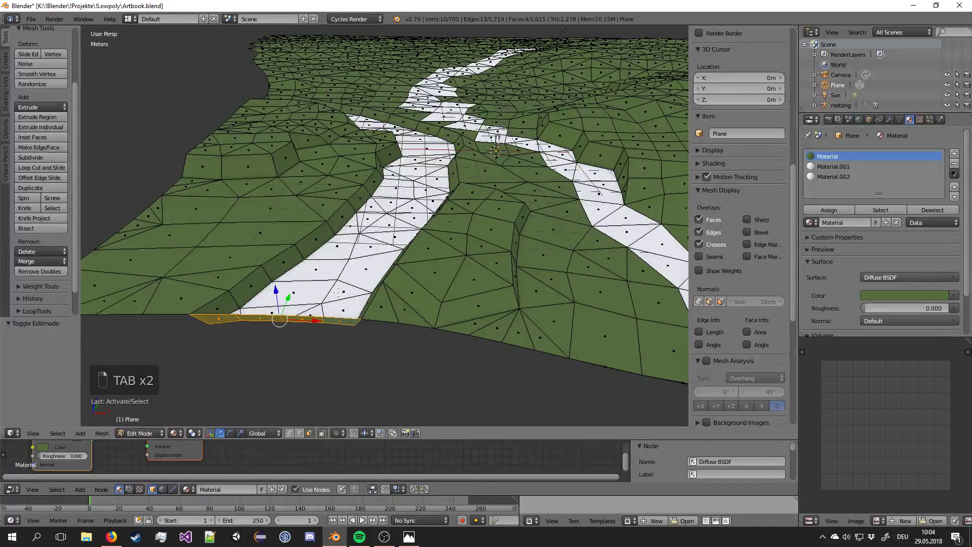
key(Delete)
key(Tab)
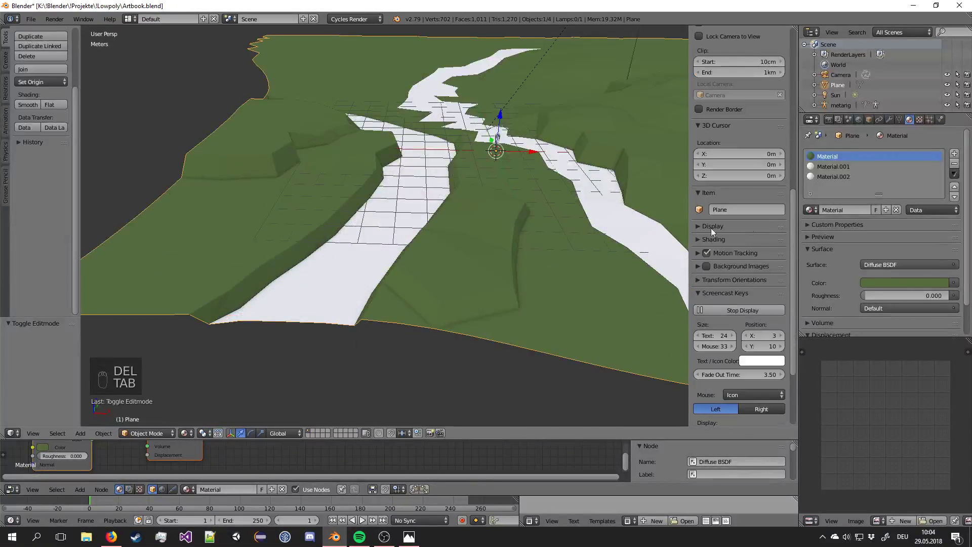
Rename Material.001 to Water, set its surface to Glossy BSDF and roughness to 0.000.
drag(850, 170, 850, 212)
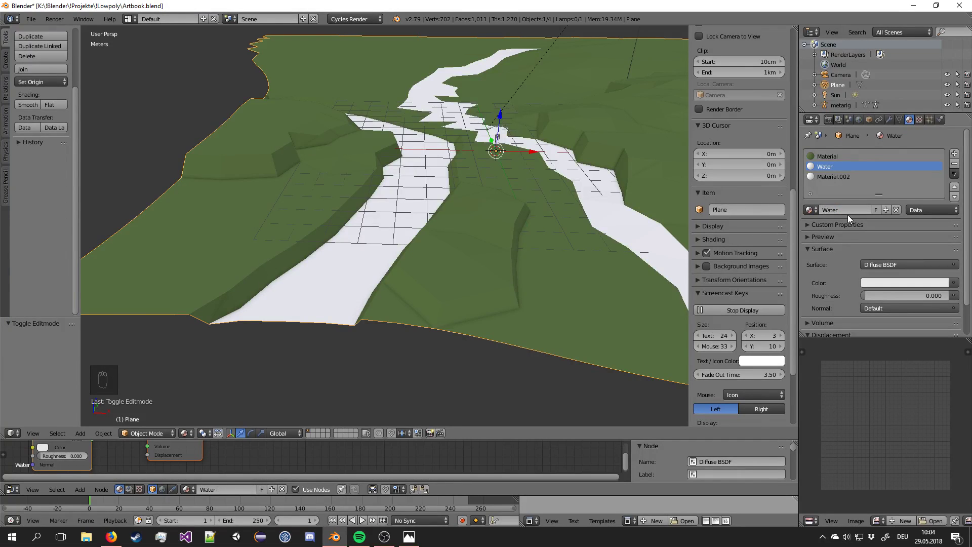
drag(912, 287, 784, 123)
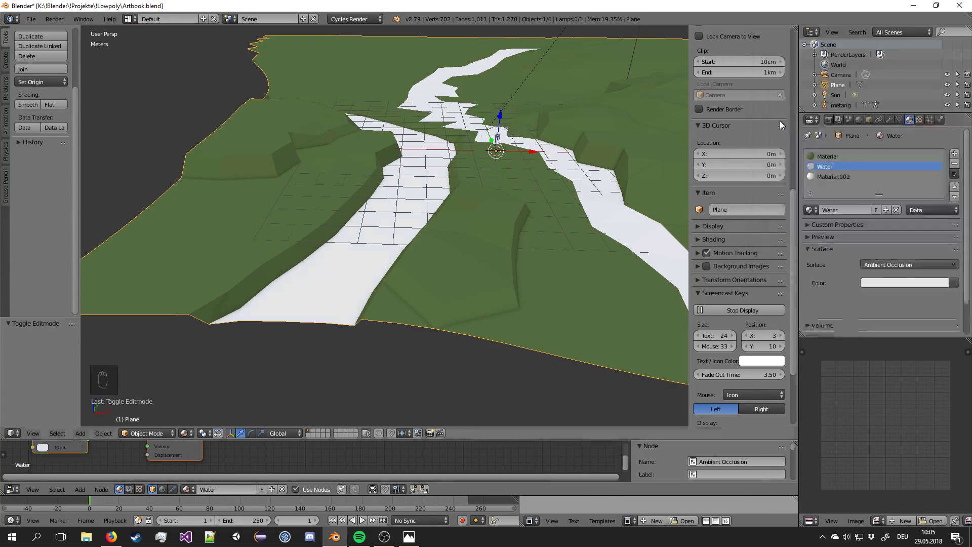
drag(888, 268, 928, 98)
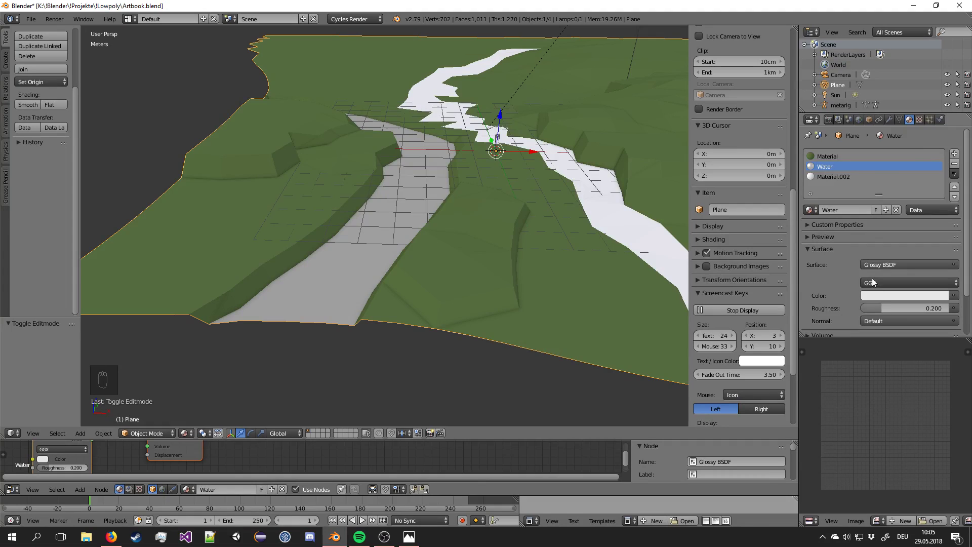
drag(888, 313, 890, 273)
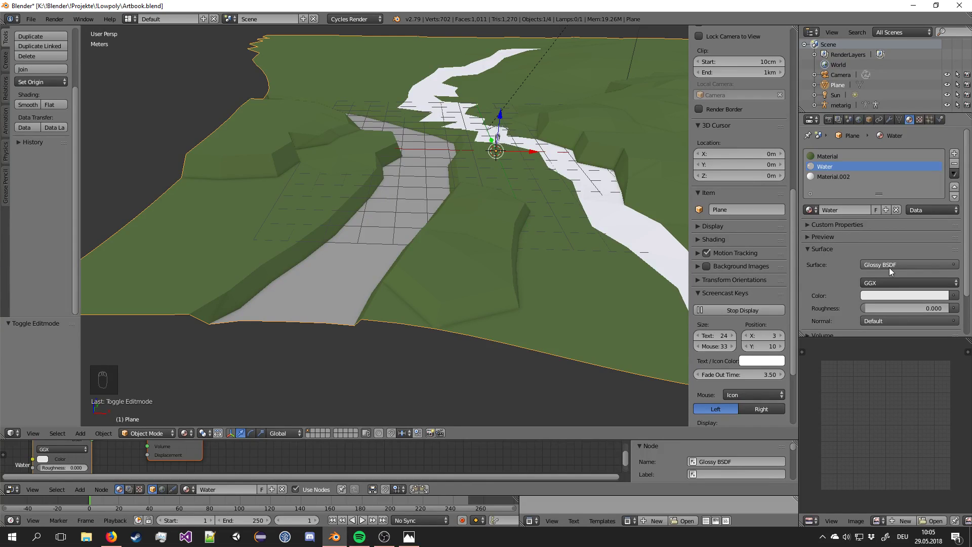
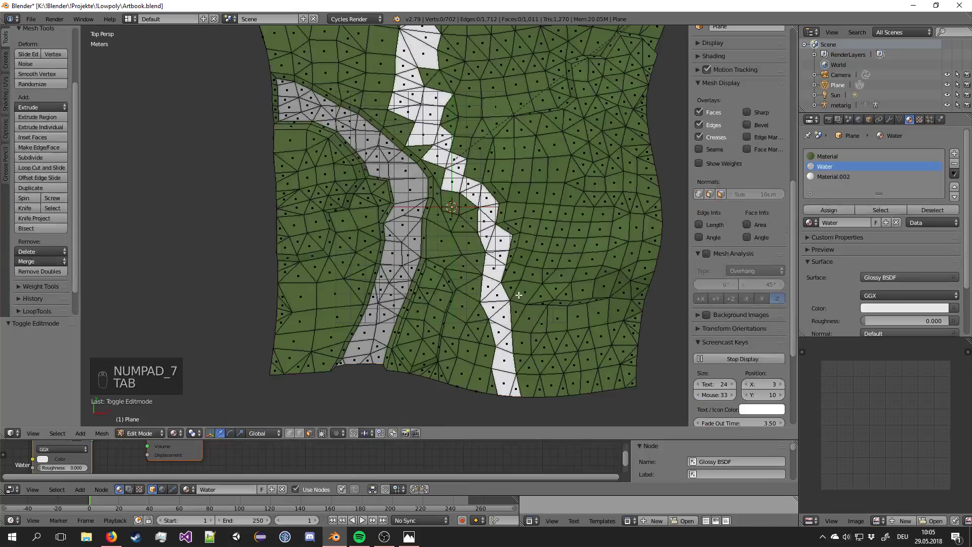
Select the Material.002 path faces and set the material colour to a pale sandy yellow.
key(a)
key(a)
drag(857, 178, 888, 293)
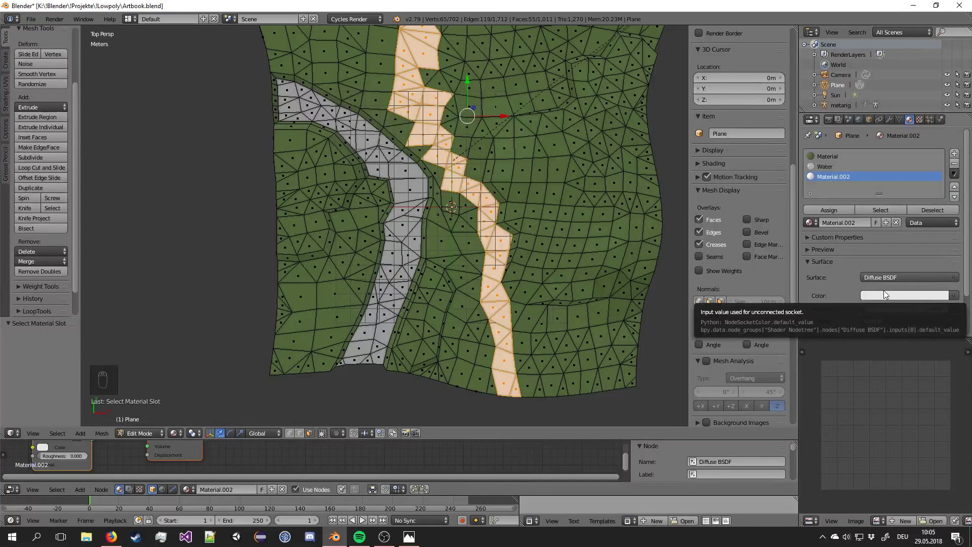
drag(888, 293, 870, 159)
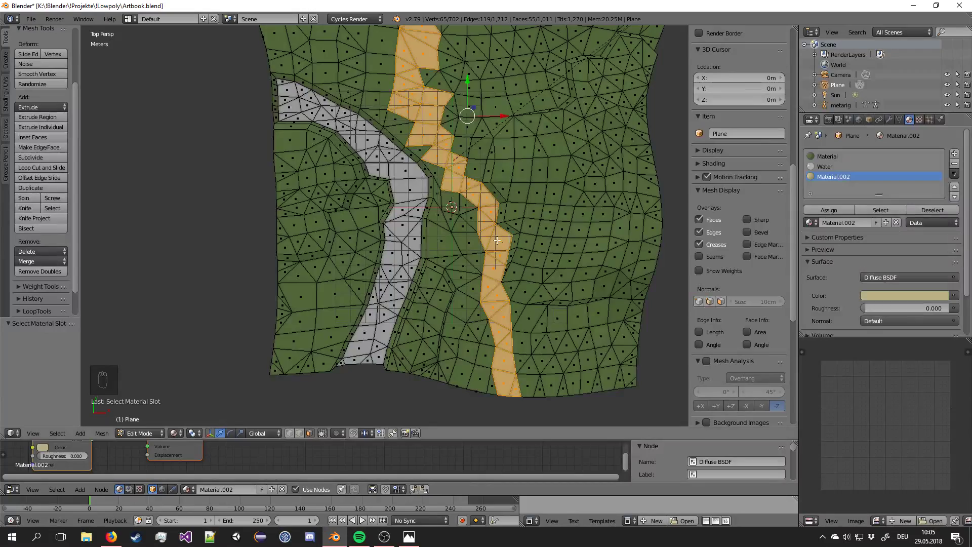
drag(531, 215, 539, 189)
Return to Object Mode to see the sandy path, save, and switch to top view.
key(Tab)
key(a)
key(ctrl+s)
key(KP_7)
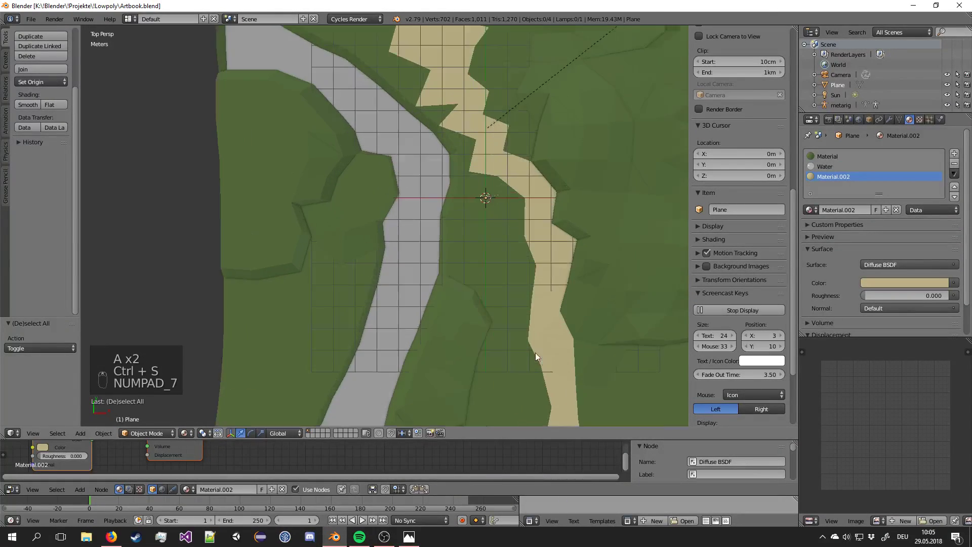
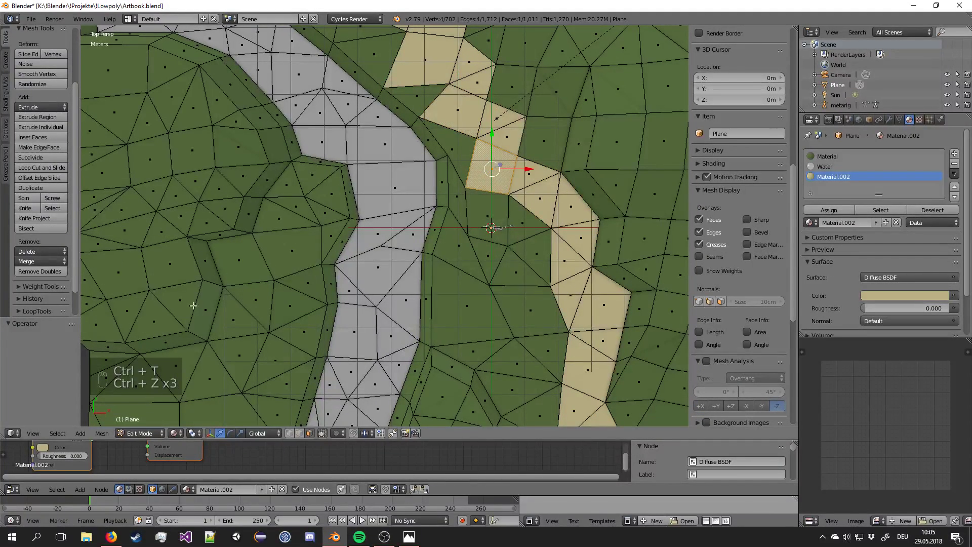
Triangulate the selected path faces with Ctrl+T and leave Edit Mode to check the stream junction.
key(ctrl+t)
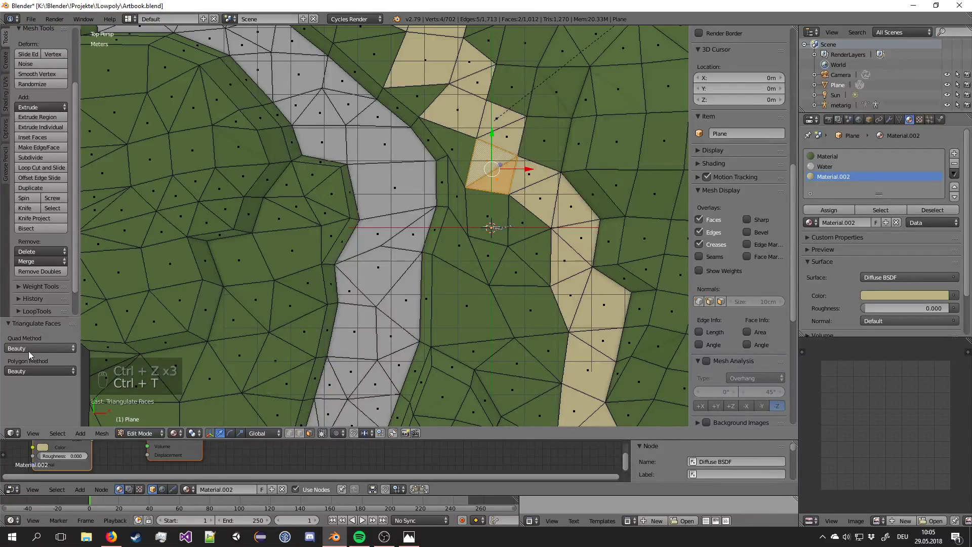
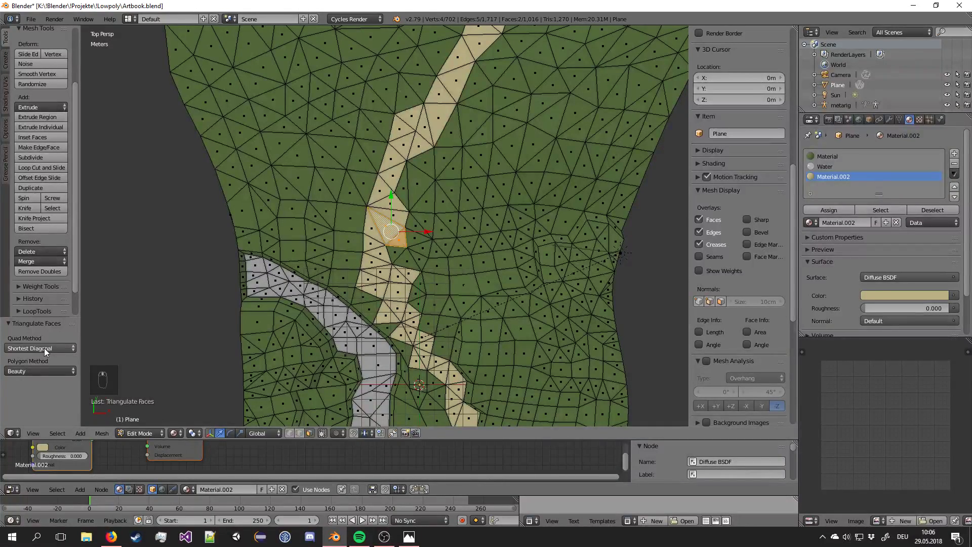
middle_click(86, 350)
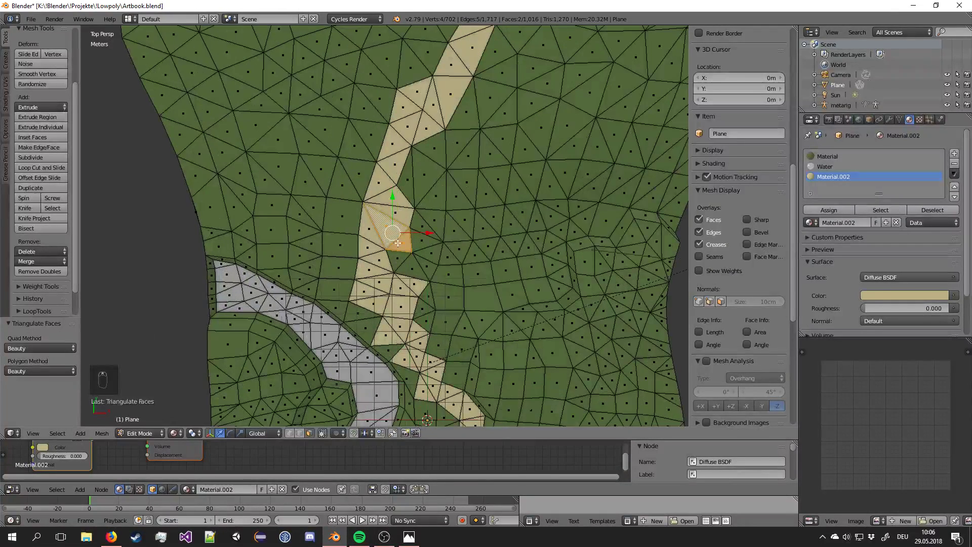
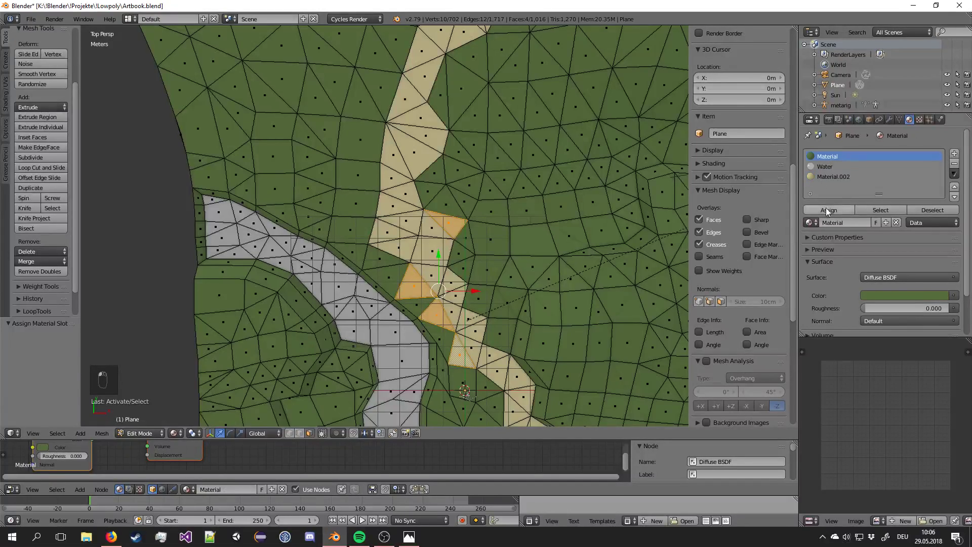
key(Tab)
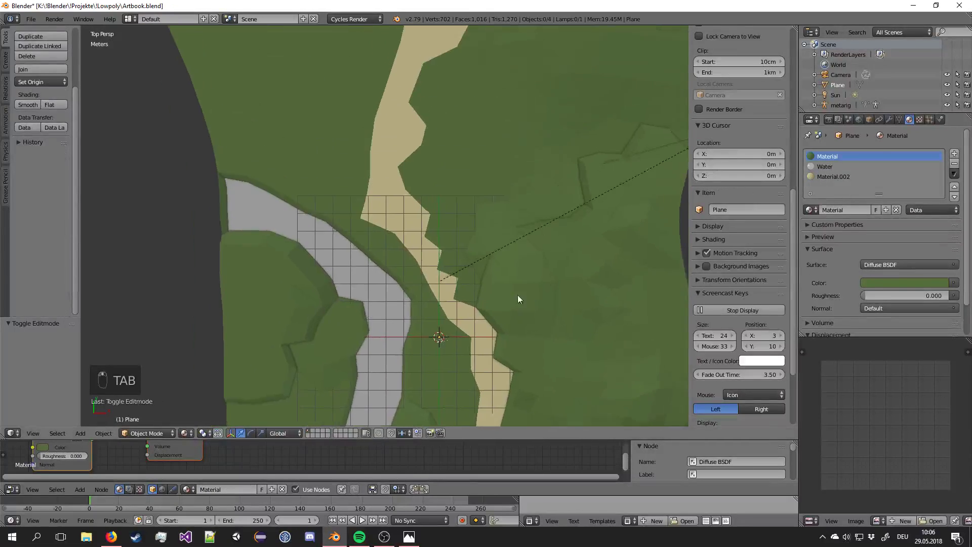
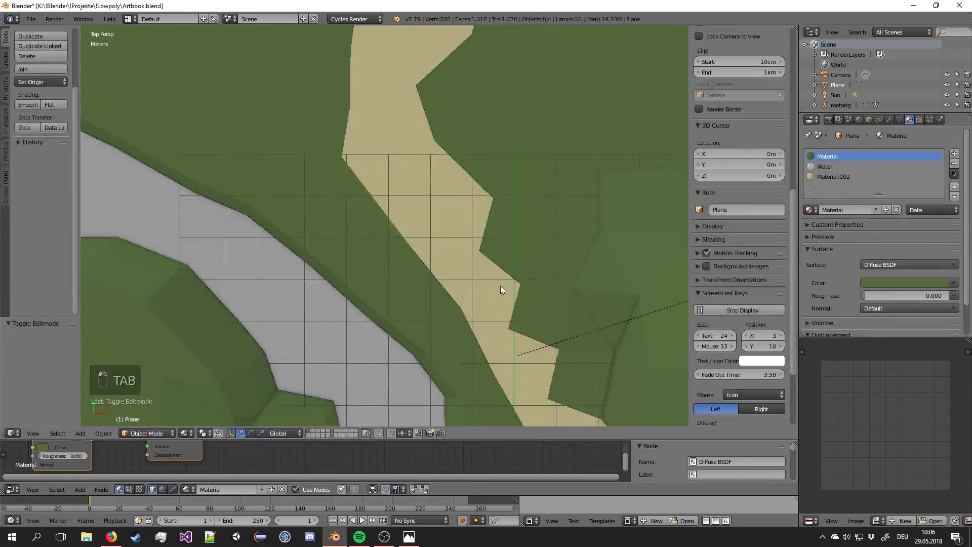
Save, then frame the terrain with stream and sandy path through the scene camera.
key(ctrl+s)
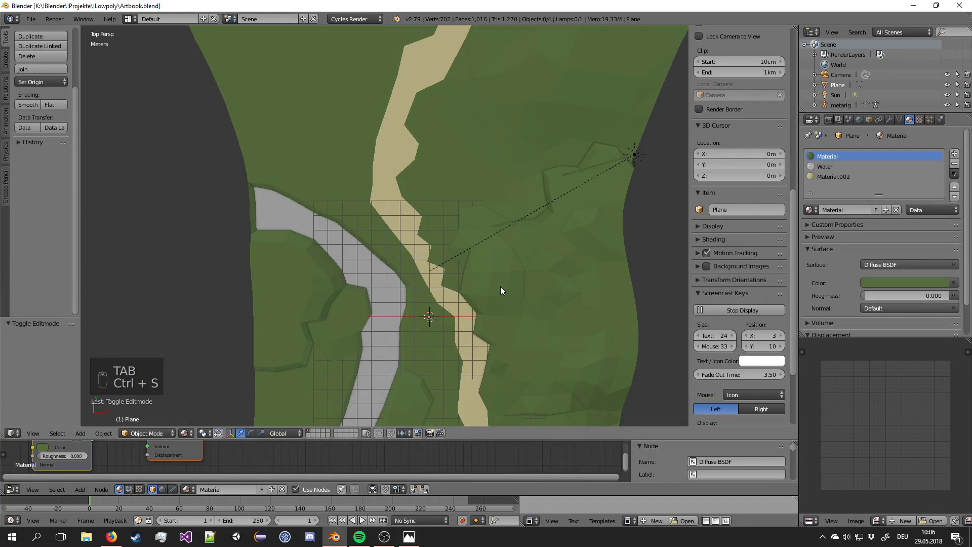
key(KP_0)
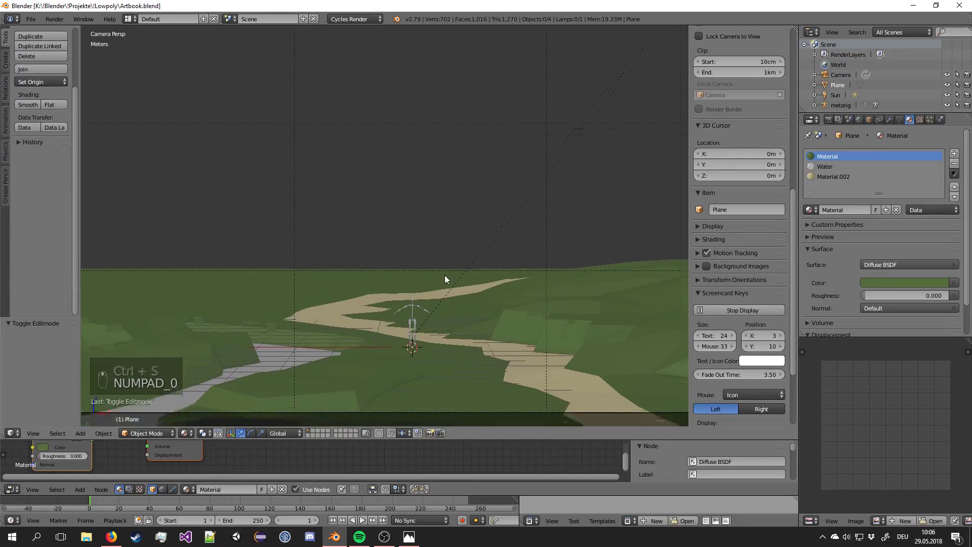
drag(447, 261, 447, 260)
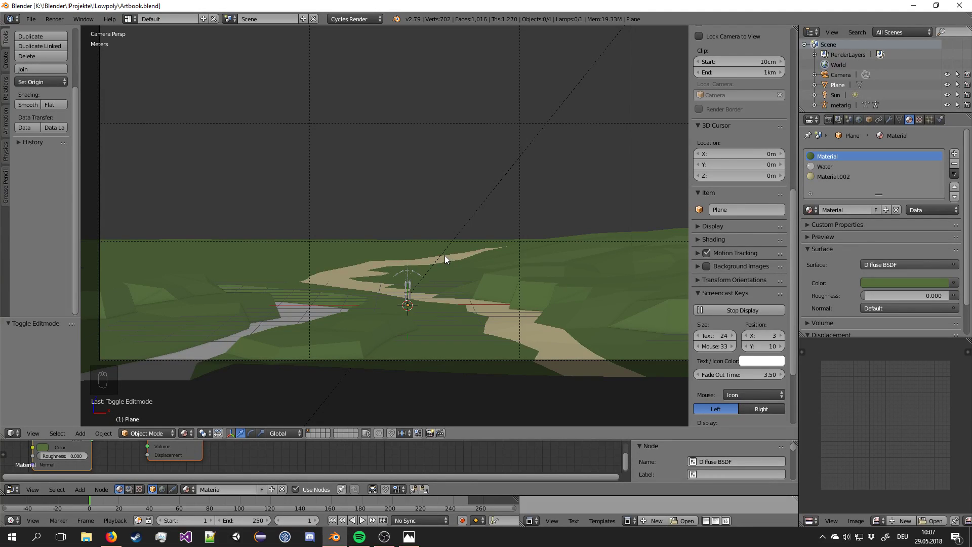
drag(455, 263, 516, 269)
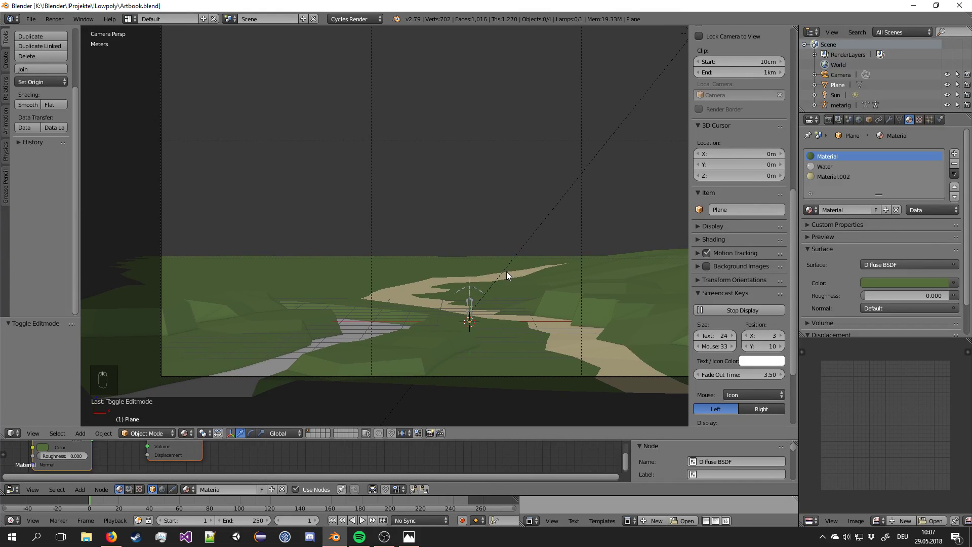
Add a white icosphere, move it onto the terrain and resize it.
key(shift+a)
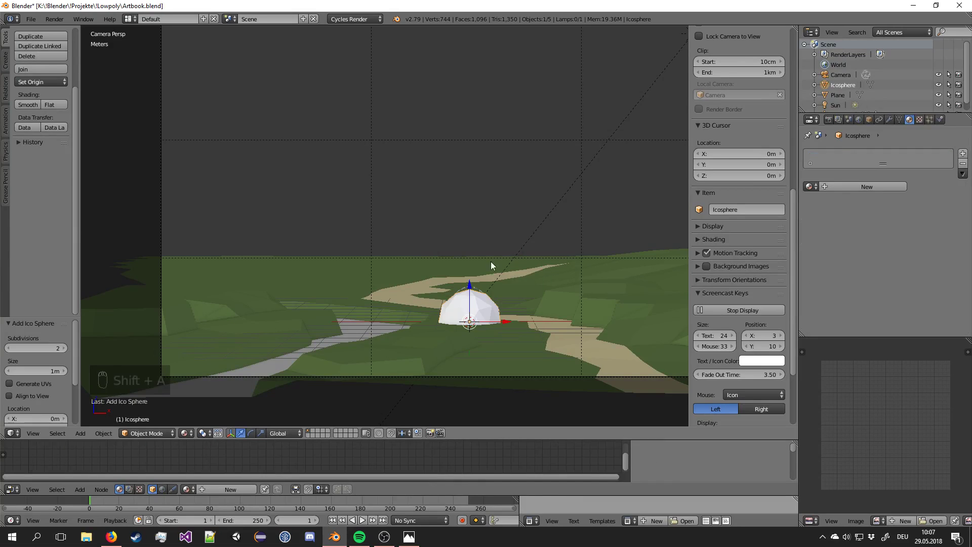
key(g)
drag(278, 243, 302, 268)
key(s)
key(s)
drag(377, 272, 317, 262)
key(s)
key(g)
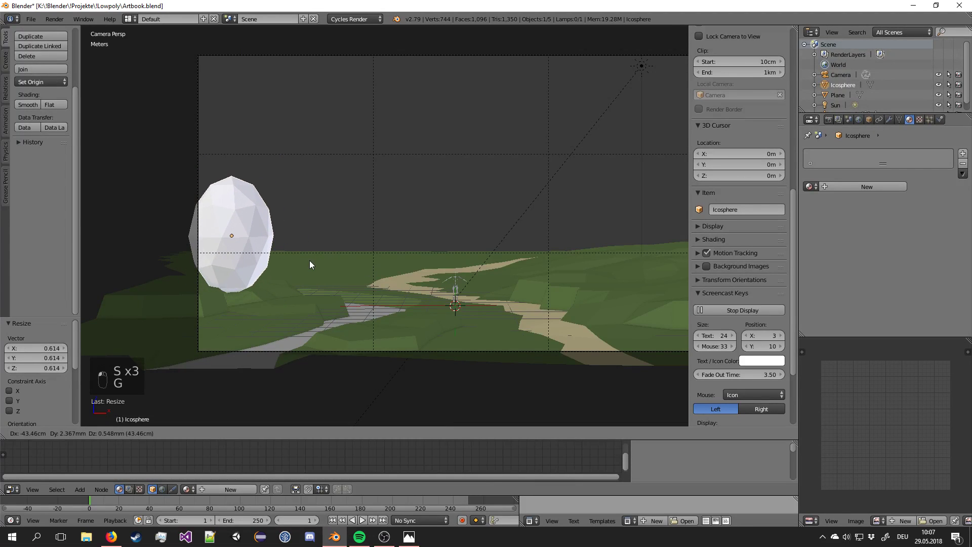
click(313, 262)
key(KP_7)
click(313, 262)
Stretch the icosphere along Z into a taller blob.
key(g)
drag(320, 225, 314, 250)
key(KP_0)
key(s)
click(314, 250)
key(s)
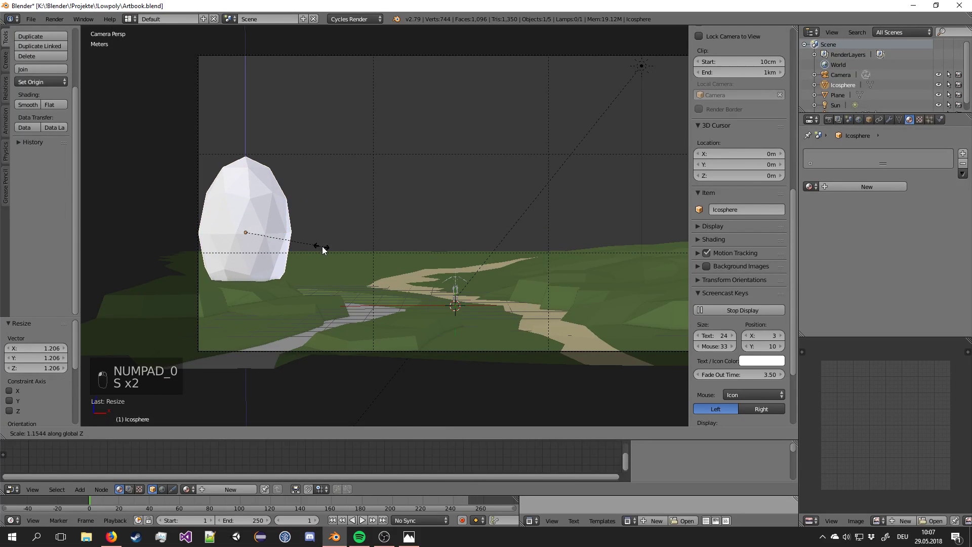
Duplicate the stretched blob and slide the copy beside the first one.
key(g)
key(shift+d)
key(KP_7)
click(298, 279)
right_click(298, 280)
key(g)
drag(298, 296, 305, 243)
key(g)
right_click(318, 252)
key(KP_0)
key(g)
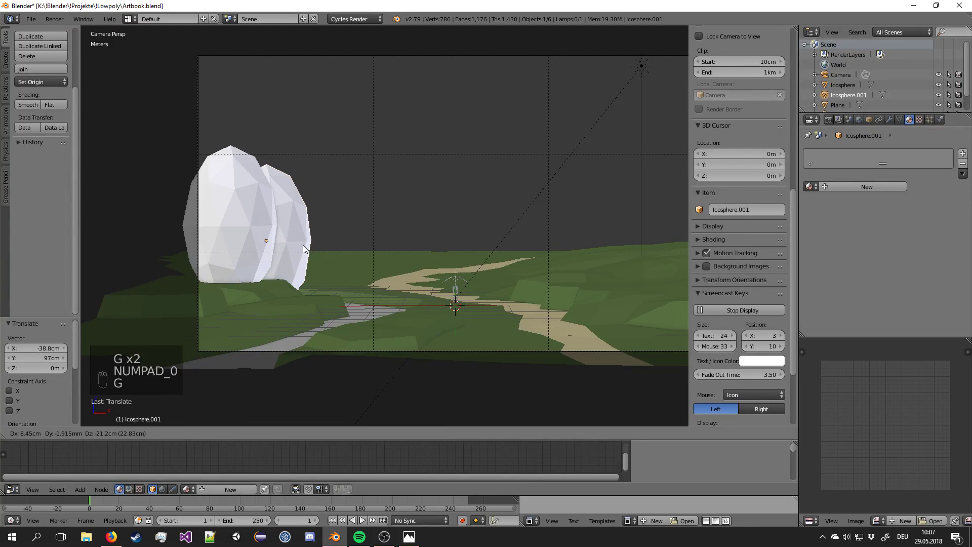
drag(309, 249, 409, 284)
Duplicate again, shrink the copy into a small sphere and place it right of the path.
key(shift+d)
key(s)
key(r)
key(g)
drag(415, 303, 410, 274)
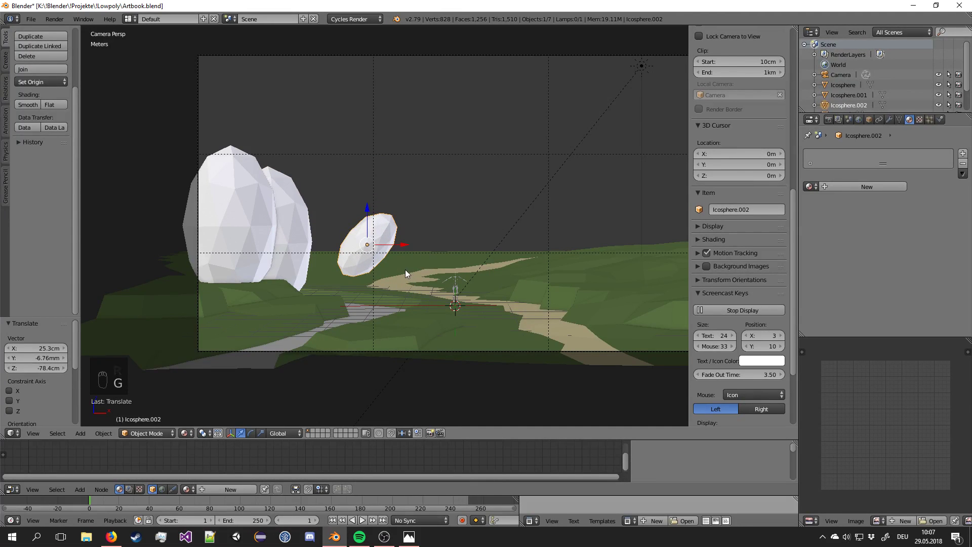
key(s)
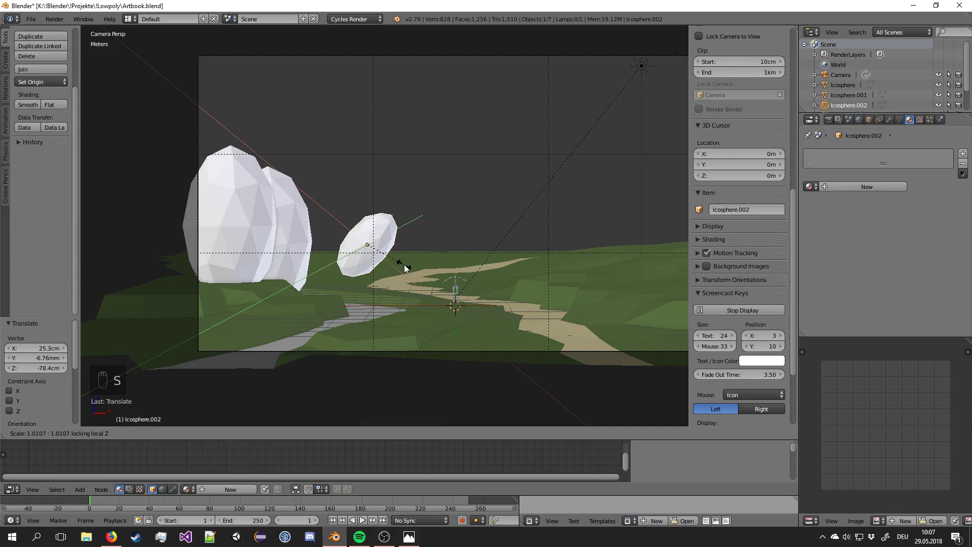
drag(429, 284, 269, 251)
key(s)
drag(276, 245, 268, 251)
Make one more sphere copy and adjust its position, viewing the landscape from above.
key(shift+d)
drag(604, 234, 637, 268)
key(s)
key(g)
key(KP_7)
Duplicate the right-hand sphere several times, moving copies to start a cluster.
key(g)
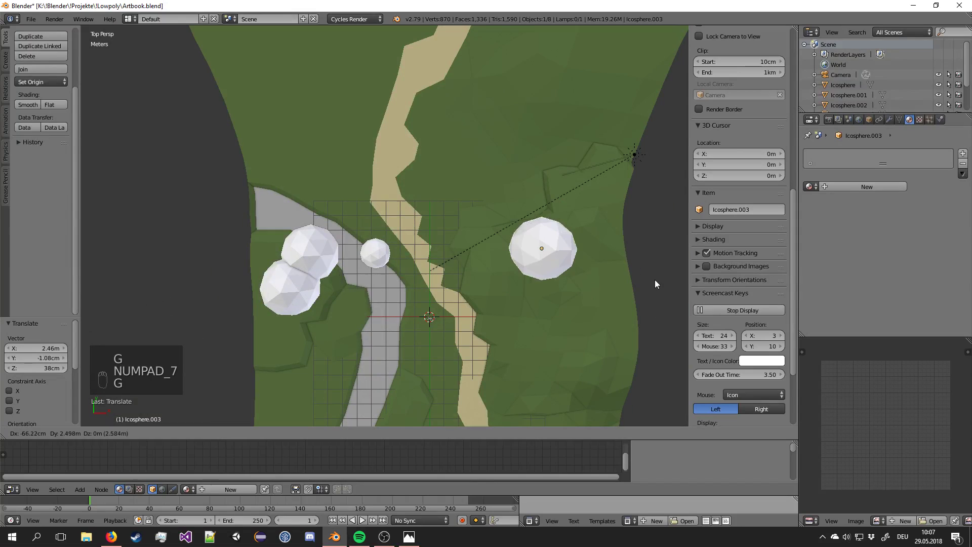
key(KP_0)
drag(658, 330, 605, 256)
key(g)
drag(605, 256, 595, 243)
key(KP_7)
key(shift+d)
drag(595, 244, 425, 223)
Add more sphere copies and move them into the cluster, checking through the camera.
key(shift+d)
key(shift+d)
key(shift+d)
key(KP_0)
middle_click(545, 215)
key(g)
drag(486, 225, 523, 209)
drag(498, 178, 549, 188)
Duplicate another blob and position it at the cluster's outer edge.
key(s)
key(g)
drag(553, 190, 588, 219)
drag(613, 207, 589, 219)
key(g)
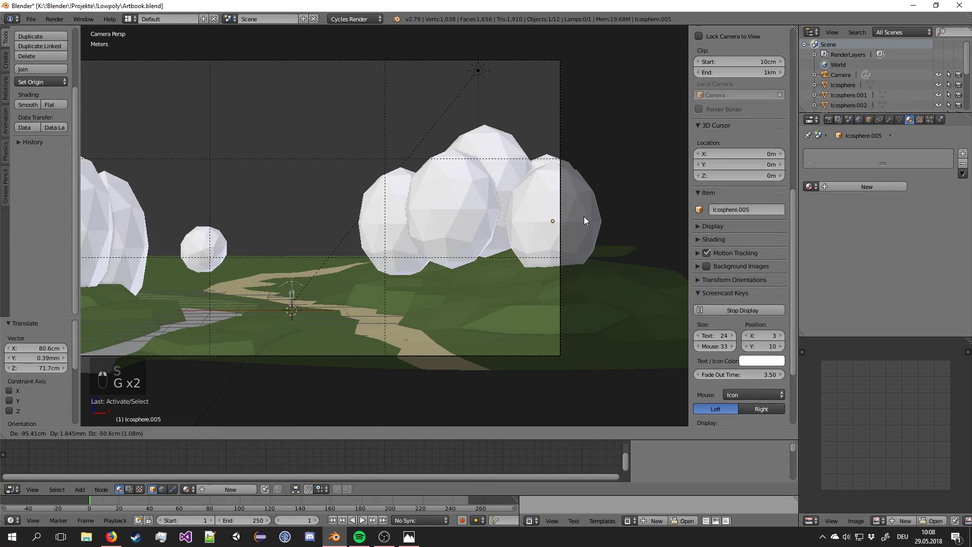
drag(486, 230, 581, 243)
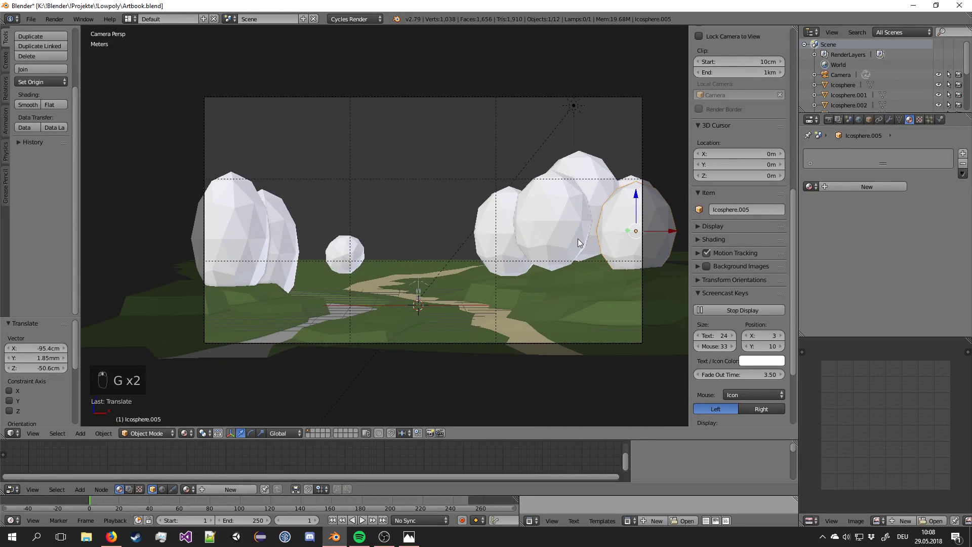
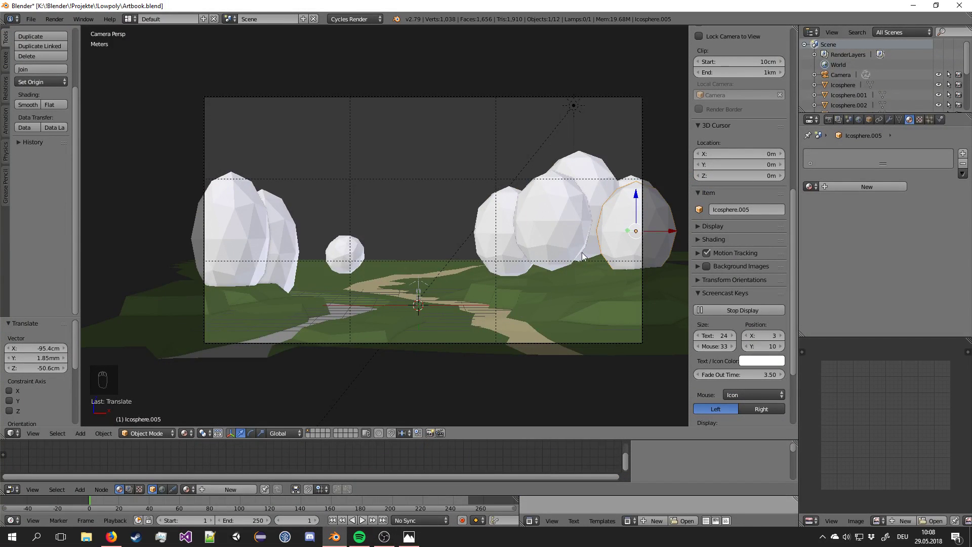
Select individual cluster spheres and nudge their placement from top and camera views.
key(KP_7)
right_click(590, 245)
key(g)
key(g)
key(g)
right_click(529, 313)
middle_click(529, 313)
key(KP_0)
middle_click(529, 313)
click(560, 251)
Move the selected blob into place and add another duplicate to the cluster.
key(g)
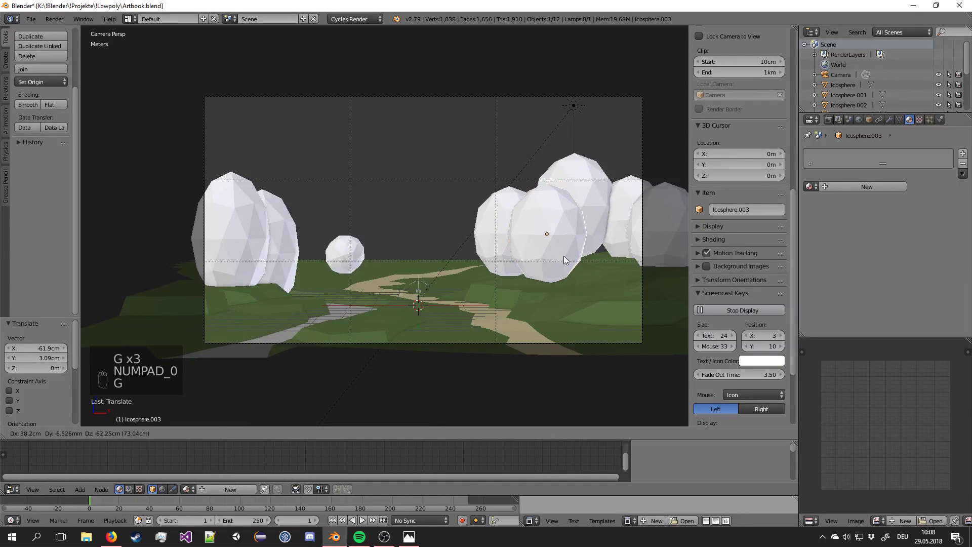
drag(568, 258, 594, 245)
key(KP_7)
key(shift+s)
key(shift+d)
drag(636, 185, 552, 239)
Position one more blob copy in the cluster and add a new cube mesh.
key(shift+d)
key(KP_0)
key(g)
drag(550, 241, 549, 323)
key(a)
drag(413, 273, 455, 282)
key(shift+a)
middle_click(454, 289)
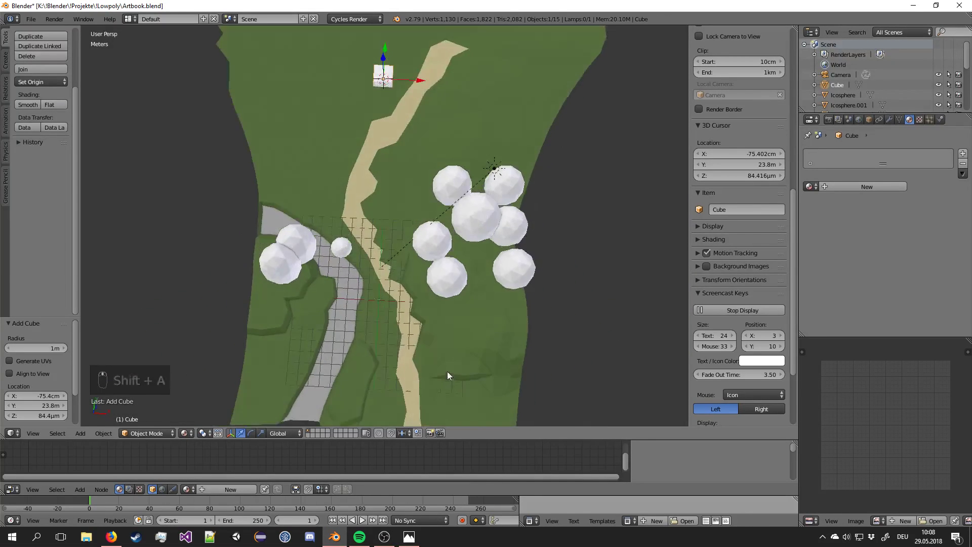
Move the new cube beside the sandy path and tilt the view onto it.
key(KP_7)
key(g)
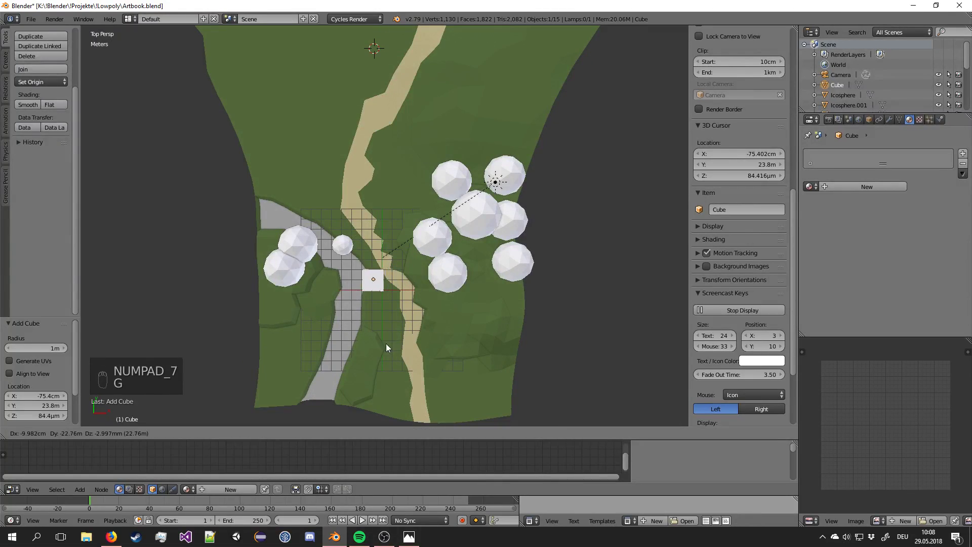
click(399, 337)
key(KP_5)
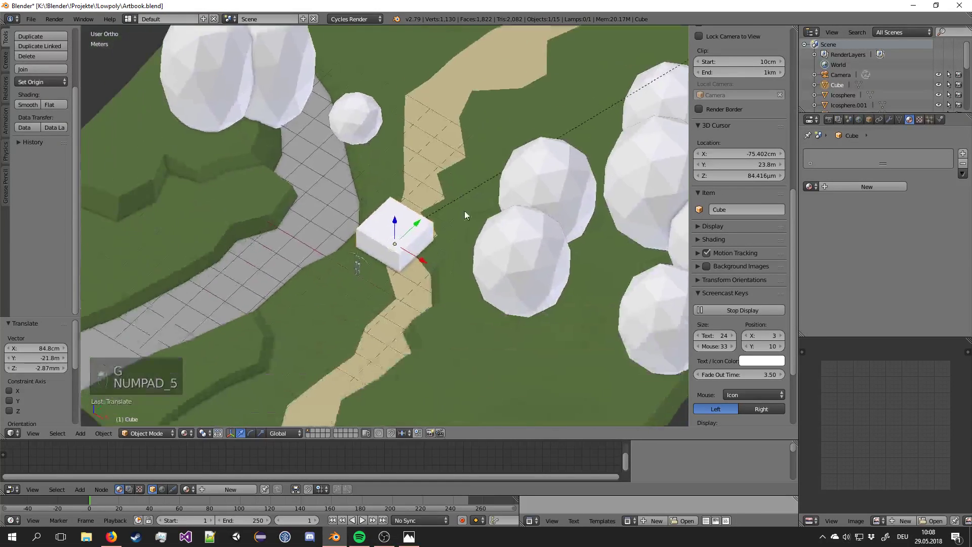
key(g)
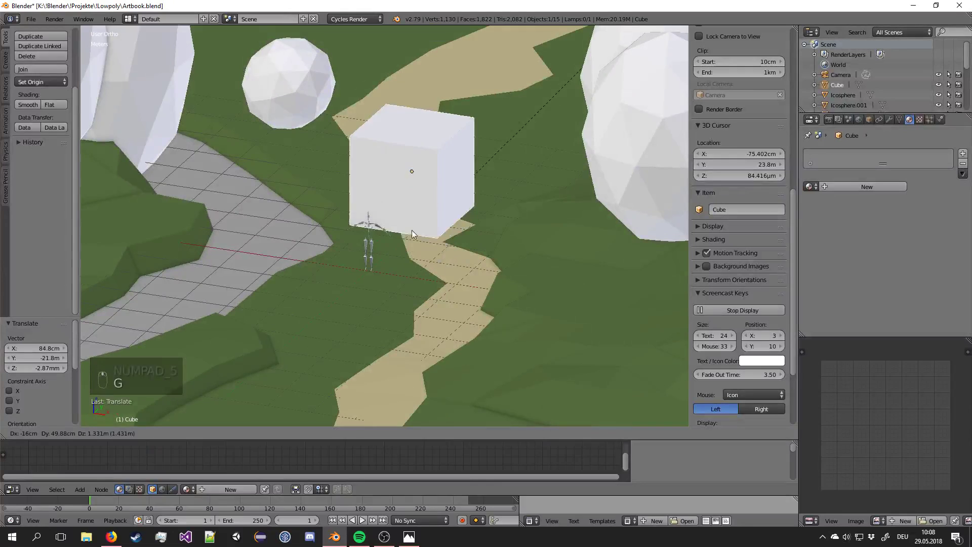
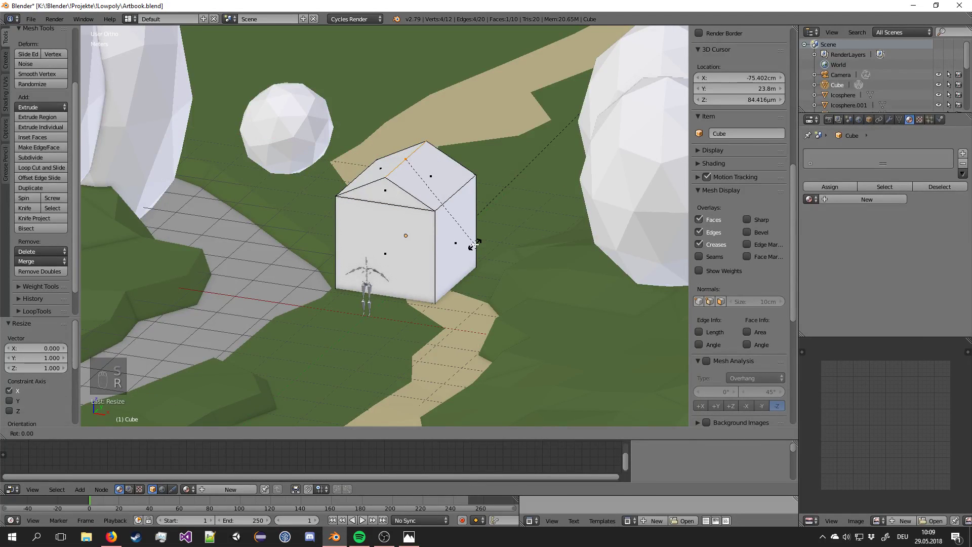
Merge the roof vertices into a gable and stretch the house longer along one axis.
key(space)
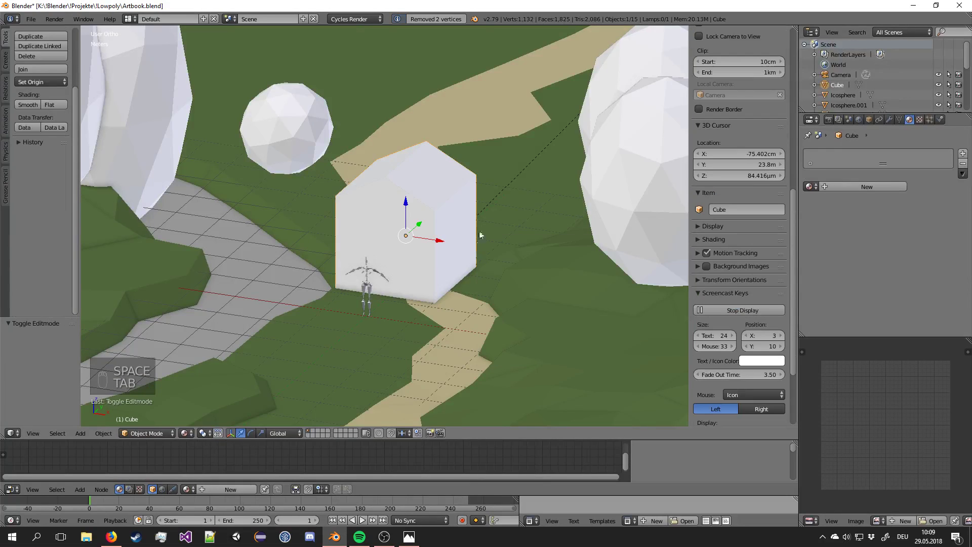
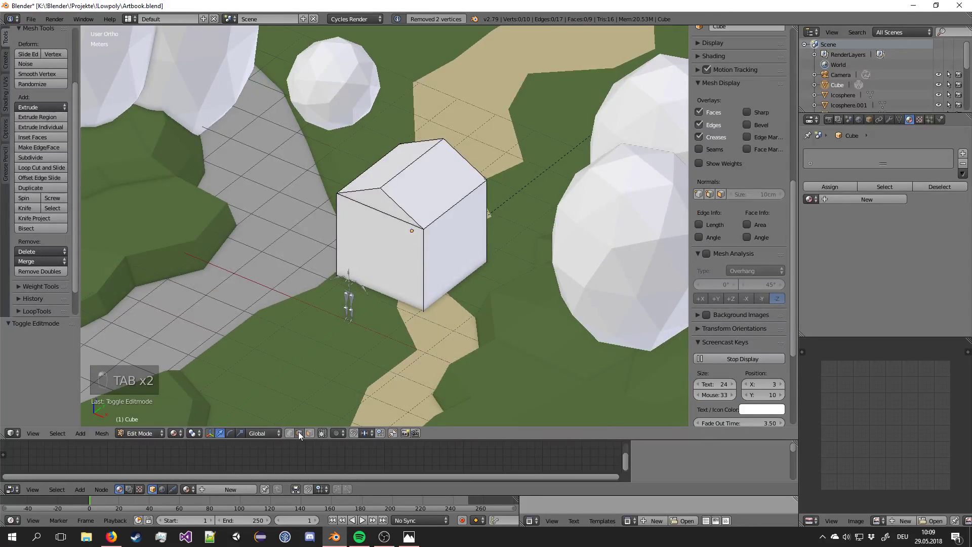
key(Tab)
key(Tab)
key(Tab)
key(s)
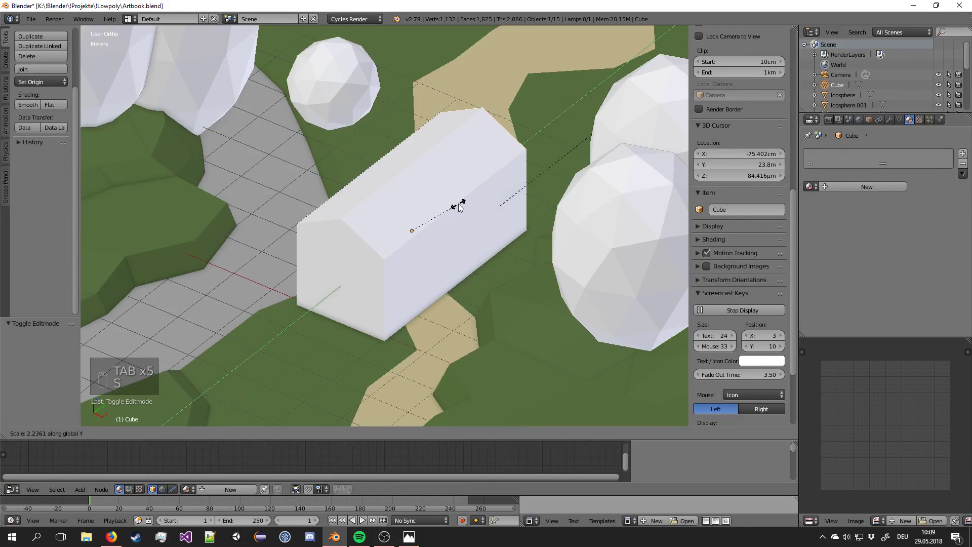
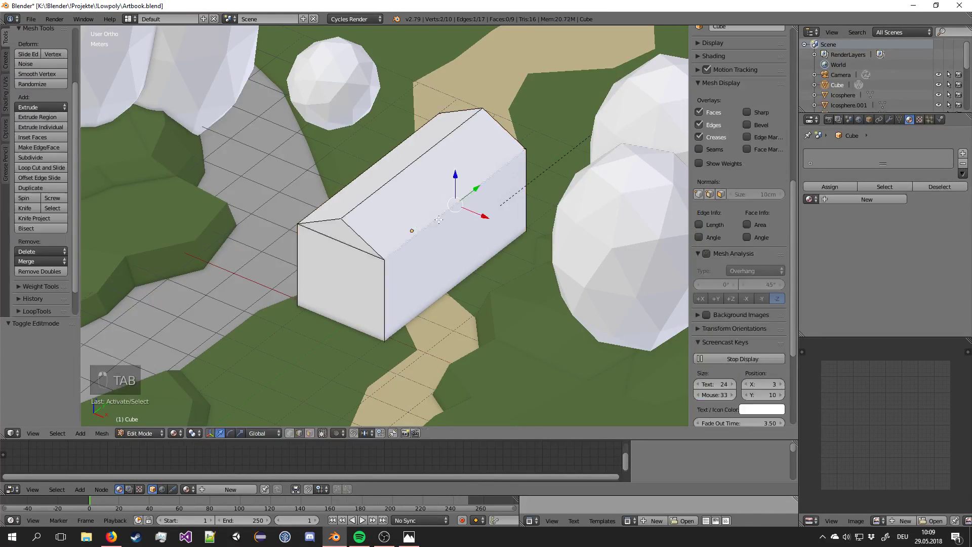
key(g)
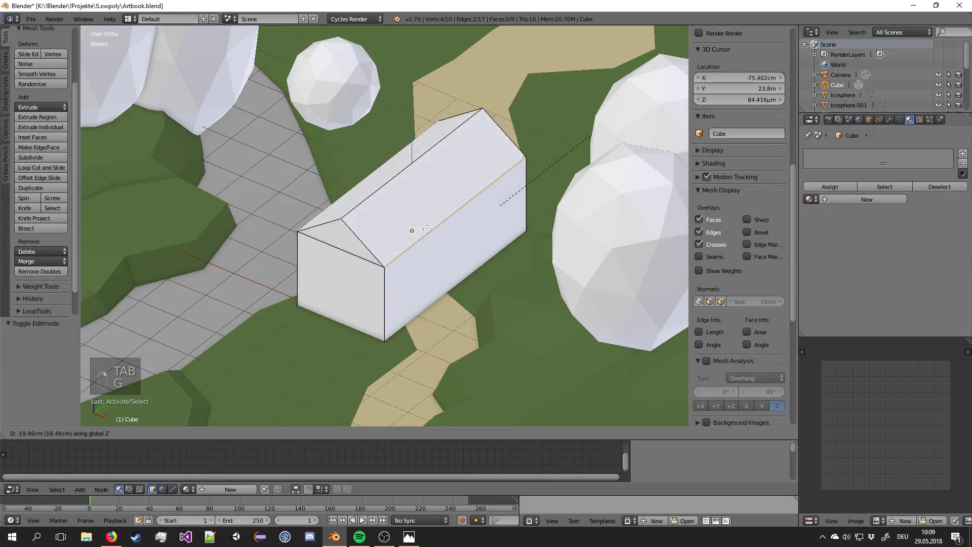
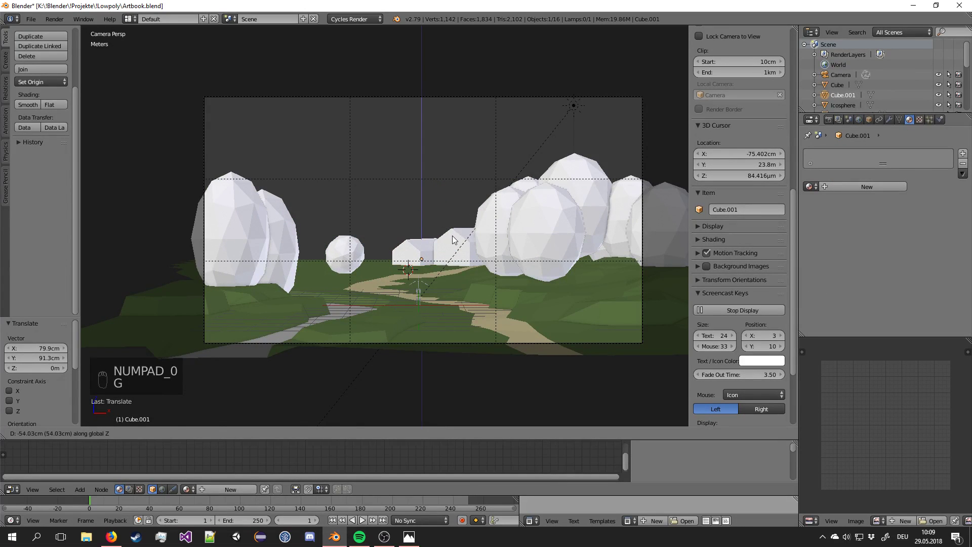
Place the second house behind the path and lower the camera in the scene.
drag(456, 239, 459, 237)
drag(459, 237, 457, 234)
drag(519, 223, 625, 209)
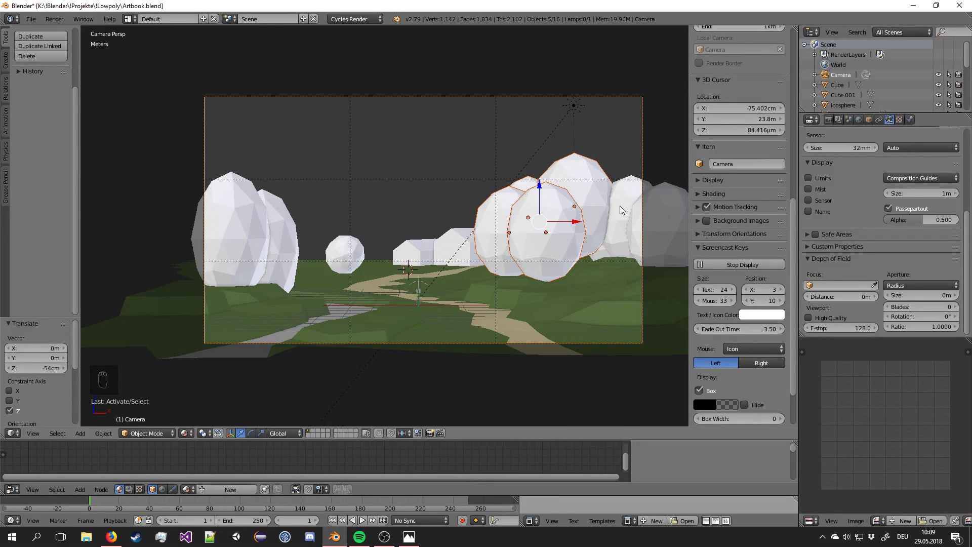
drag(598, 197, 654, 258)
key(s)
key(g)
drag(650, 259, 615, 242)
Shrink the right-hand tree cluster.
key(g)
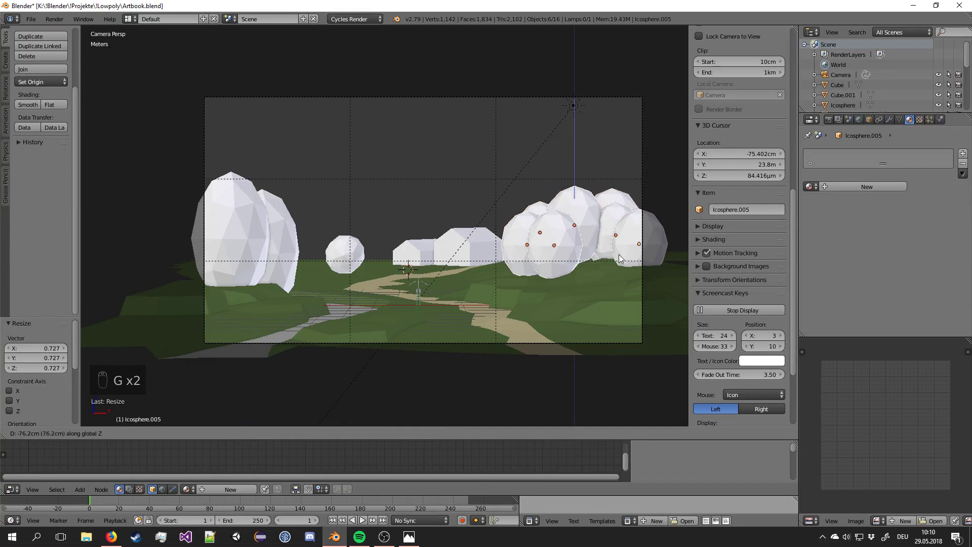
drag(625, 203, 602, 201)
key(s)
drag(645, 207, 602, 202)
key(s)
key(g)
Select the camera and move it sideways to reframe the shot.
right_click(567, 254)
drag(463, 241, 330, 249)
key(a)
drag(286, 235, 343, 214)
key(s)
key(g)
drag(348, 216, 390, 252)
Bring the camera closer so houses, trees and path fill the frame.
key(a)
drag(347, 253, 399, 253)
key(s)
key(g)
drag(399, 252, 418, 246)
key(a)
Fine-tune the camera position, checking the framing through the camera view.
right_click(451, 243)
key(KP_7)
key(g)
click(430, 239)
key(KP_0)
key(KP_7)
key(g)
drag(451, 277, 449, 262)
key(KP_0)
drag(471, 185, 891, 300)
drag(496, 78, 892, 300)
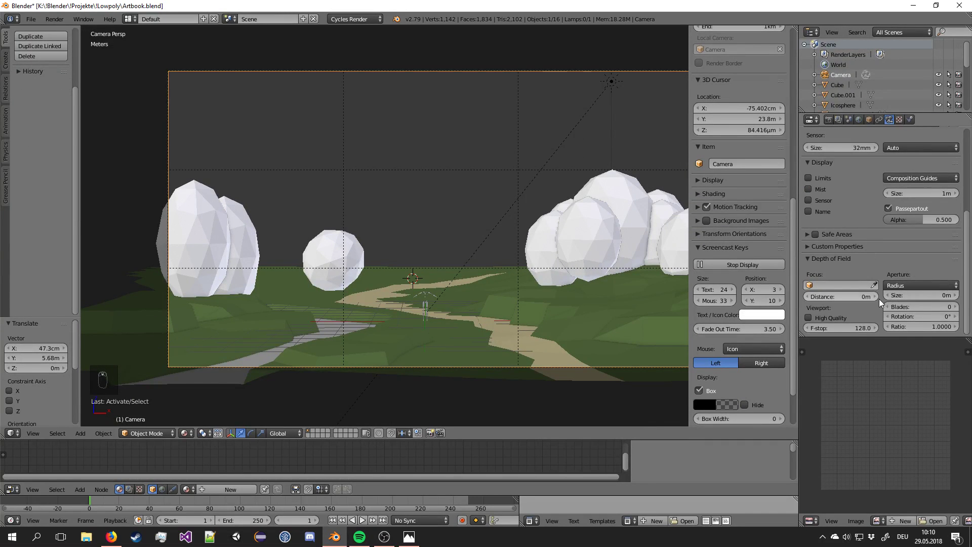
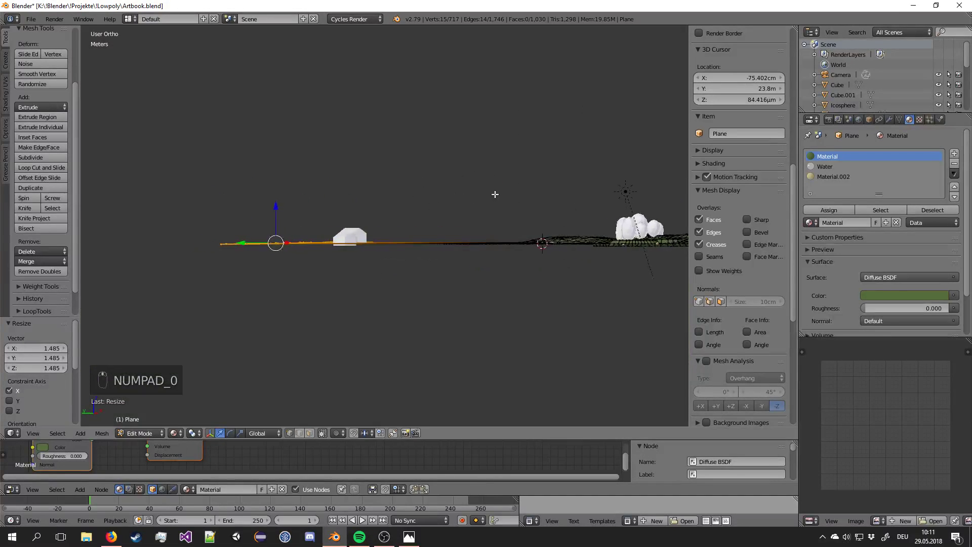
View the ground from above, pick far-strip vertices and enable proportional soft-falloff editing.
key(KP_0)
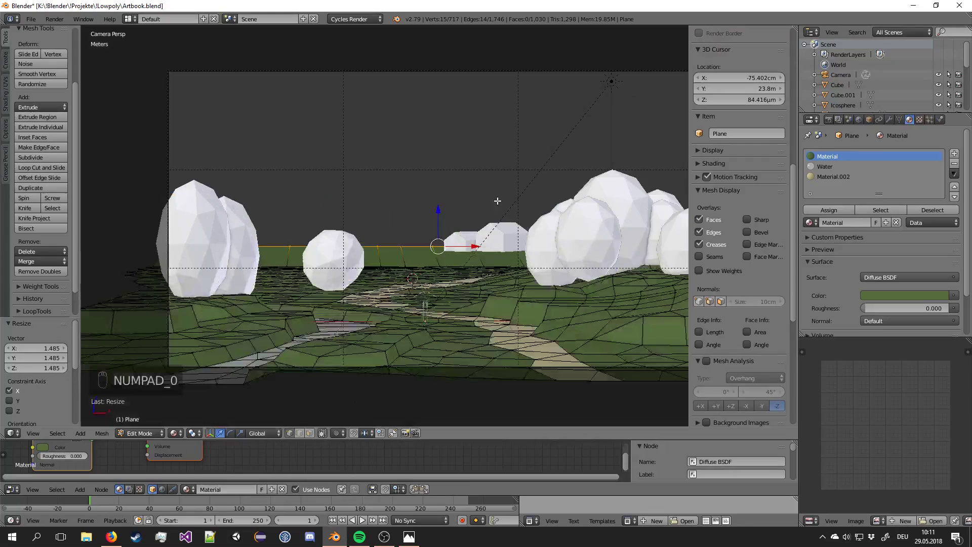
middle_click(482, 218)
middle_click(415, 259)
key(KP_0)
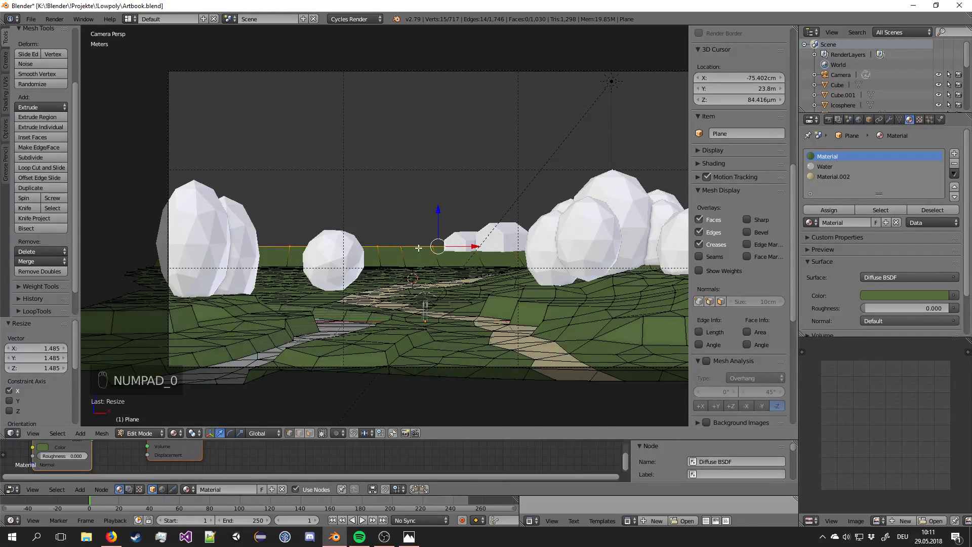
key(KP_7)
key(a)
key(ctrl+r)
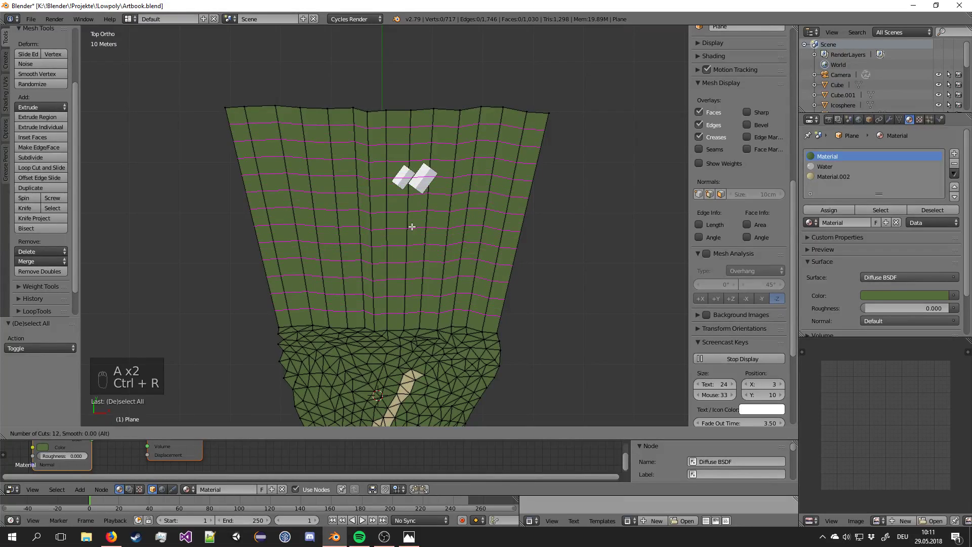
drag(414, 224, 440, 208)
key(a)
drag(387, 193, 442, 214)
key(o)
Push part of the far ground outward and shrink it with soft falloff.
key(g)
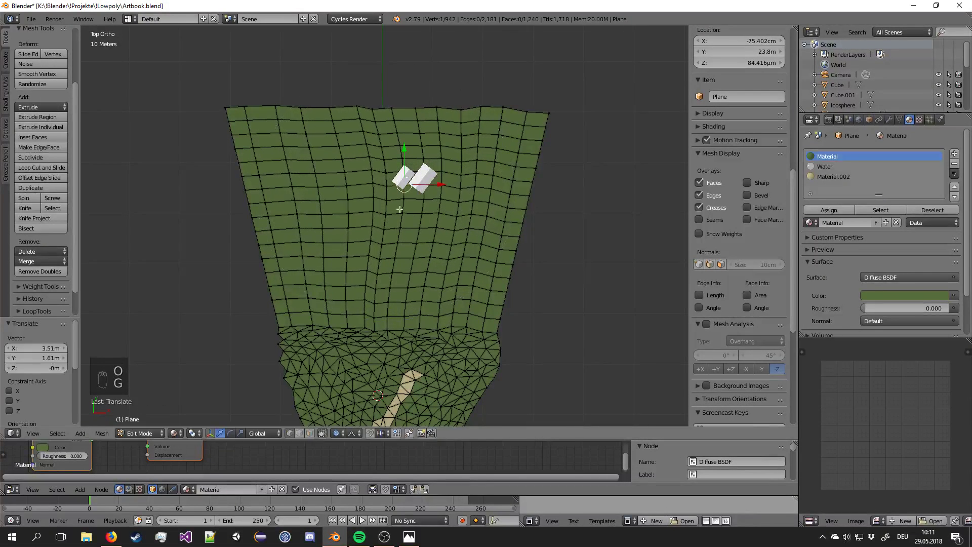
drag(286, 204, 464, 234)
key(g)
click(297, 210)
key(g)
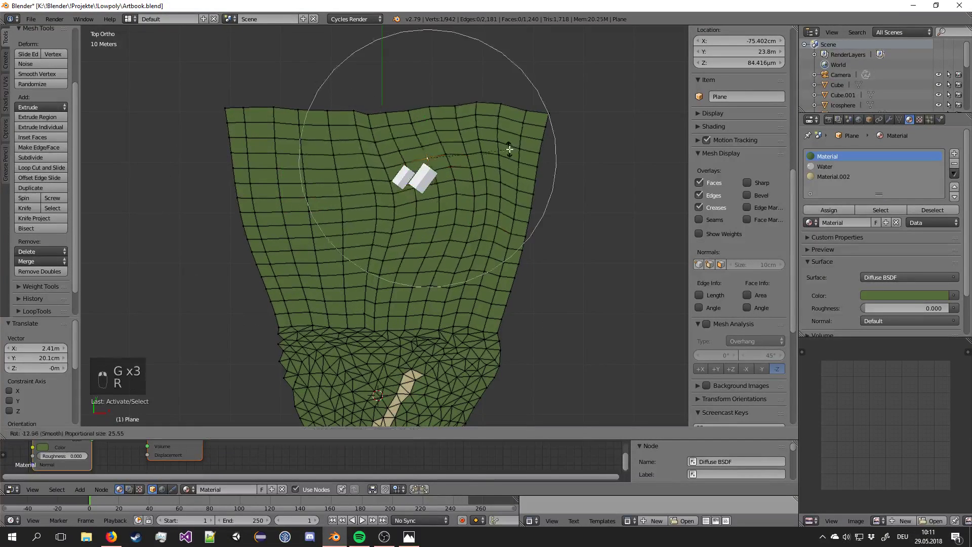
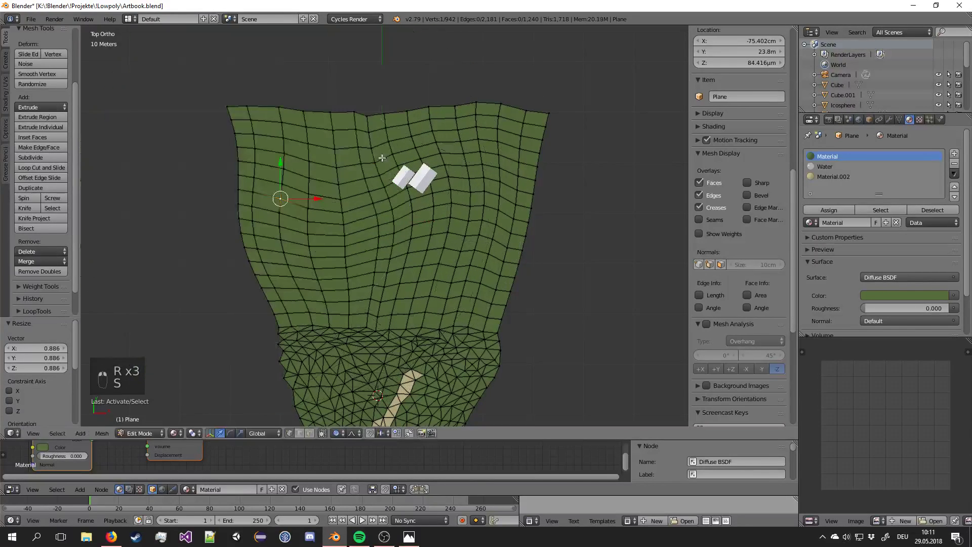
key(s)
Scale the ground around a right-edge vertex, then select every vertex of the mesh.
right_click(429, 141)
key(s)
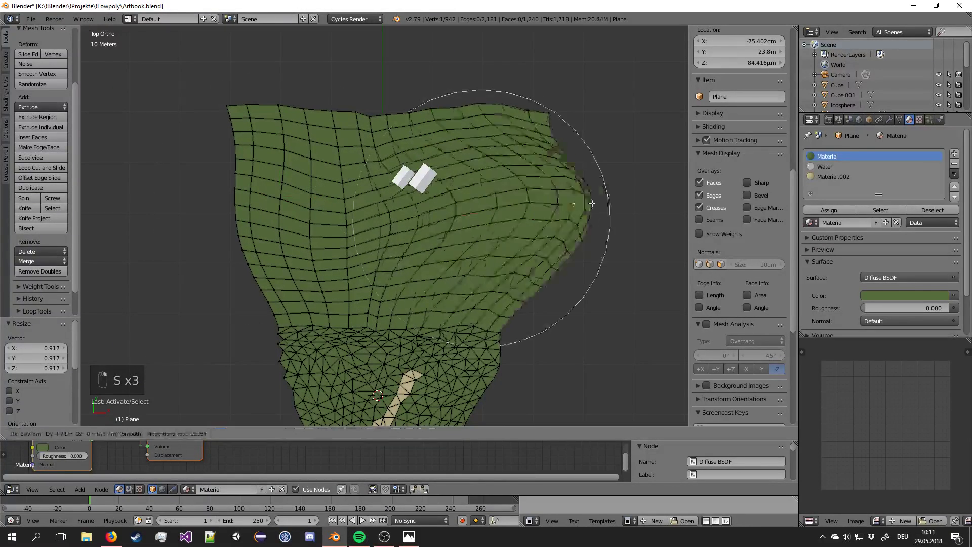
key(s)
right_click(605, 187)
key(a)
drag(525, 219, 415, 229)
key(c)
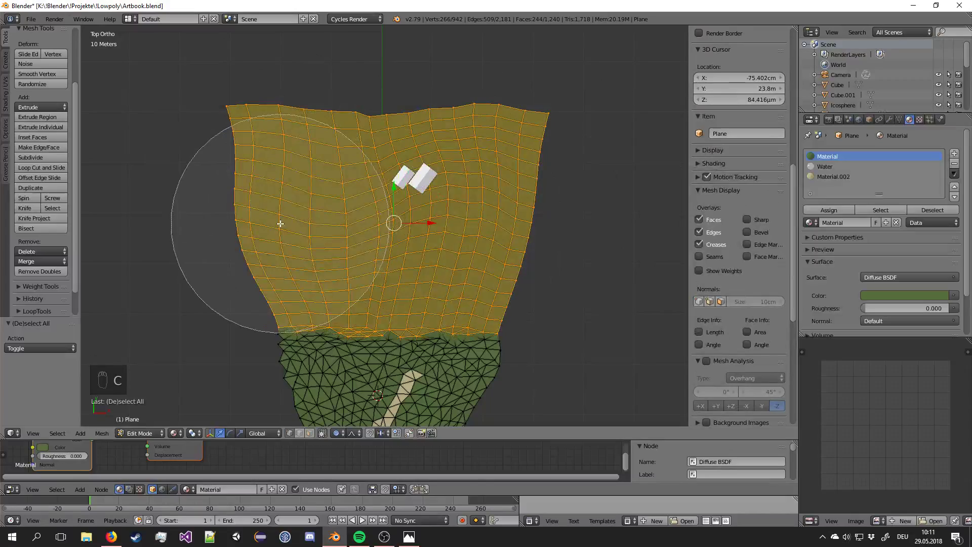
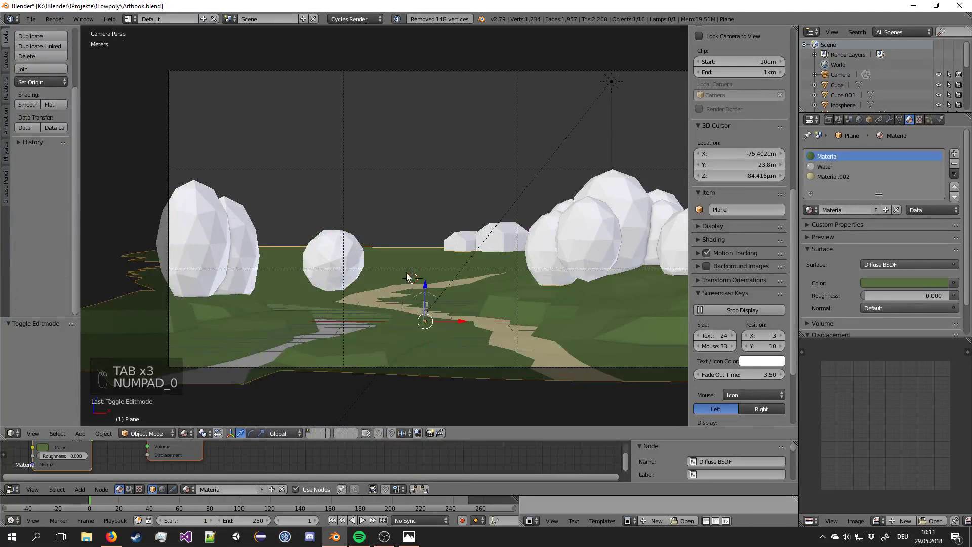
Save, lower part of the distant terrain and leave mesh editing of the ground.
key(a)
key(ctrl+s)
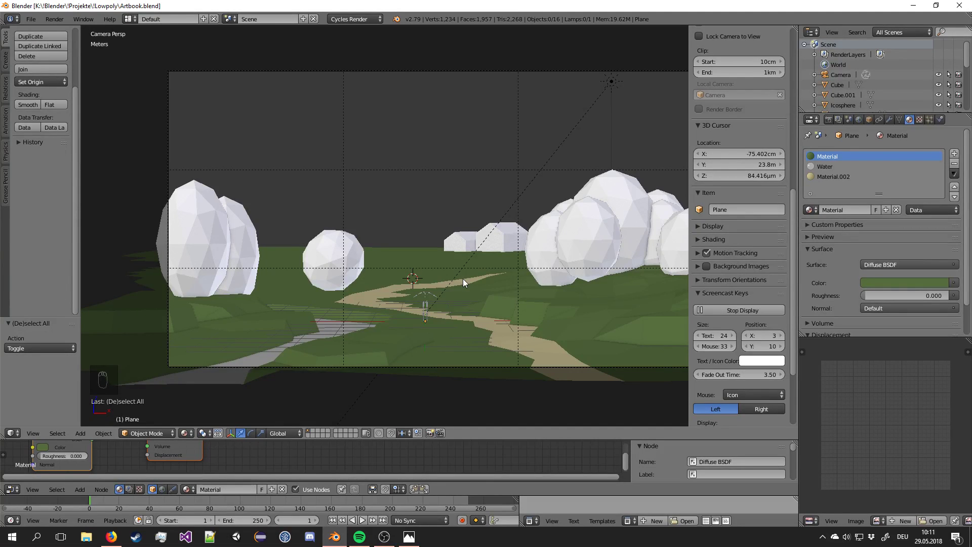
drag(437, 259, 428, 263)
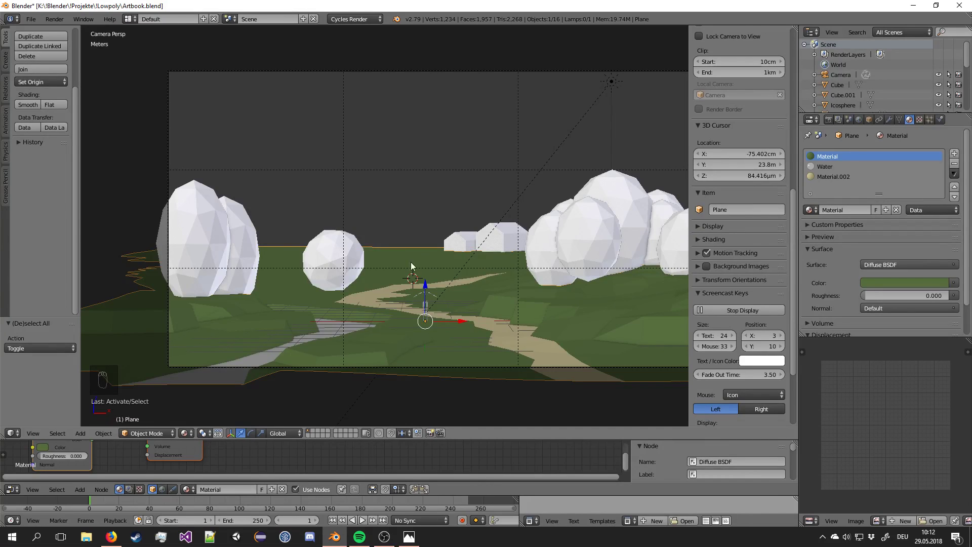
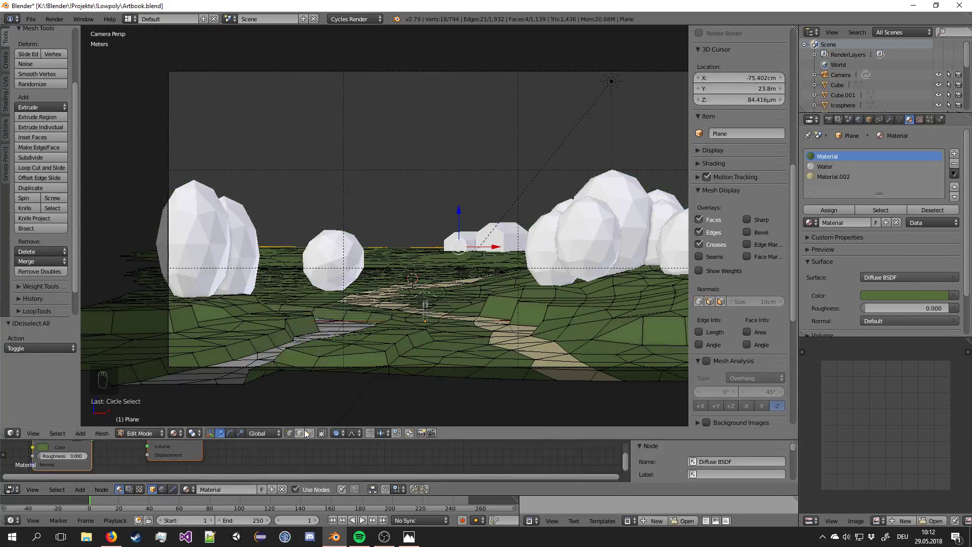
drag(352, 438, 406, 300)
key(g)
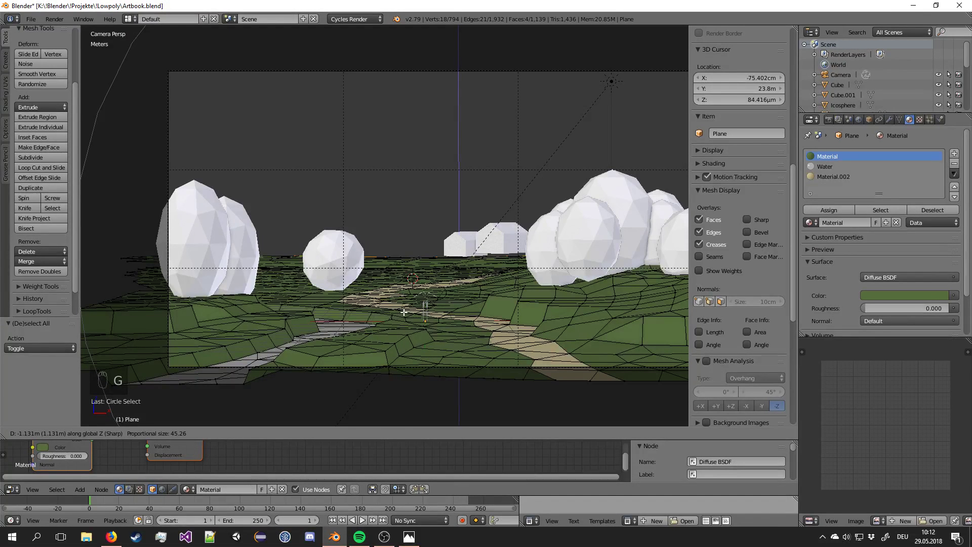
drag(410, 316, 505, 248)
key(Tab)
Lower both white house blocks straight down toward the ground and check through the camera.
right_click(471, 239)
key(g)
right_click(488, 282)
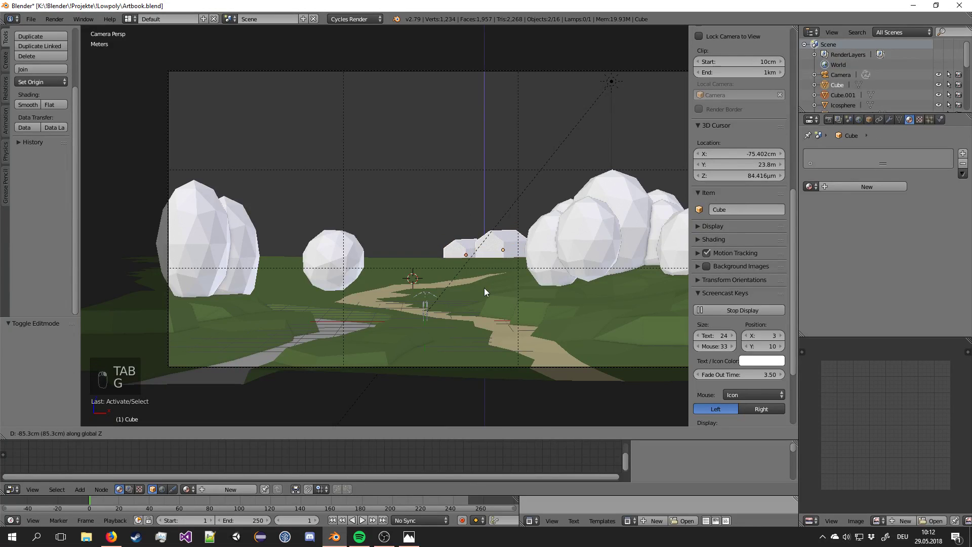
drag(484, 284, 368, 259)
middle_click(463, 264)
right_click(314, 243)
key(g)
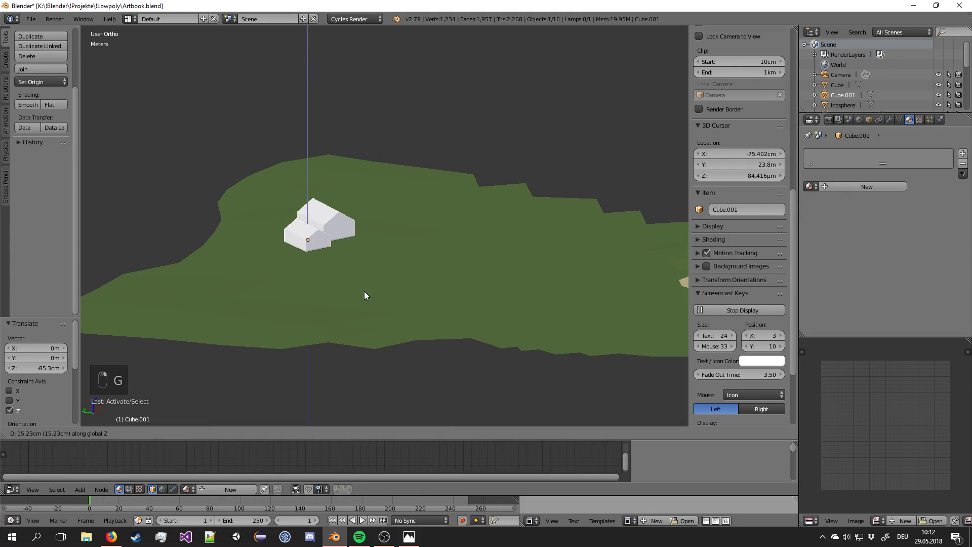
click(368, 296)
key(KP_0)
key(a)
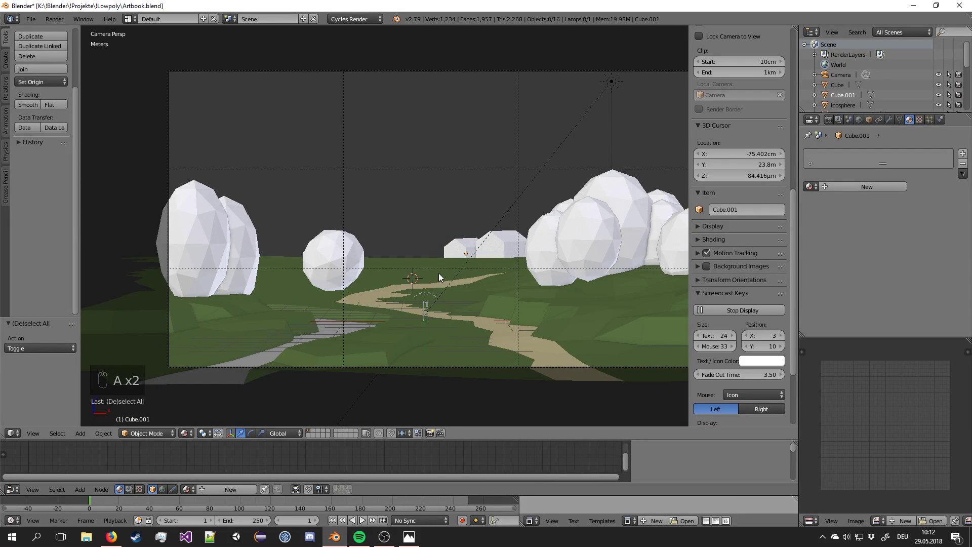
Undo the misplaced house moves to restore their earlier positions.
drag(437, 268, 442, 318)
key(ctrl+z)
key(ctrl+z)
key(ctrl+z)
key(ctrl+z)
key(ctrl+z)
key(ctrl+z)
key(ctrl+z)
key(ctrl+z)
Rescale and shift the house blocks from top and camera views so they sit on the terrain.
drag(464, 239, 413, 266)
drag(476, 76, 586, 239)
key(s)
drag(595, 238, 458, 198)
key(KP_7)
key(g)
key(KP_0)
drag(460, 219, 501, 281)
key(g)
drag(501, 281, 501, 281)
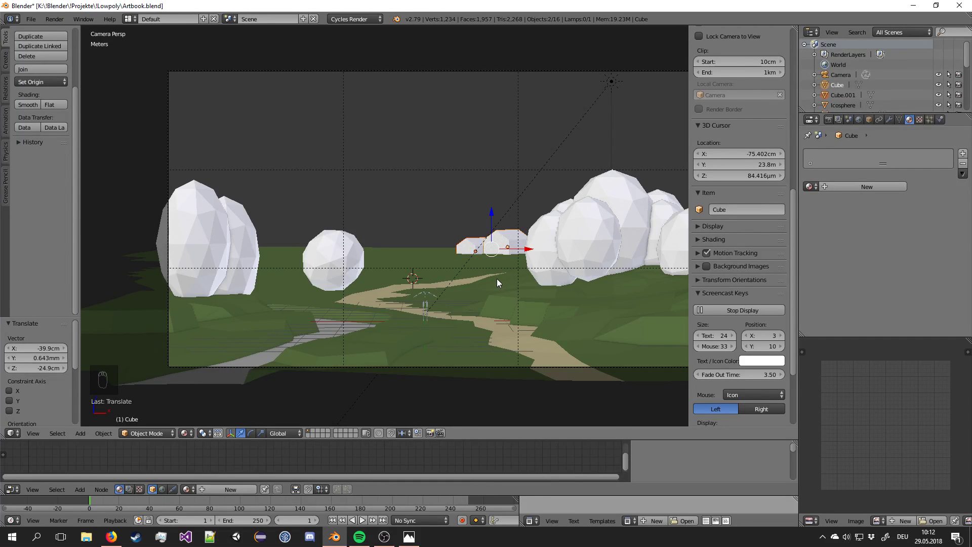
Deselect everything and save the scene.
key(a)
key(a)
key(a)
key(ctrl+s)
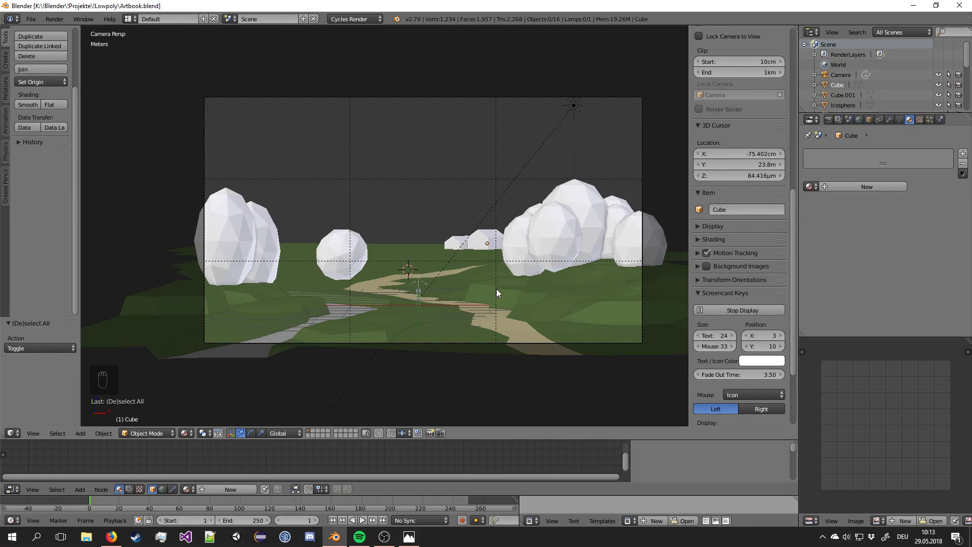
Select the camera, tilt it up slightly and shift it over the landscape.
drag(494, 101, 550, 305)
key(r)
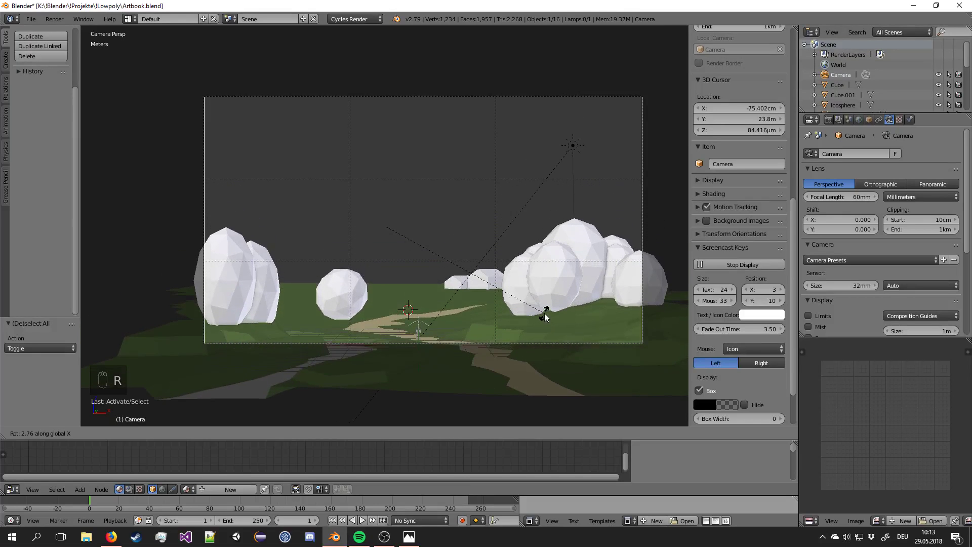
drag(549, 317, 511, 72)
key(g)
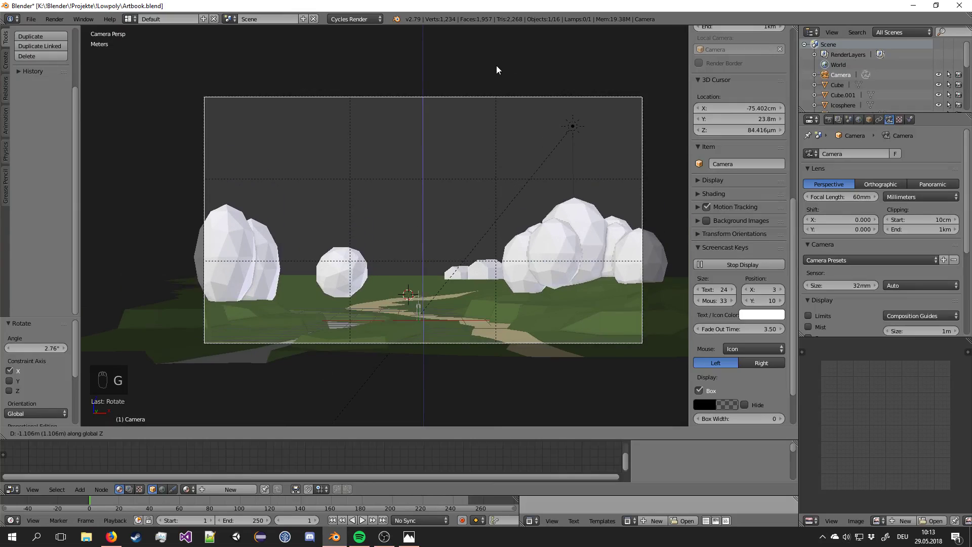
drag(498, 73, 607, 146)
Lower the camera and fine-tune its tilt downward for the framing.
key(r)
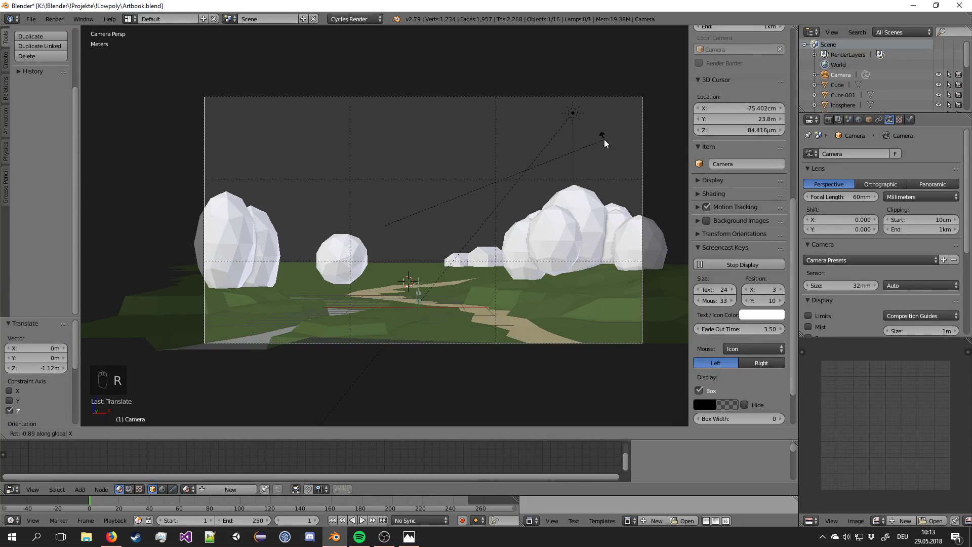
drag(608, 148, 601, 171)
key(g)
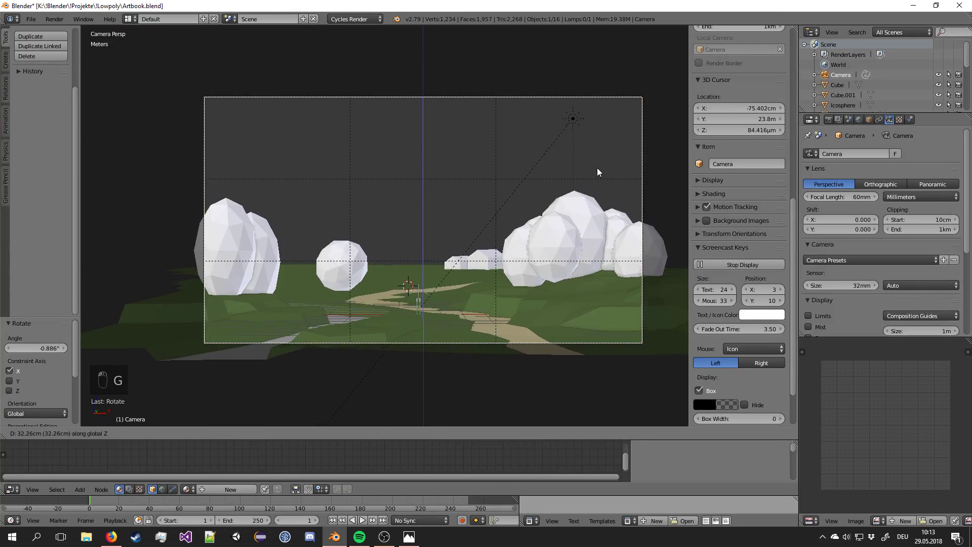
drag(604, 175, 610, 180)
key(r)
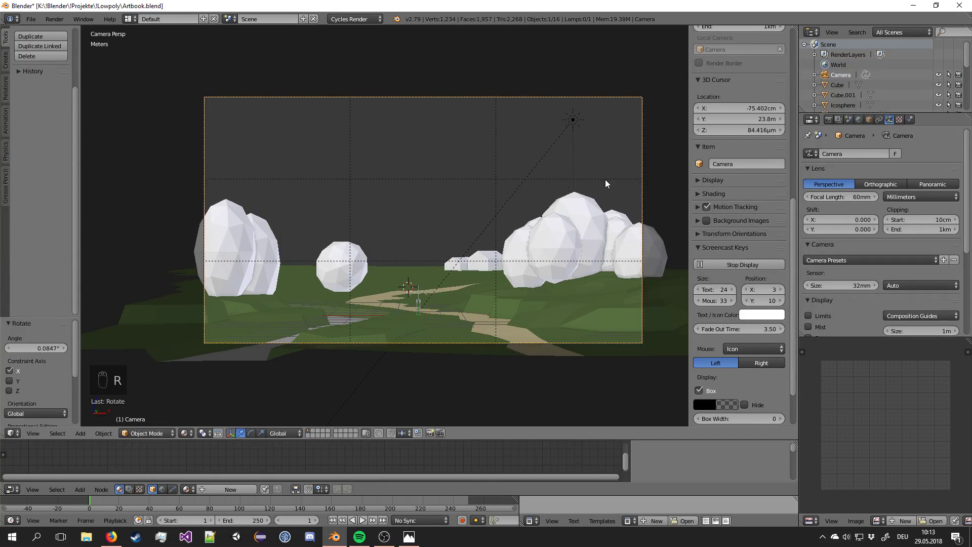
drag(566, 209, 432, 295)
Make the ground mesh the active selection again.
key(a)
right_click(433, 295)
middle_click(432, 295)
drag(434, 294, 443, 284)
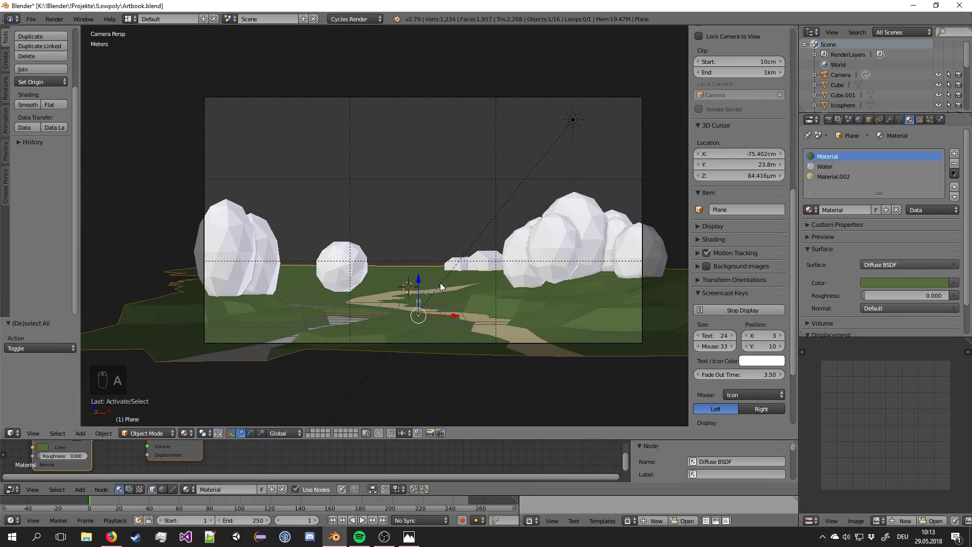
Edit the ground mesh and brush-select vertices along its jagged far right edge.
key(a)
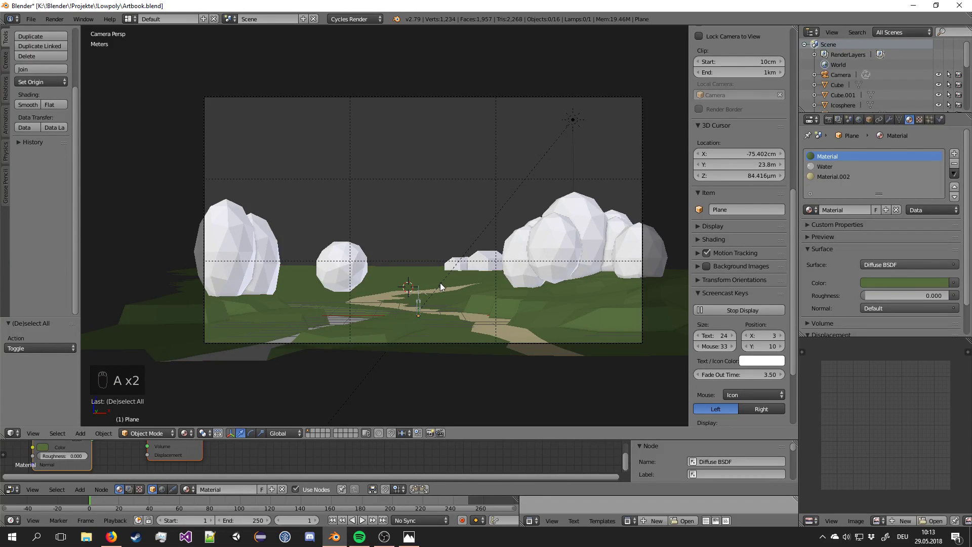
right_click(431, 283)
key(Tab)
middle_click(444, 249)
key(a)
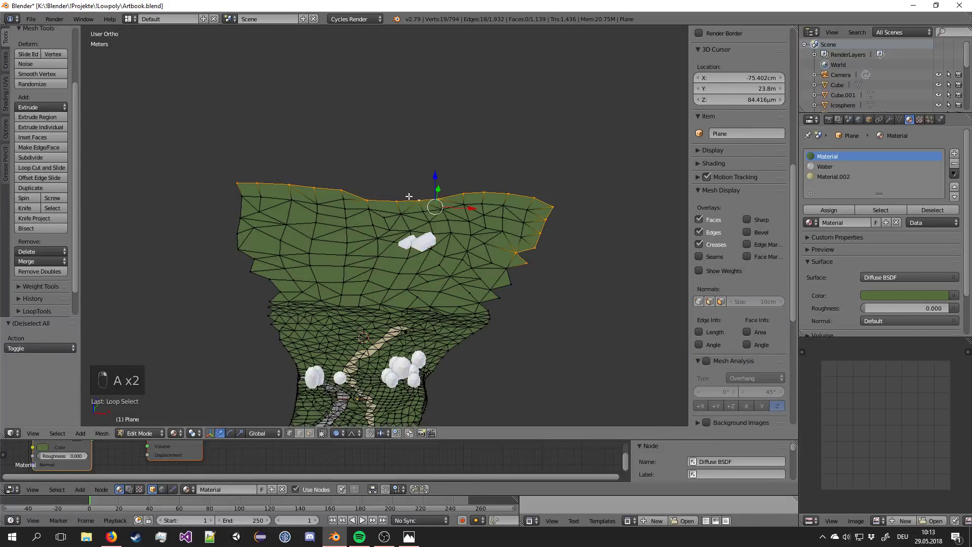
key(a)
key(c)
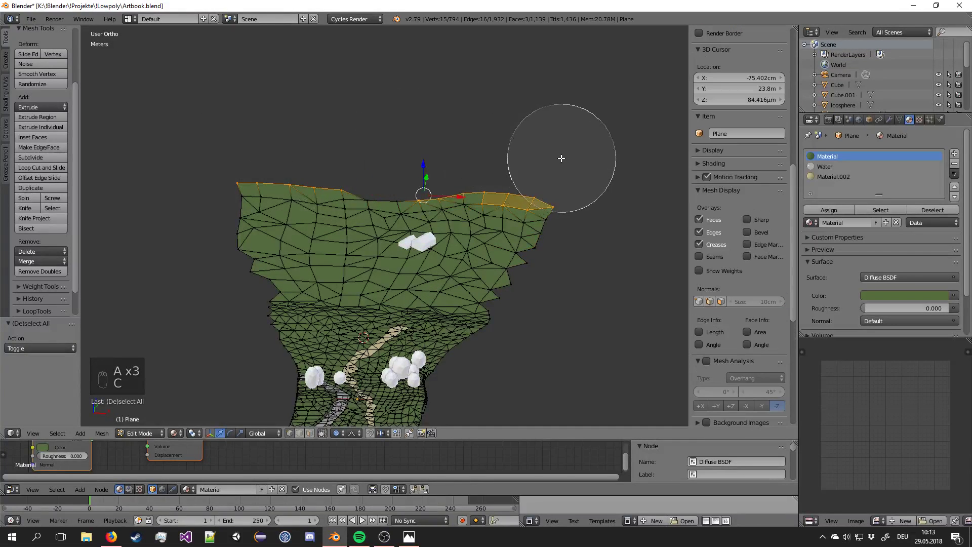
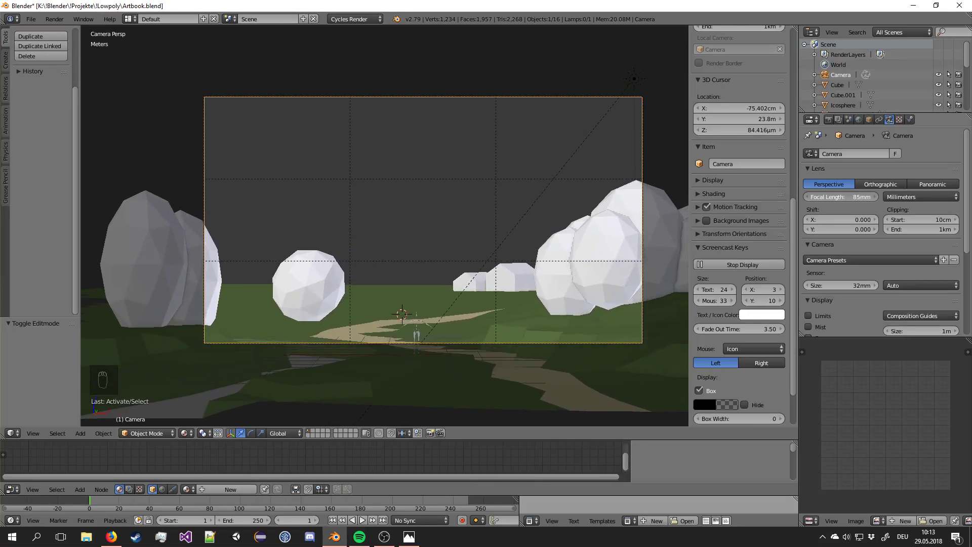
Set the lens to 45mm, lower the view about 6.5 m and enlarge the ground roughly 1.24 times.
drag(857, 204, 860, 202)
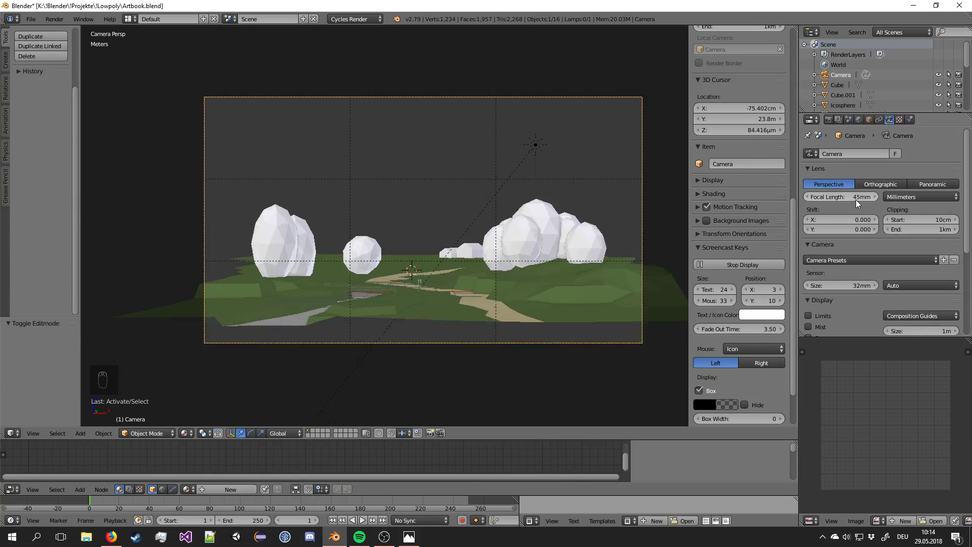
key(g)
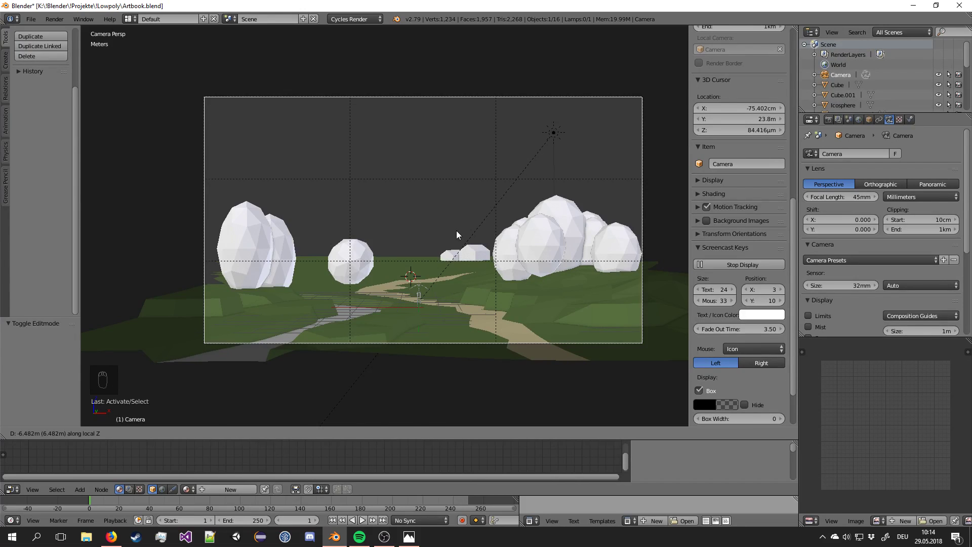
drag(461, 234, 479, 312)
drag(478, 313, 553, 266)
key(s)
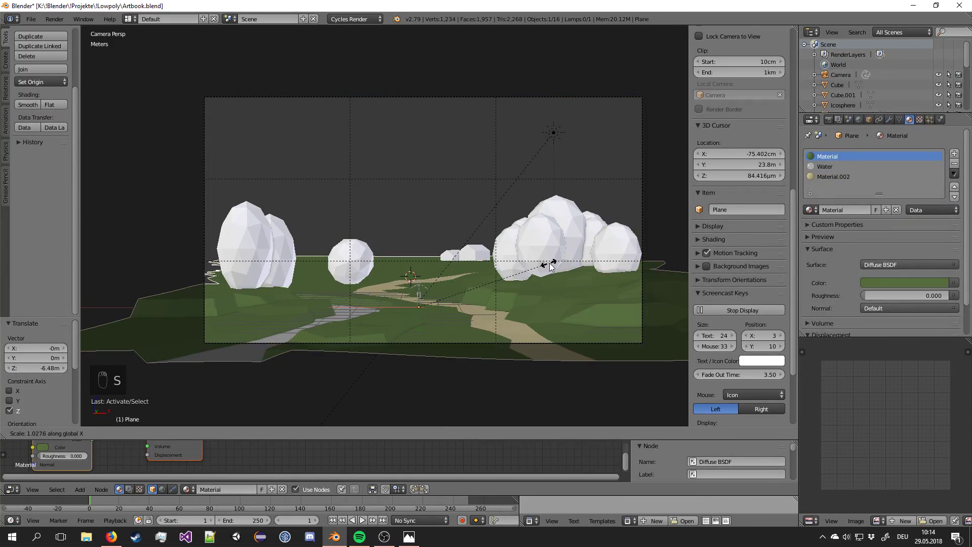
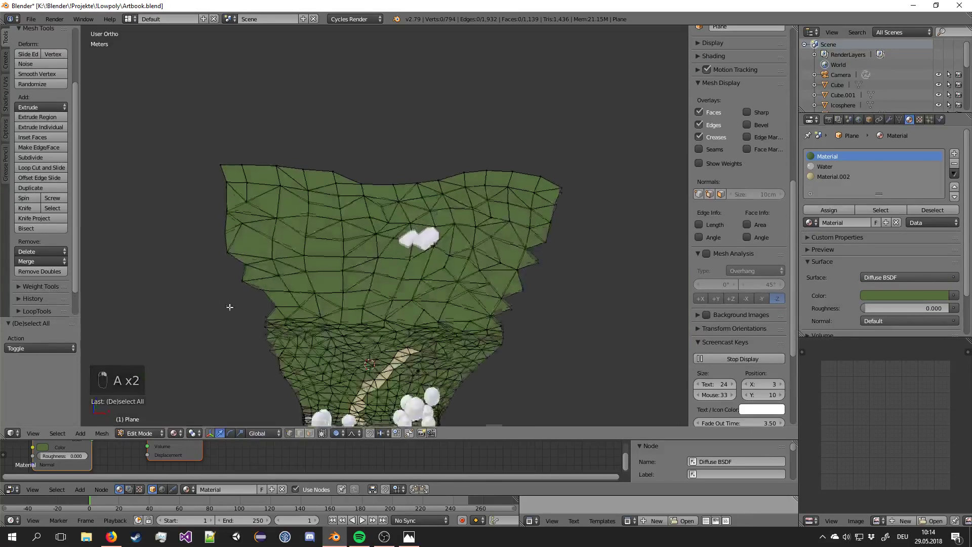
Brush a selection over the terrain faces of the ground mesh.
key(a)
key(a)
key(c)
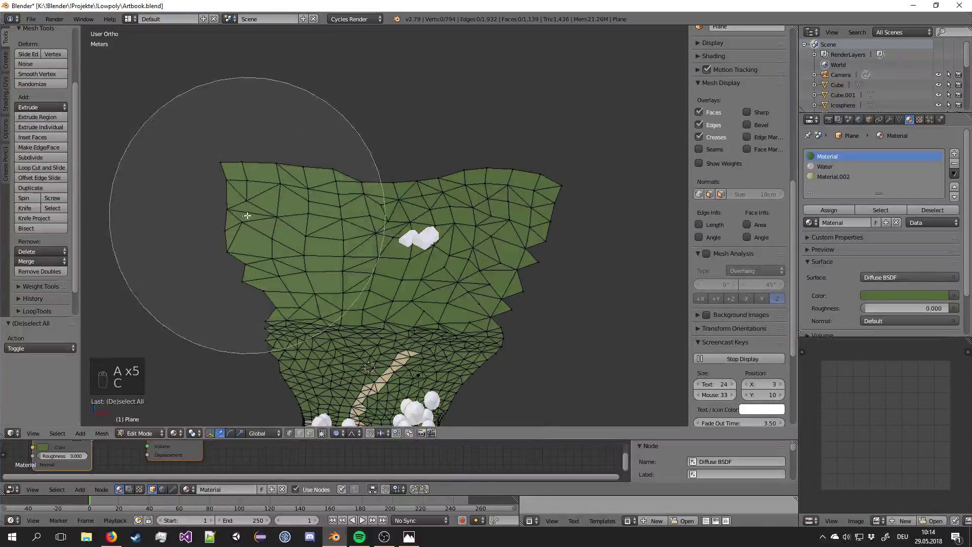
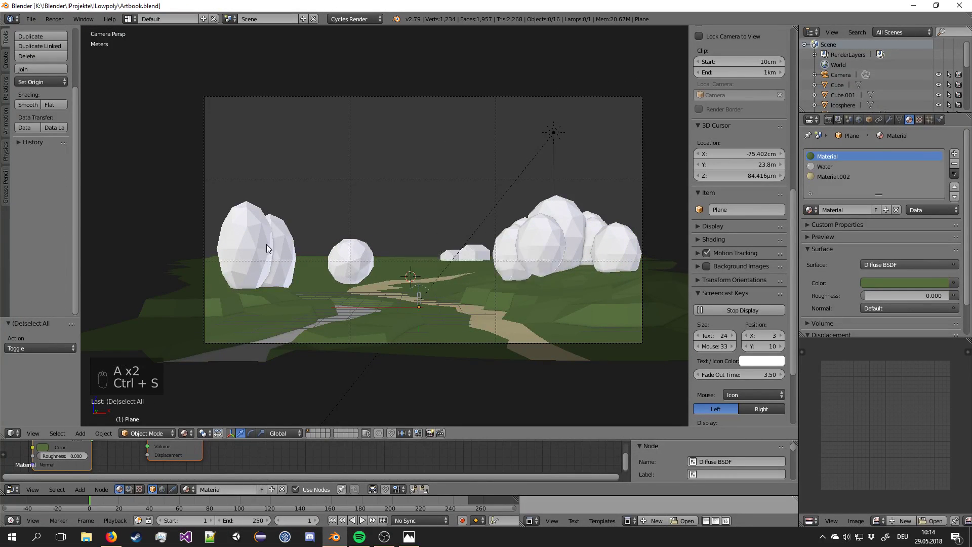
Slightly enlarge and reposition the left tree crowns within the framing.
drag(282, 237, 333, 279)
key(g)
key(s)
drag(332, 279, 333, 279)
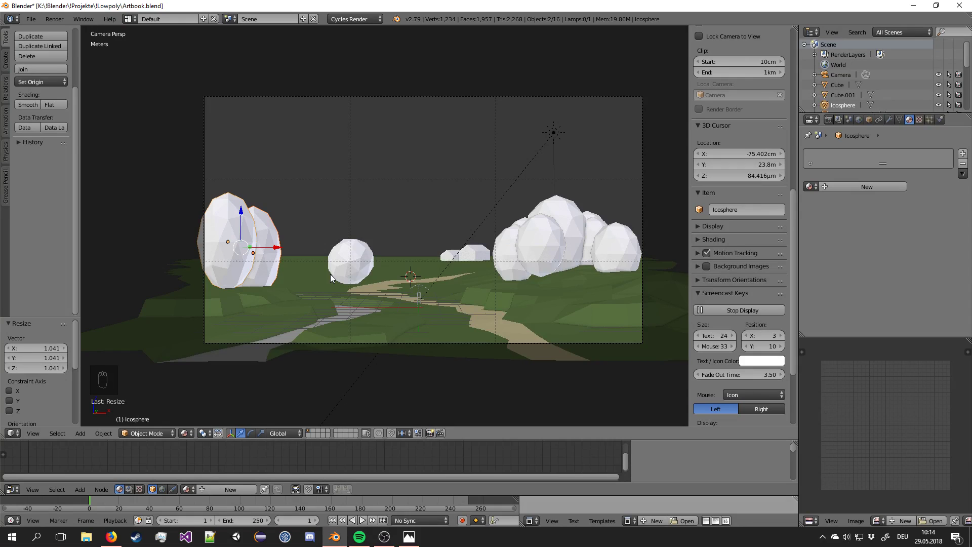
key(s)
drag(339, 278, 570, 242)
key(g)
drag(351, 274, 411, 257)
Clear the selection and save Artbook.blend.
key(g)
key(a)
key(a)
key(a)
key(ctrl+s)
Shift the right tree cluster sideways and widen its crowns about 1.03 times along one axis.
drag(512, 238, 643, 244)
key(s)
drag(632, 250, 646, 245)
key(g)
drag(646, 245, 646, 245)
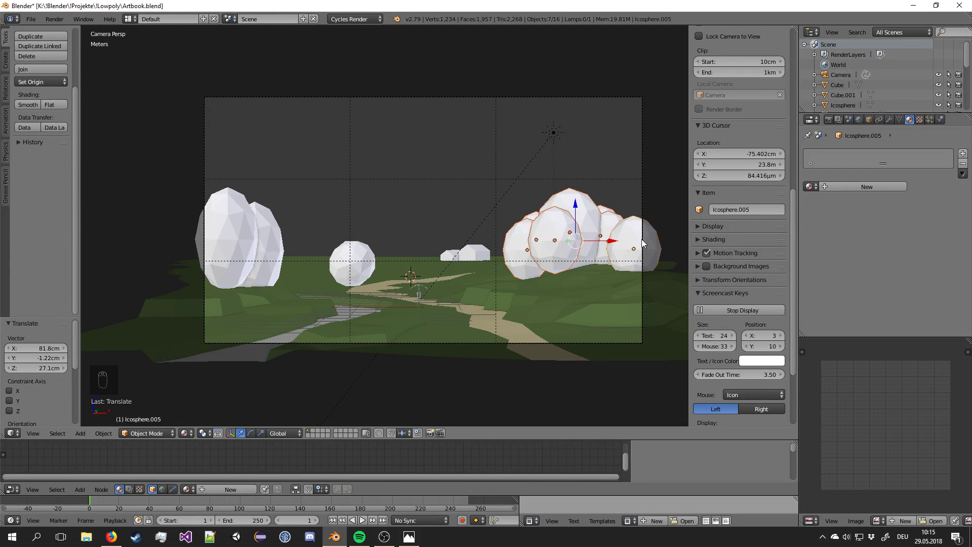
key(s)
key(h)
key(ctrl+z)
key(s)
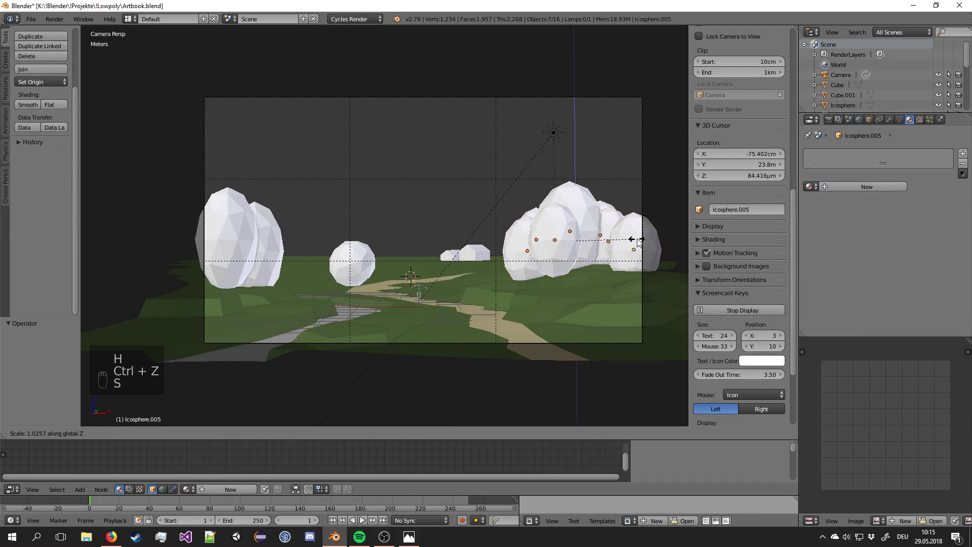
key(g)
drag(645, 239, 498, 257)
Save Artbook.blend again after the crown adjustments.
key(a)
key(a)
key(a)
key(ctrl+s)
Select the small rocks near the middle and bring up the Add object list.
drag(471, 252, 464, 243)
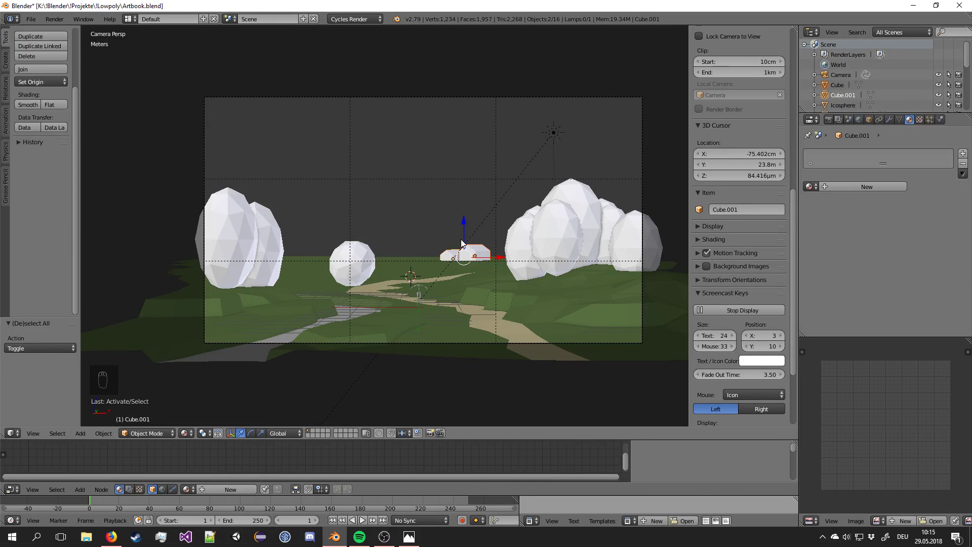
key(a)
middle_click(466, 250)
middle_click(419, 309)
middle_click(399, 321)
middle_click(367, 283)
key(shift+a)
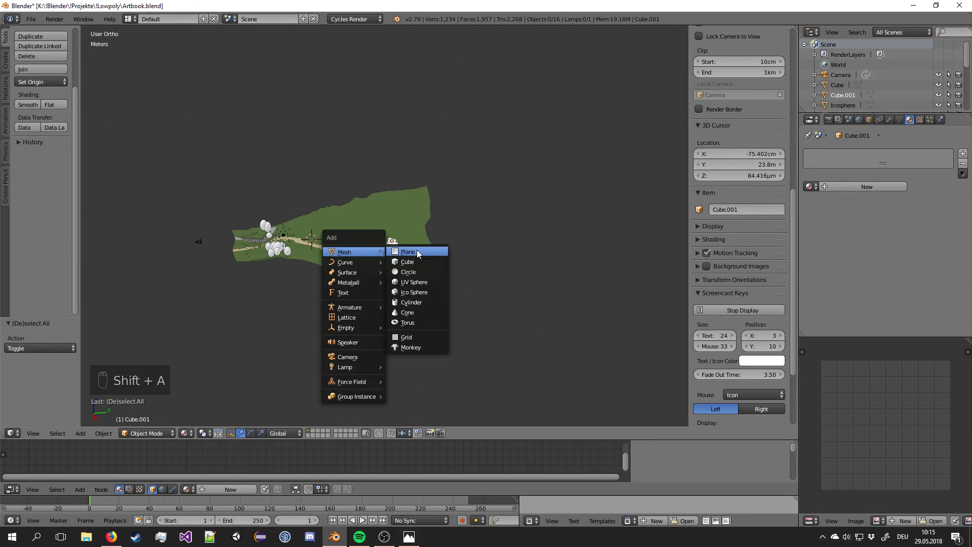
Add a plane (Plane.001), enlarge it over the terrain and start subdividing it smoothly.
key(s)
drag(634, 231, 342, 365)
key(Tab)
key(w)
middle_click(343, 365)
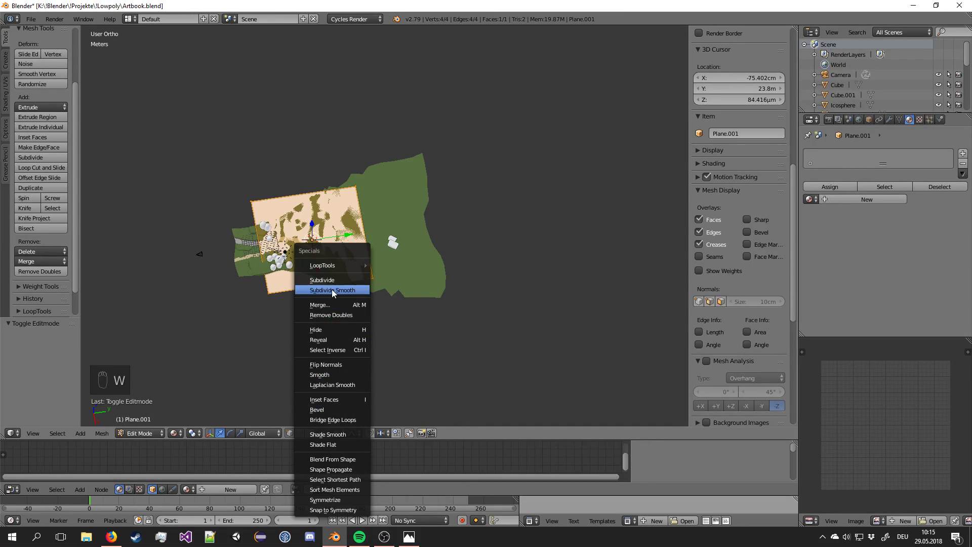
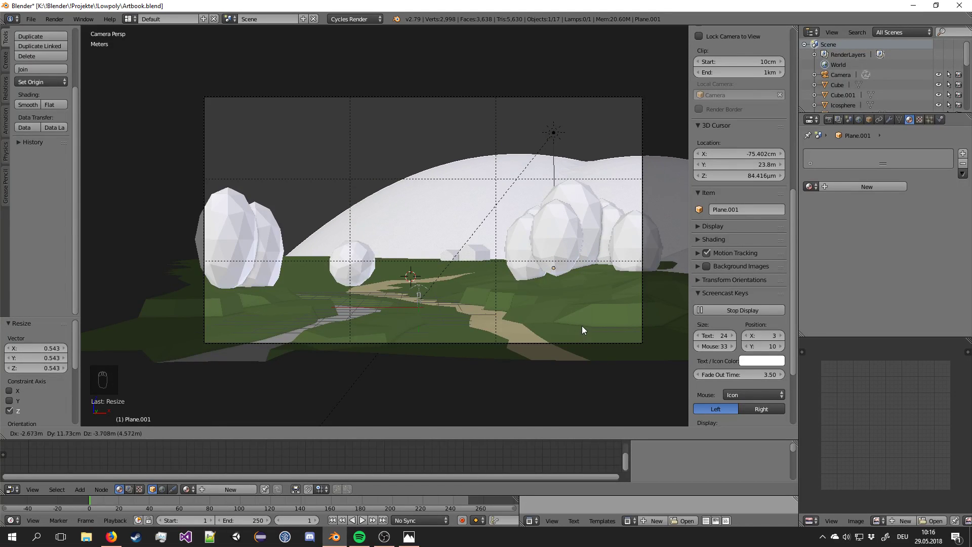
Stretch the hill taller by scaling it along its height only.
drag(587, 327, 598, 343)
key(s)
key(s)
key(g)
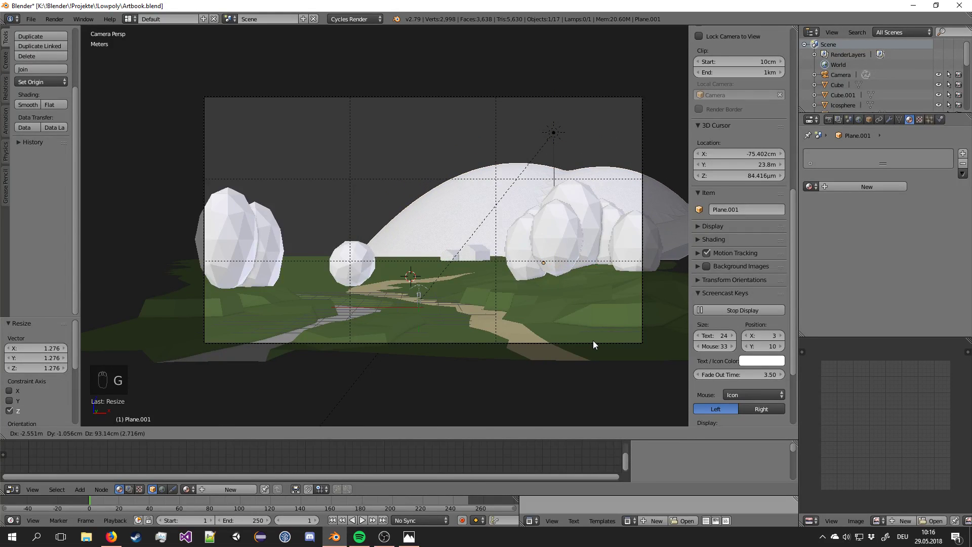
drag(597, 343, 598, 343)
Duplicate the hill from the top view, rotate and place the copy, check it through the camera and undo a stray change.
key(KP_7)
key(shift+d)
click(499, 293)
key(r)
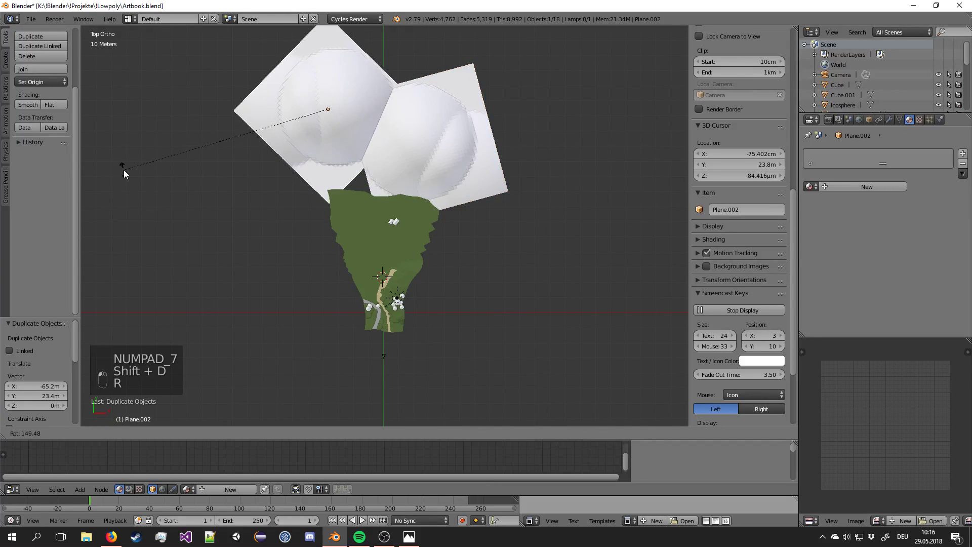
key(g)
key(KP_0)
key(a)
key(s)
right_click(308, 215)
key(s)
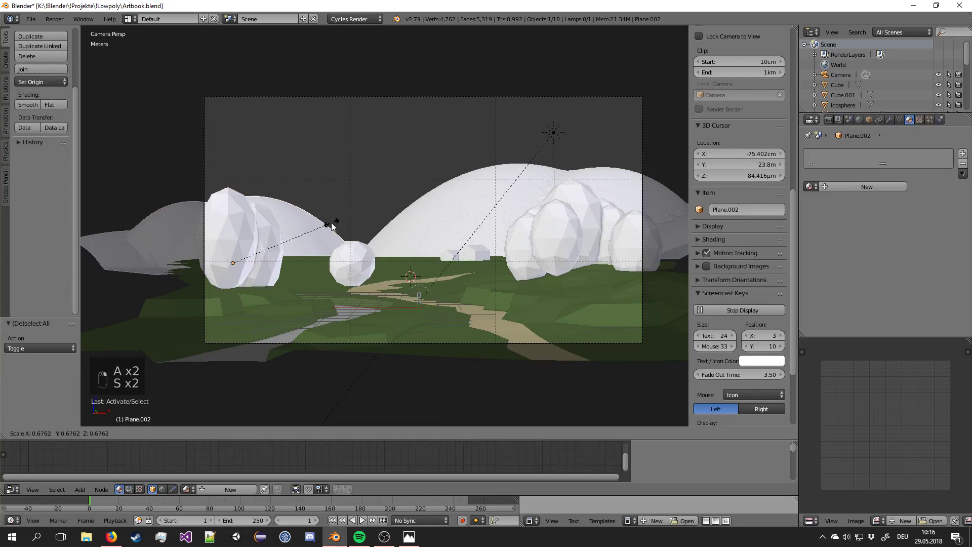
key(h)
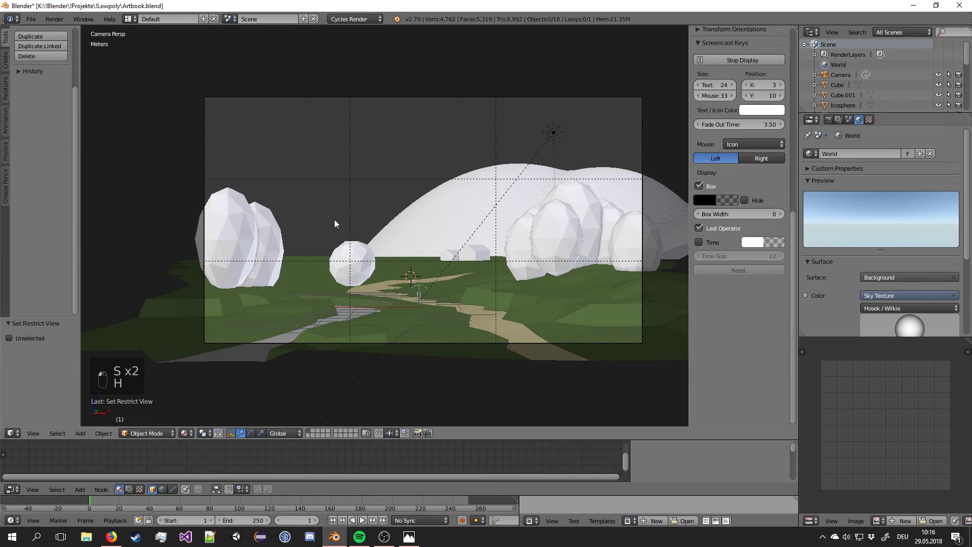
key(ctrl+z)
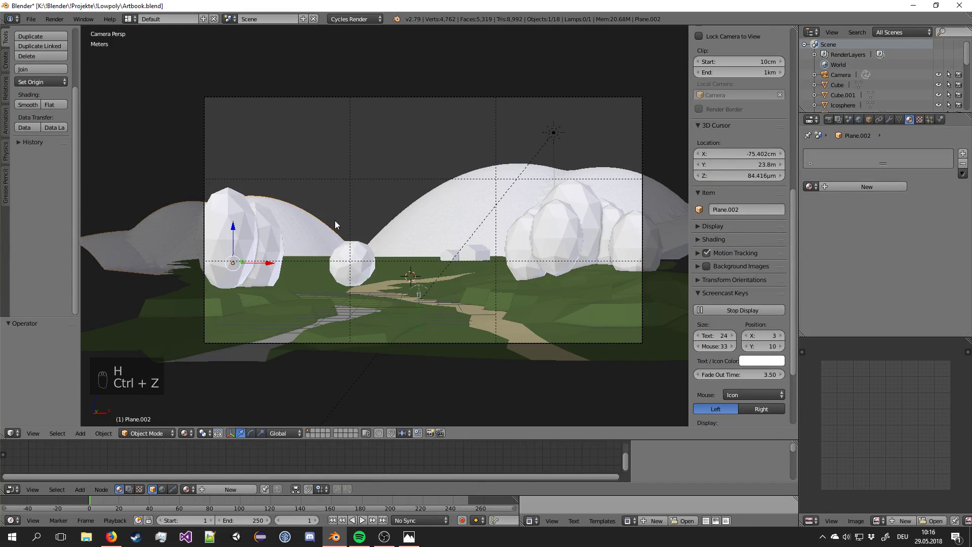
Duplicate a second hill, rotate it and reposition and scale it to sit behind the scene in the camera view.
key(KP_7)
key(shift+d)
key(r)
drag(687, 117, 458, 249)
key(r)
key(g)
key(KP_0)
key(g)
drag(477, 259, 495, 255)
key(s)
key(g)
drag(494, 255, 489, 240)
Duplicate further hill copies and move and rotate them into place behind the others.
key(KP_7)
key(shift+d)
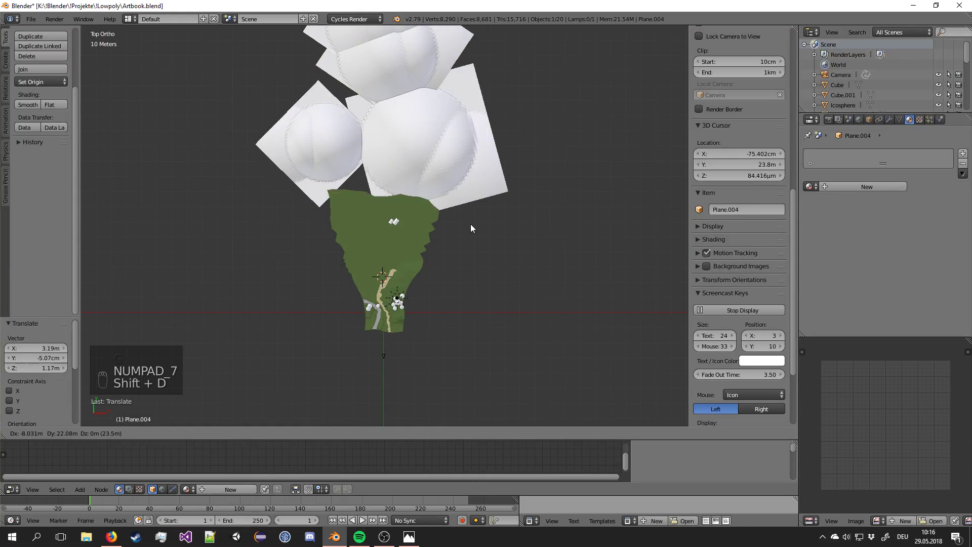
drag(475, 227, 397, 219)
key(KP_0)
right_click(397, 218)
key(s)
right_click(480, 266)
drag(480, 265, 371, 227)
key(g)
drag(369, 221, 393, 259)
key(g)
drag(363, 229, 379, 168)
Duplicate another hill, resize and rotate it, and move it into the background of the camera view.
key(KP_7)
key(shift+d)
drag(377, 146, 411, 41)
key(r)
key(g)
drag(383, 51, 417, 241)
key(KP_0)
key(g)
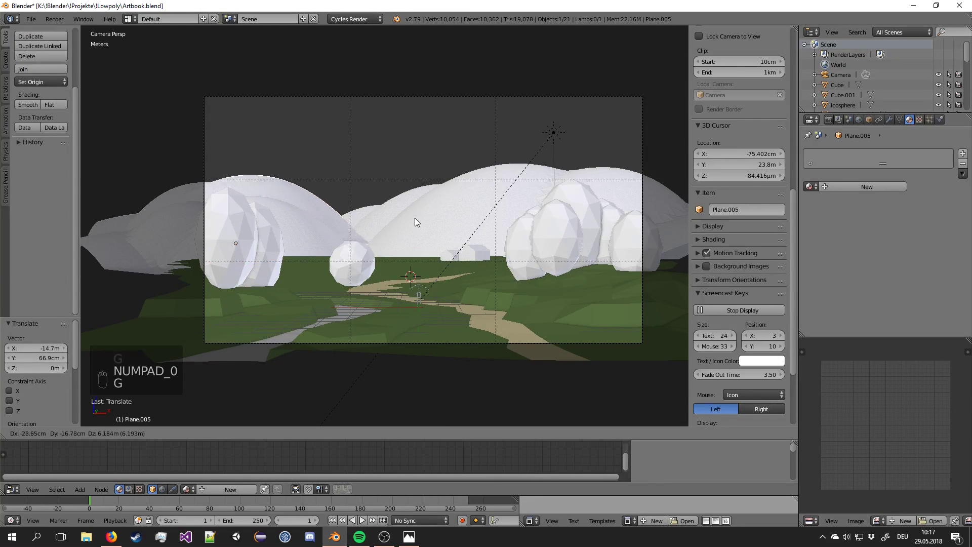
Spread and scale the hill copy so it fills the background behind the left trees.
drag(420, 228, 415, 234)
key(s)
key(g)
key(s)
key(g)
drag(305, 229, 392, 213)
key(s)
key(g)
drag(392, 213, 489, 274)
Save the file and enlarge the central hill to its new size.
key(a)
key(a)
key(a)
key(ctrl+s)
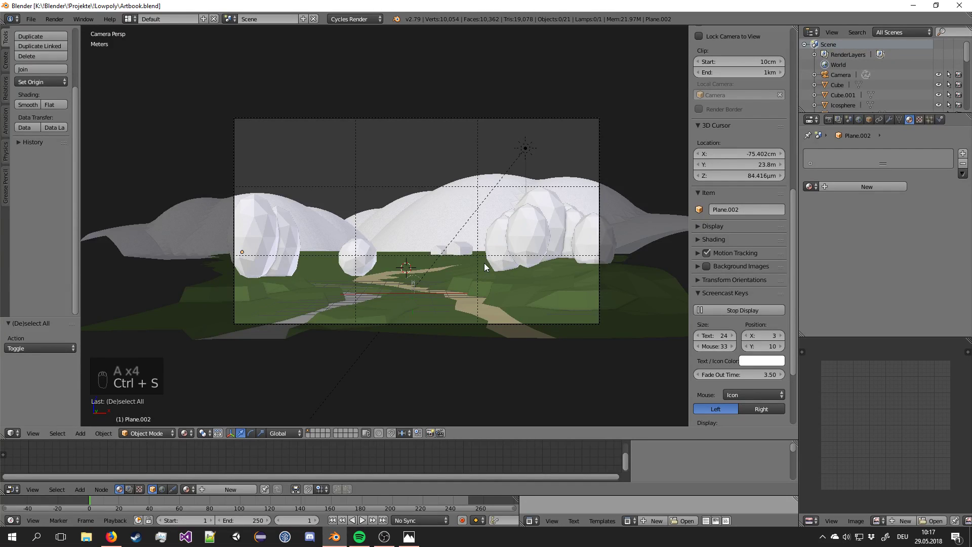
drag(446, 205, 623, 374)
key(s)
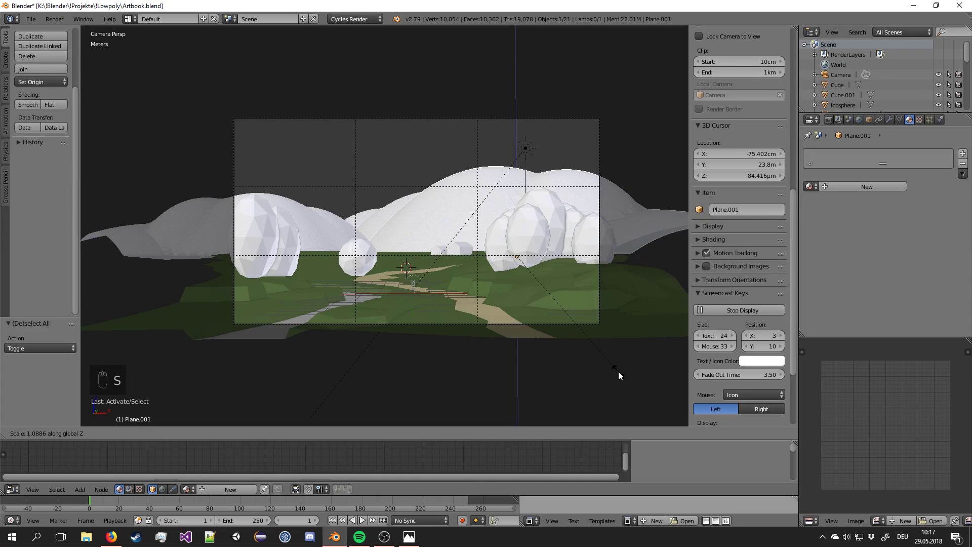
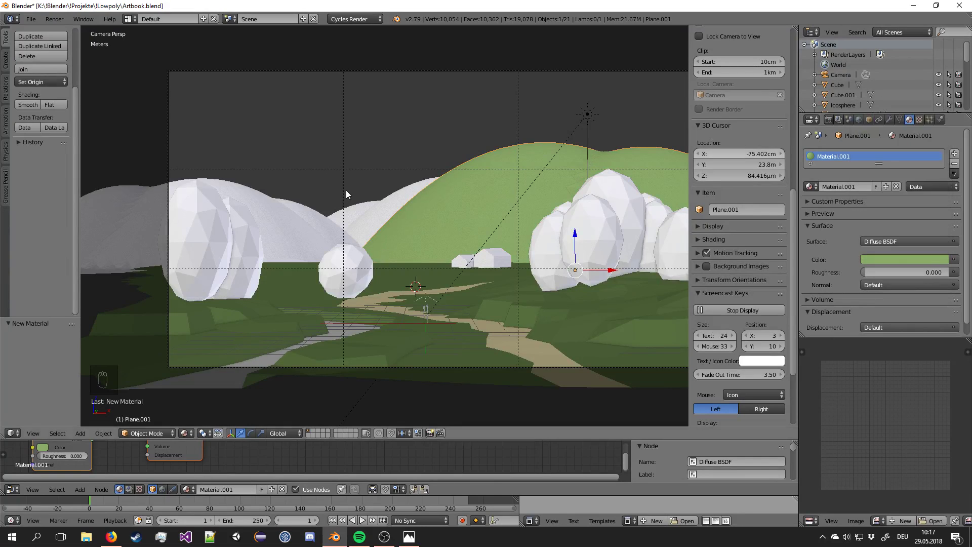
Colour the left hill a dark blue-grey and the far hill a dusty red, then save.
drag(390, 210, 860, 184)
drag(860, 183, 906, 213)
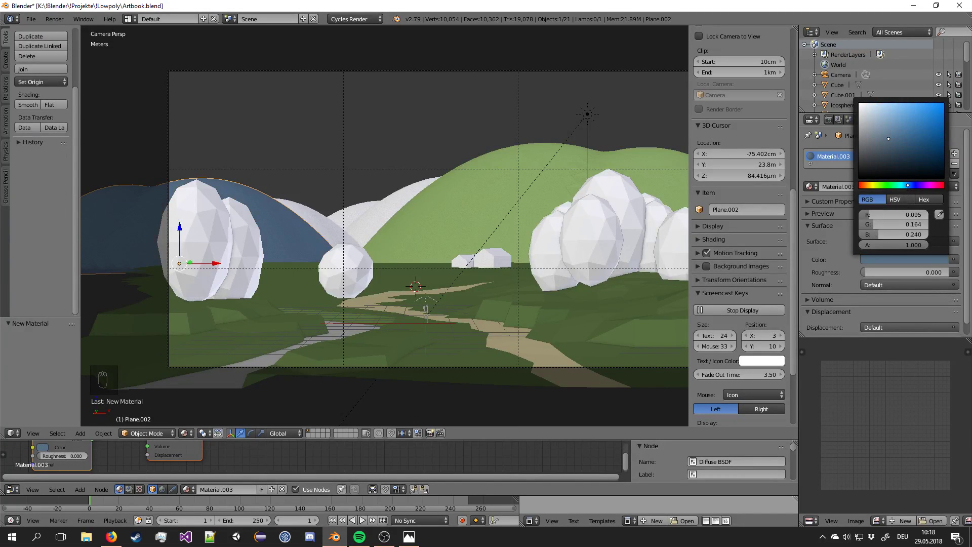
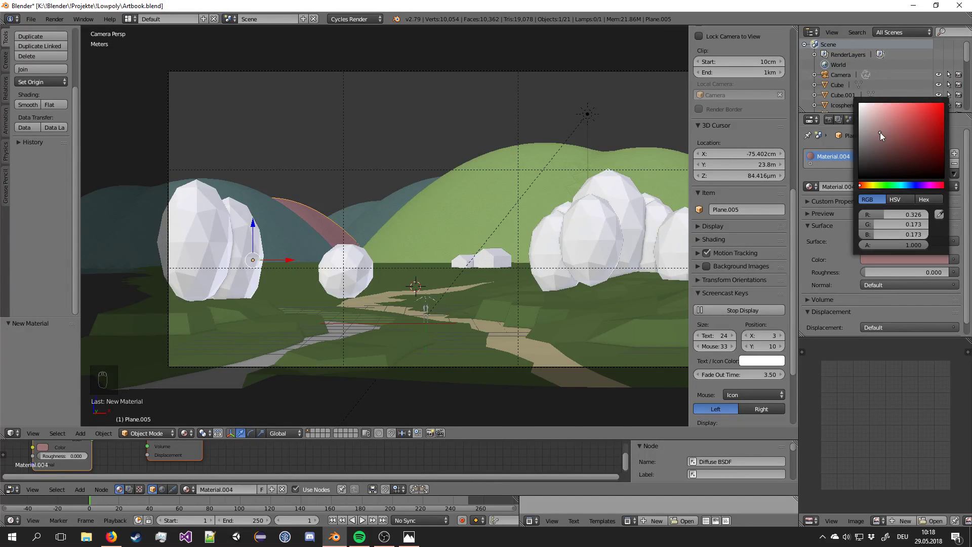
drag(424, 196, 532, 151)
key(a)
key(a)
key(a)
key(ctrl+s)
Select the Sun lamp and adjust its rotation, scale and position from the top view.
right_click(533, 151)
key(KP_7)
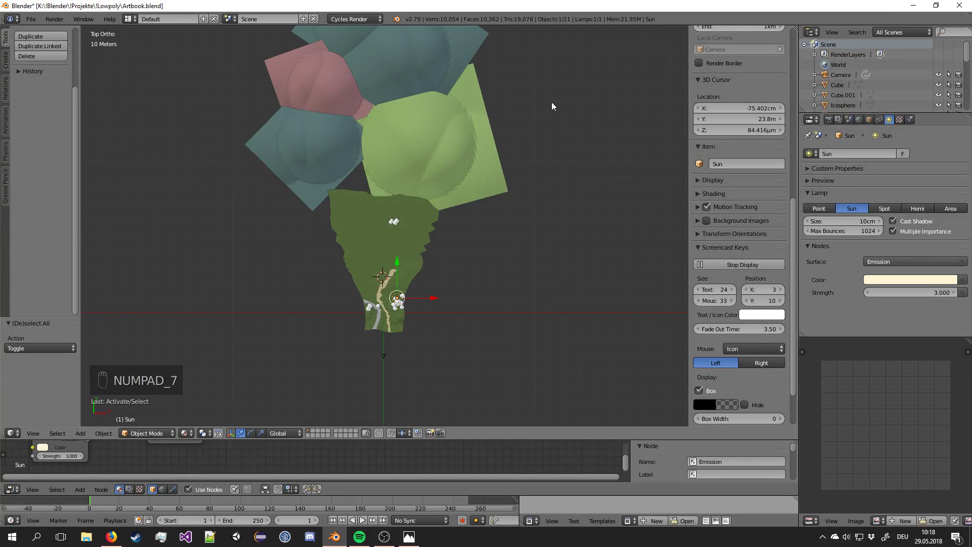
key(r)
key(s)
key(g)
drag(567, 296, 532, 279)
key(r)
Return to the camera view, save, and render a Cycles preview of the framed landscape.
key(KP_0)
key(a)
key(a)
key(a)
key(ctrl+s)
key(F12)
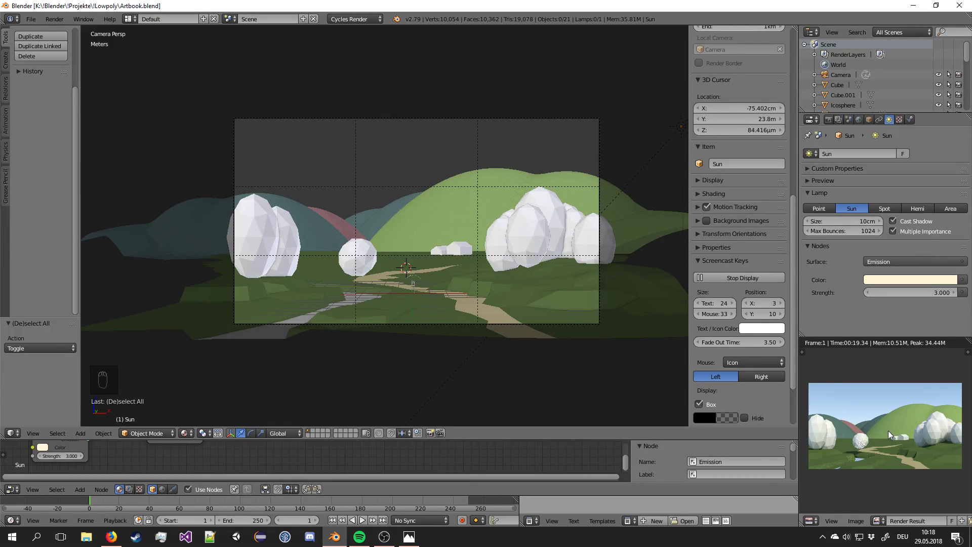
Zoom into the finished Cycles render to inspect it in detail.
drag(902, 448, 894, 458)
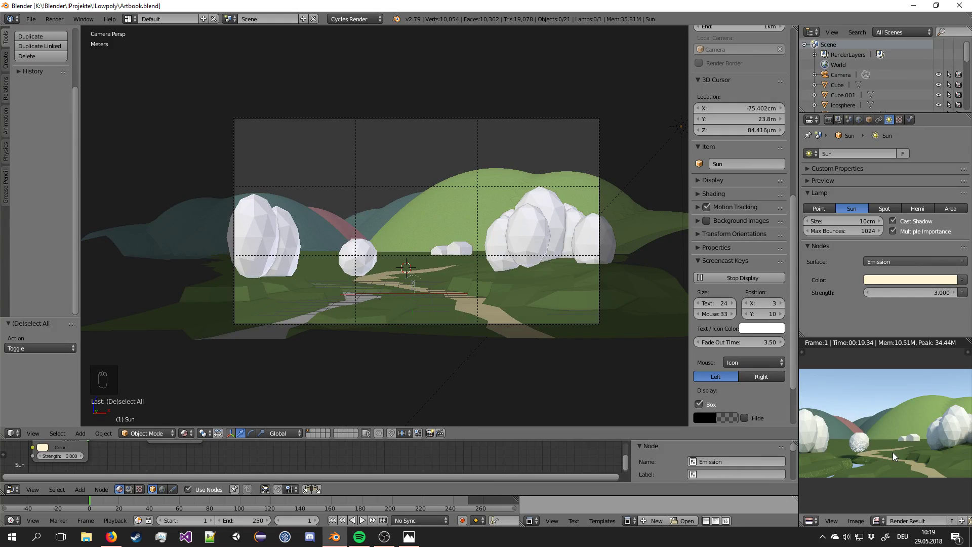
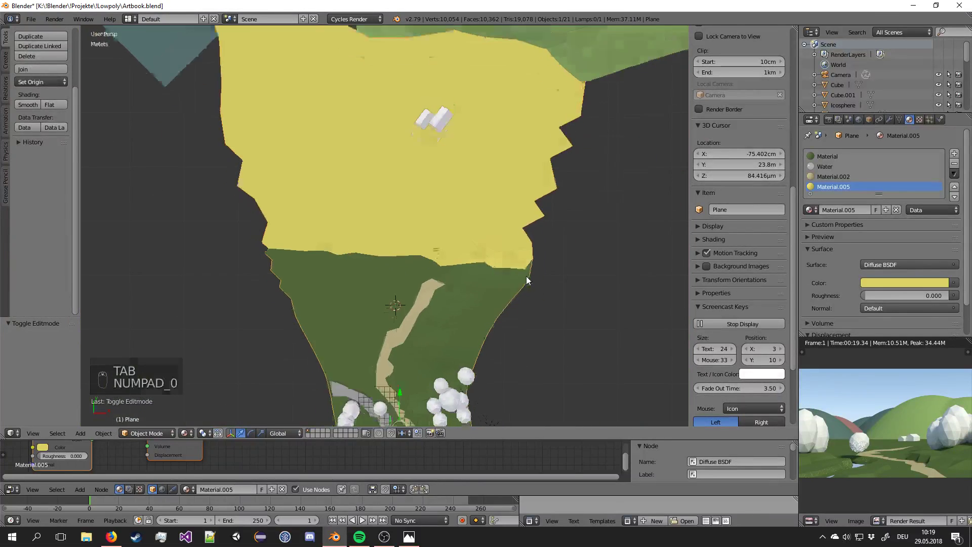
Leave terrain editing, save, and frame the terrain area beside the white trees.
key(a)
key(ctrl+s)
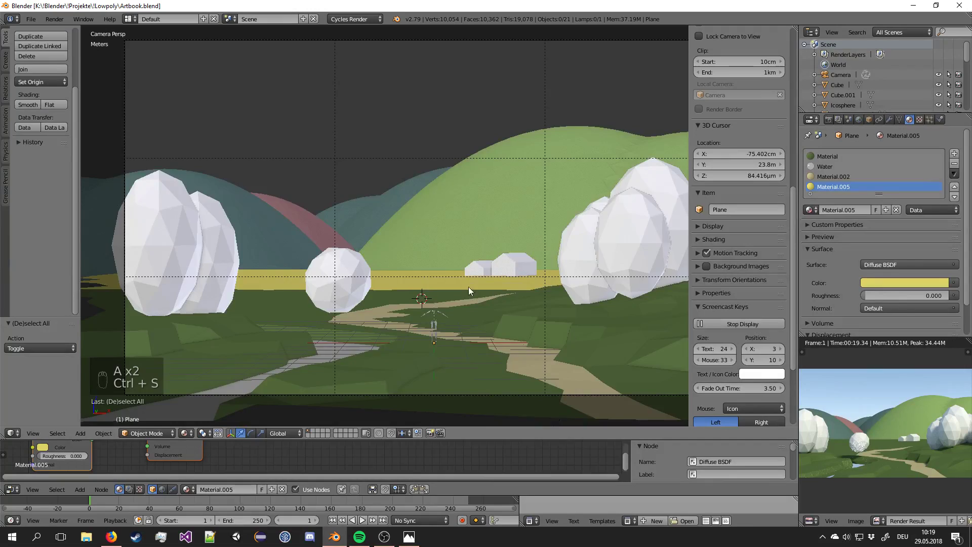
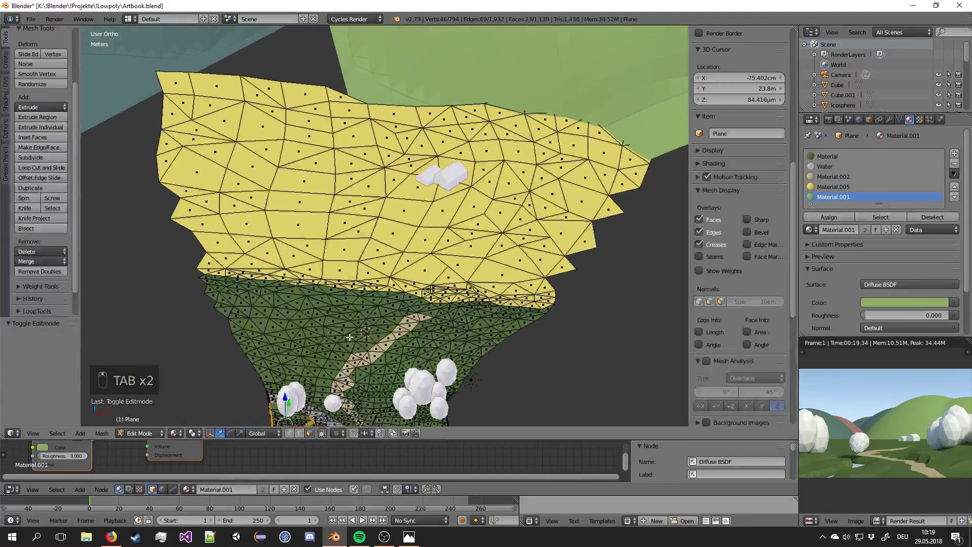
key(KP_Decimal)
key(a)
drag(313, 280, 365, 299)
Assign light green Material.001 to the terrain faces beside the trees and check it through the camera.
key(Tab)
key(Tab)
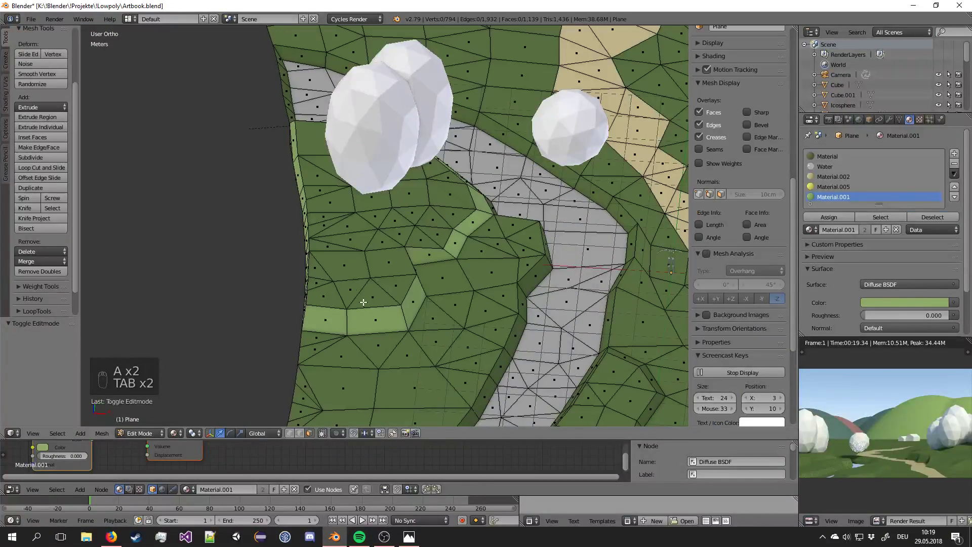
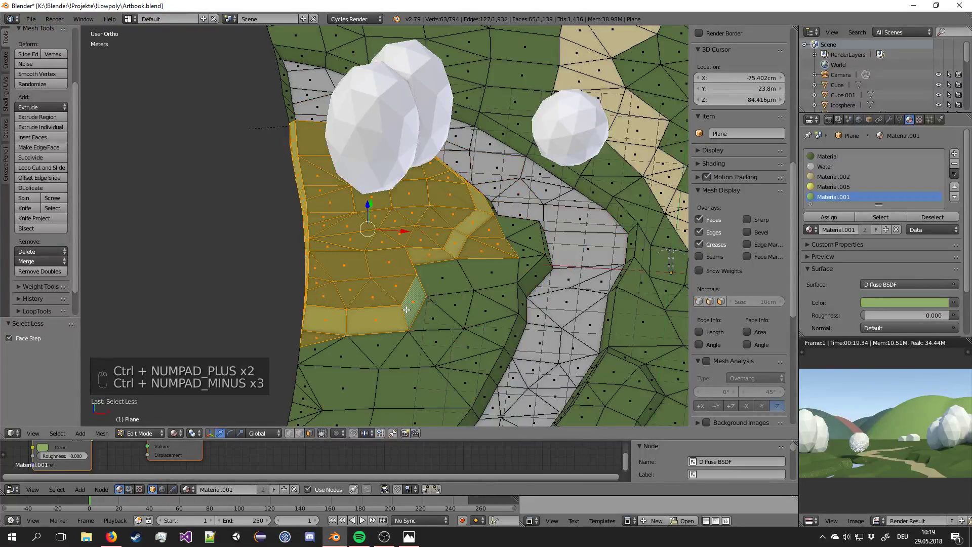
key(c)
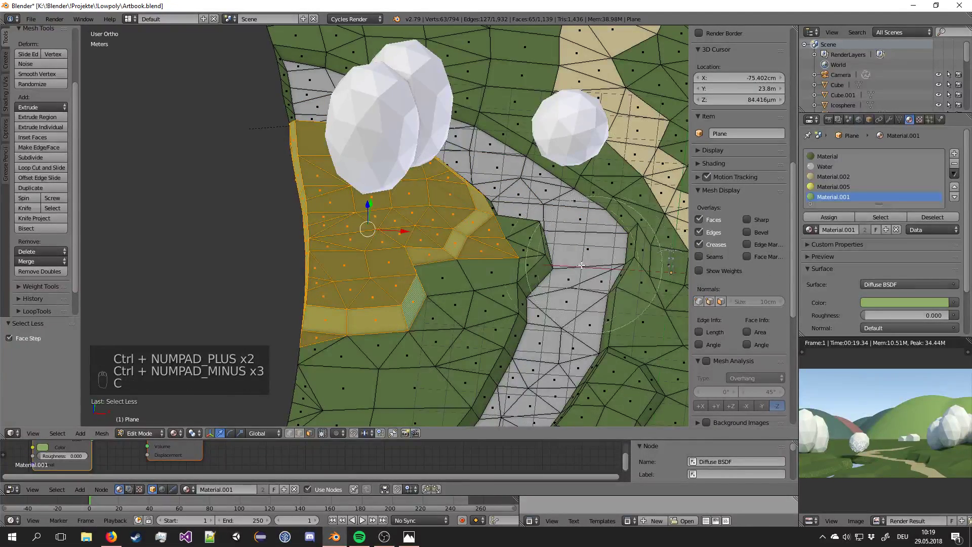
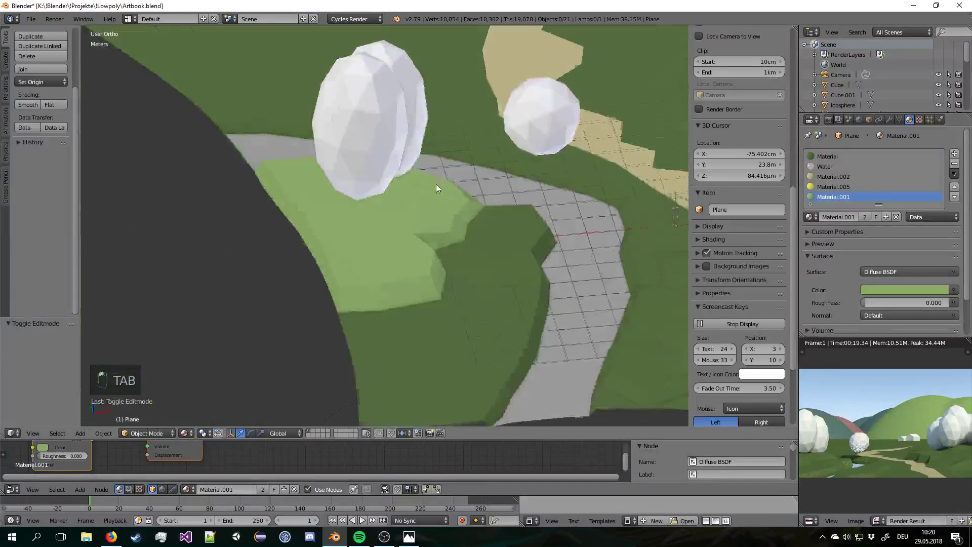
key(KP_0)
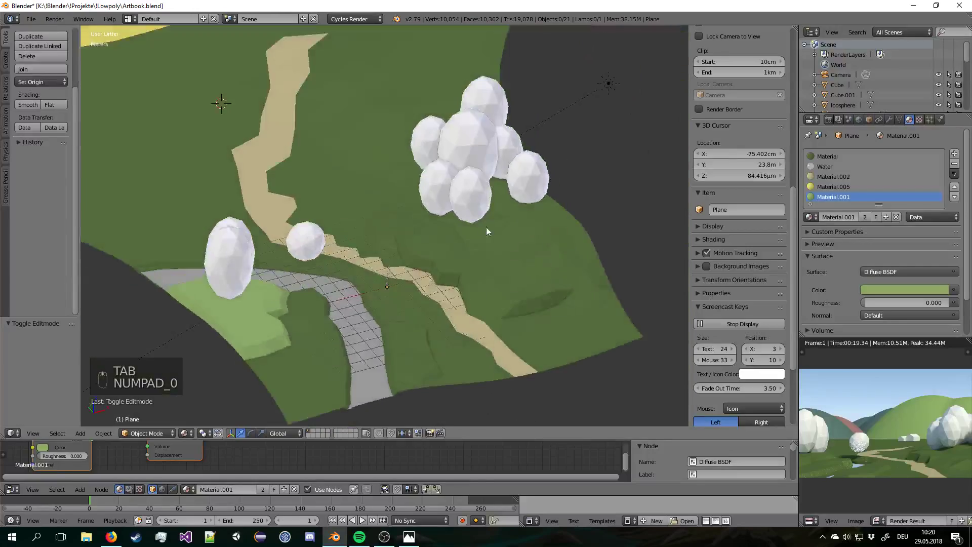
key(Tab)
Re-enter terrain editing and clear the previous face selection along the path.
key(a)
key(a)
key(a)
key(c)
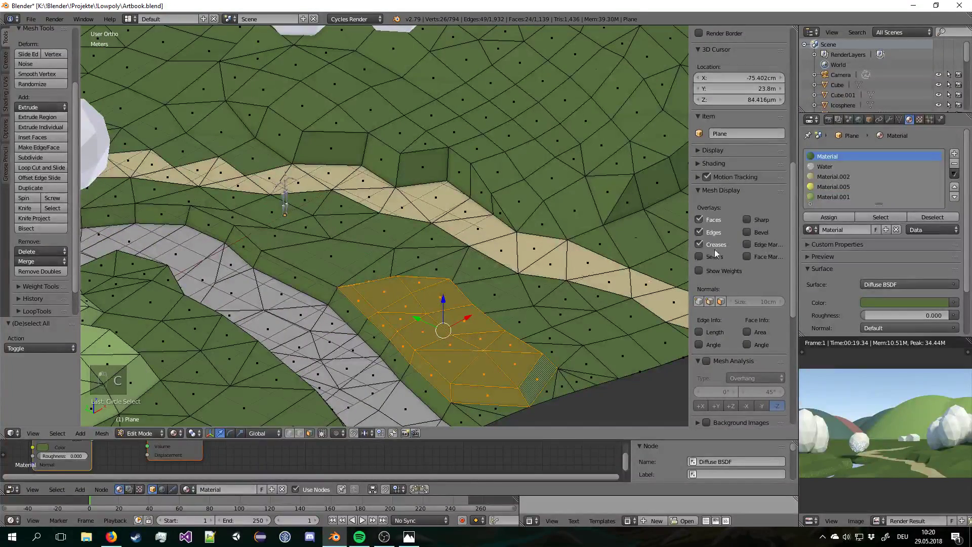
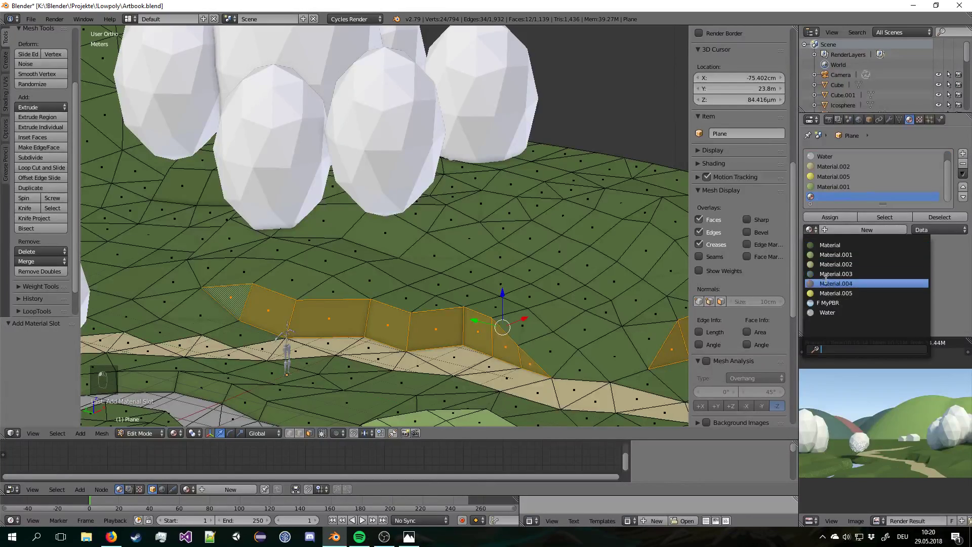
Assign the new dark red Material.006 to the path patches and view the result through the camera.
key(Tab)
key(KP_0)
key(Tab)
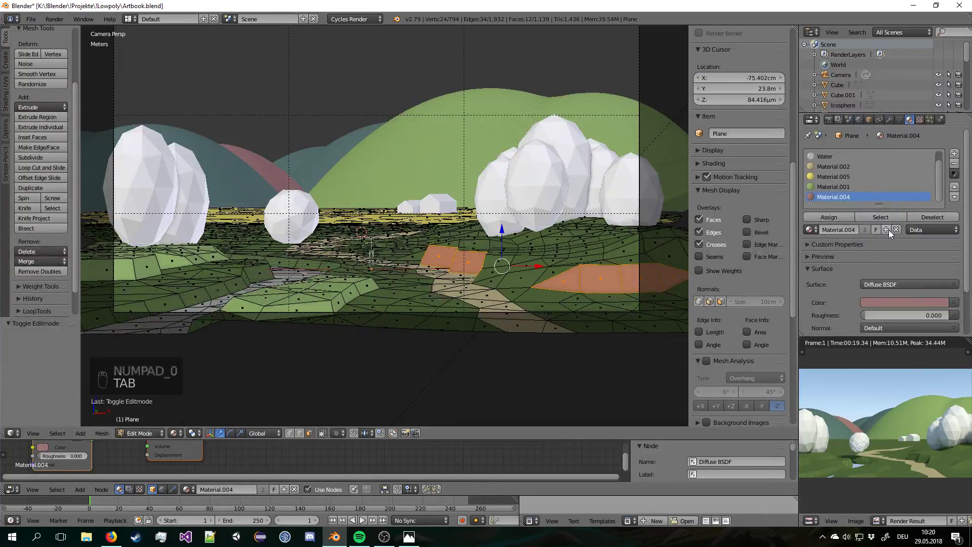
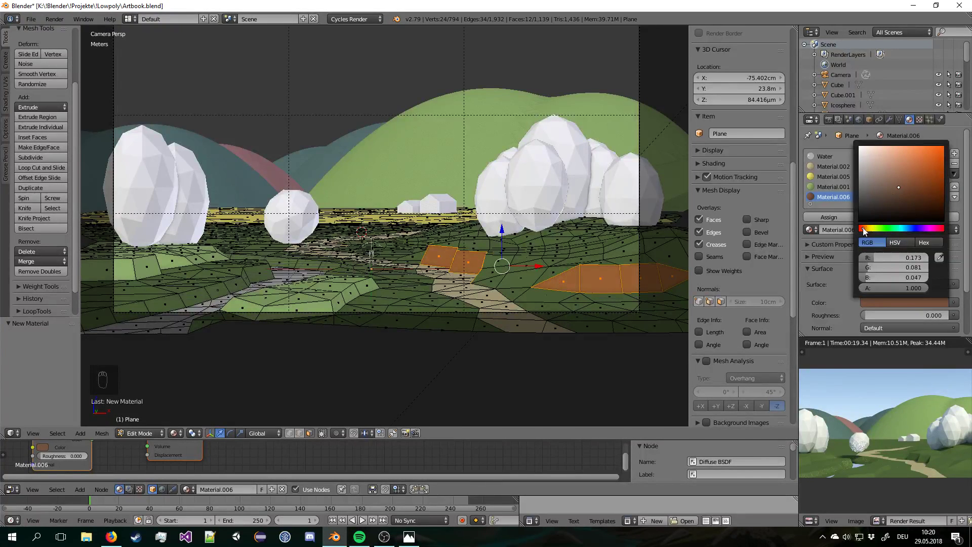
key(Tab)
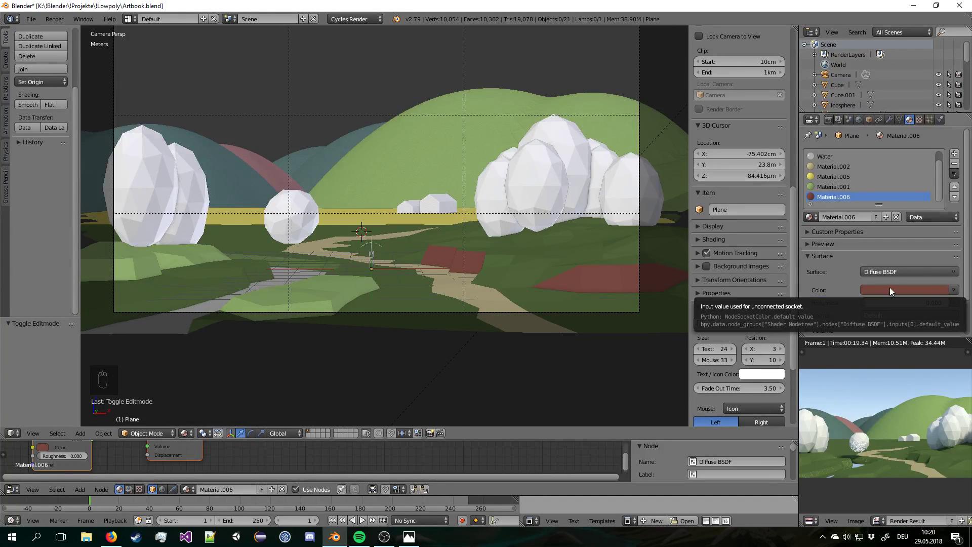
Select the large tree cluster, save, and tint its new Material.007 a dark green.
drag(515, 245, 515, 246)
key(a)
key(a)
key(a)
key(a)
key(ctrl+s)
drag(519, 196, 853, 191)
drag(853, 190, 893, 149)
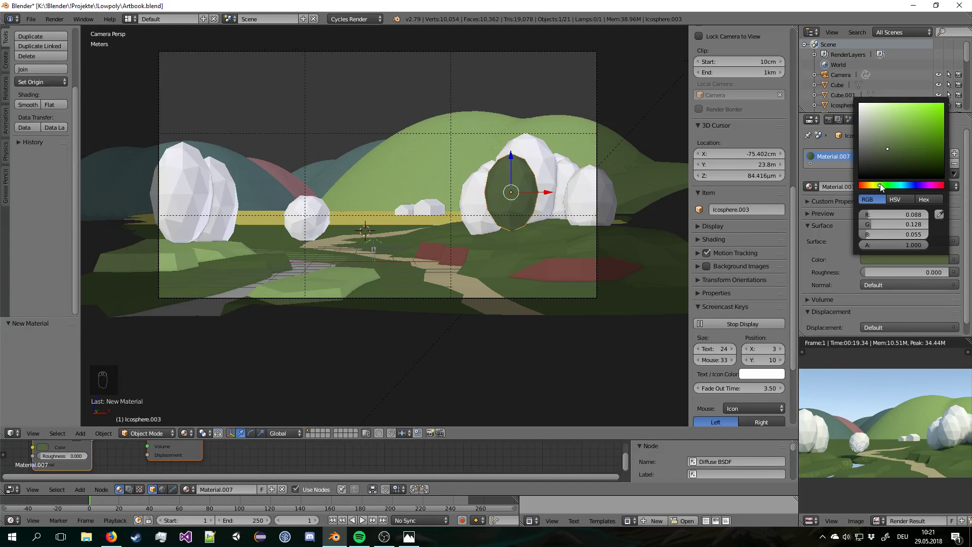
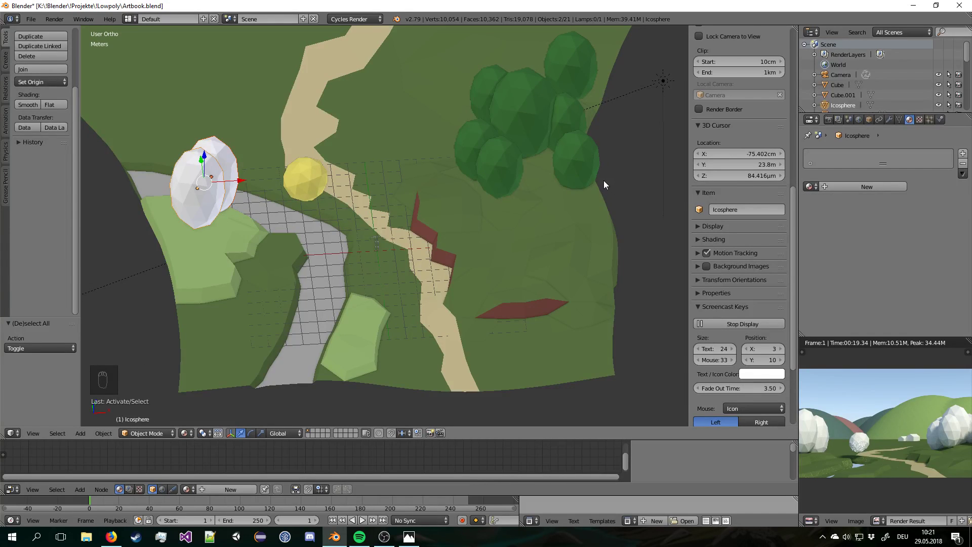
Link the dark green Material.007 to the remaining trees and check them through the camera.
drag(530, 123, 531, 139)
key(ctrl+l)
key(a)
key(KP_0)
key(a)
Save the file and run a quick F12 test render of the camera view.
key(a)
key(ctrl+s)
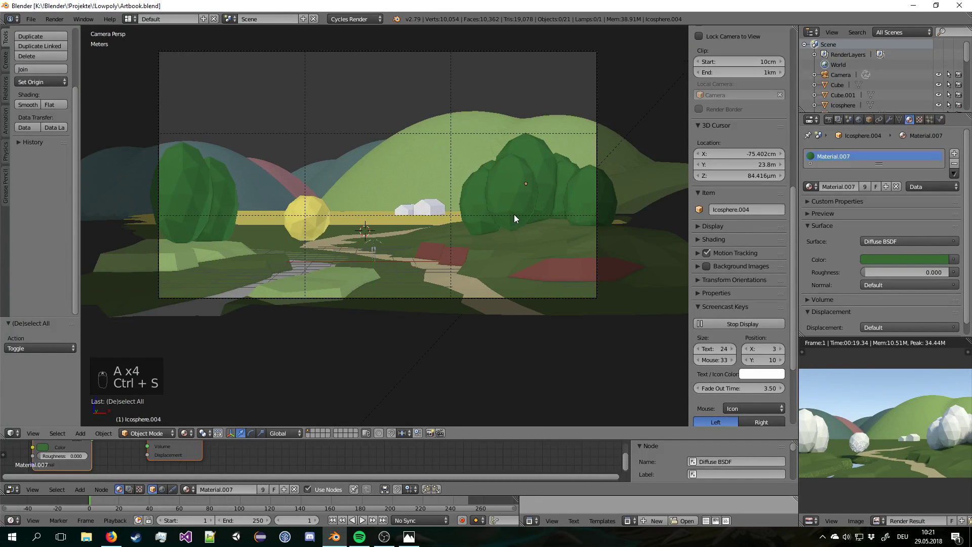
key(F12)
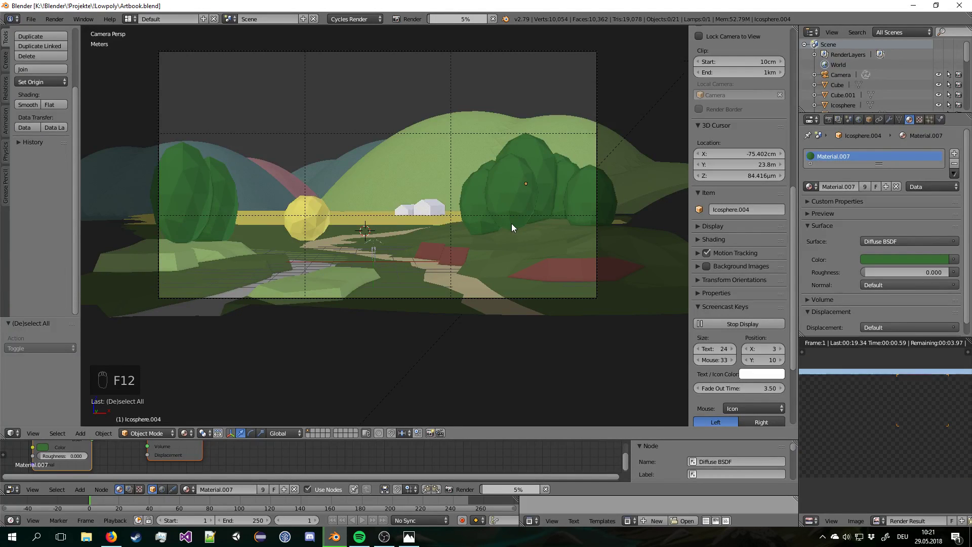
drag(805, 439, 483, 285)
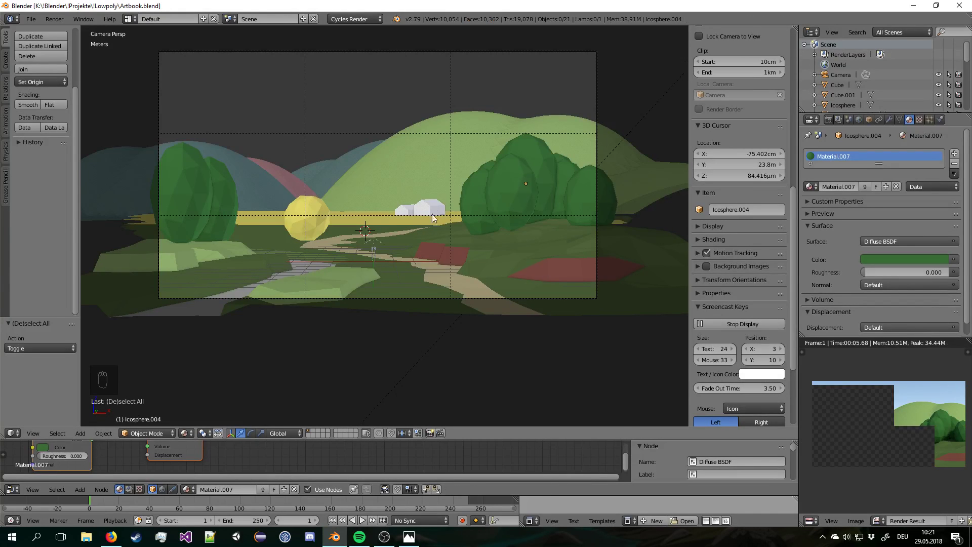
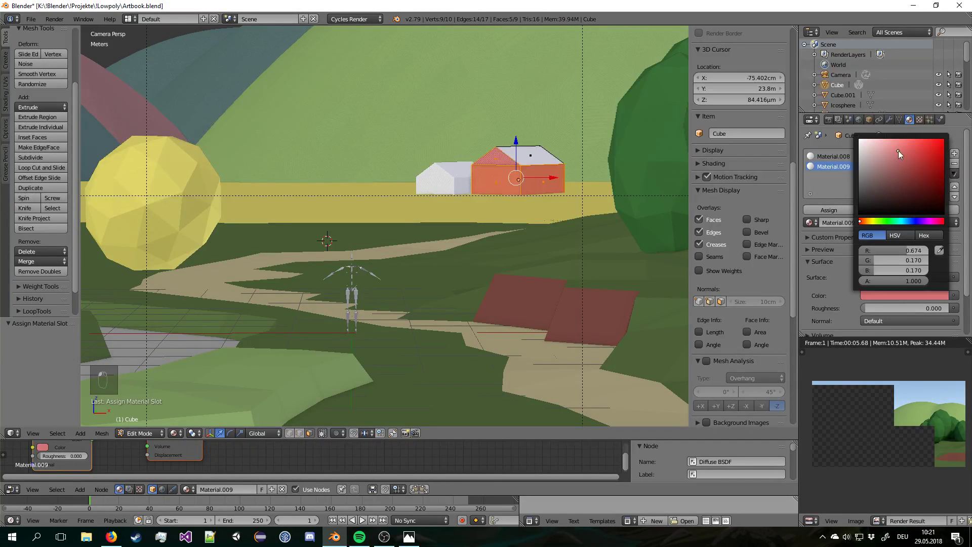
Set the house walls to strong red in Material.009 and link the materials to the smaller house Cube.001.
drag(895, 300, 926, 167)
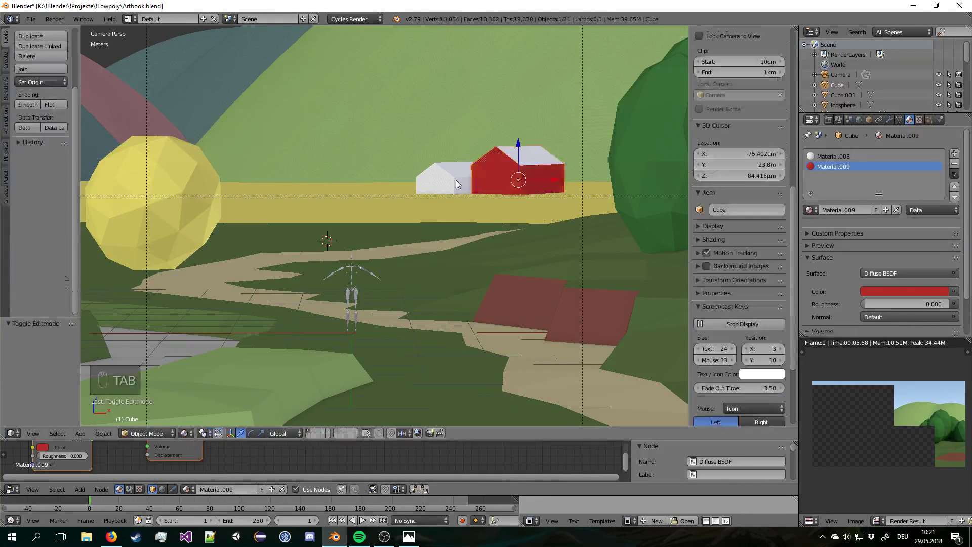
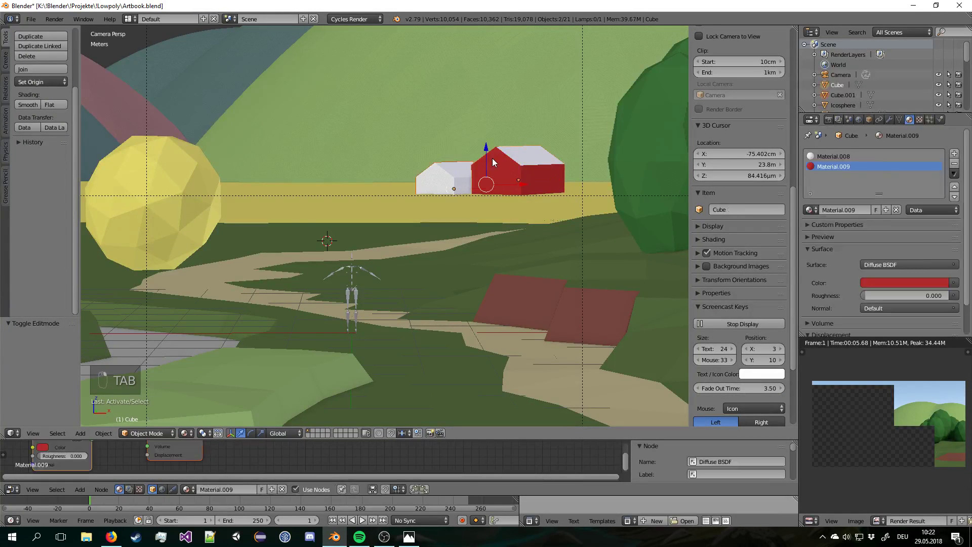
key(ctrl+l)
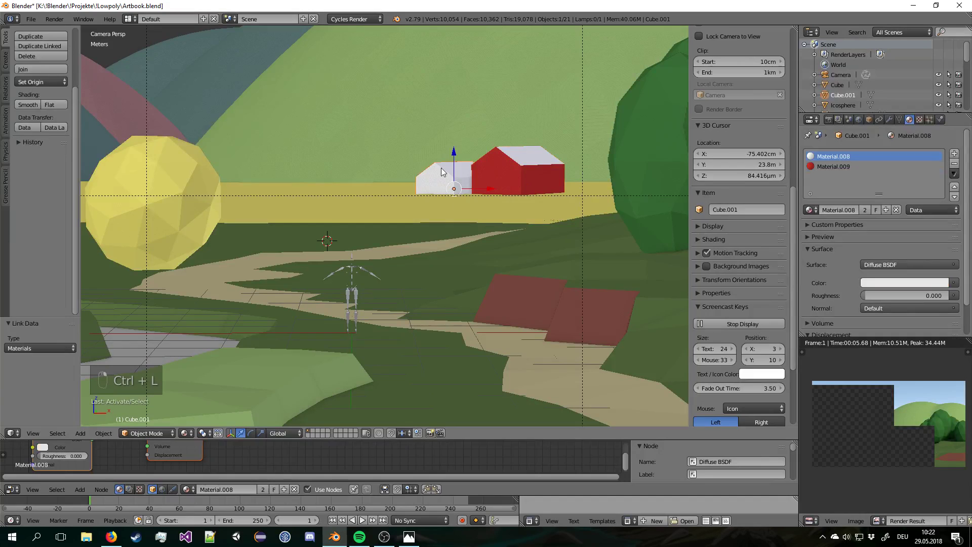
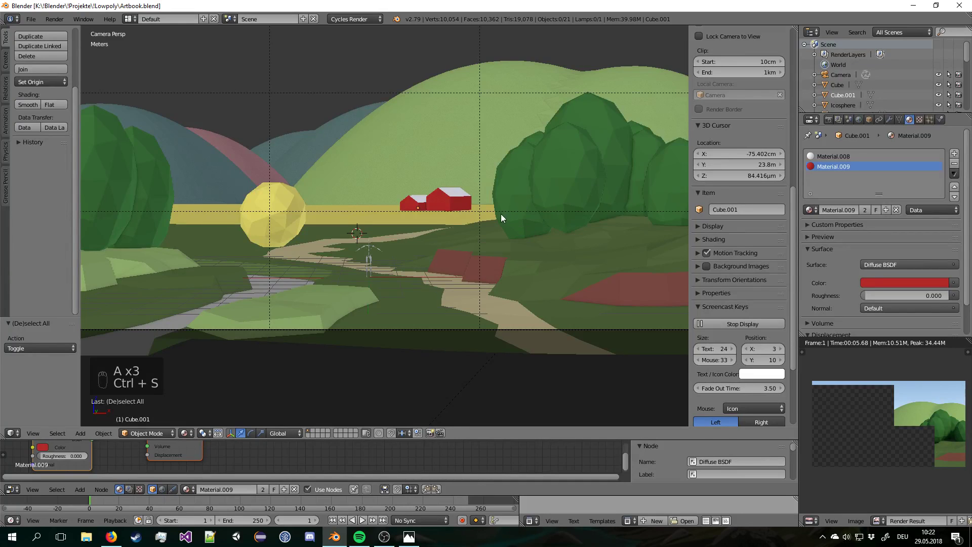
drag(474, 200, 421, 202)
click(507, 202)
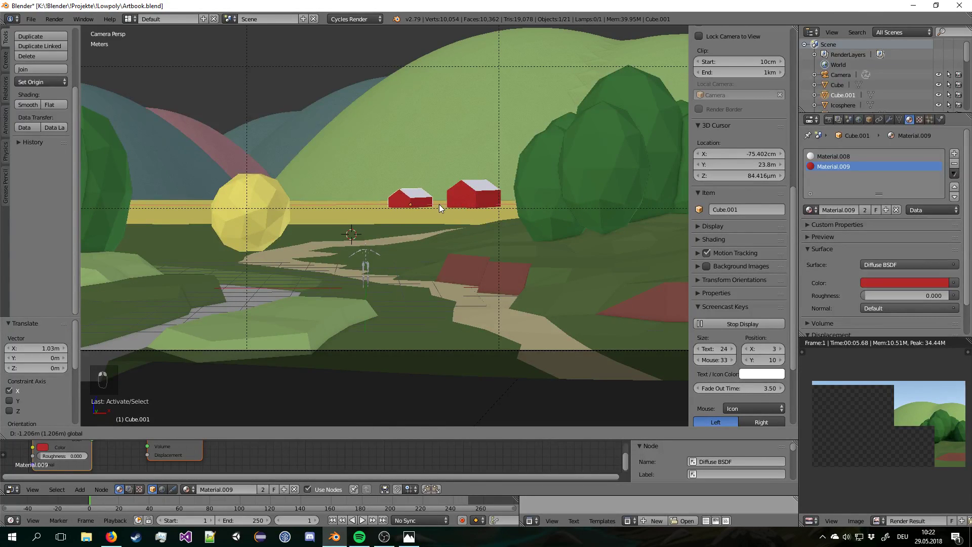
Shift the smaller house about 1 m sideways along X and save.
key(a)
key(a)
key(a)
key(ctrl+s)
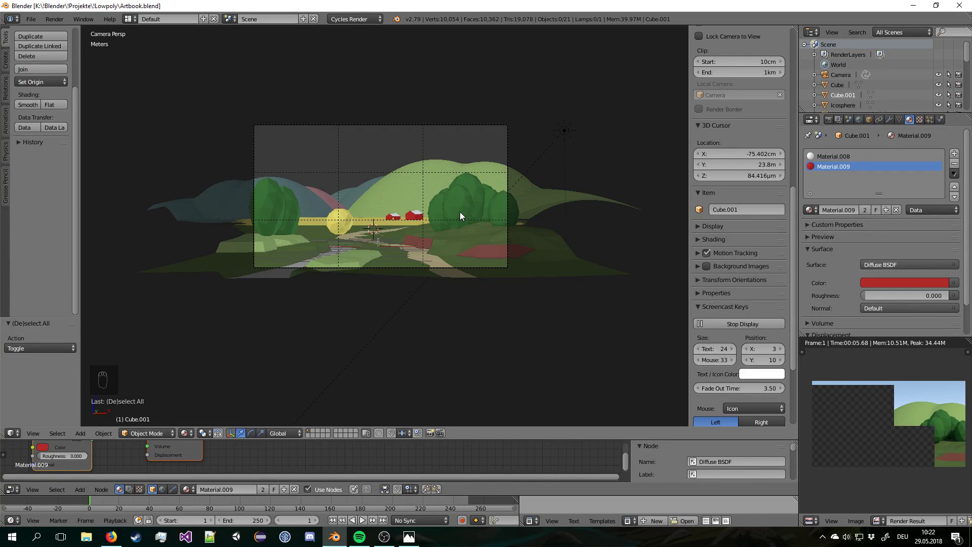
Orbit to look down on the whole terrain and save Artbook.blend again.
drag(400, 255, 418, 233)
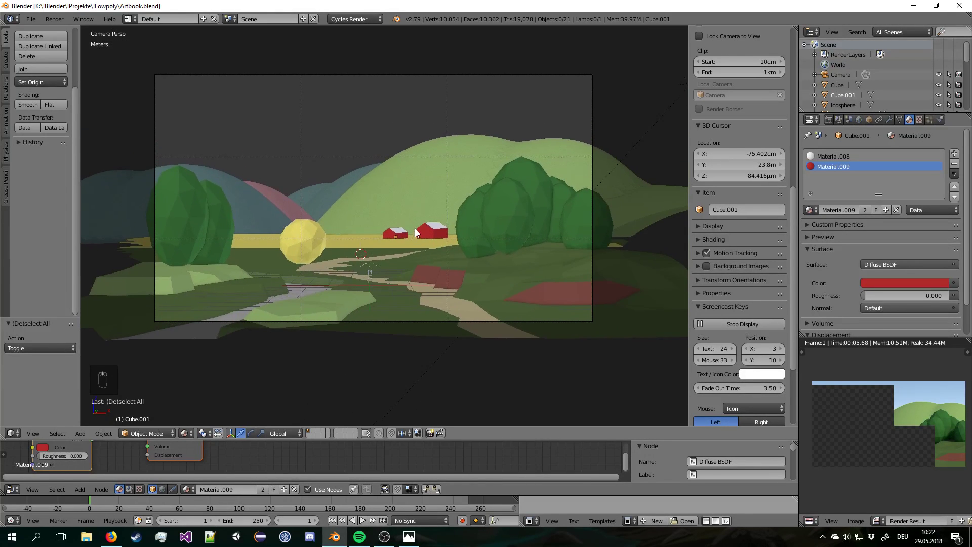
key(a)
key(a)
key(ctrl+s)
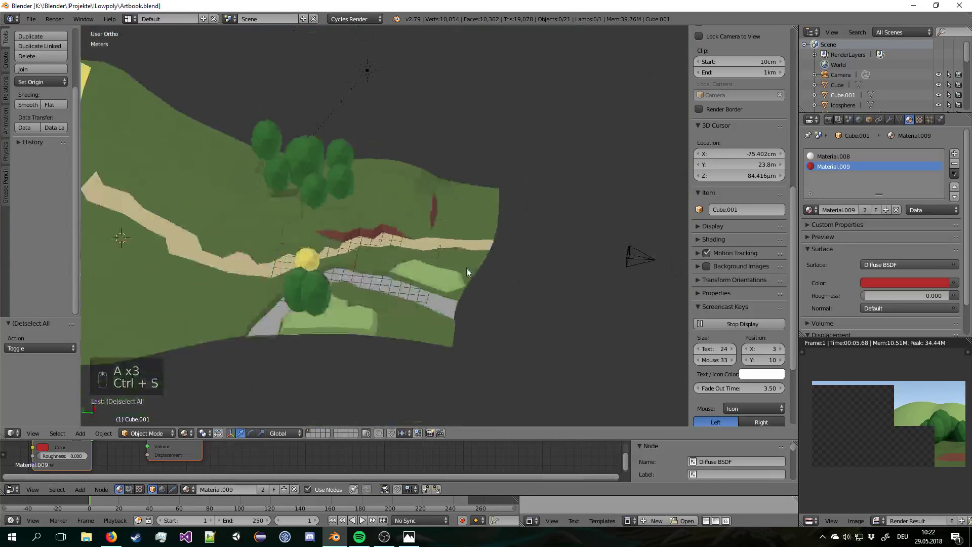
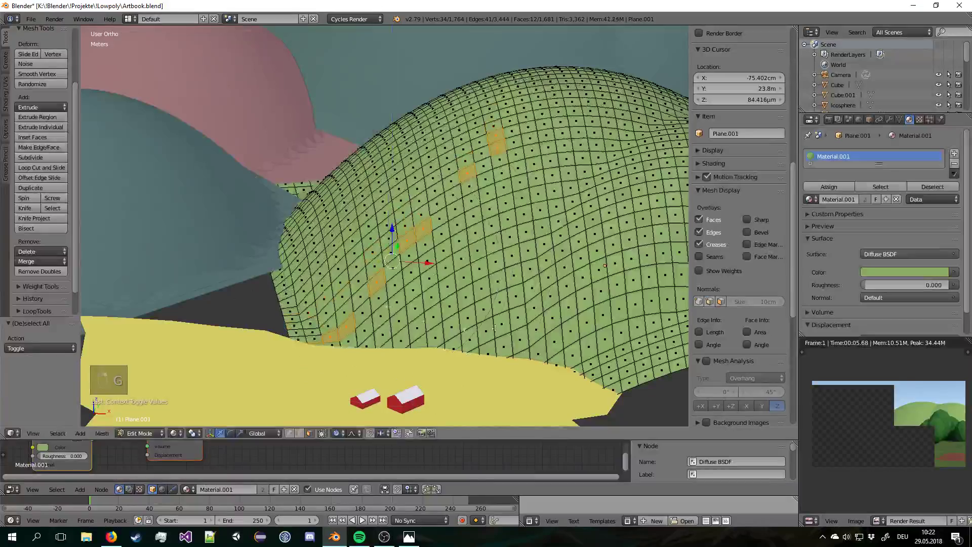
Reshape a patch of the green hill's surface with proportional vertex editing.
key(s)
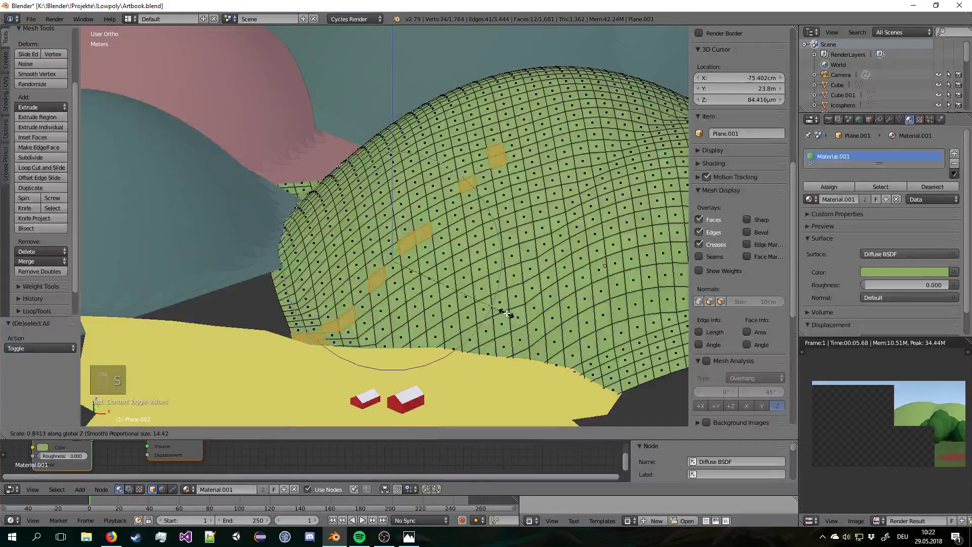
key(s)
key(g)
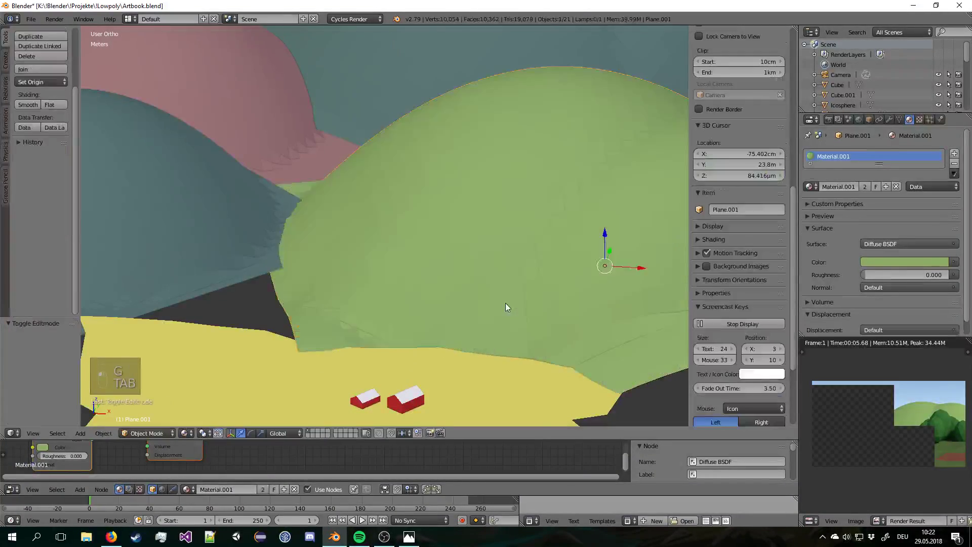
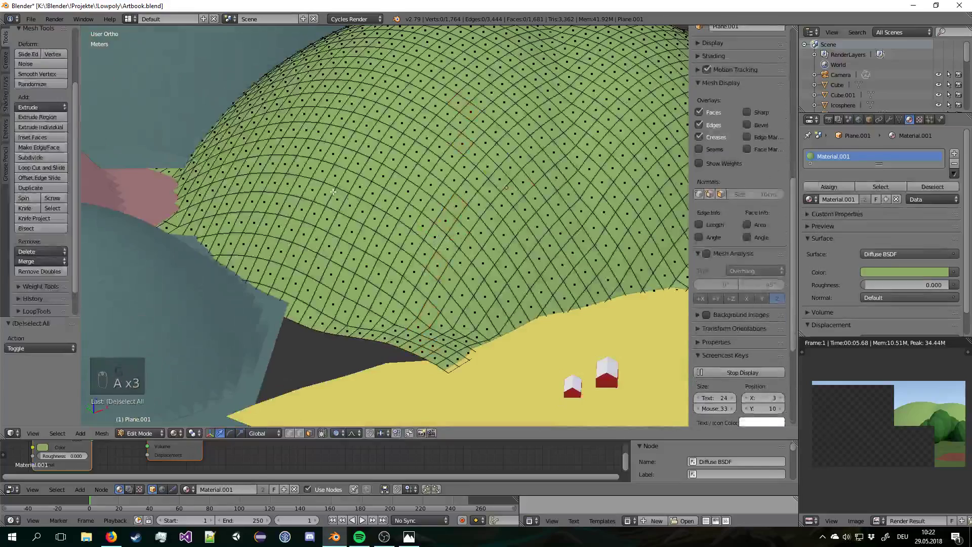
key(c)
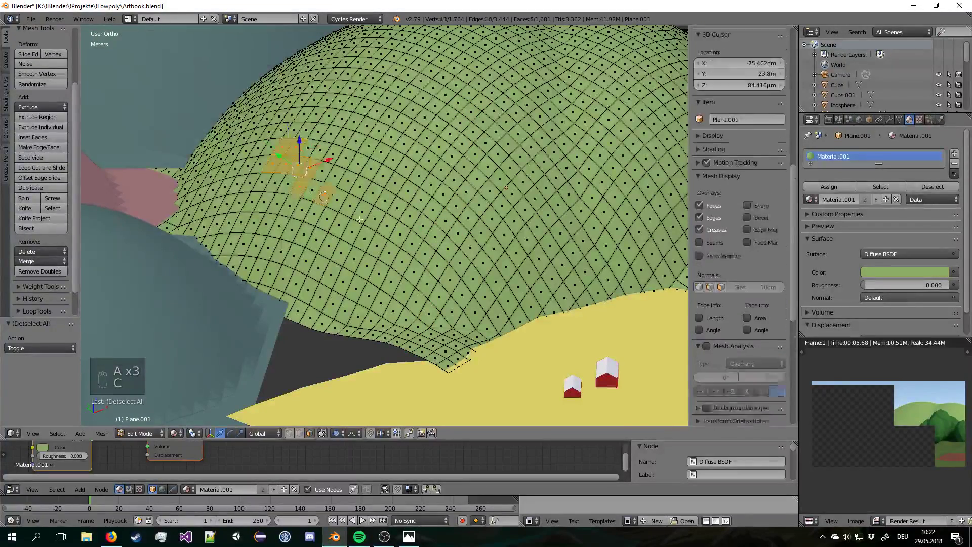
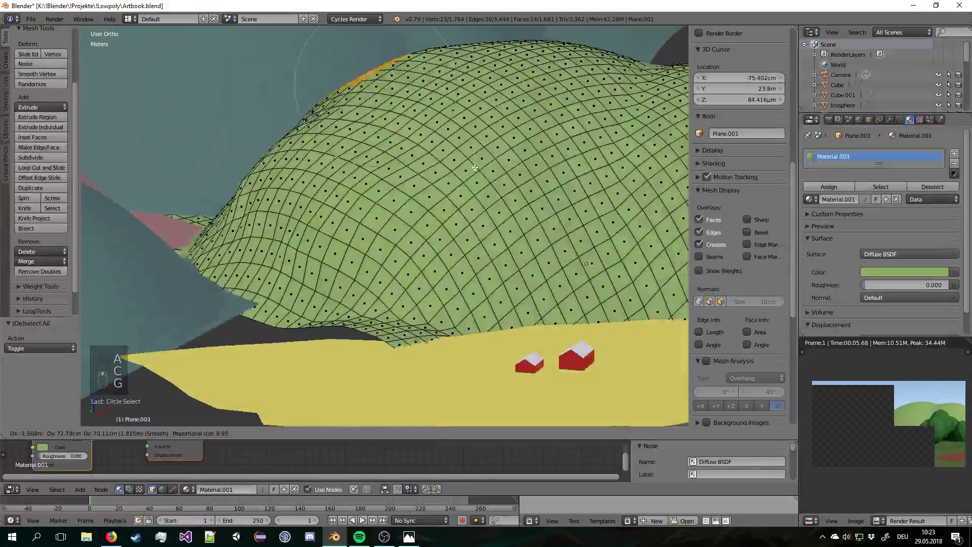
key(Tab)
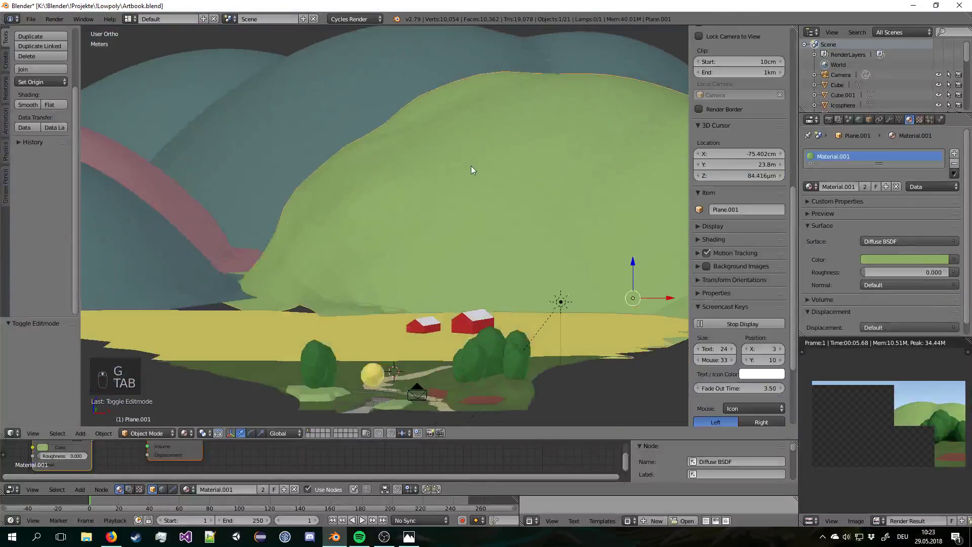
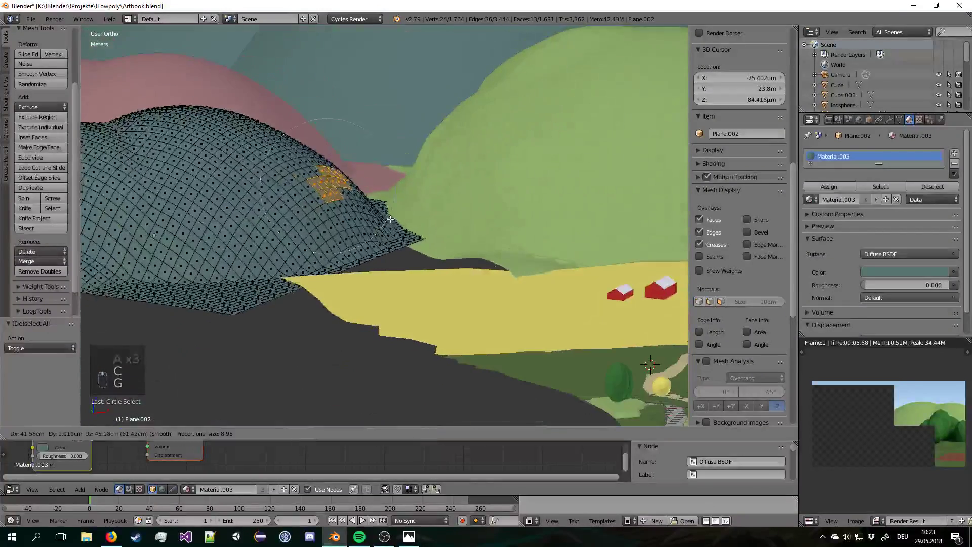
Push part of the teal hill's surface upward with soft falloff.
key(Tab)
drag(397, 218, 380, 148)
right_click(380, 148)
key(Tab)
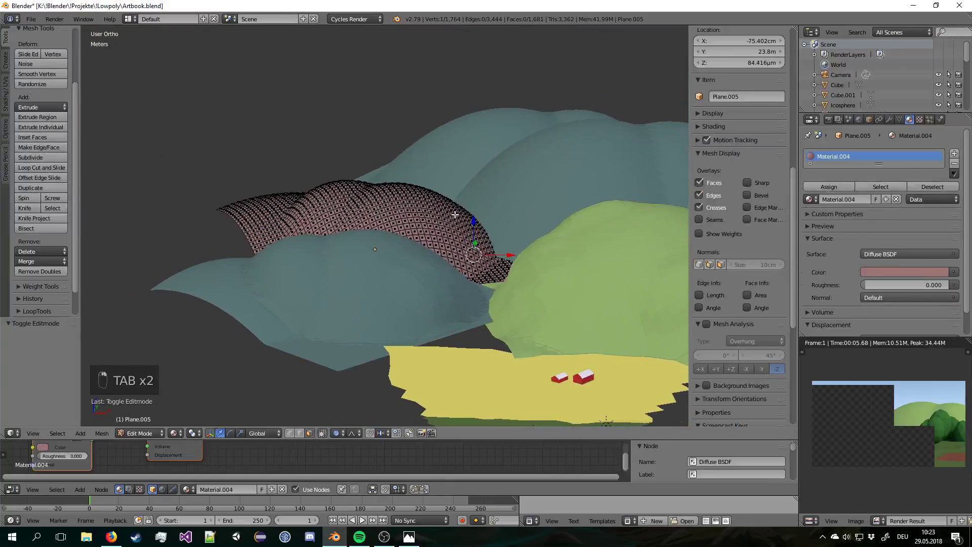
Reshape a patch of the pink hill, then frame the landscape through the camera.
key(a)
key(a)
key(a)
key(c)
key(g)
click(531, 188)
key(Tab)
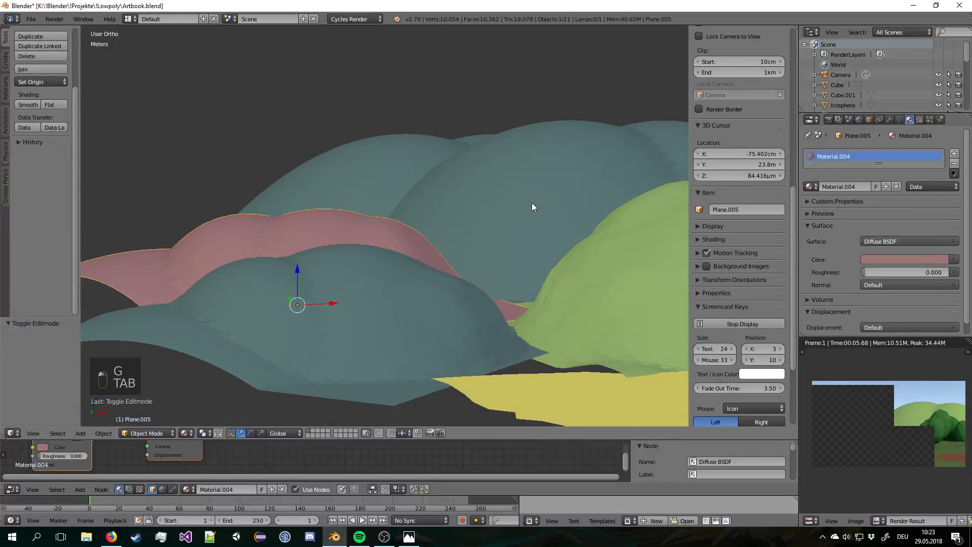
key(KP_0)
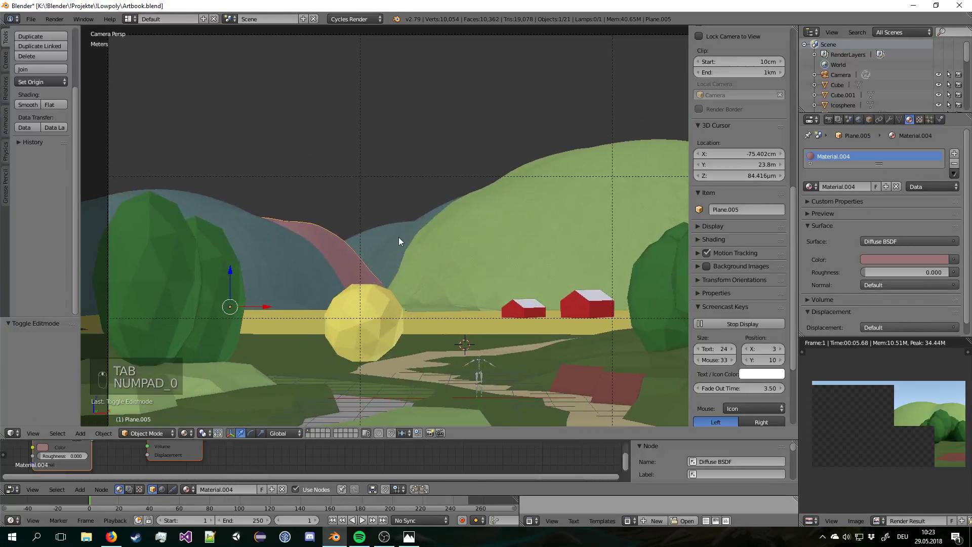
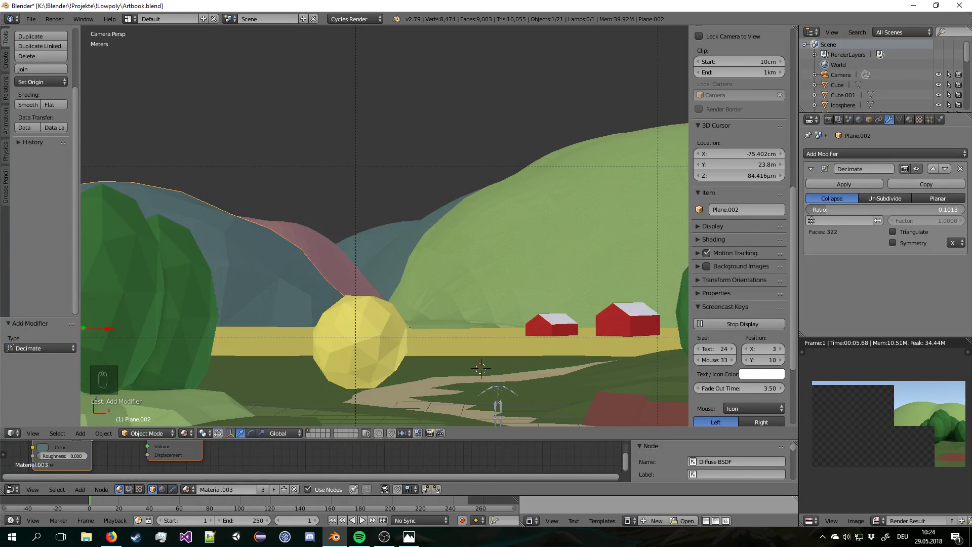
Lower the teal hill's Decimate ratio until it reads as low-poly facets.
drag(486, 247, 782, 224)
drag(866, 156, 955, 236)
drag(963, 209, 474, 133)
drag(451, 143, 193, 121)
drag(194, 121, 797, 251)
drag(874, 163, 311, 45)
drag(355, 108, 297, 252)
Link the Decimate modifier to the pink hill, return to camera view and save the file.
key(ctrl+l)
right_click(307, 163)
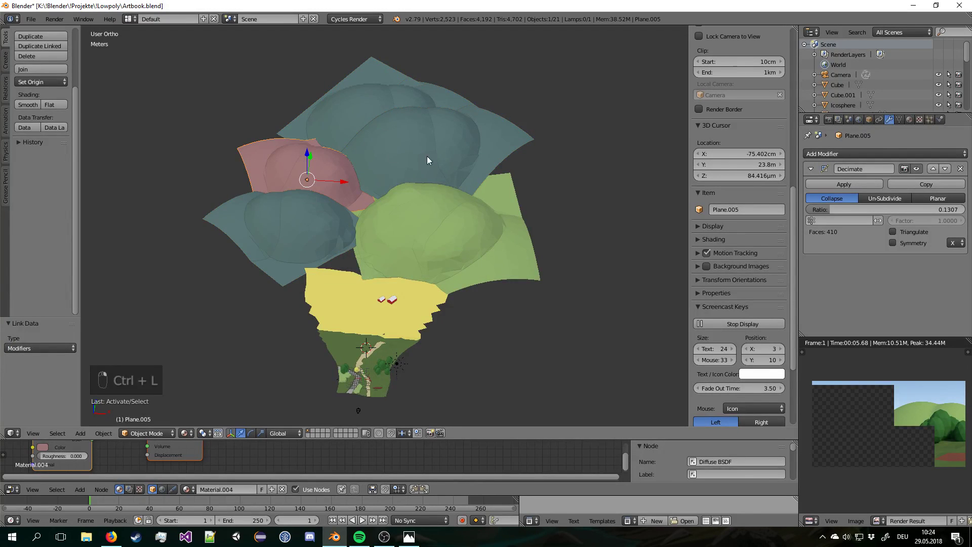
middle_click(519, 153)
key(KP_0)
middle_click(516, 146)
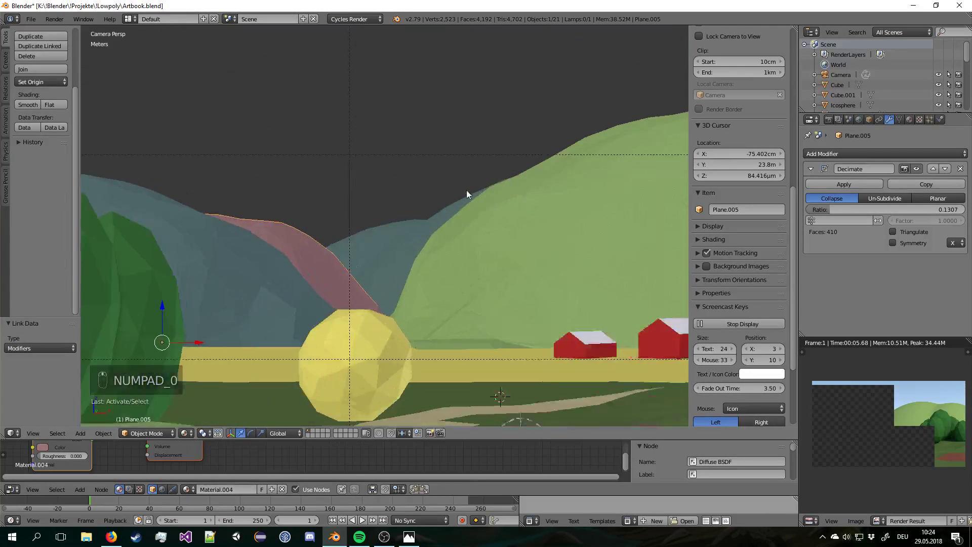
key(a)
key(a)
key(a)
key(ctrl+s)
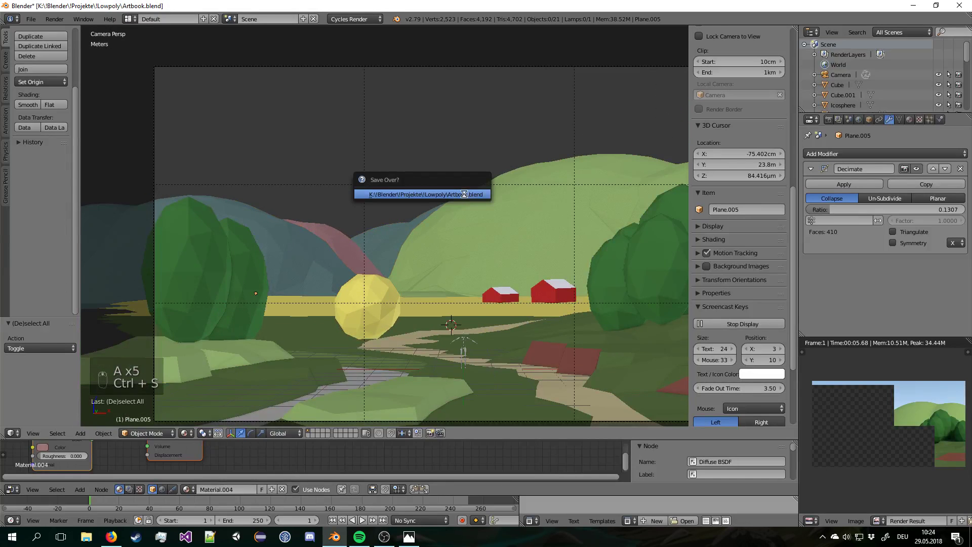
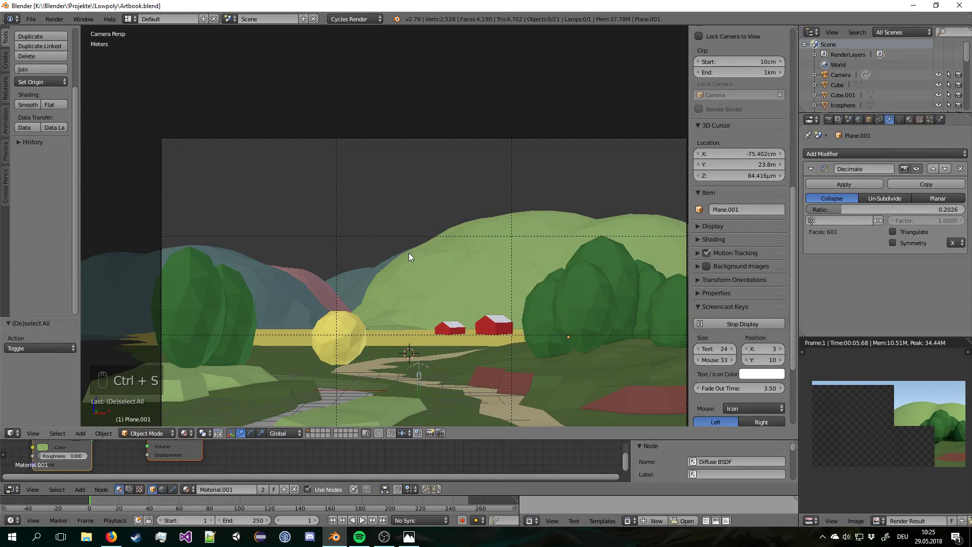
Render a Cycles test image of the camera view and enlarge the preview.
key(F12)
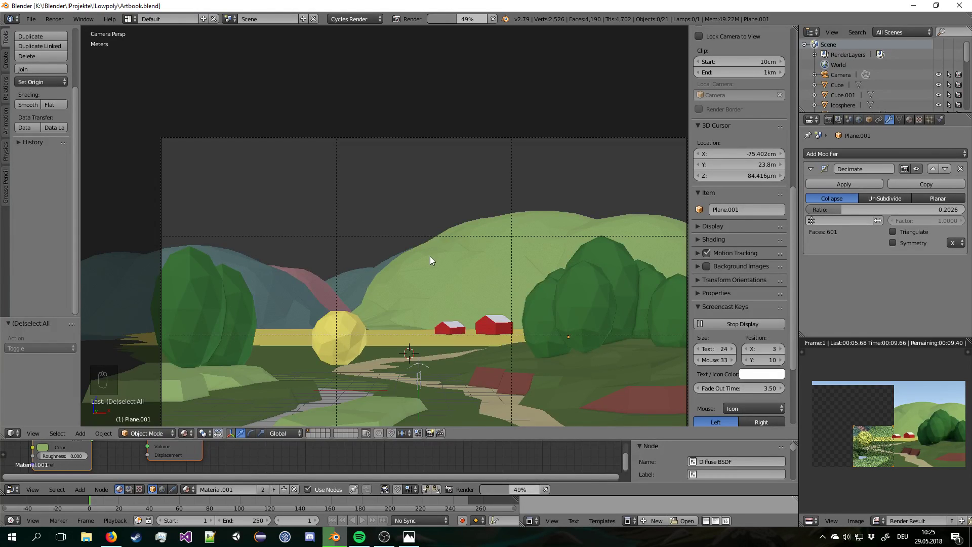
drag(901, 459, 899, 459)
drag(899, 458, 916, 449)
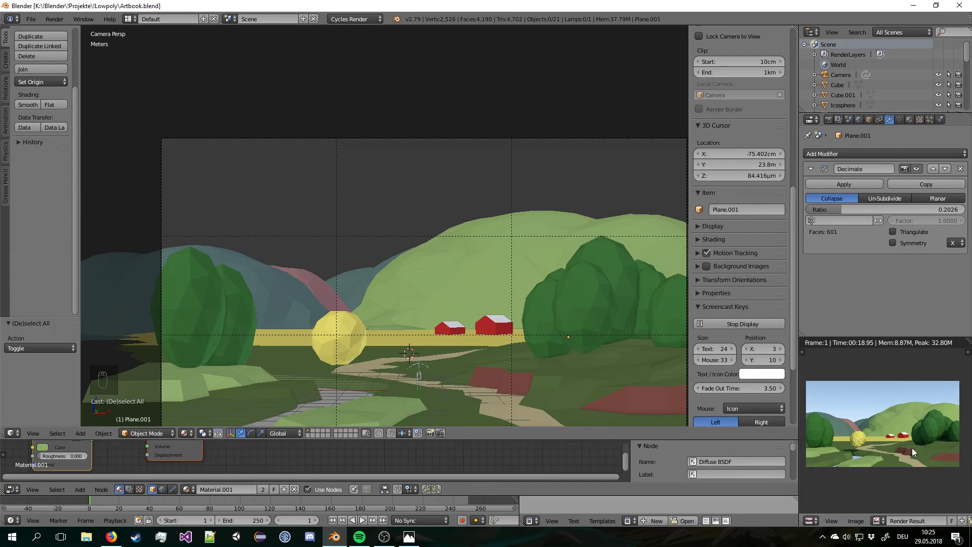
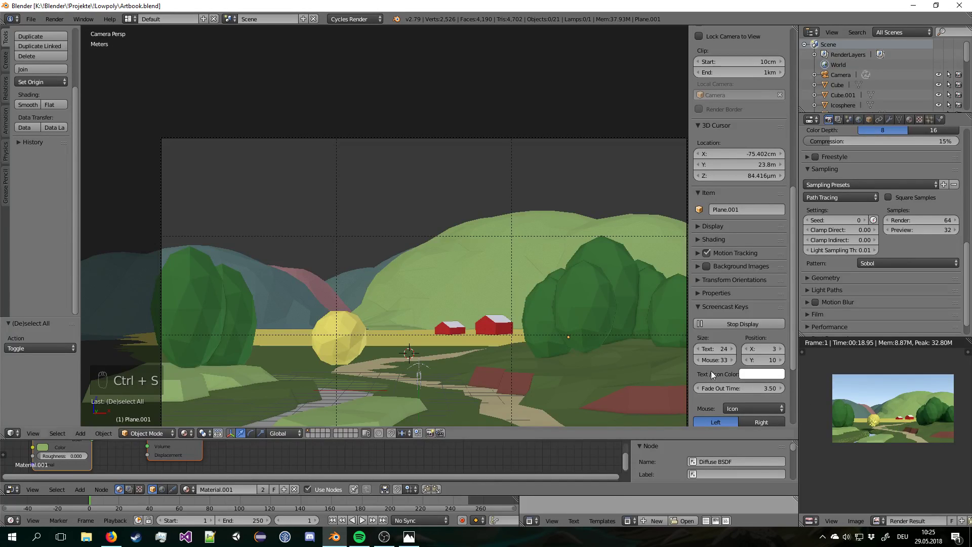
Add a metaball sphere and scale and place it above the hills in the camera shot.
key(shift+a)
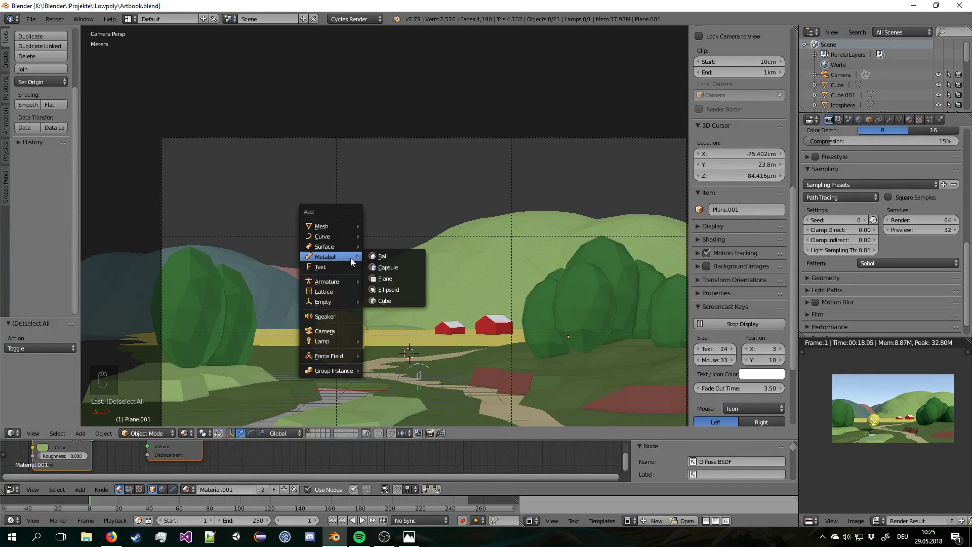
drag(384, 261, 427, 329)
key(KP_7)
key(g)
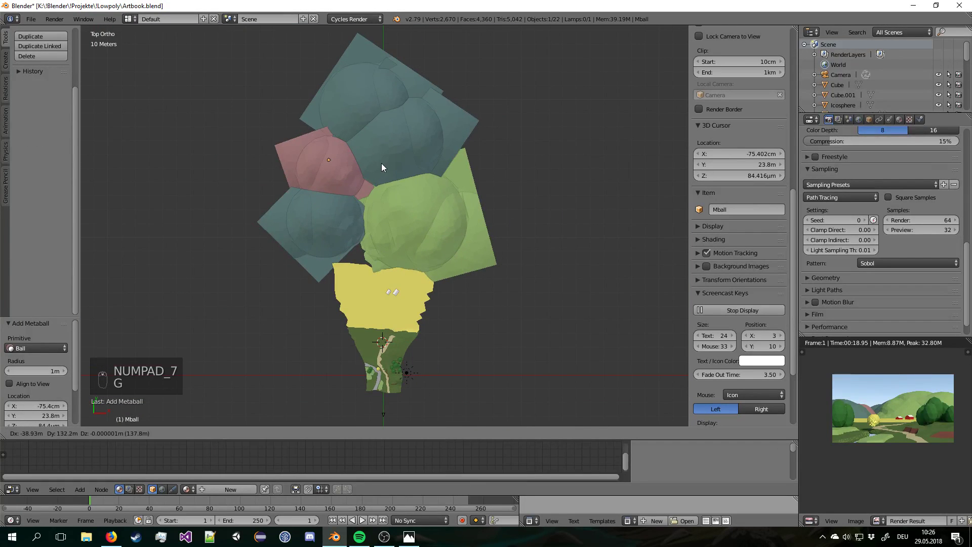
drag(385, 168, 394, 229)
key(KP_0)
key(g)
key(s)
drag(407, 231, 357, 241)
key(s)
click(364, 241)
click(374, 241)
Duplicate the sphere several times and arrange the copies into a cloud shape.
key(shift+d)
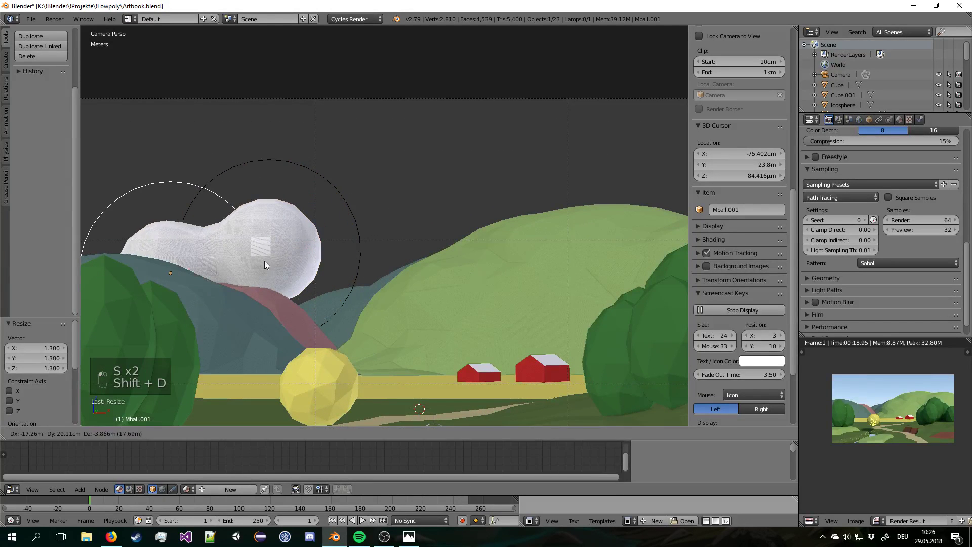
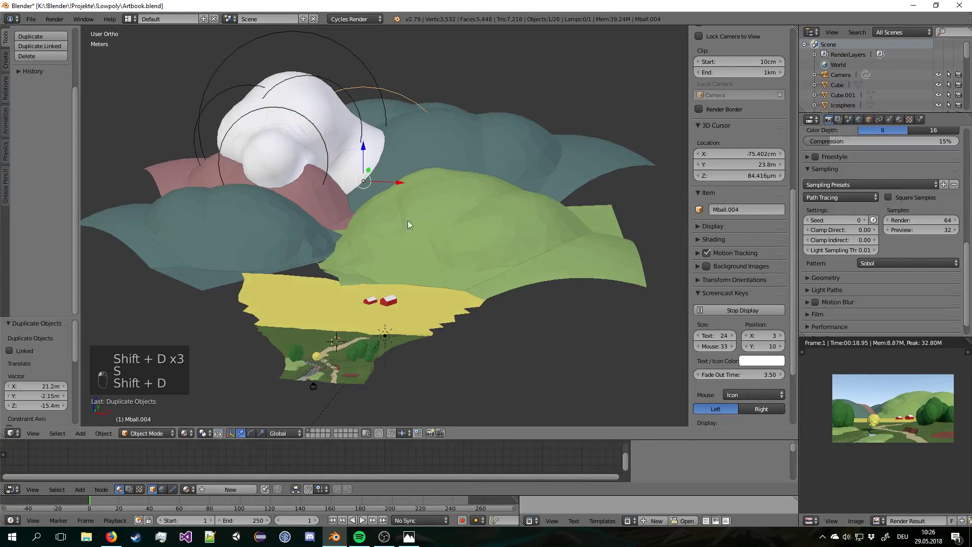
key(g)
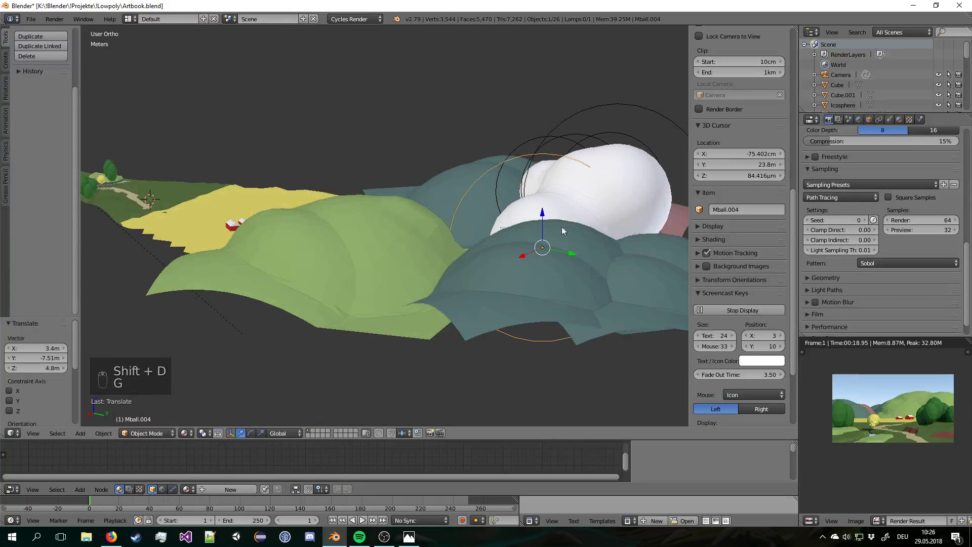
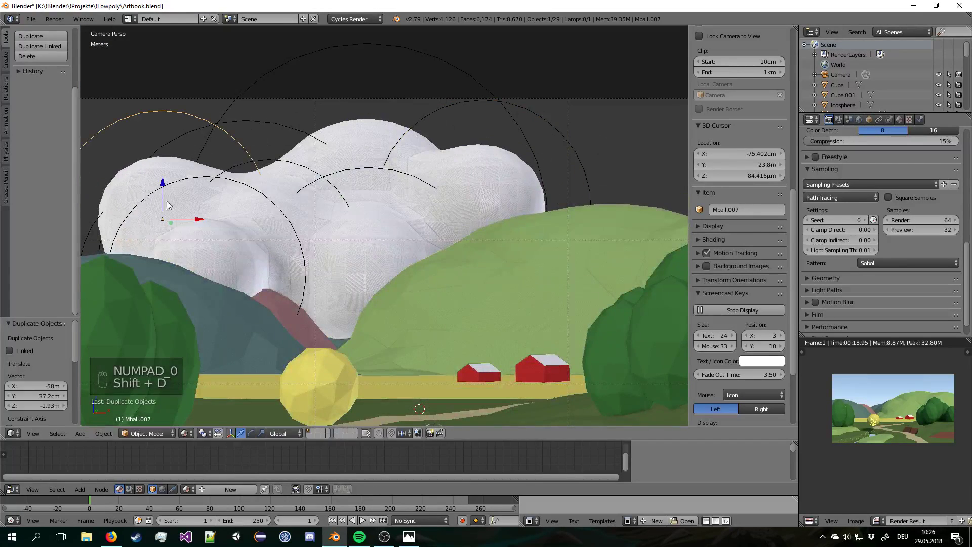
middle_click(210, 207)
key(s)
drag(230, 217, 256, 267)
key(g)
drag(255, 263, 273, 170)
key(KP_0)
key(shift+d)
key(KP_7)
key(g)
drag(278, 170, 349, 166)
key(s)
key(h)
key(ctrl+z)
key(g)
key(KP_0)
click(349, 167)
Add more blobs at the cloud's edges, check it in camera view and start converting it to mesh.
key(shift+d)
click(179, 170)
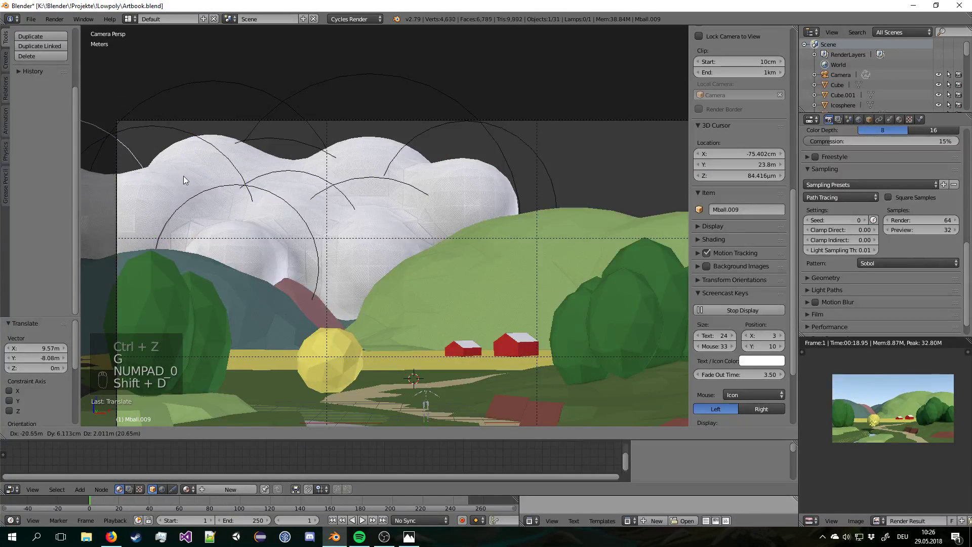
drag(188, 178, 176, 237)
key(KP_7)
key(g)
click(188, 191)
key(KP_0)
key(KP_7)
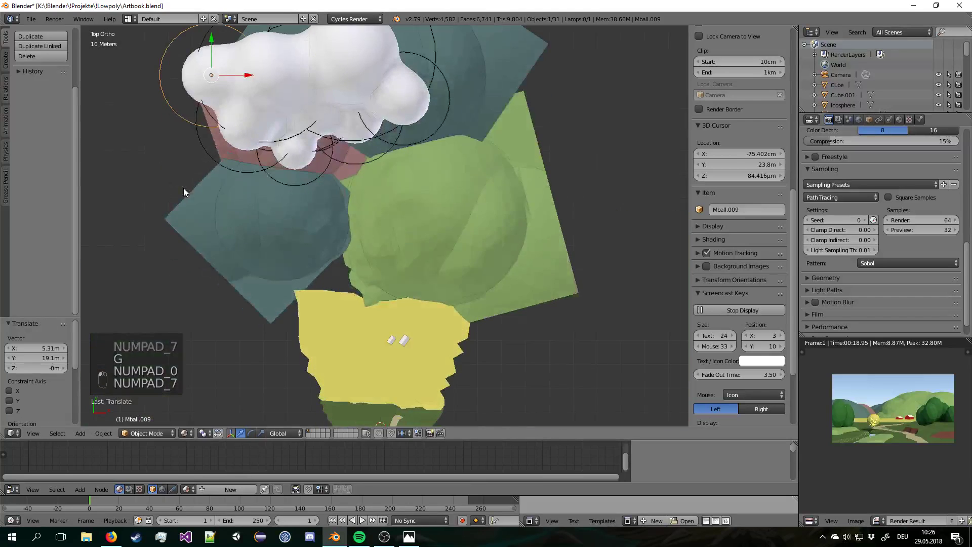
key(shift+d)
drag(314, 149, 342, 172)
key(KP_0)
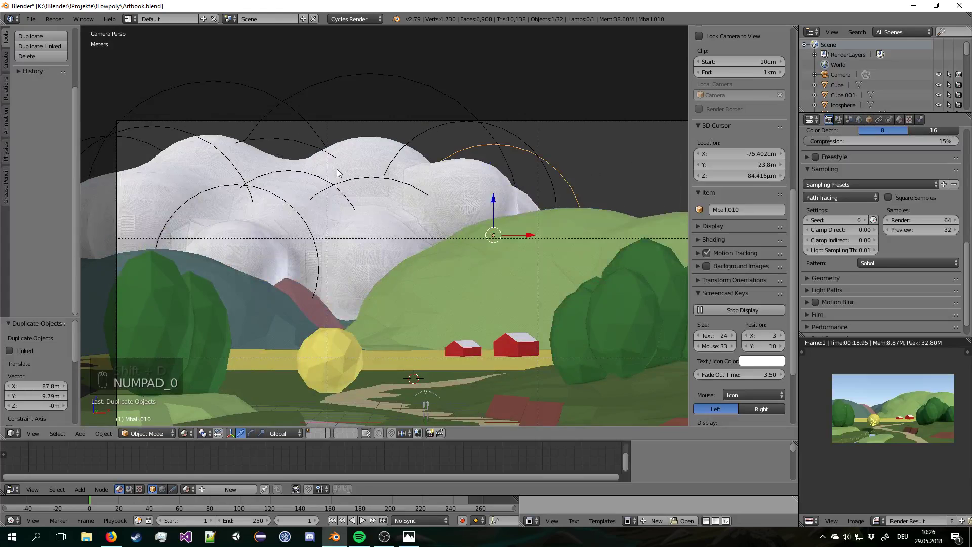
right_click(355, 162)
key(alt+c)
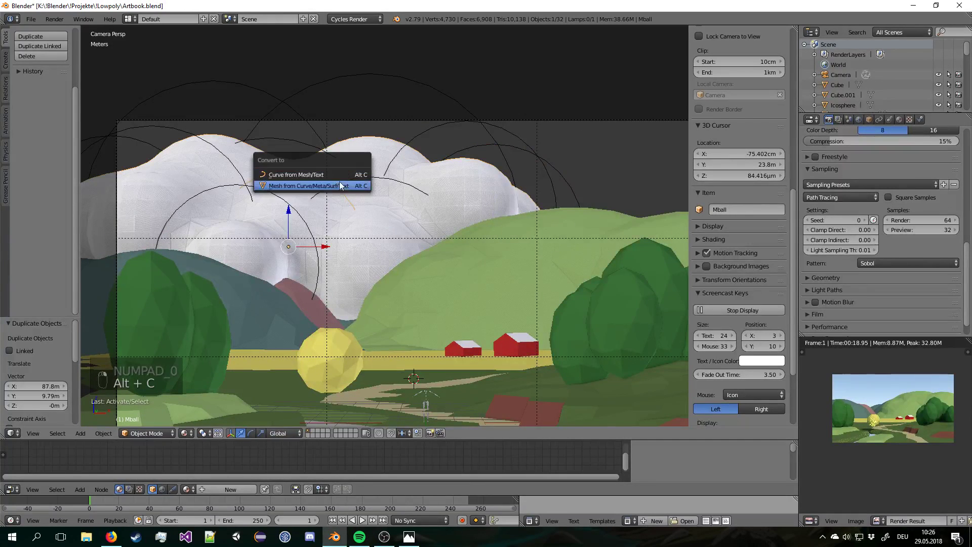
Convert the metaball cloud to a mesh and adjust its shape and placement in the sky.
key(a)
key(space)
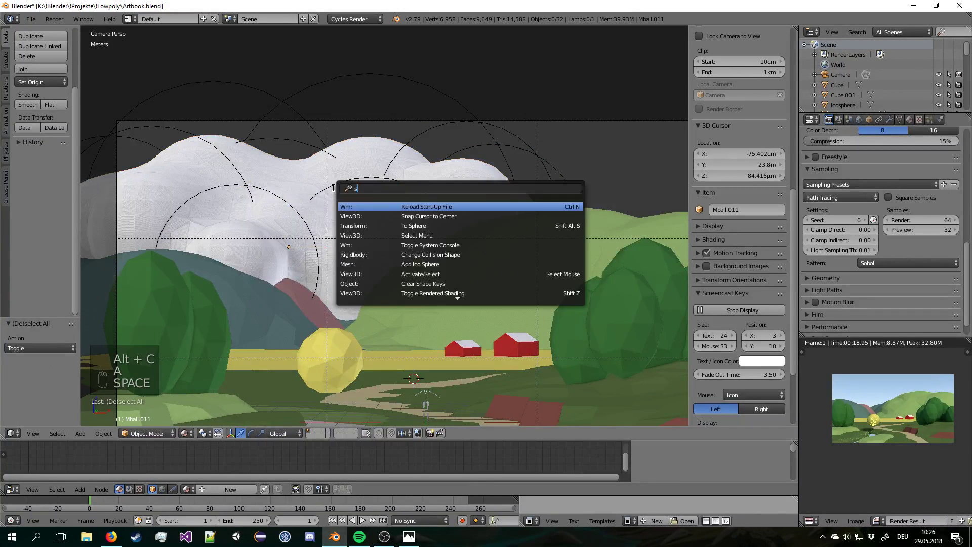
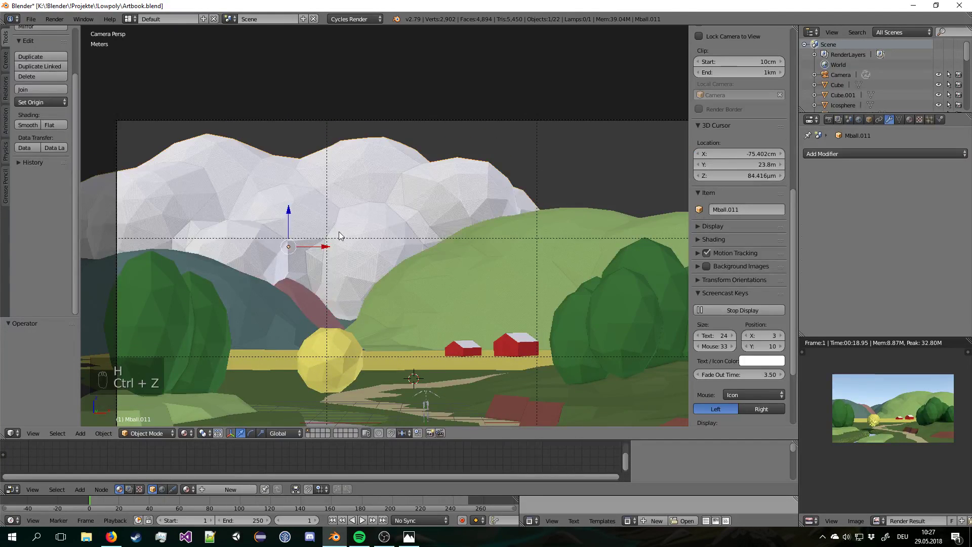
key(KP_7)
drag(342, 241, 353, 189)
key(g)
click(353, 189)
key(KP_0)
key(s)
key(h)
drag(436, 252, 431, 236)
key(ctrl+z)
Reposition the yellow round tree, deselect all and render an updated camera preview.
key(g)
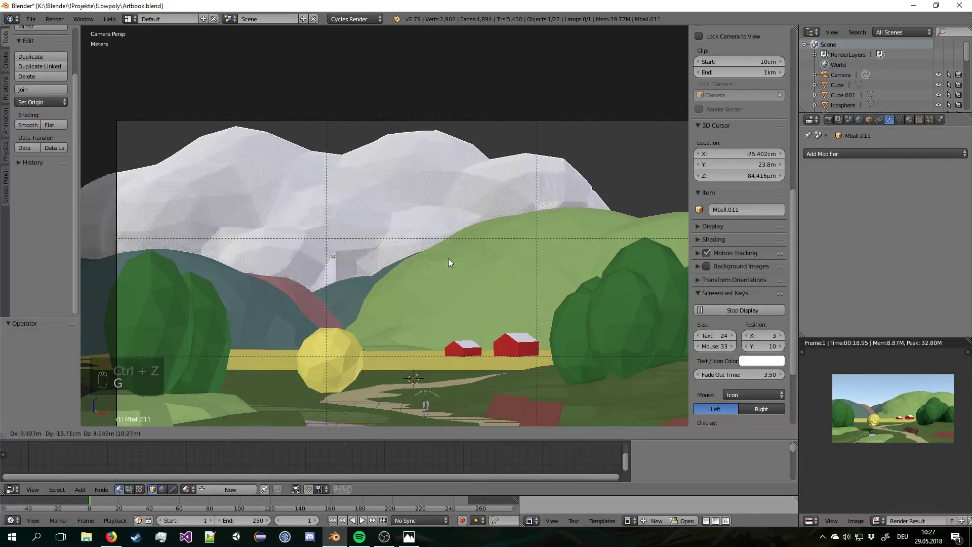
click(478, 248)
key(r)
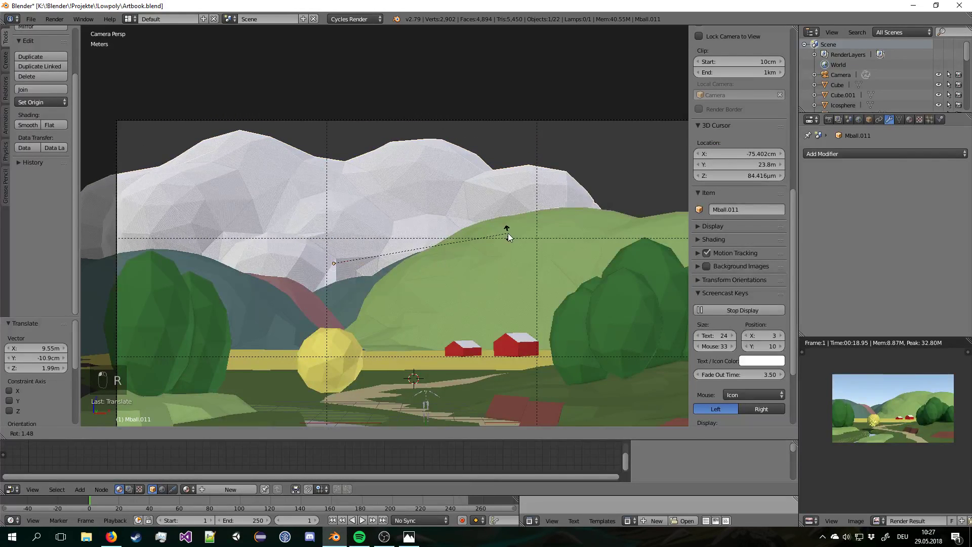
key(a)
key(a)
key(a)
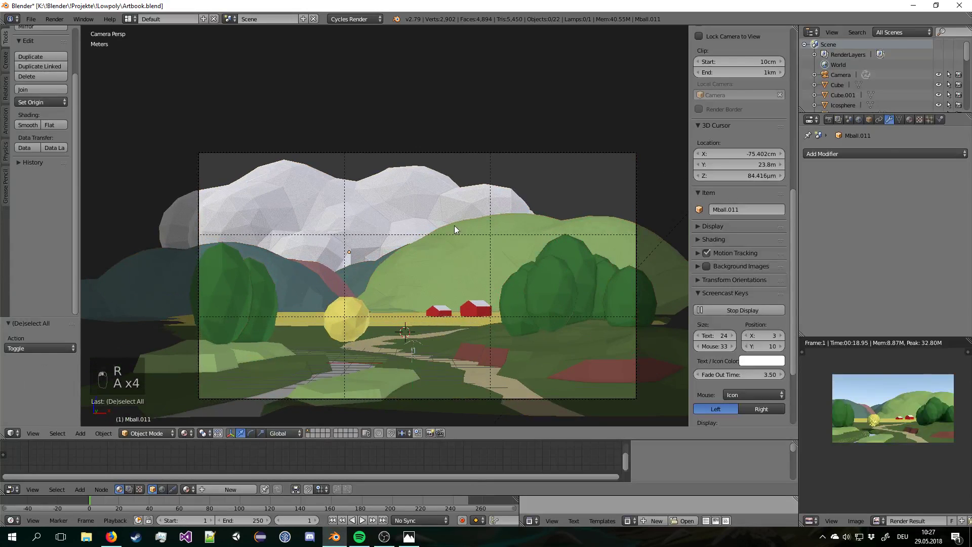
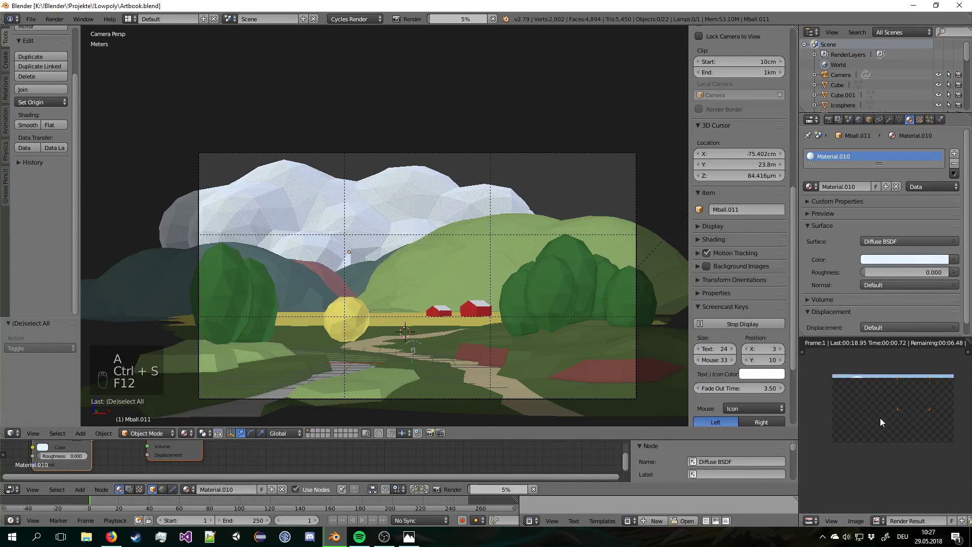
drag(882, 422, 893, 422)
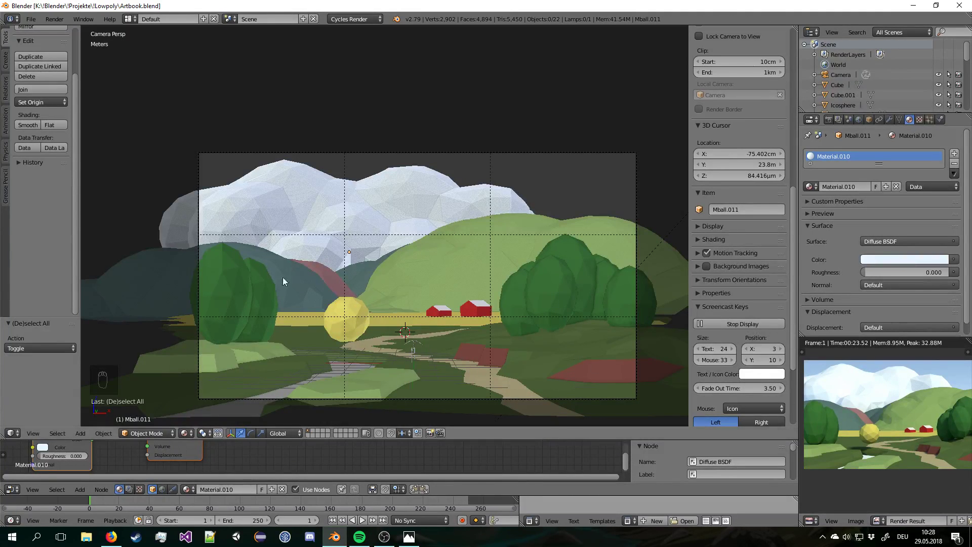
Select the teal hill from above and enter mesh editing in camera view.
drag(242, 269, 392, 133)
right_click(392, 133)
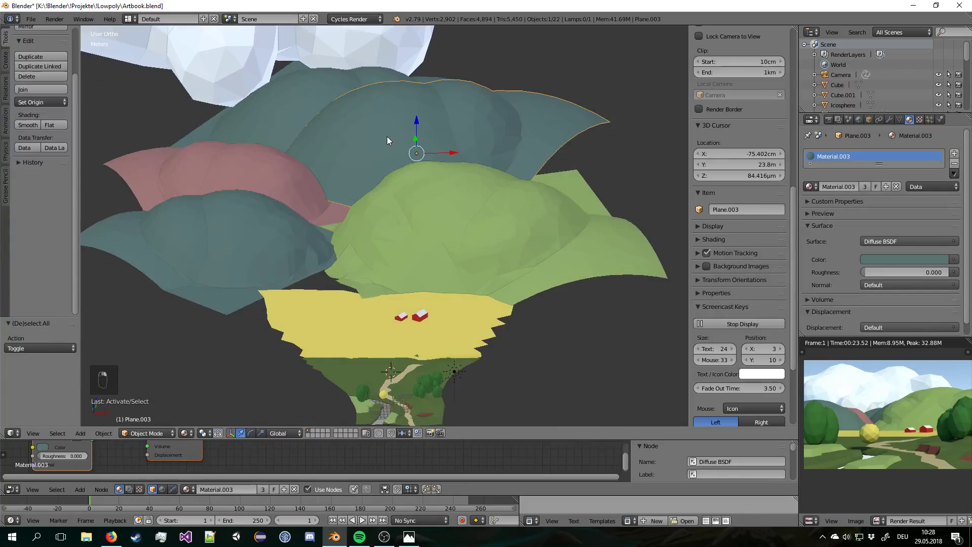
key(KP_0)
key(Tab)
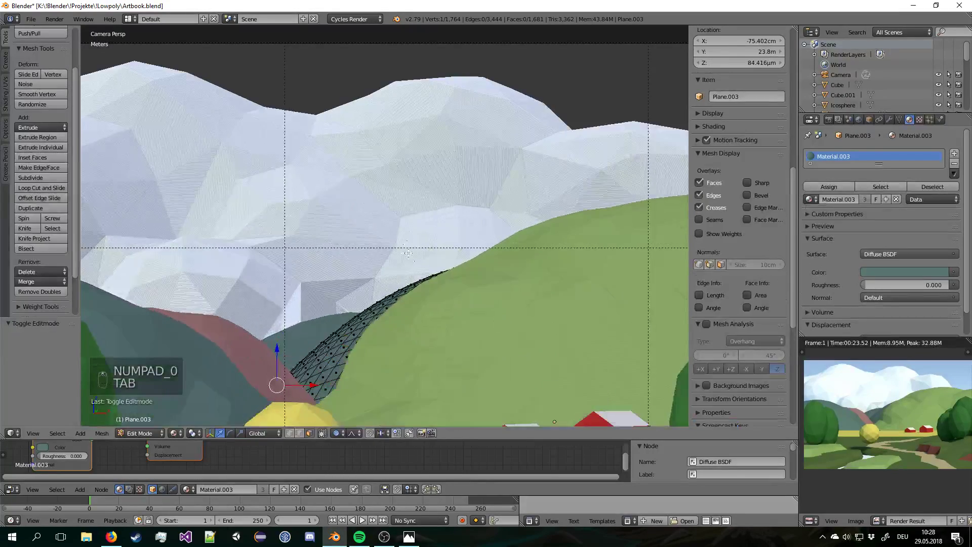
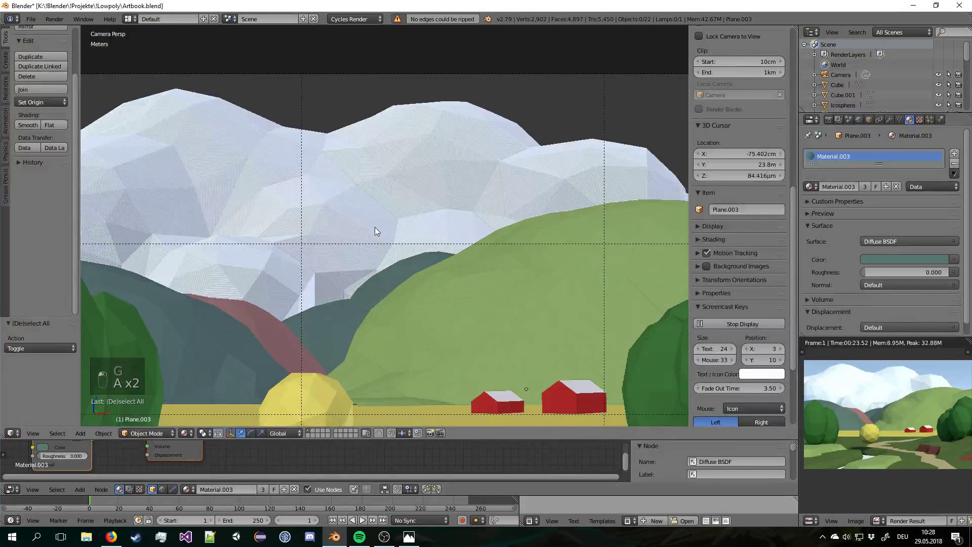
Select a patch of the teal hill's ridge faces to split off, checking through the camera.
key(Tab)
key(a)
key(v)
key(v)
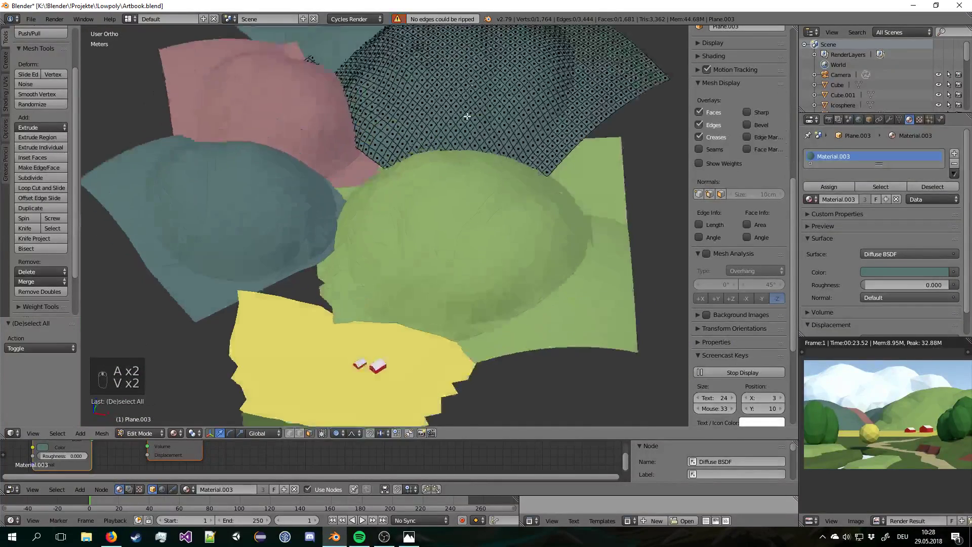
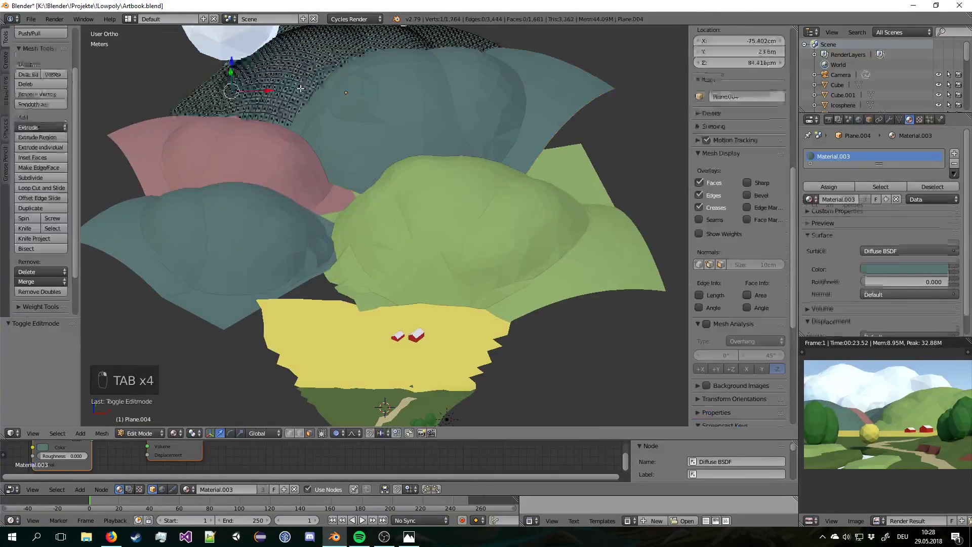
key(a)
key(c)
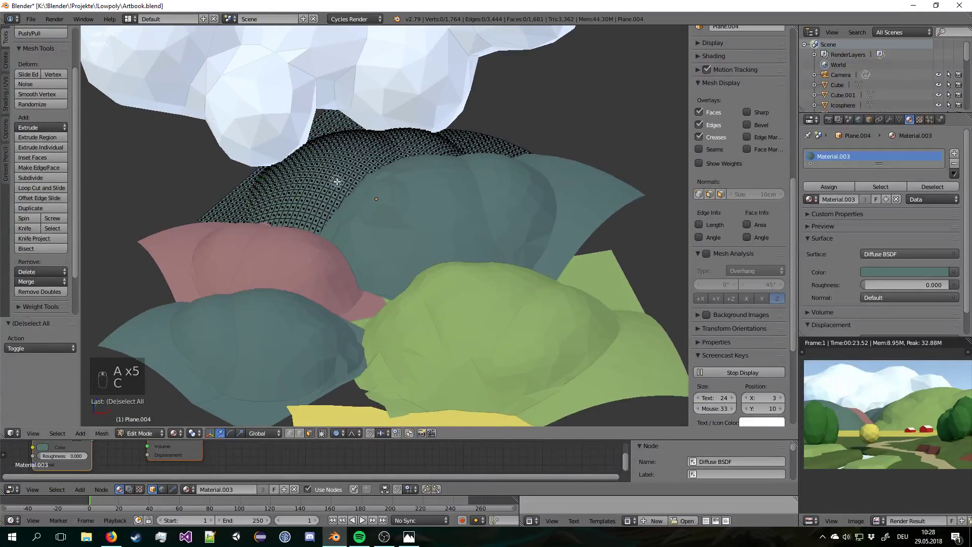
key(KP_0)
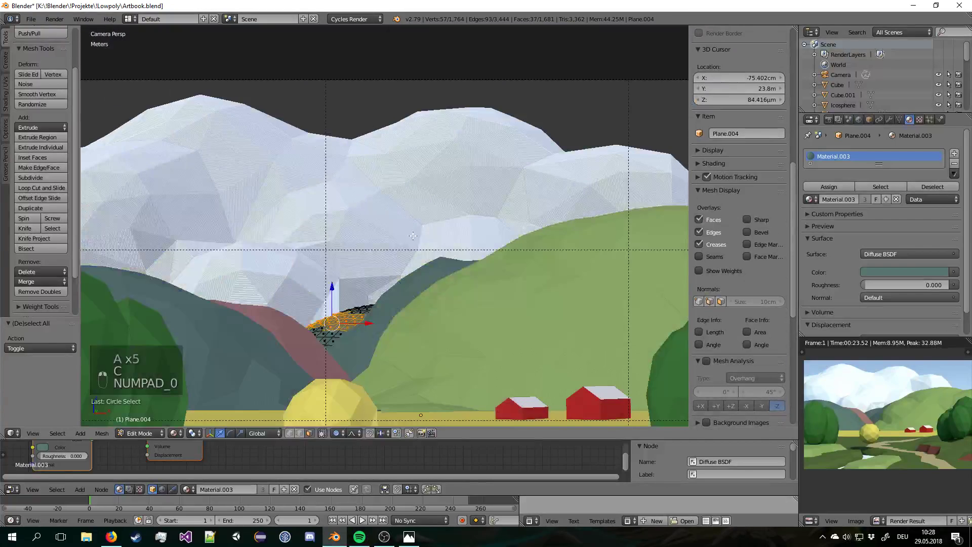
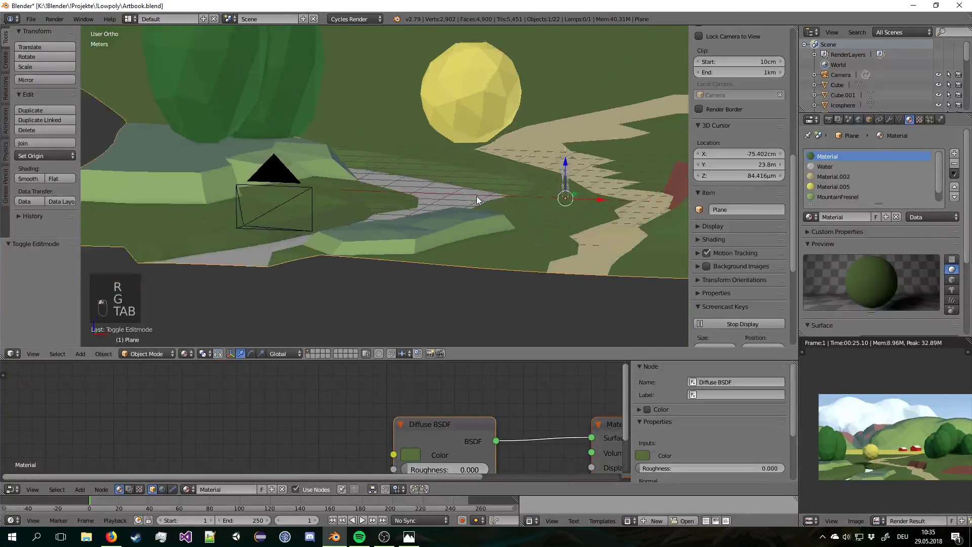
Inspect the ground plane in camera view, save, and magnify the render preview.
key(a)
key(ctrl+s)
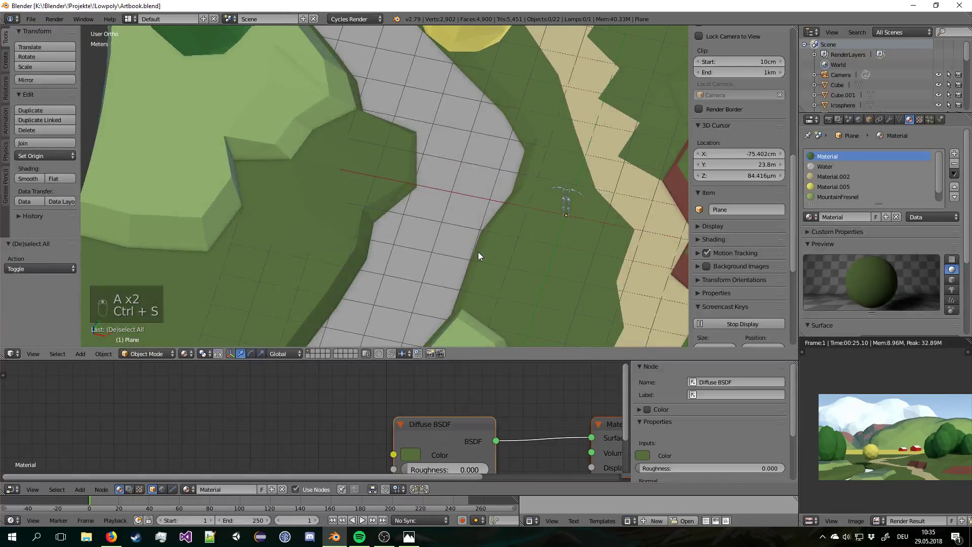
key(KP_0)
key(a)
key(a)
key(Tab)
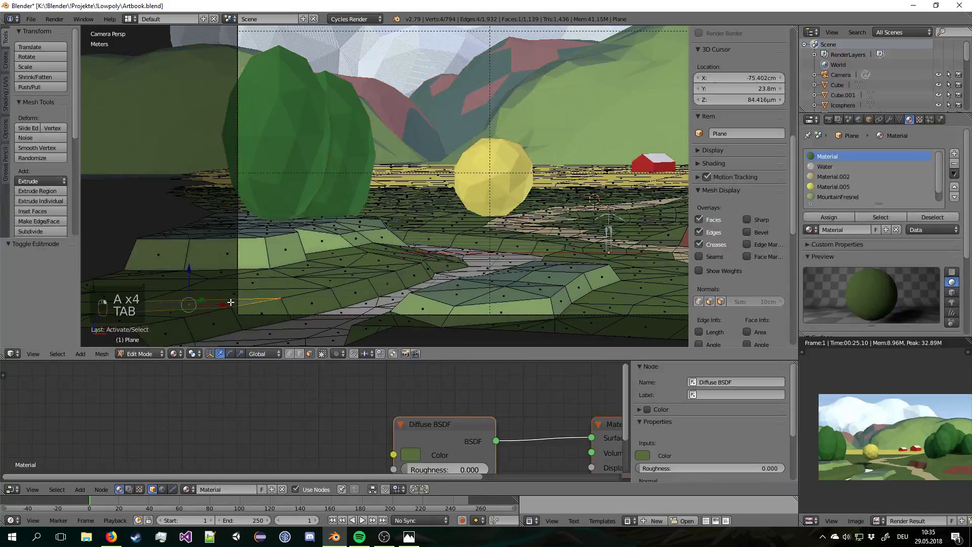
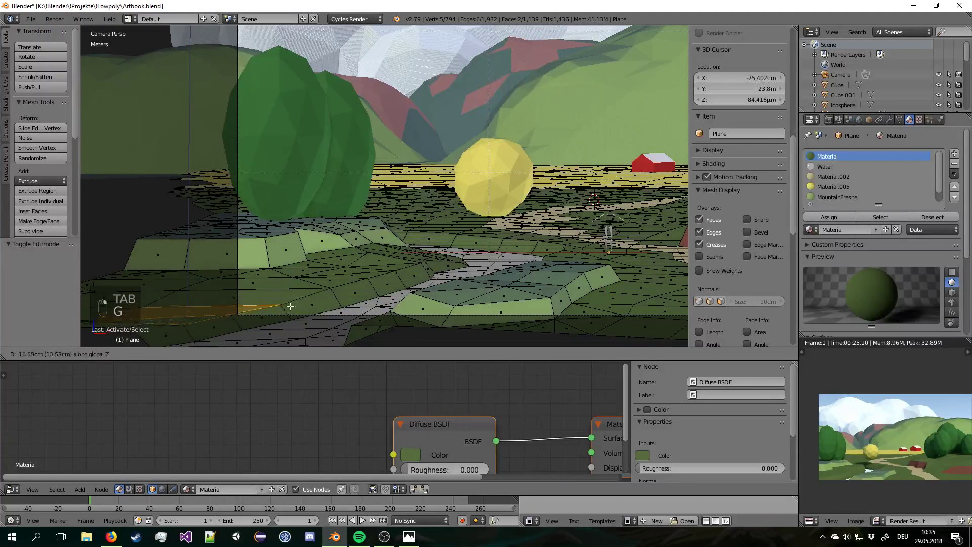
key(Tab)
drag(294, 312, 393, 263)
key(a)
key(a)
key(ctrl+s)
drag(490, 278, 931, 463)
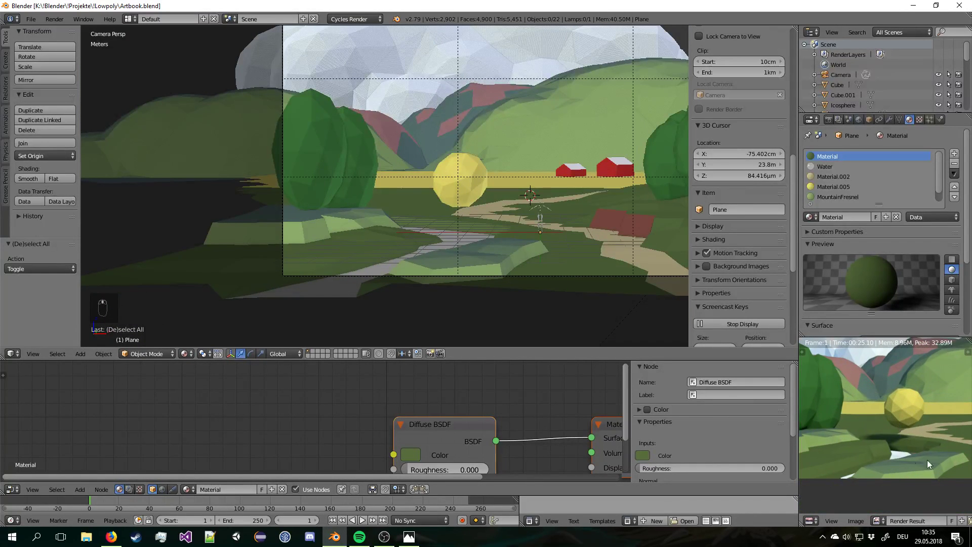
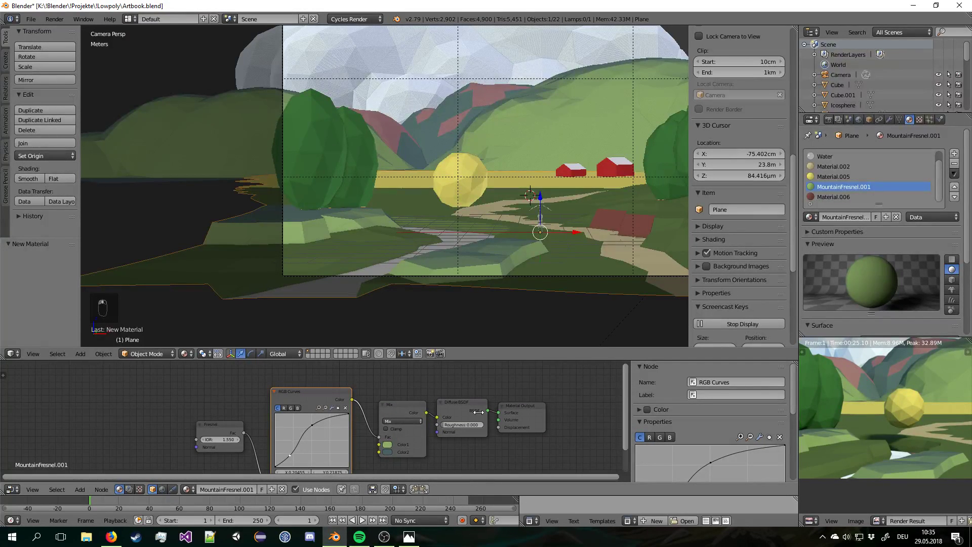
Copy the ground's MountainFresnel.001 shading nodes, deselect all and fit the camera frame.
key(Delete)
key(a)
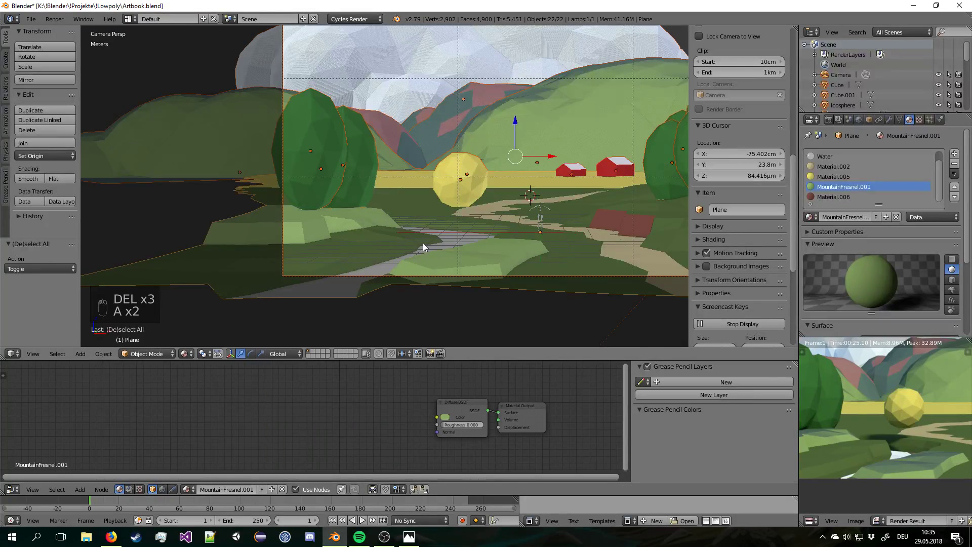
key(a)
key(ctrl+s)
drag(909, 441, 910, 441)
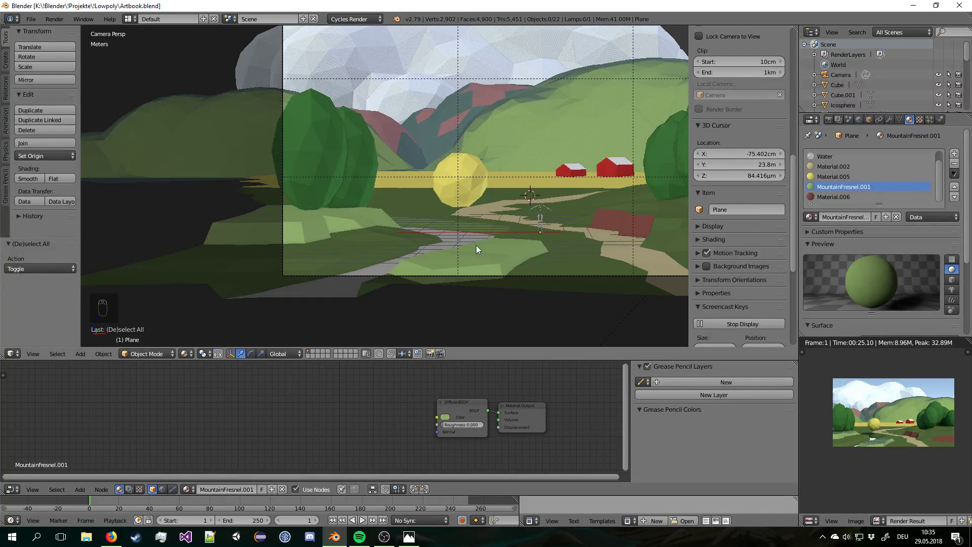
key(a)
key(a)
middle_click(518, 213)
key(ctrl+s)
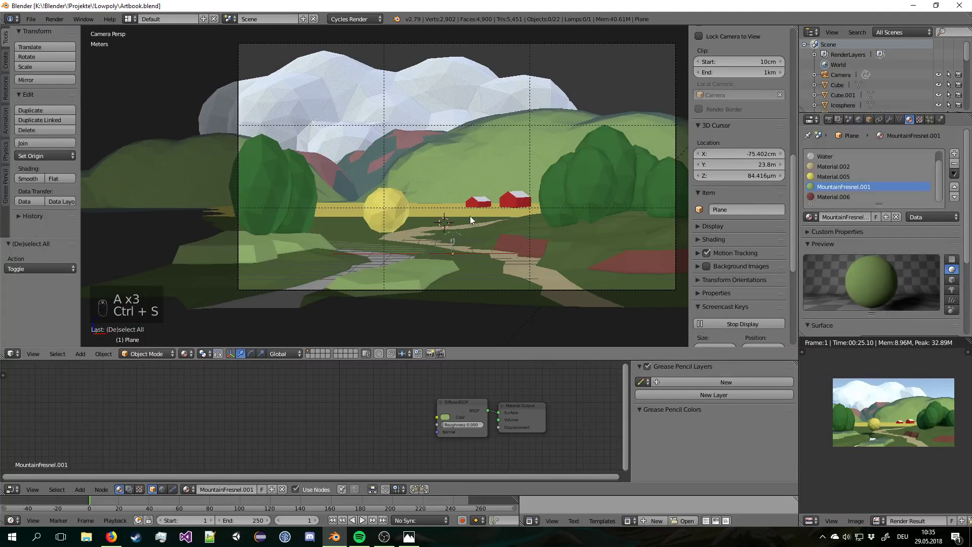
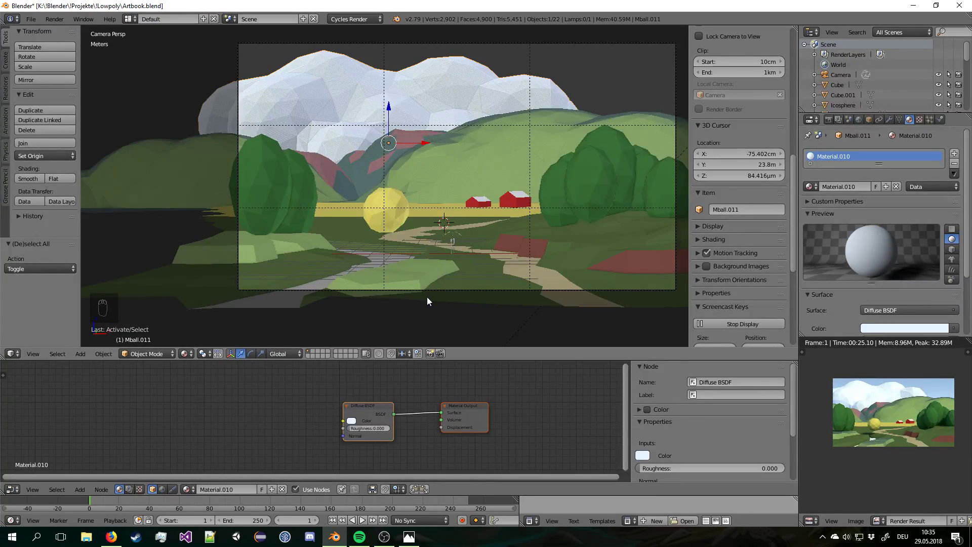
Paste the copied Fresnel mix nodes into the cloud's Material.010 node tree.
drag(467, 177, 467, 178)
drag(468, 177, 277, 435)
key(ctrl+c)
key(ctrl+v)
key(g)
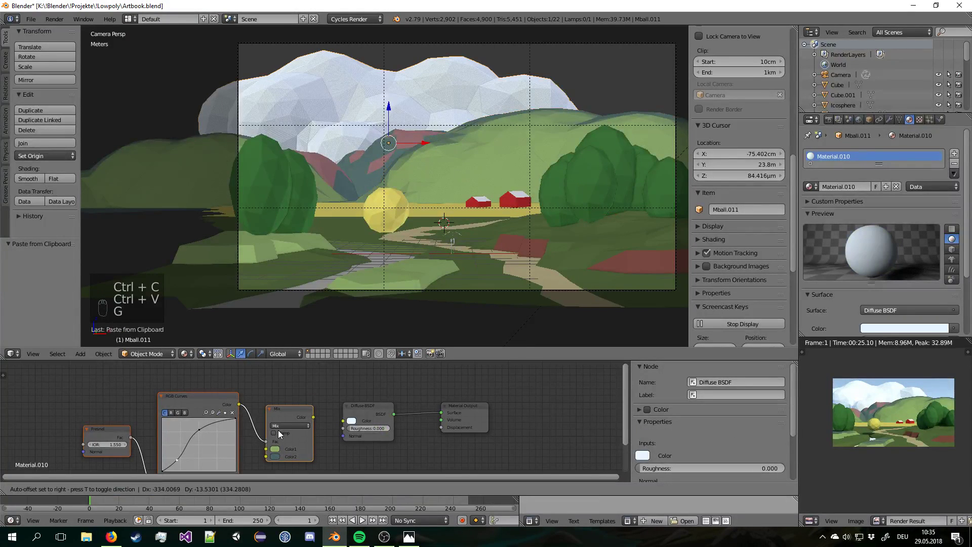
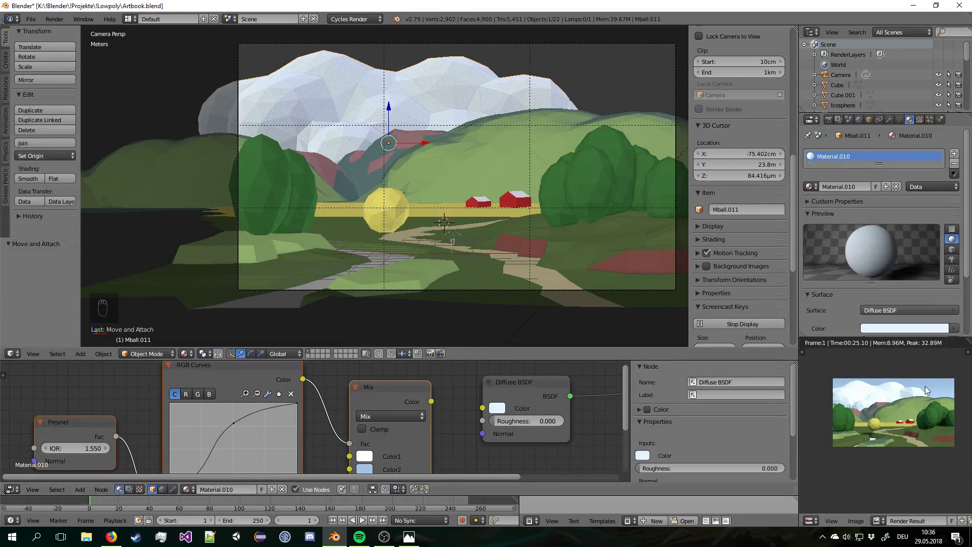
Feed the white-and-light-blue Mix colour into the Diffuse BSDF and save the file.
drag(435, 400, 442, 250)
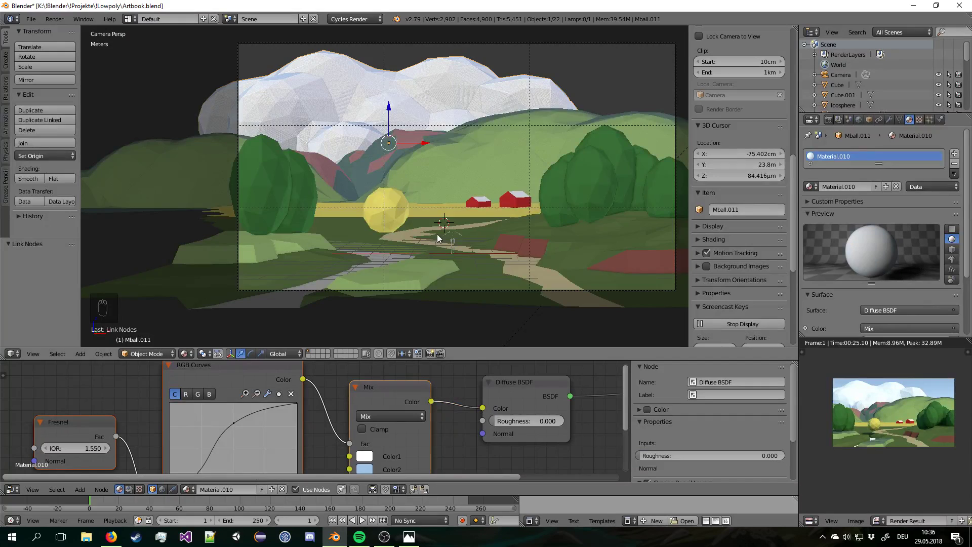
key(a)
key(ctrl+s)
drag(438, 229, 344, 428)
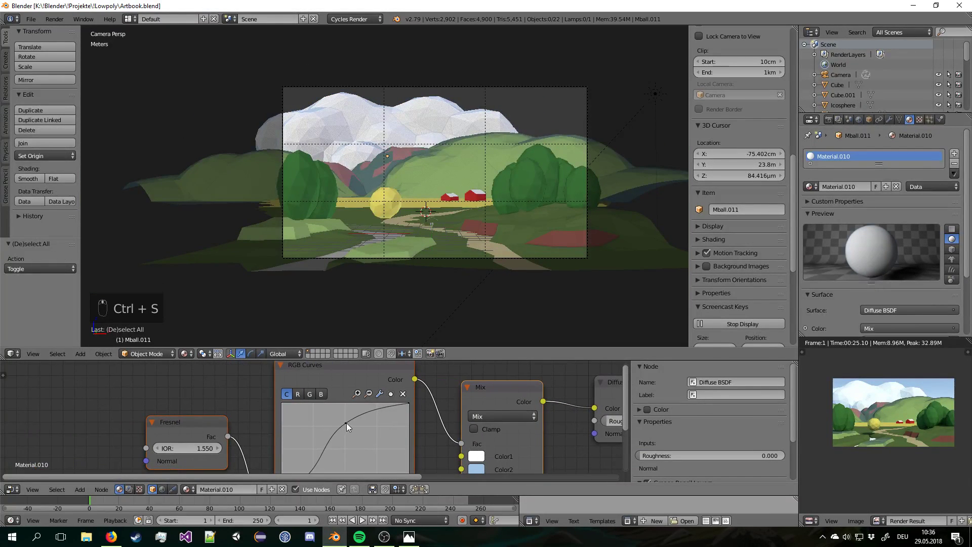
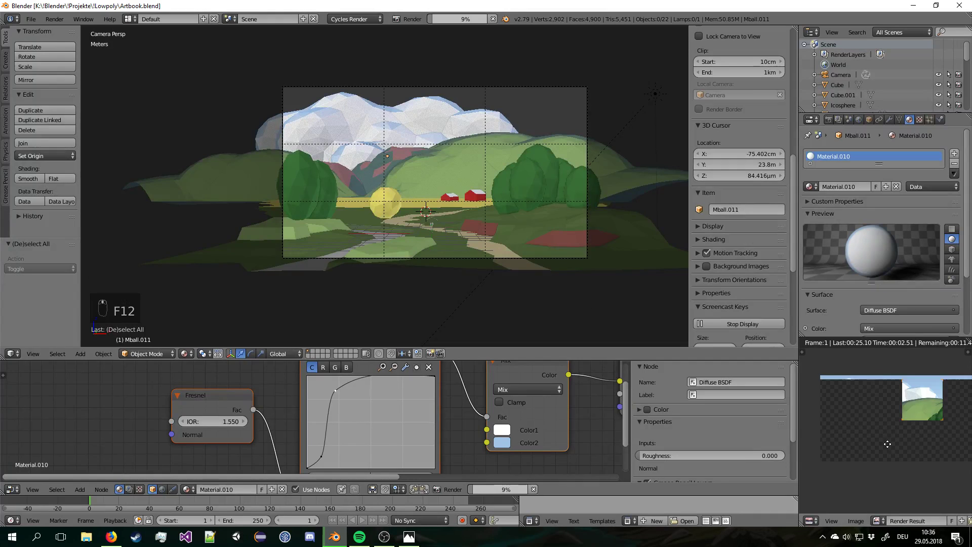
Inspect the finished Cycles render of the landscape, fitting the result image in the preview.
drag(892, 449, 893, 449)
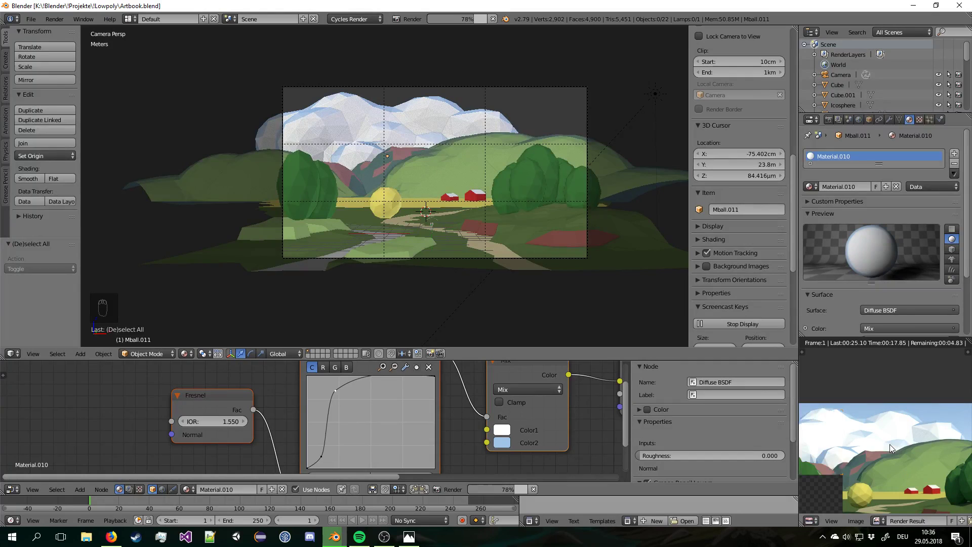
drag(894, 449, 893, 448)
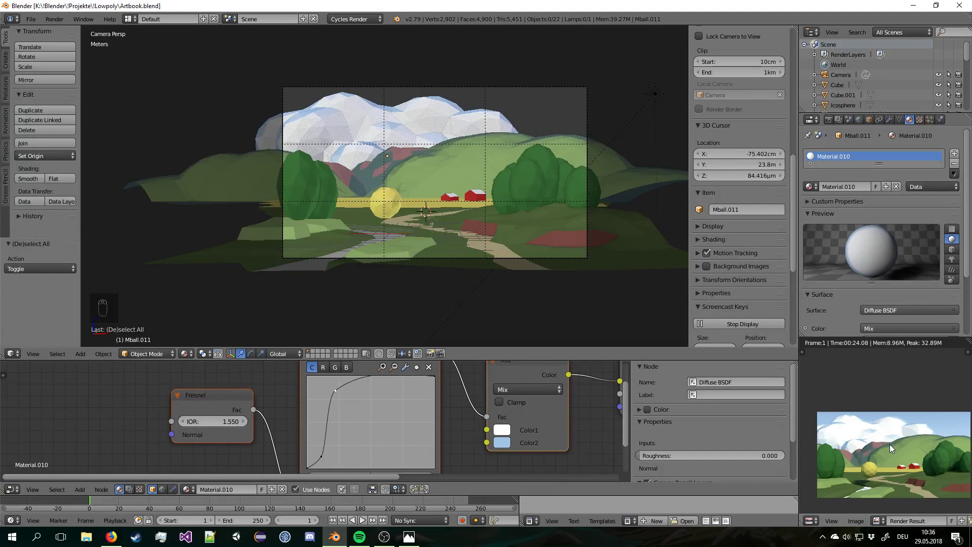
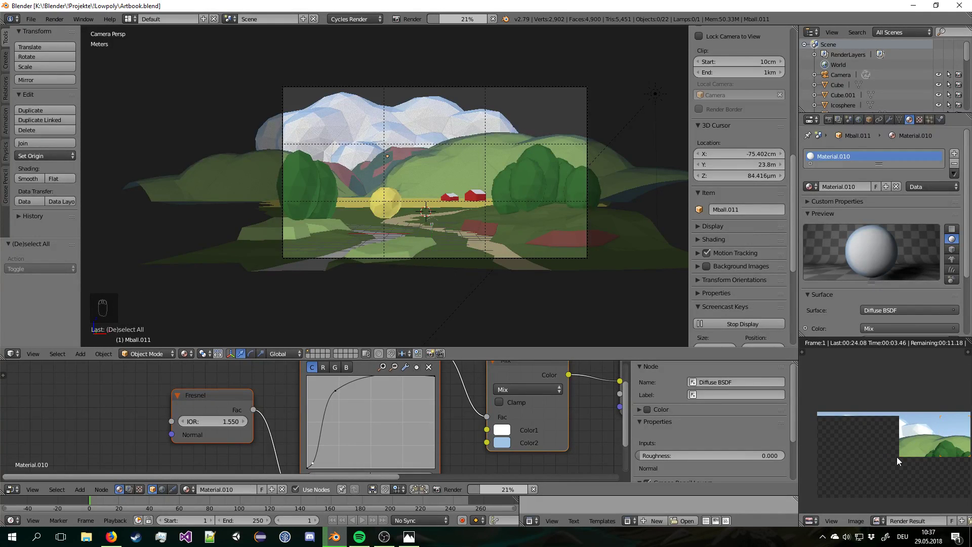
drag(925, 459, 924, 440)
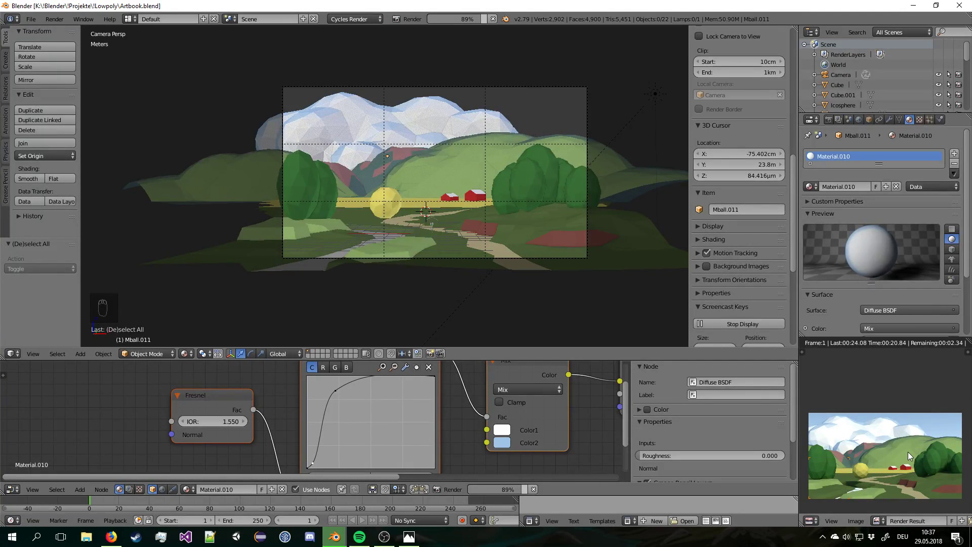
middle_click(912, 453)
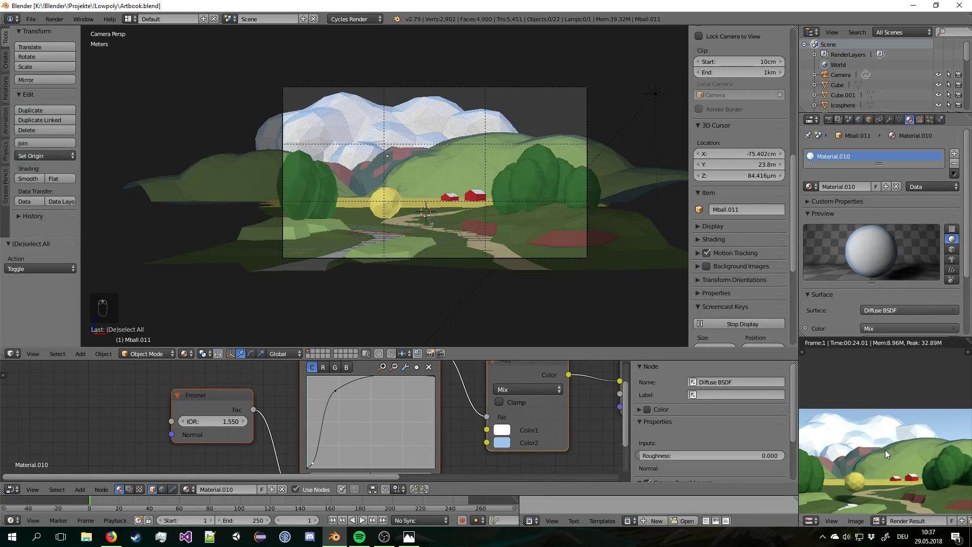
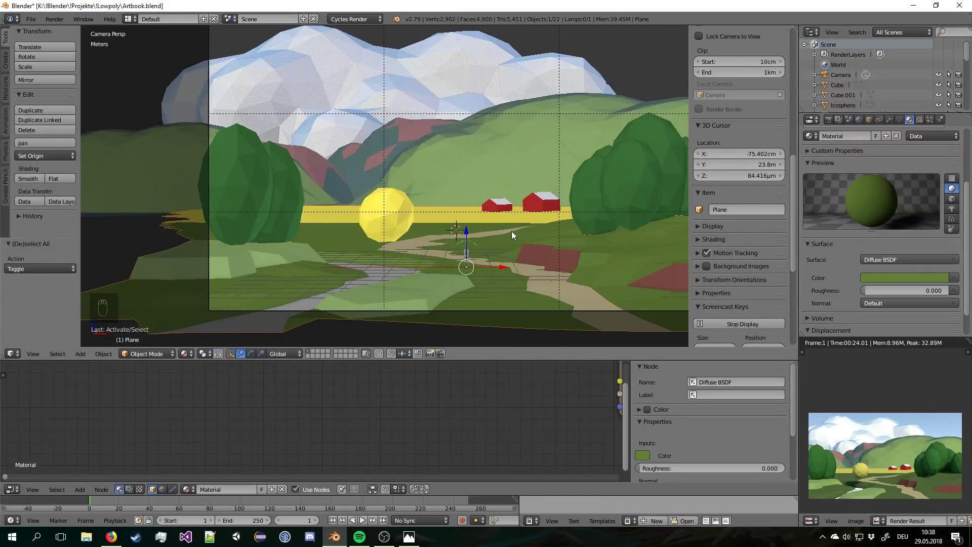
Select the ground mesh and its field-patch faces to reach the red Material.006.
drag(488, 178, 487, 178)
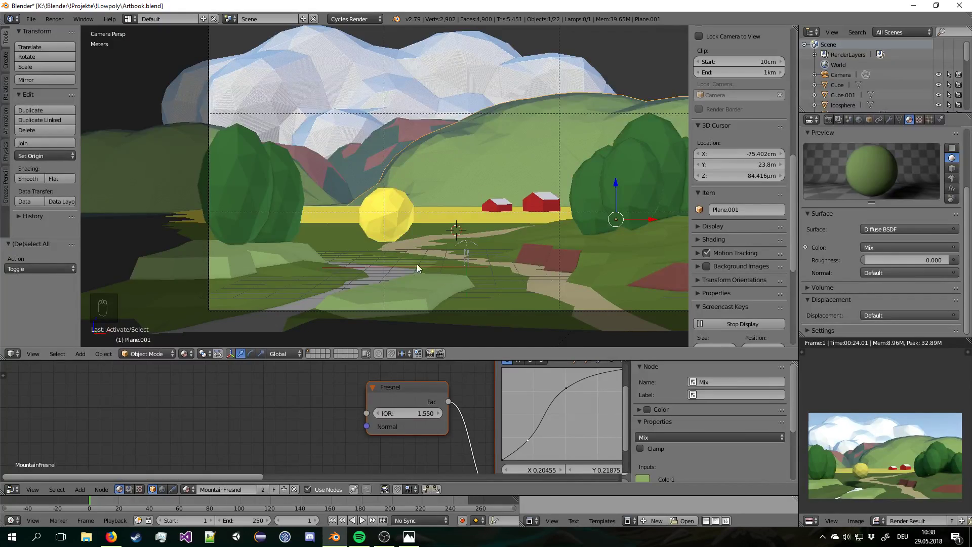
key(Tab)
key(Tab)
drag(313, 286, 317, 282)
key(Tab)
key(a)
key(a)
key(a)
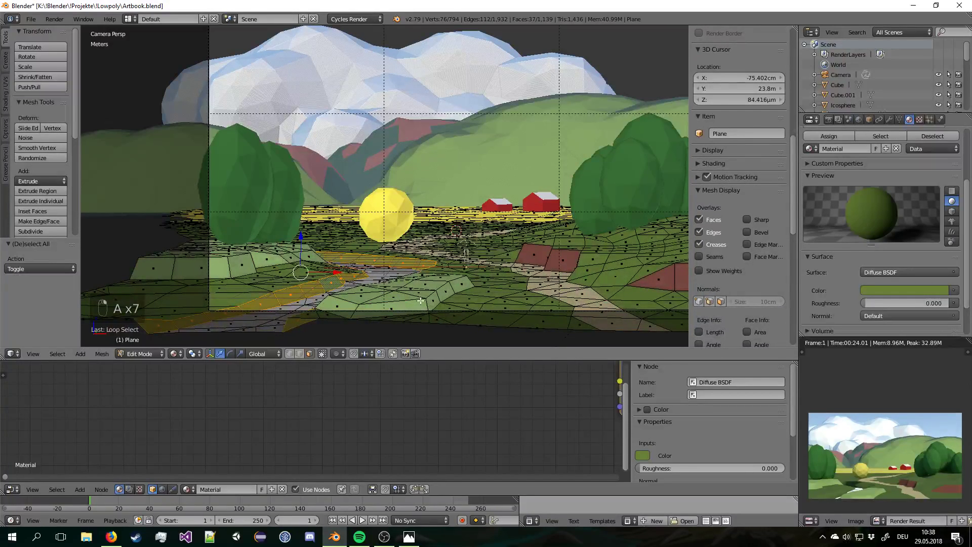
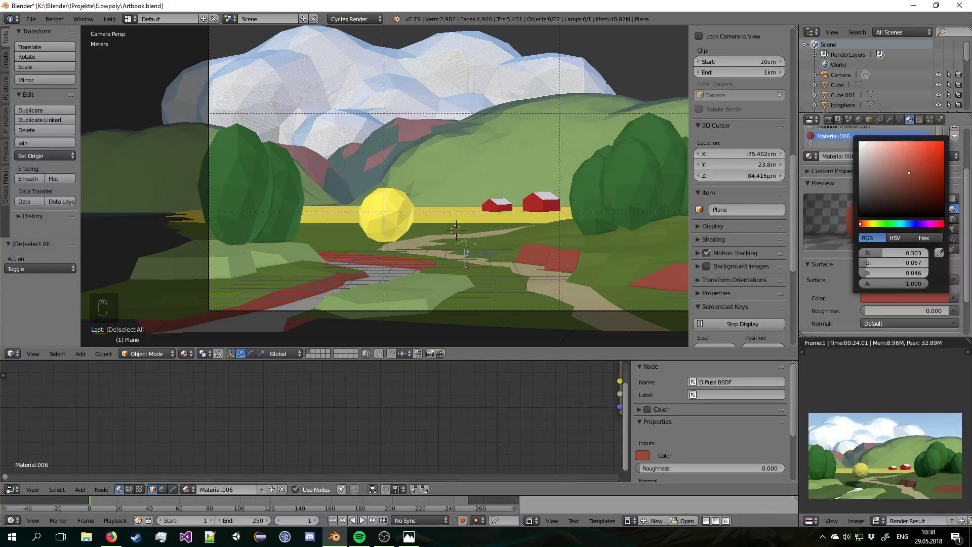
Deepen the field patches to a more saturated red and save the file.
key(a)
drag(526, 232, 715, 188)
key(ctrl+s)
drag(715, 187, 755, 199)
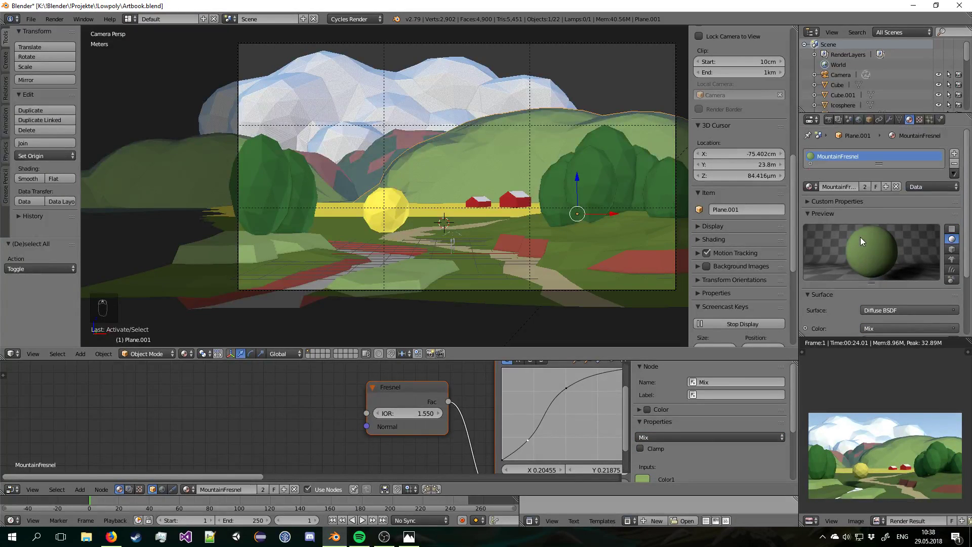
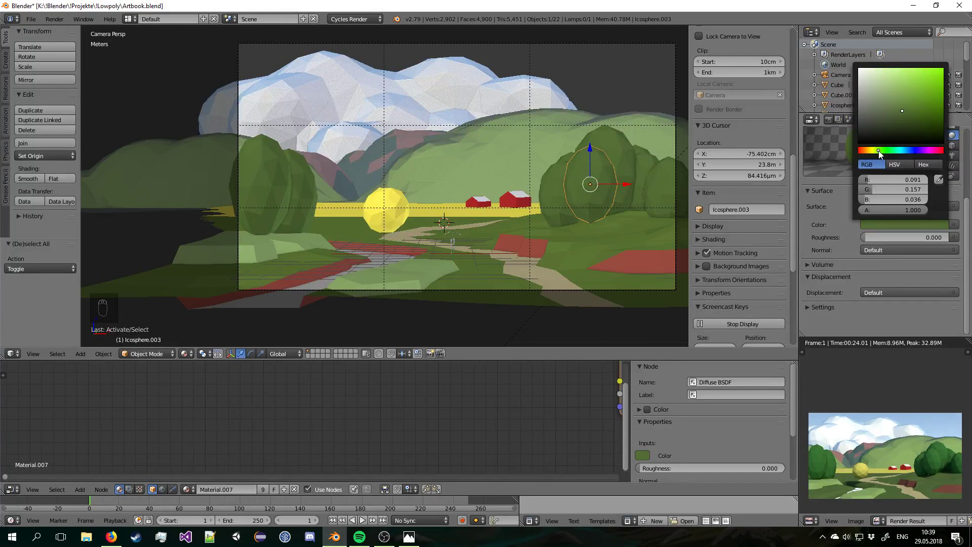
Darken the trees' green and tune the meadow patches to a yellow-green in the colour picker.
drag(484, 248, 877, 172)
drag(848, 185, 895, 130)
drag(877, 172, 900, 118)
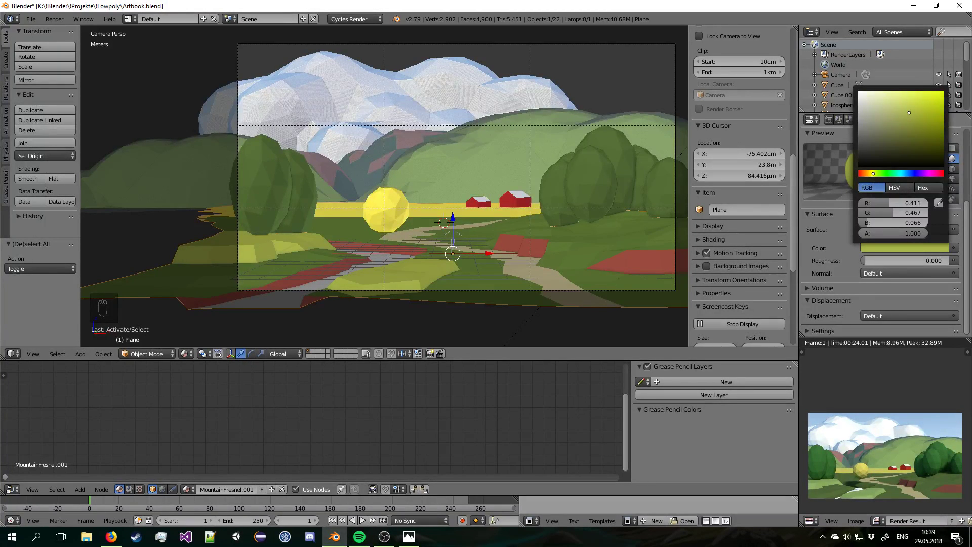
drag(535, 215, 532, 221)
Orbit above the terrain to check the new colours, save, and return to the camera view.
key(a)
key(a)
key(a)
key(ctrl+s)
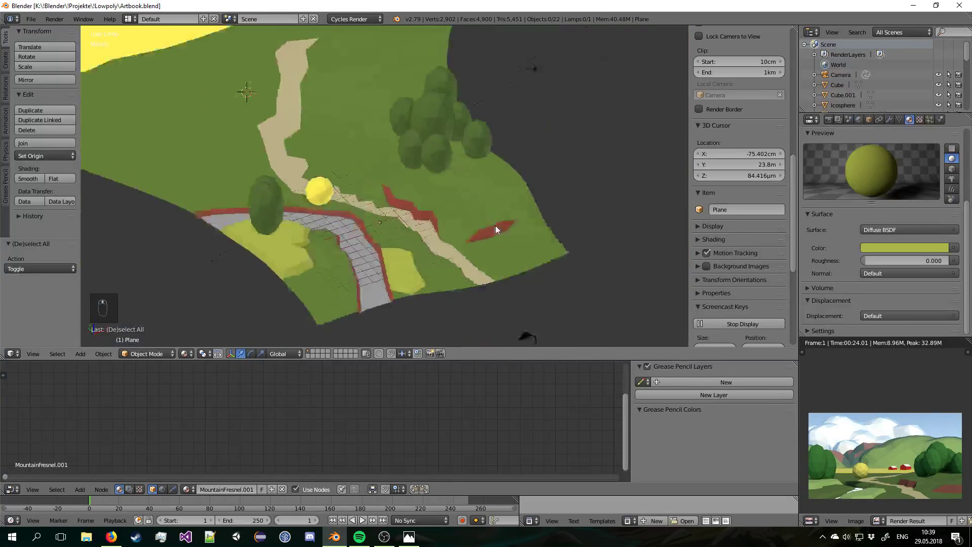
key(a)
key(a)
key(ctrl+s)
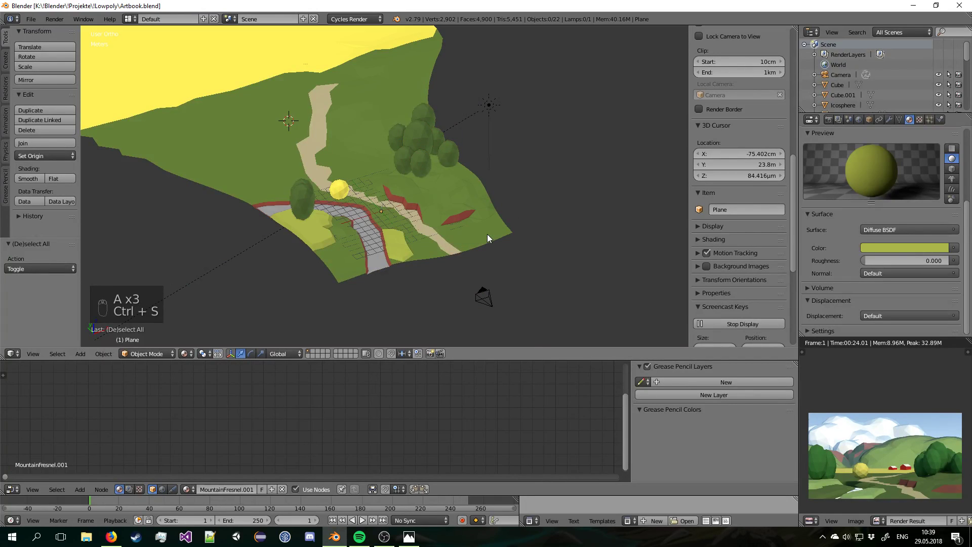
key(Right)
key(KP_0)
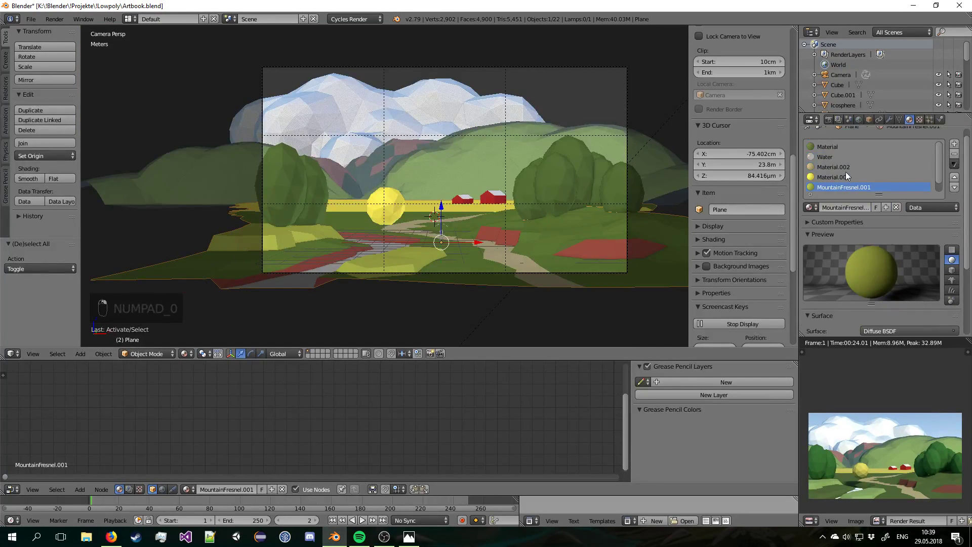
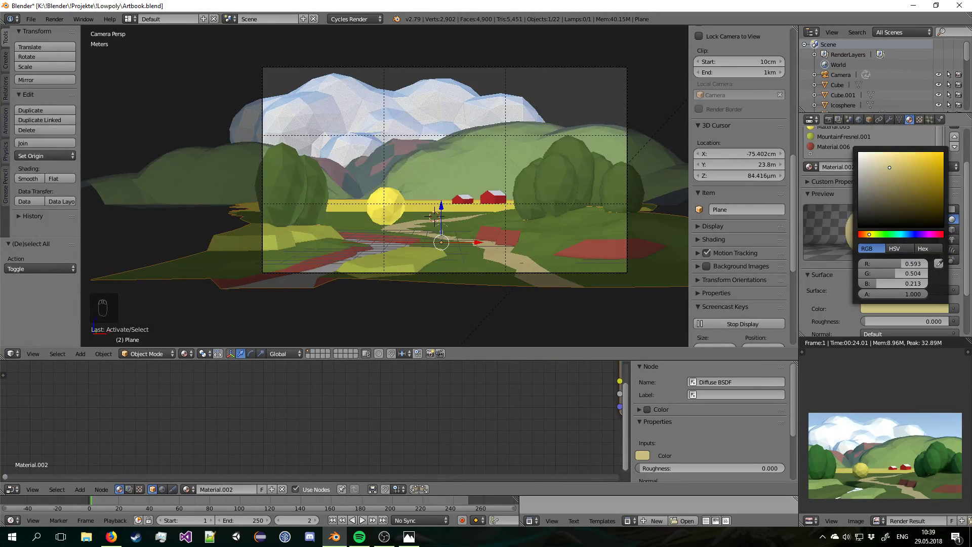
Save and re-render the camera view with Cycles to check the recoloured landscape.
key(a)
key(ctrl+s)
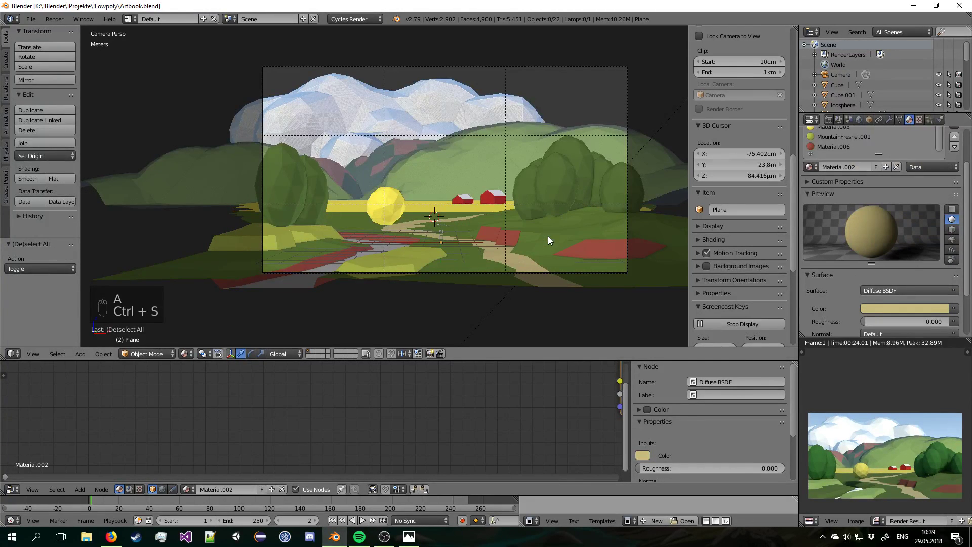
key(F12)
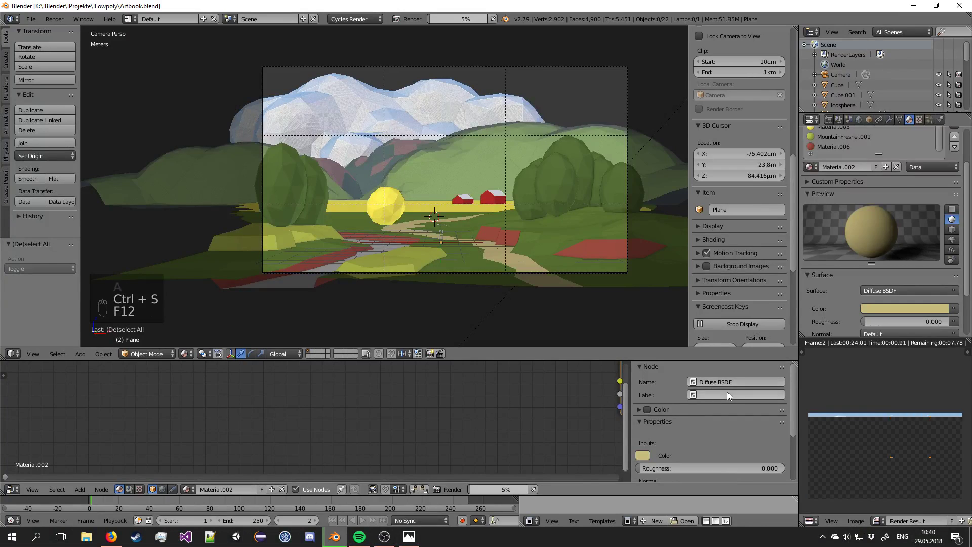
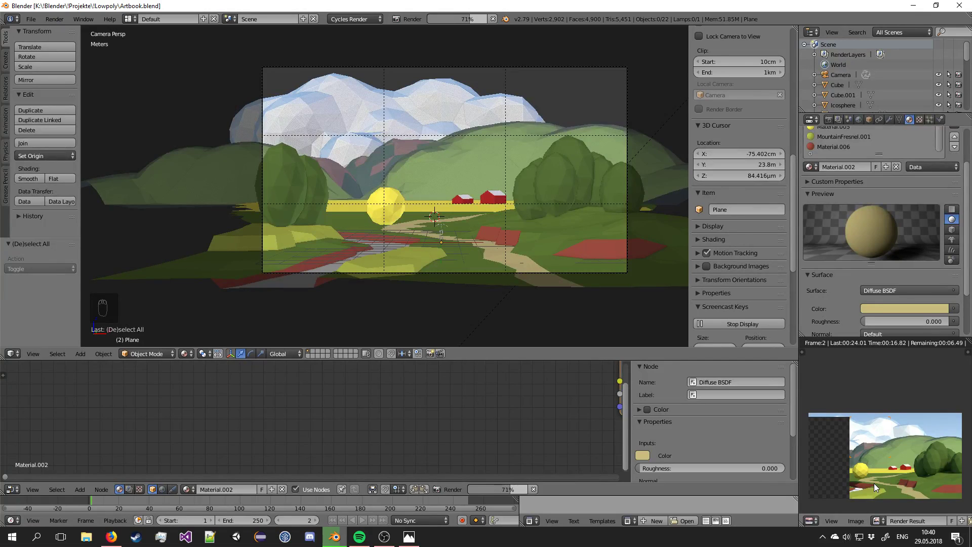
drag(878, 487, 857, 257)
drag(857, 257, 889, 277)
drag(889, 277, 870, 209)
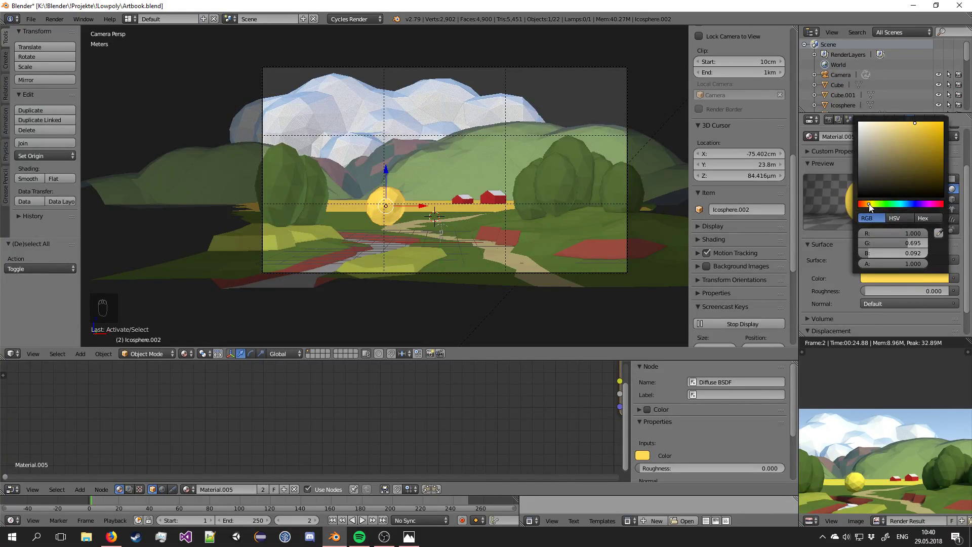
Shift the round tree's Material.005 to a warmer golden yellow, orbit to check it, and save.
drag(384, 187, 411, 196)
key(a)
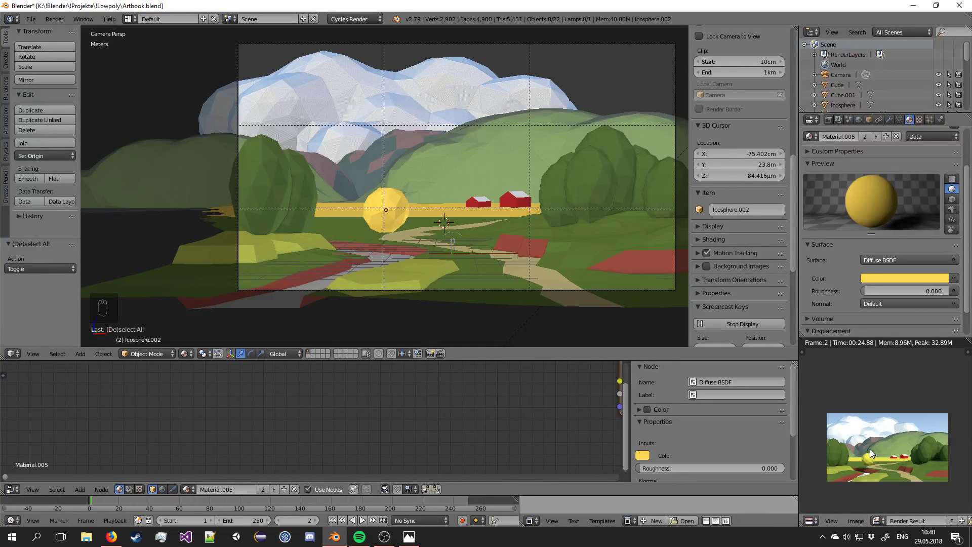
key(a)
key(a)
key(a)
key(a)
key(ctrl+s)
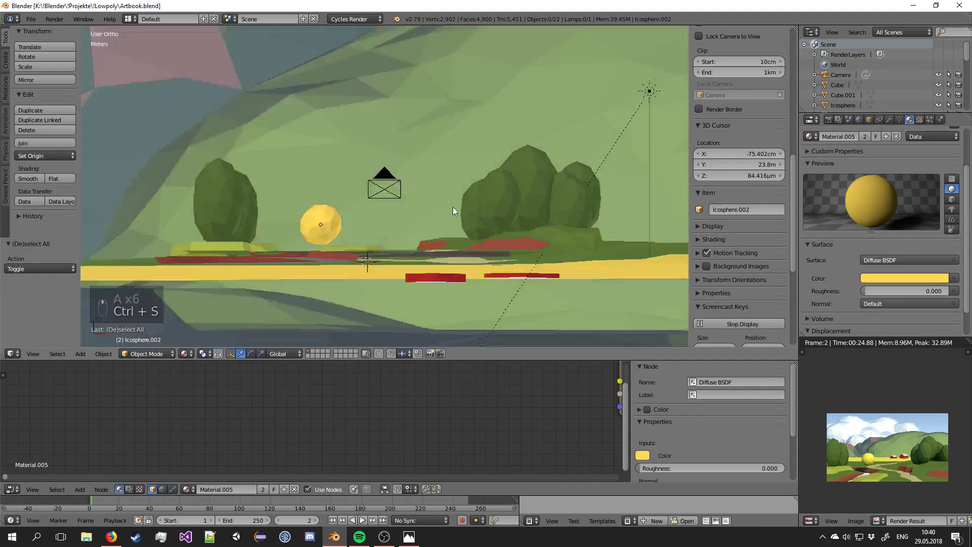
Look down on the terrain from above and place the 3D cursor on the ground beside the stream.
drag(438, 183, 435, 213)
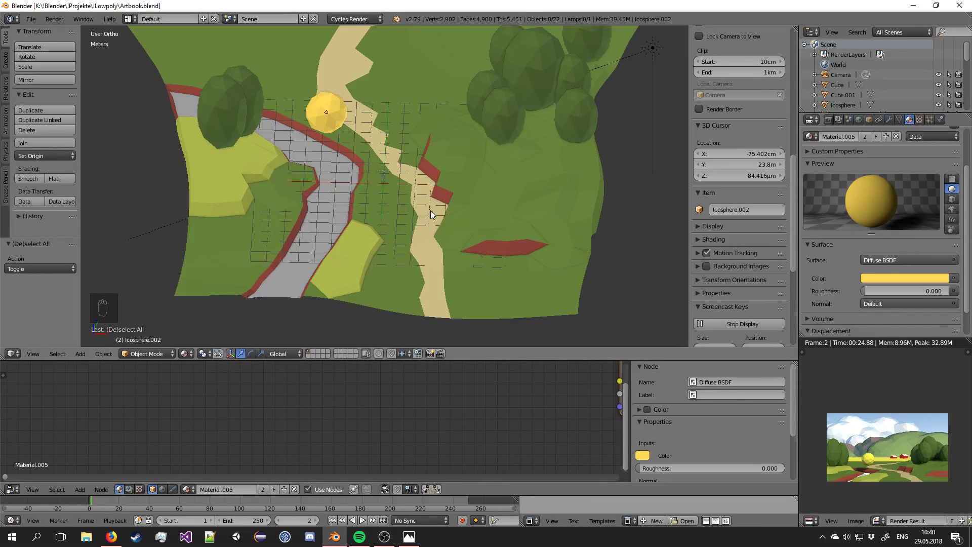
drag(194, 154, 373, 153)
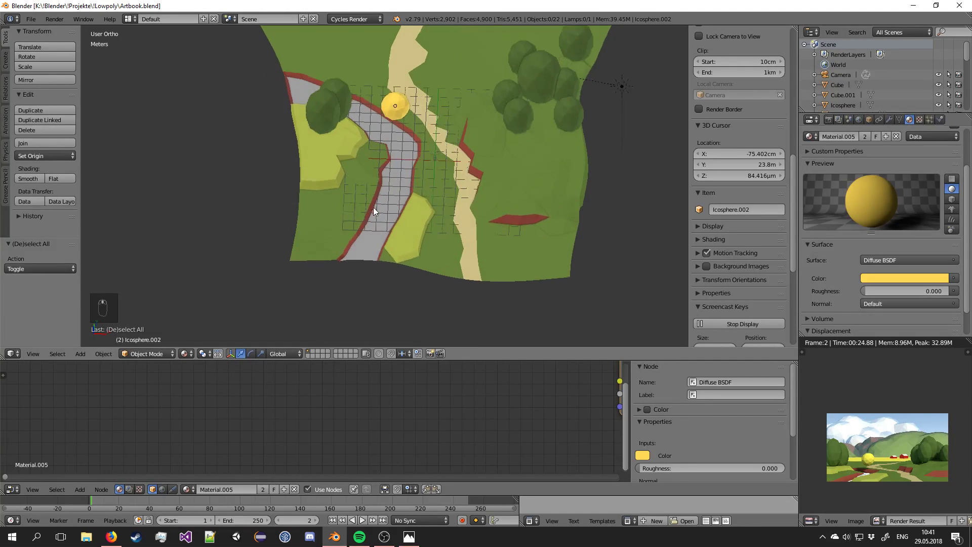
drag(341, 224, 377, 237)
Add a cube (Cube.002) at the cursor and isolate it in local view.
key(shift+a)
key(KP_Divide)
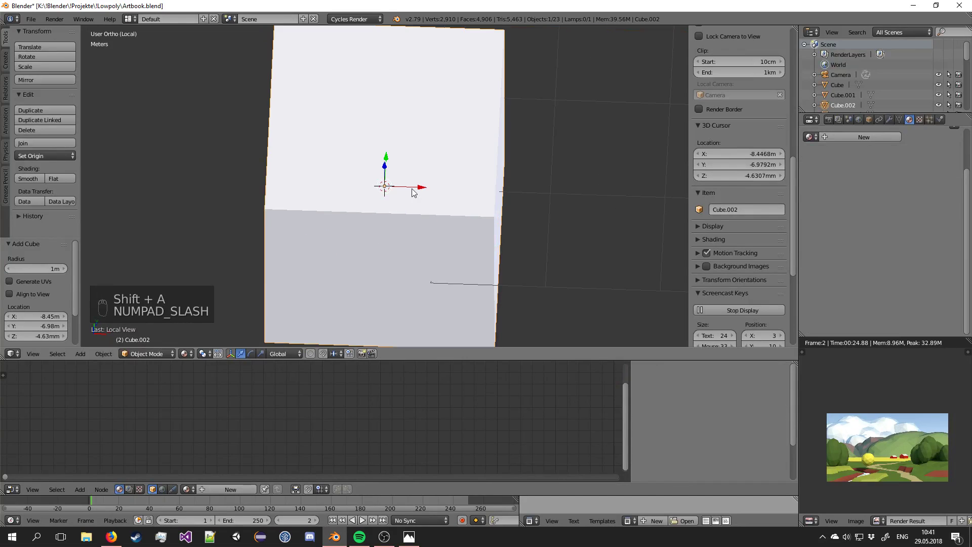
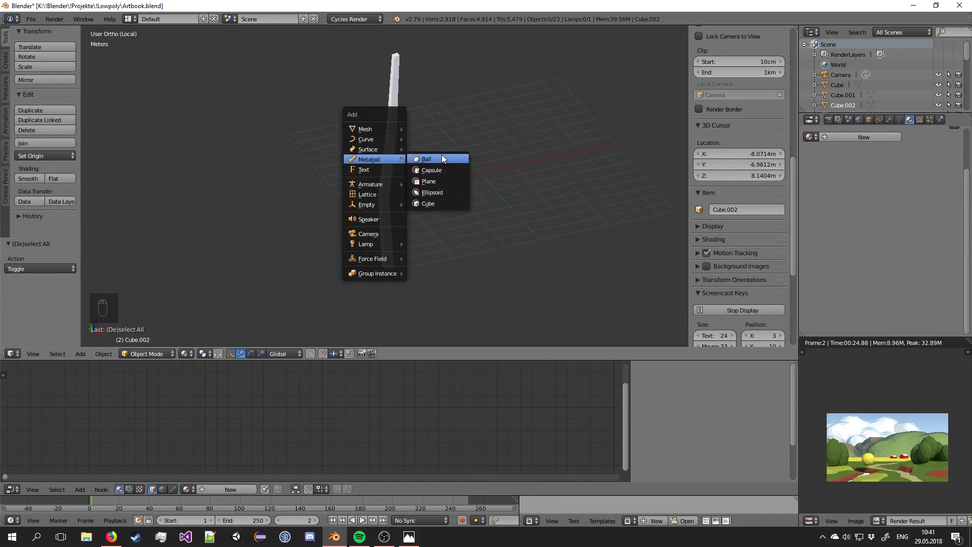
Add a metaball blob above the trunk, size it and duplicate the first crown blobs in front view.
drag(438, 181, 415, 147)
key(KP_1)
key(g)
drag(415, 147, 451, 153)
key(s)
key(g)
key(shift+d)
key(s)
drag(419, 193, 464, 198)
key(shift+d)
middle_click(415, 176)
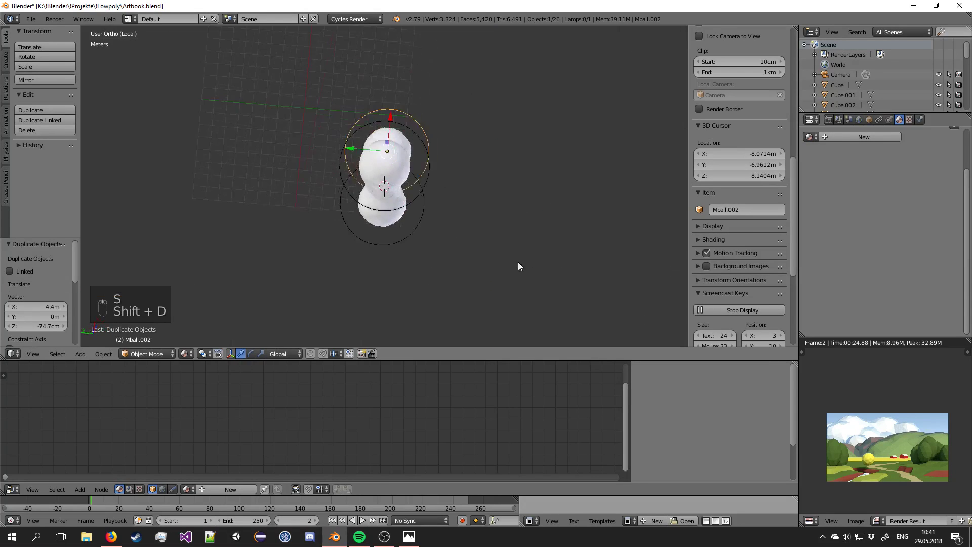
Duplicate and place more blobs side by side to widen the crown.
key(g)
key(g)
click(536, 142)
key(g)
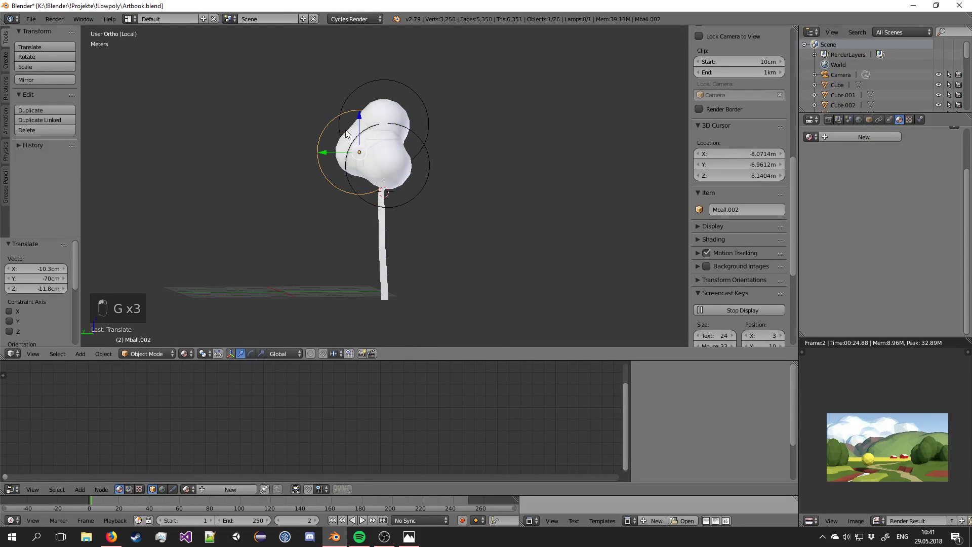
key(shift+d)
click(436, 162)
key(g)
key(g)
click(482, 160)
middle_click(483, 150)
key(shift+d)
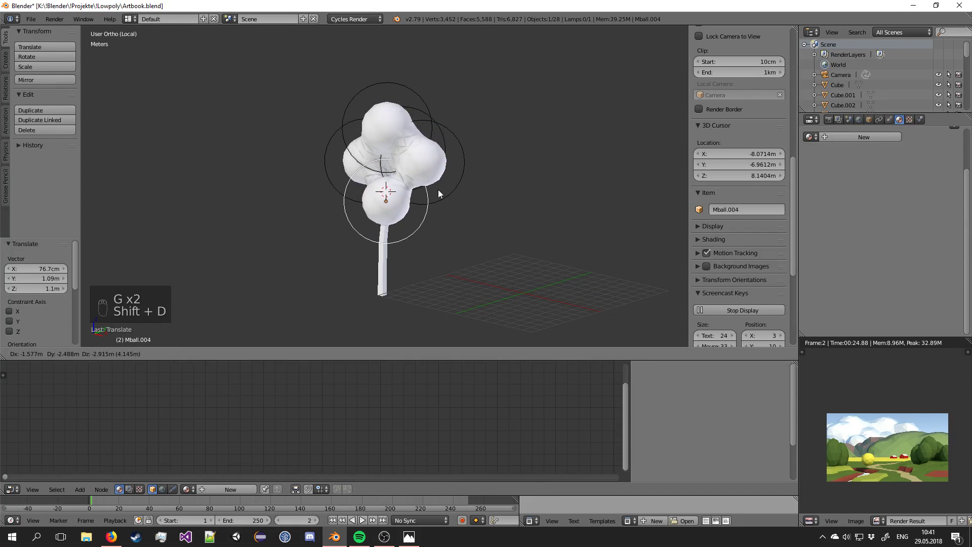
drag(443, 192, 484, 188)
drag(444, 192, 484, 189)
Keep duplicating blobs, enlarging one slightly, to fill out the lower crown.
key(g)
key(shift+d)
key(s)
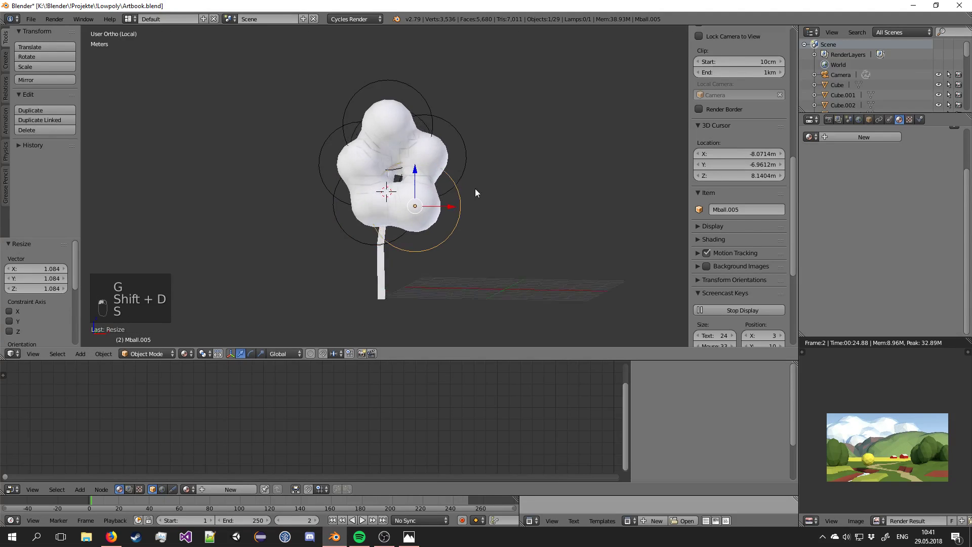
key(shift+d)
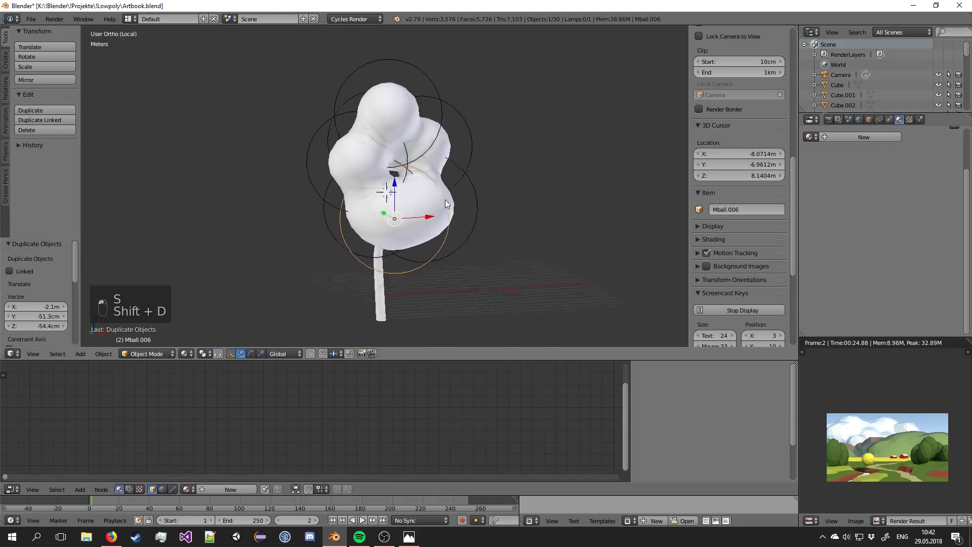
key(g)
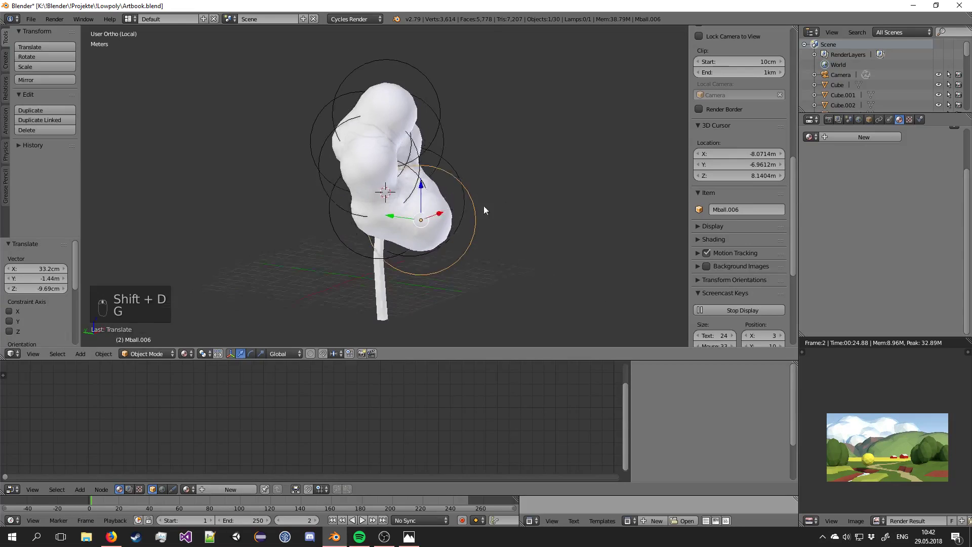
key(shift+d)
drag(419, 218, 372, 221)
drag(370, 254, 371, 221)
key(g)
key(shift+d)
key(shift+d)
key(shift+d)
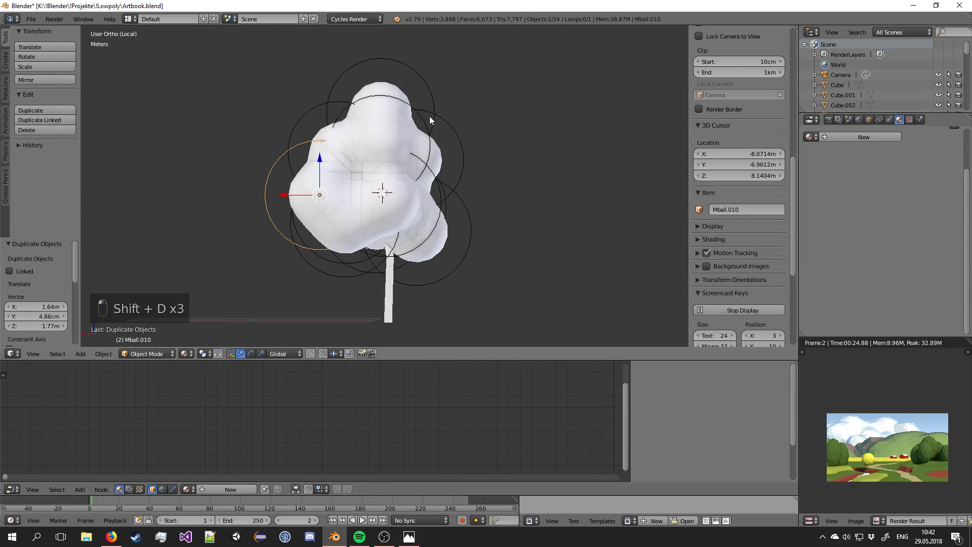
Move copied blobs around the edges to reshape the crown outline into a cloud shape.
key(g)
click(404, 119)
drag(423, 122, 303, 120)
key(f)
drag(306, 120, 326, 122)
key(g)
right_click(282, 181)
key(g)
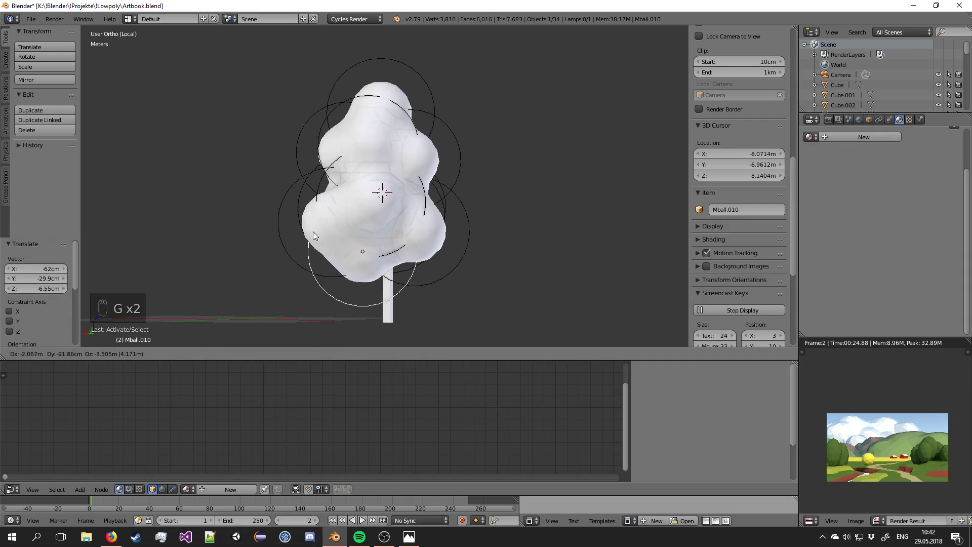
drag(317, 234, 420, 224)
key(shift+d)
drag(445, 222, 525, 205)
key(g)
drag(525, 205, 548, 216)
Place the last blobs, select all the crown metaballs and convert them toward a mesh (Alt+C).
key(shift+d)
drag(420, 121, 540, 131)
key(g)
key(shift+d)
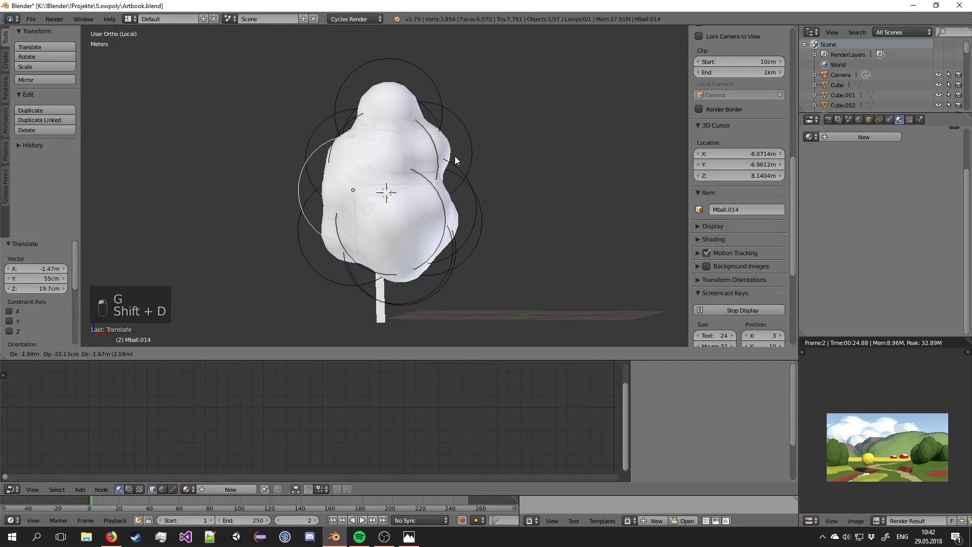
key(s)
drag(449, 158, 318, 175)
key(a)
drag(318, 175, 361, 201)
right_click(361, 201)
key(alt+c)
key(a)
key(space)
key(BackSpace)
key(BackSpace)
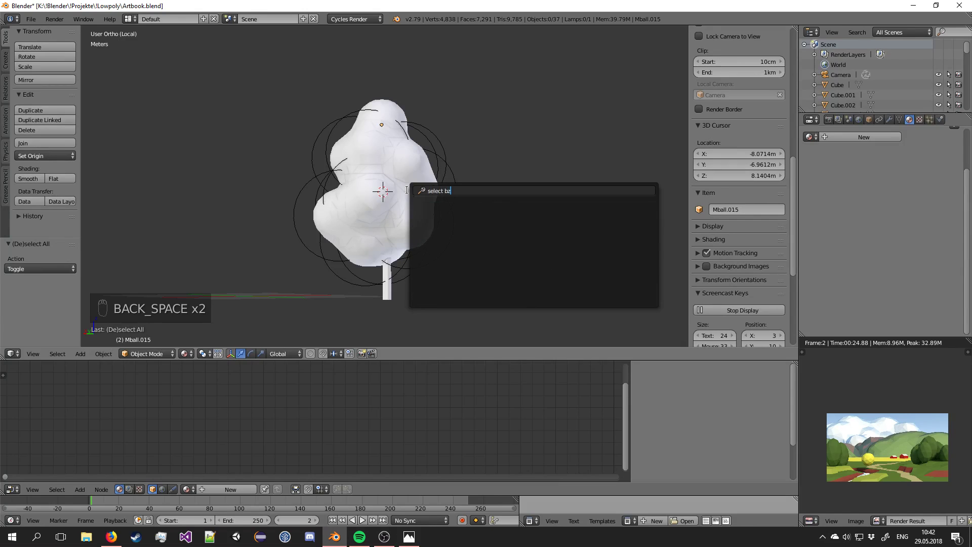
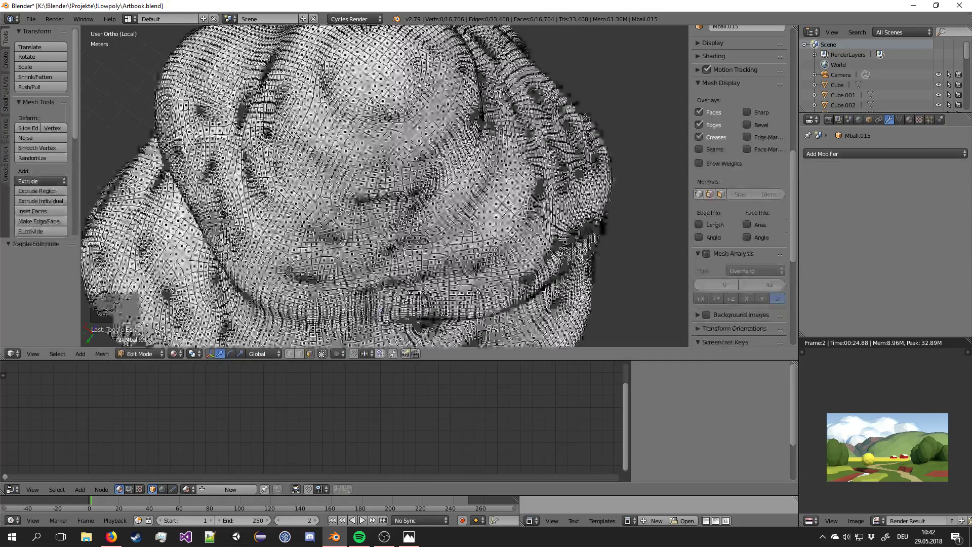
Edit the converted crown mesh, use Select Similar to scale patches inward for a lumpier crown, then leave editing.
key(Tab)
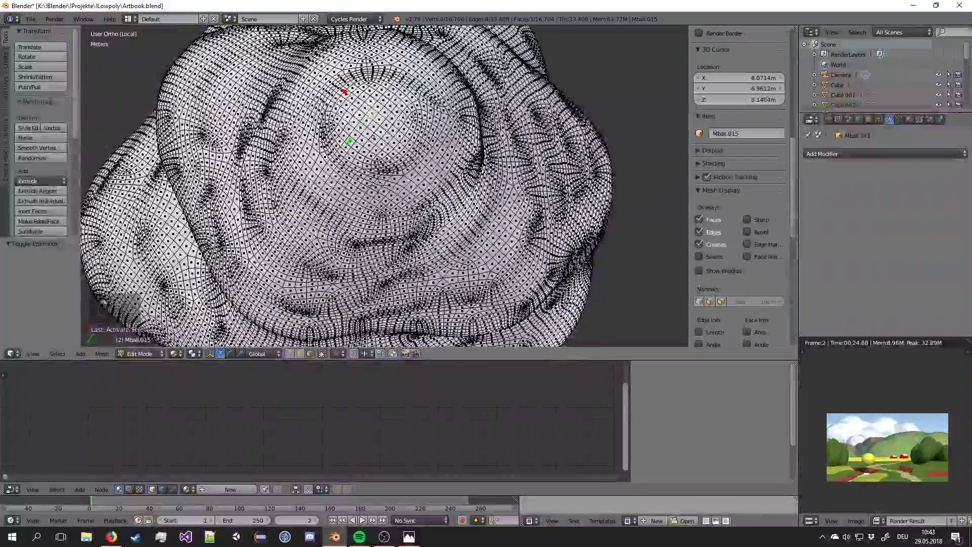
key(space)
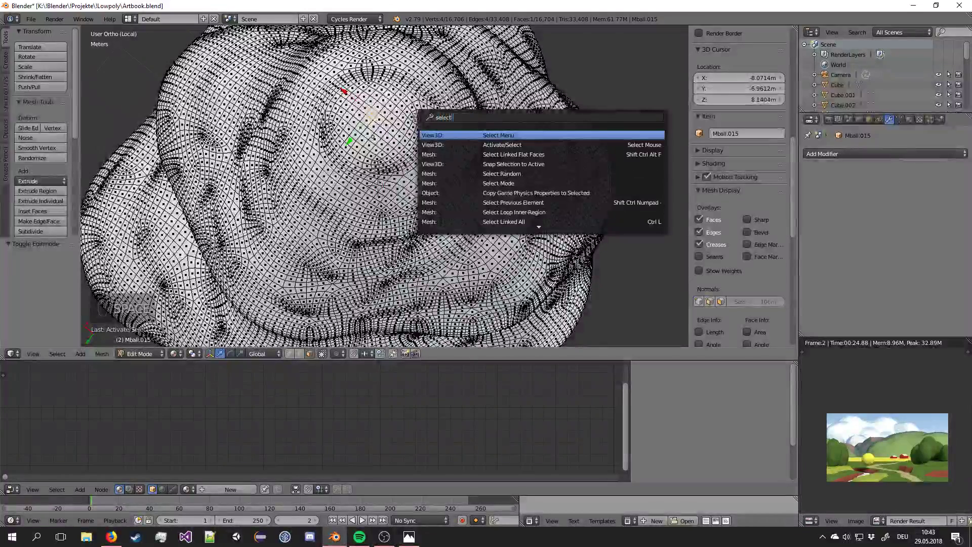
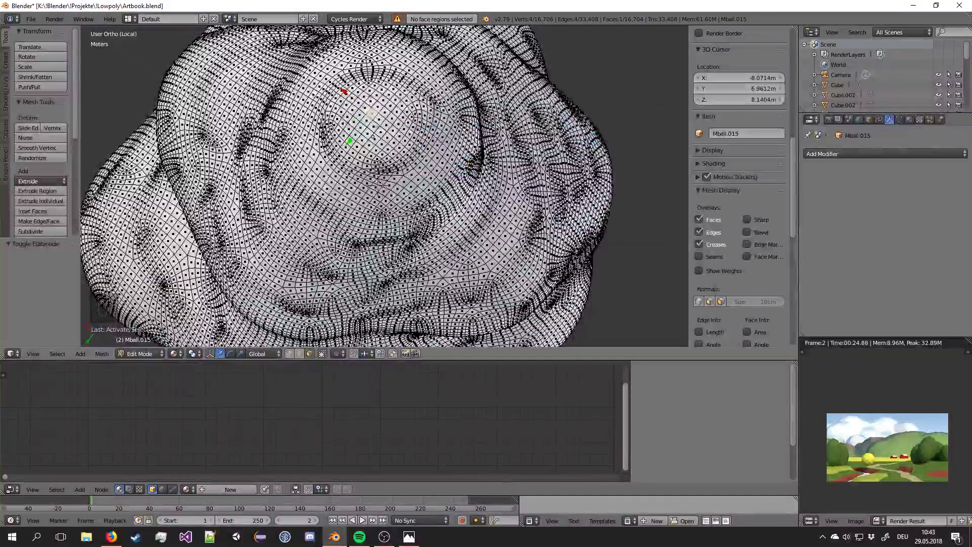
key(space)
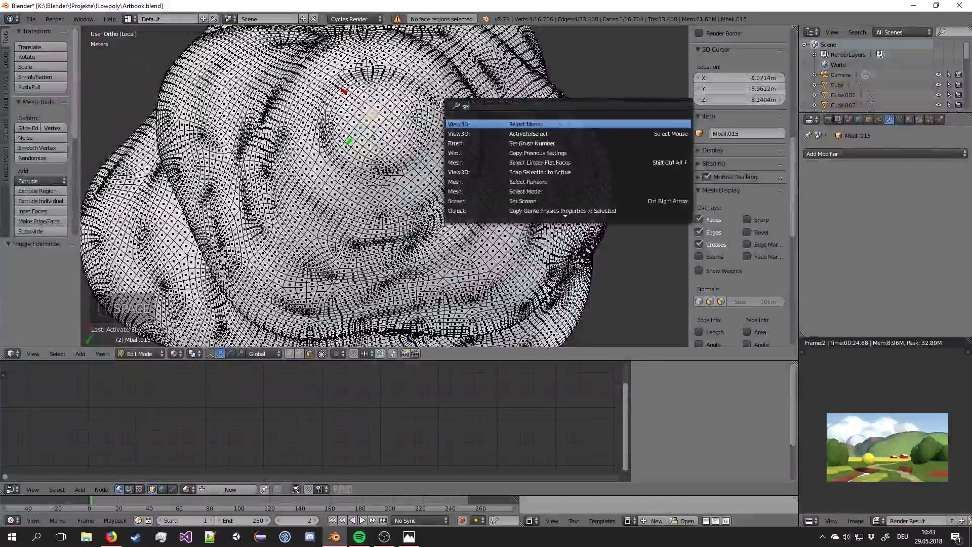
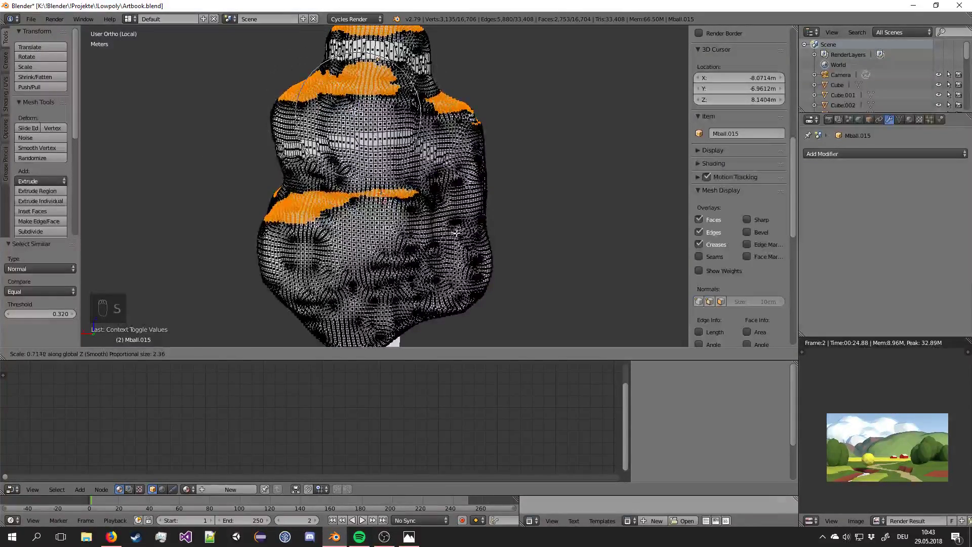
key(Tab)
key(Tab)
key(Tab)
key(Tab)
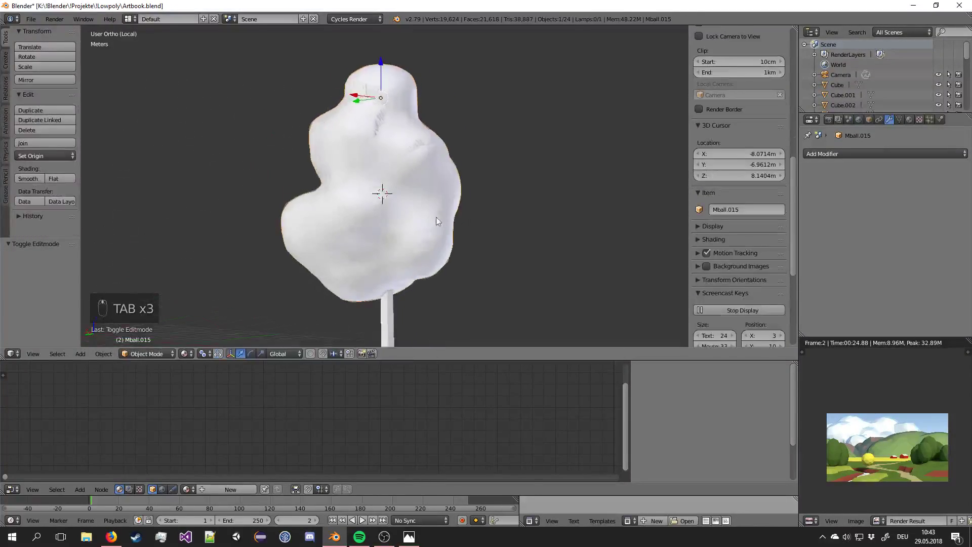
Add a Decimate modifier at ratio ~0.046, cutting the crown to about 1,481 flat-shaded faces.
key(Tab)
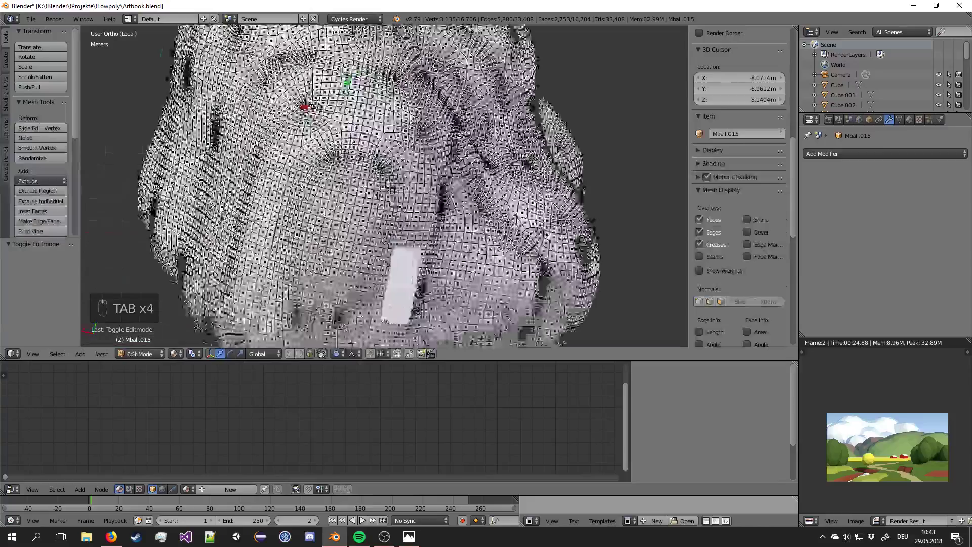
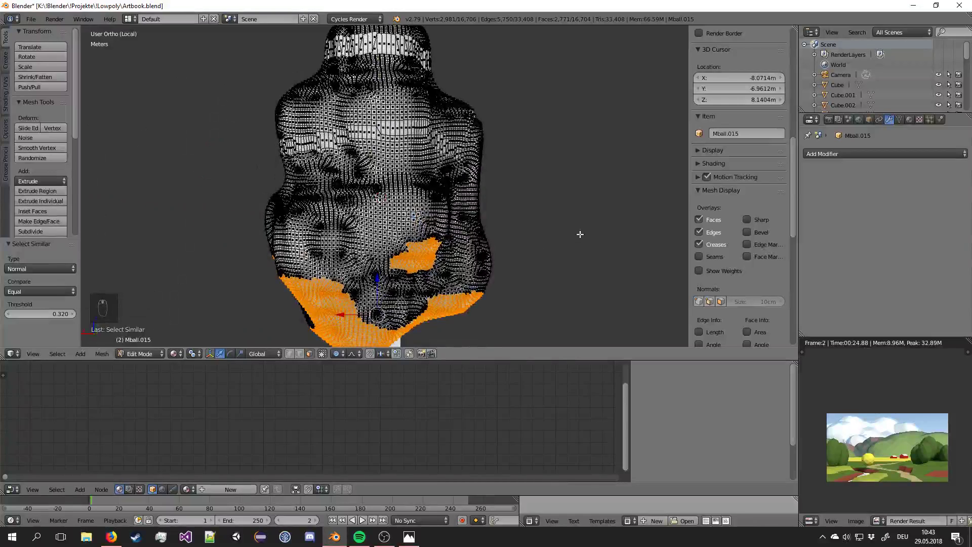
key(s)
key(Tab)
drag(478, 227, 849, 217)
drag(474, 225, 860, 159)
drag(474, 226, 857, 209)
right_click(810, 176)
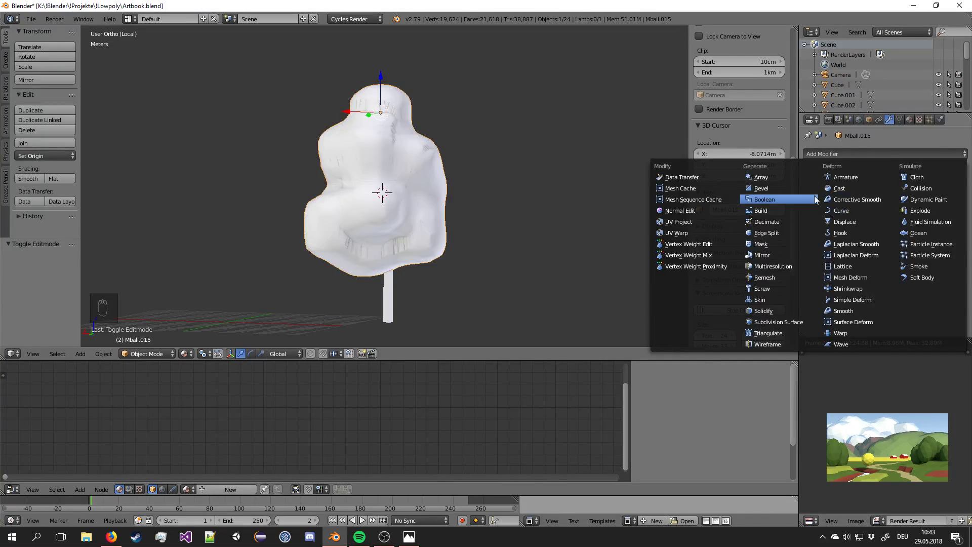
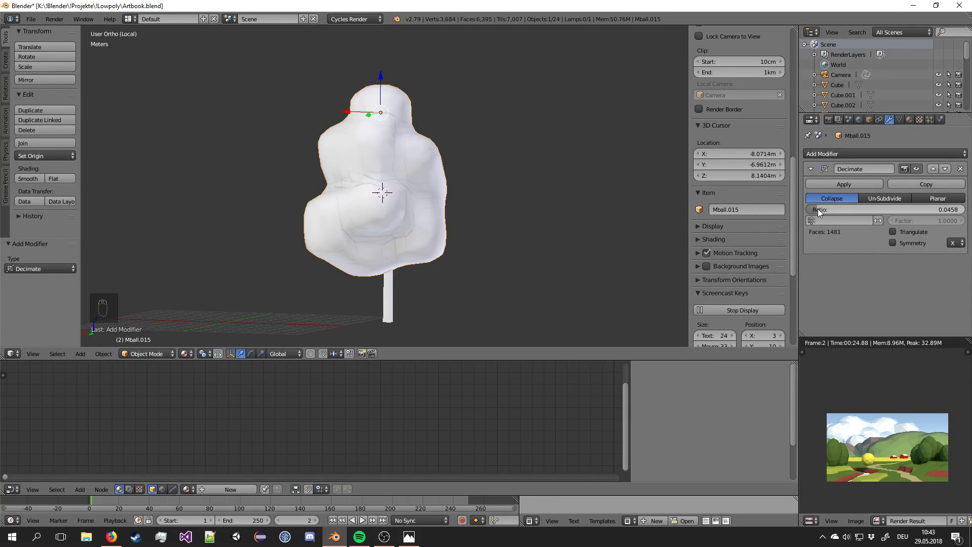
drag(59, 182, 808, 209)
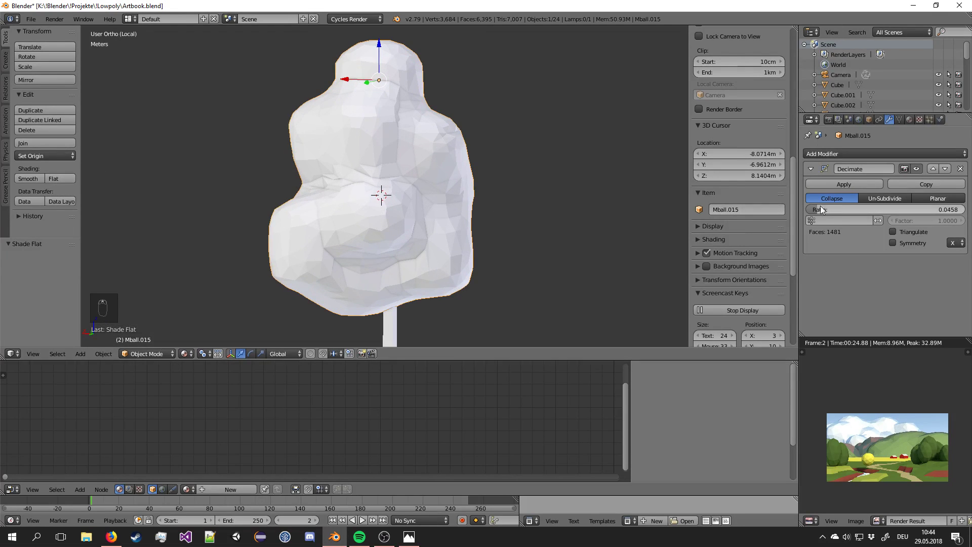
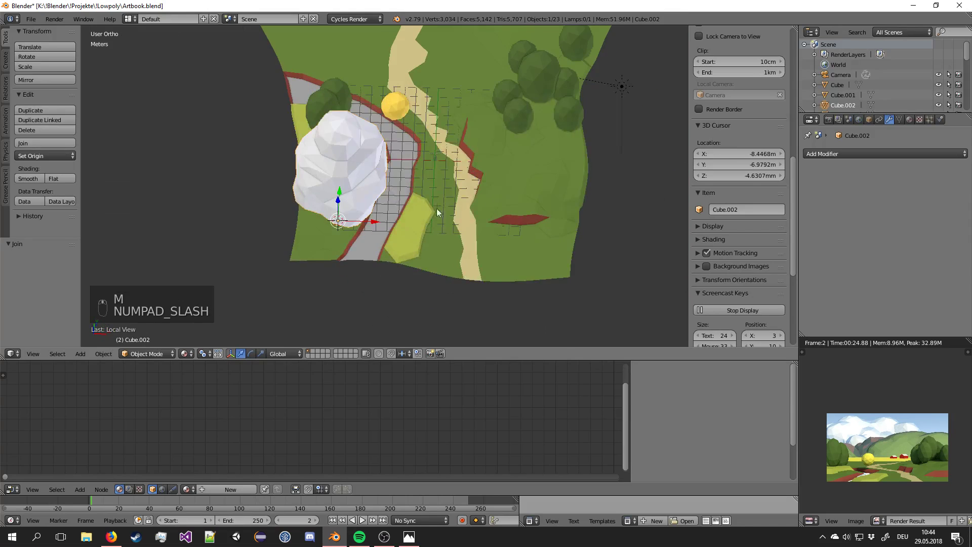
From top view duplicate the low-poly tree (Shift+D) and place the copy beside the road.
key(KP_7)
key(s)
drag(406, 227, 376, 123)
key(g)
key(KP_0)
key(g)
drag(348, 152, 359, 132)
key(s)
key(KP_7)
key(shift+d)
click(359, 126)
key(r)
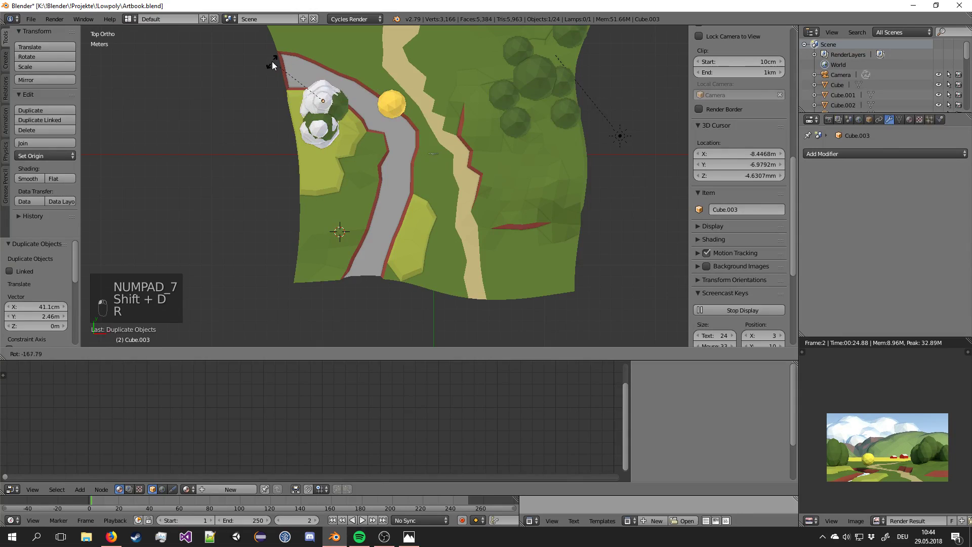
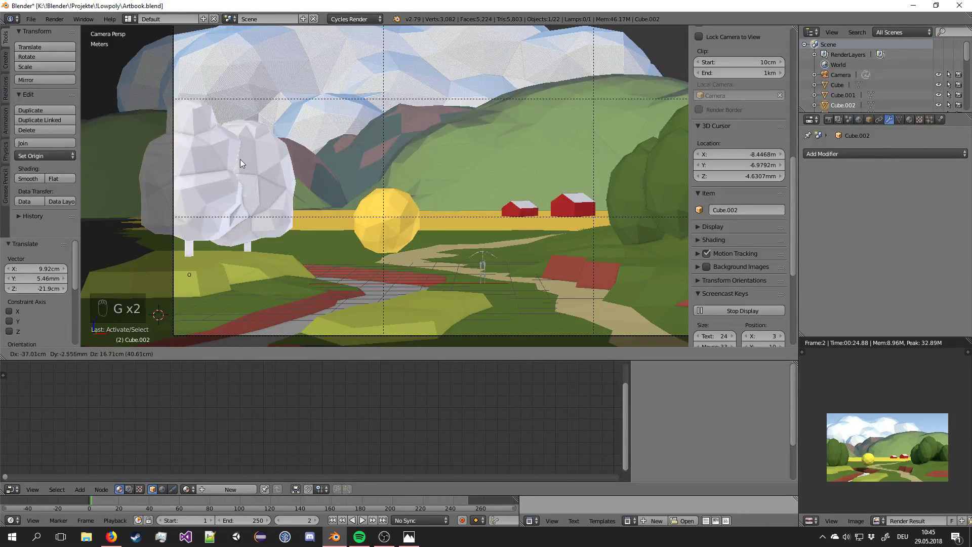
Nudge the tree inside the camera frame, duplicate it again and rotate the copy to vary its look.
drag(249, 160, 238, 172)
drag(274, 174, 247, 173)
key(g)
right_click(243, 173)
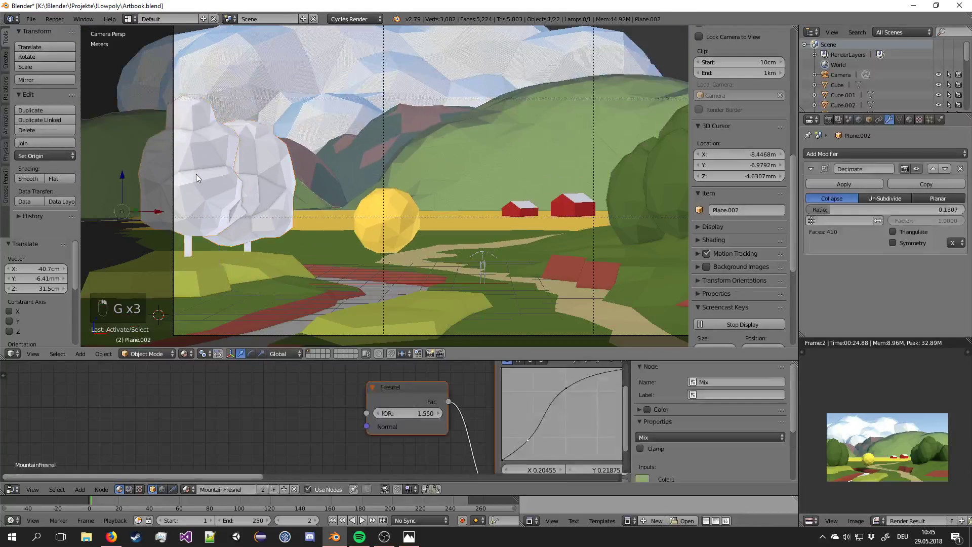
key(KP_7)
key(shift+d)
key(r)
drag(280, 159, 307, 173)
key(KP_0)
key(g)
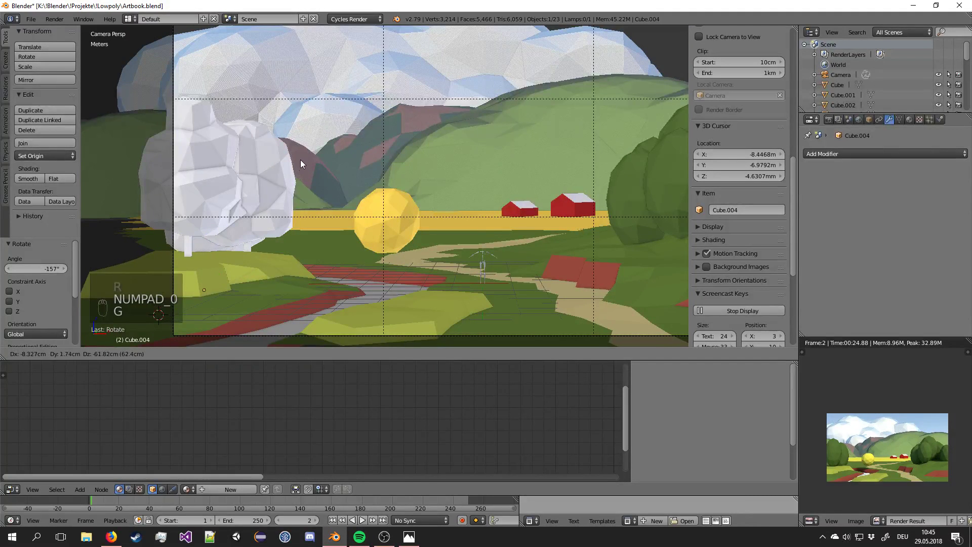
drag(298, 171, 297, 204)
drag(265, 188, 297, 204)
Finalise the copies' positions, save, and link the green tree's material onto them with Ctrl+L.
key(g)
drag(298, 203, 322, 192)
key(a)
drag(296, 201, 283, 183)
key(a)
key(a)
key(ctrl+s)
drag(283, 184, 444, 96)
click(240, 179)
middle_click(240, 179)
key(ctrl+l)
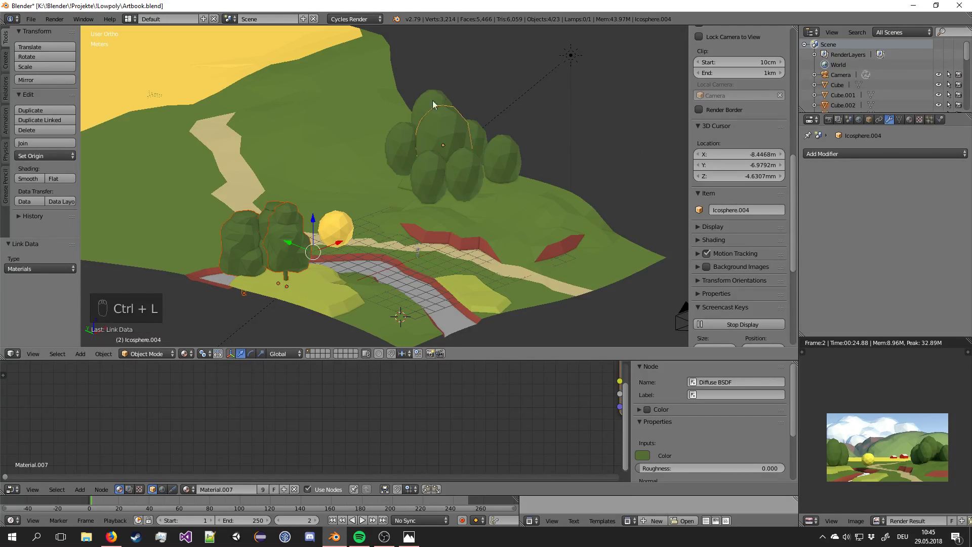
Check the camera view and set up a grey colour for the trunk material in the properties panel.
key(a)
key(KP_0)
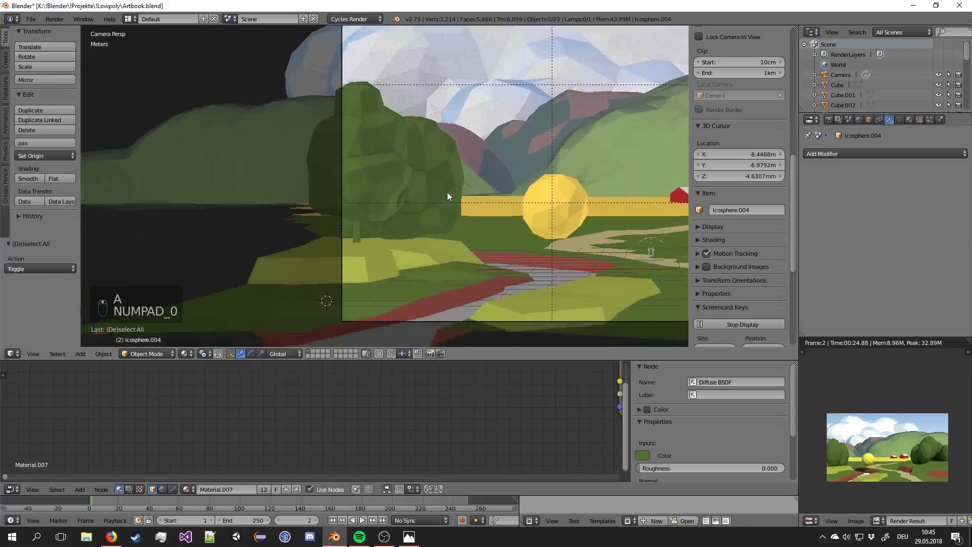
drag(382, 187, 958, 154)
drag(958, 155, 893, 269)
drag(904, 249, 882, 116)
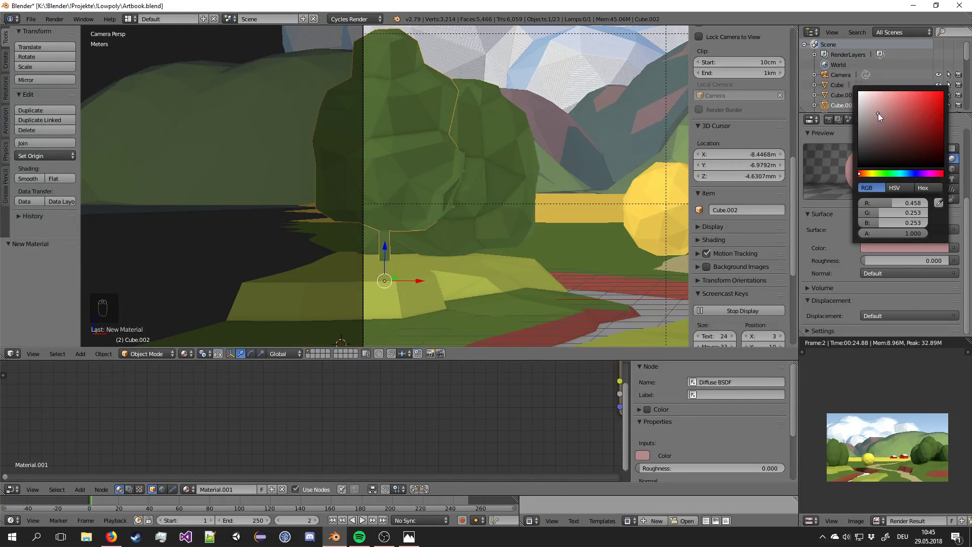
In Edit Mode select the connected trunk part of the tree mesh with L.
key(a)
key(l)
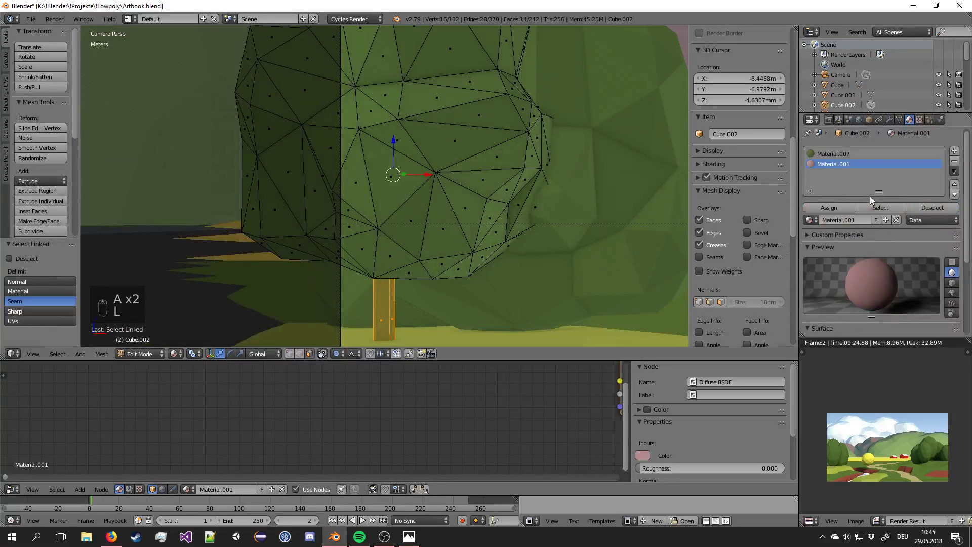
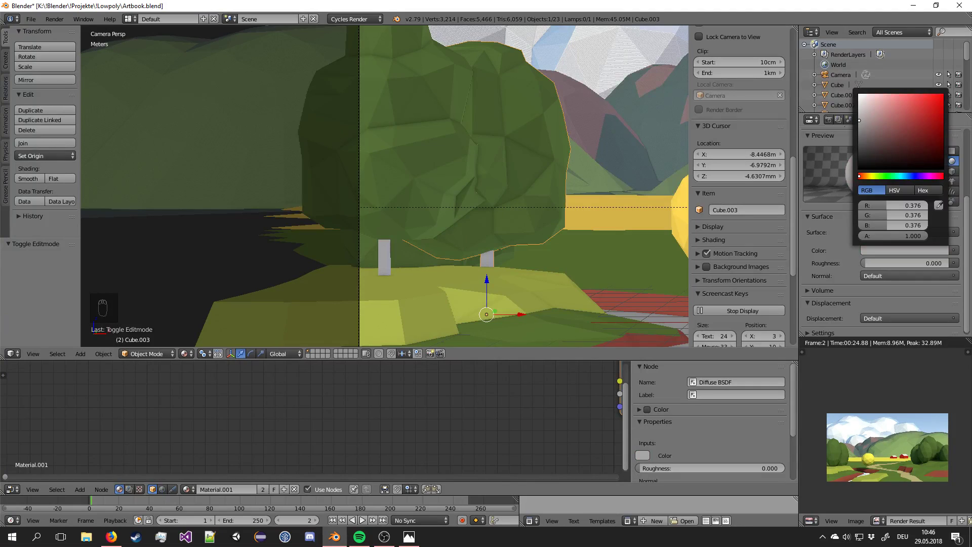
middle_click(484, 189)
Deselect, look through the camera, save the file and start an F12 render.
key(a)
key(a)
key(ctrl+s)
key(F12)
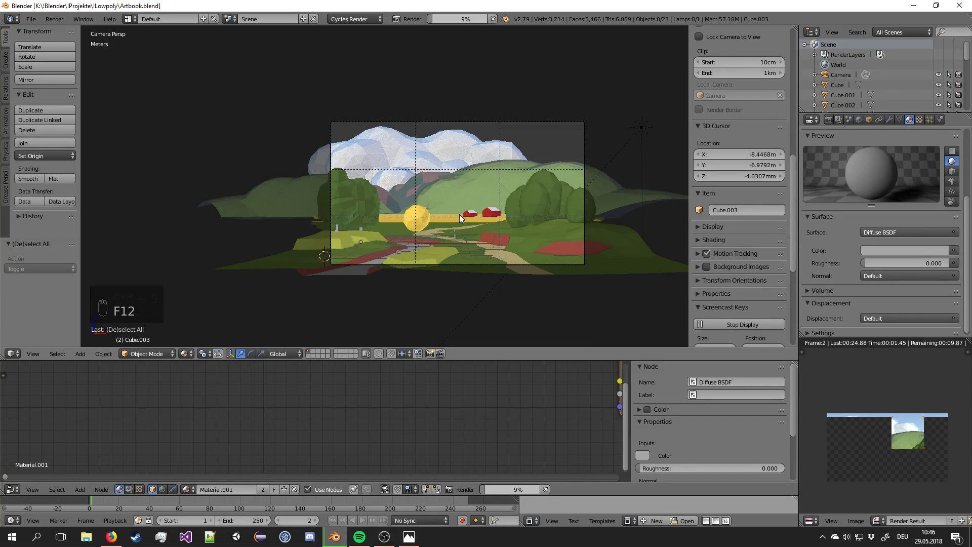
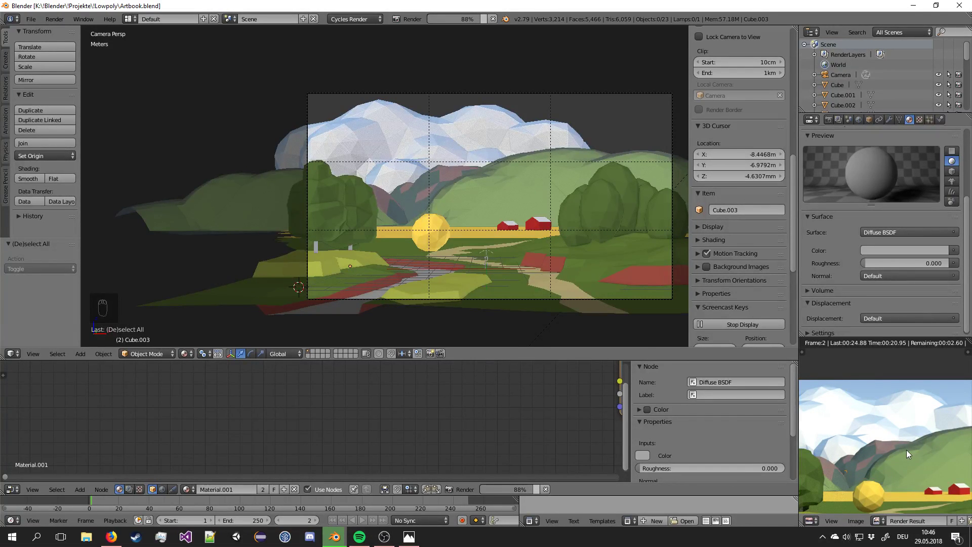
Shift the back hill's colour toward yellow-green and save again.
drag(909, 454, 910, 451)
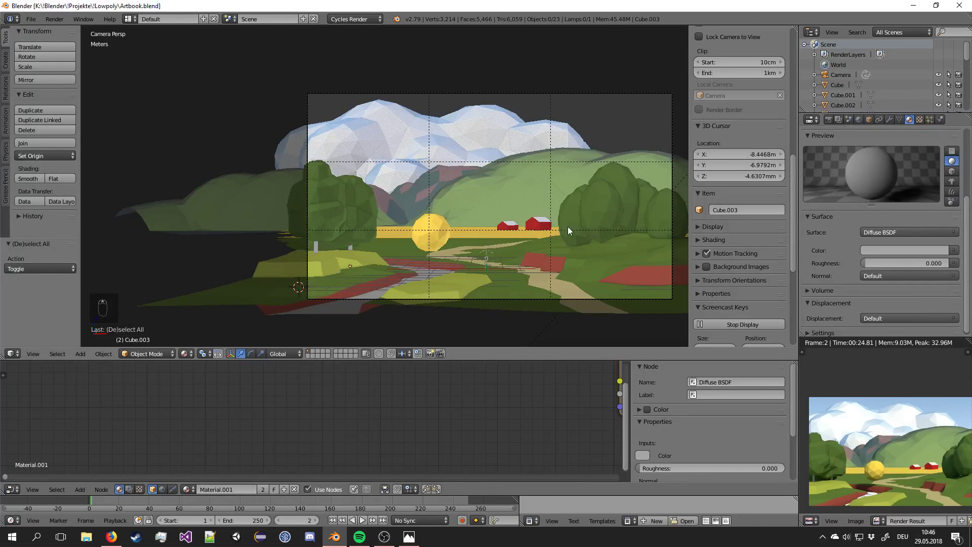
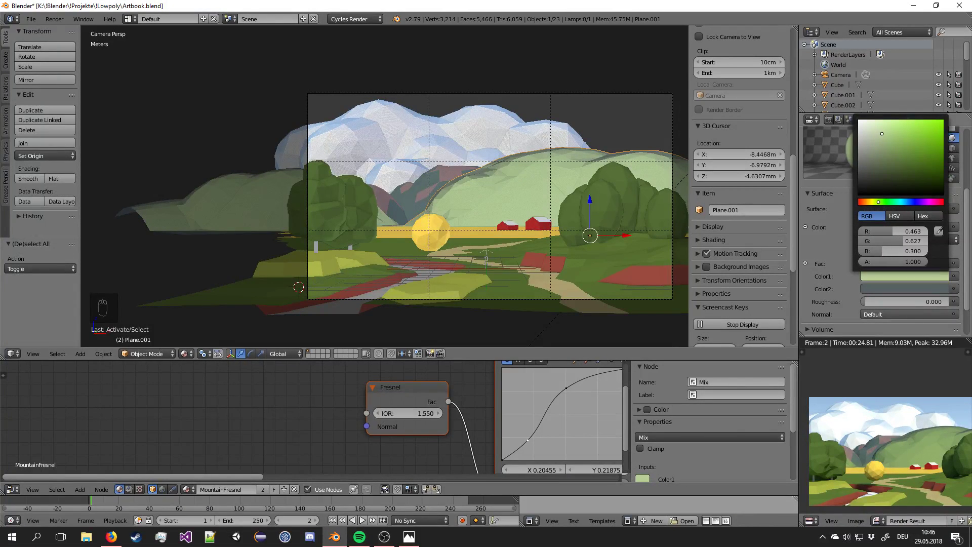
key(a)
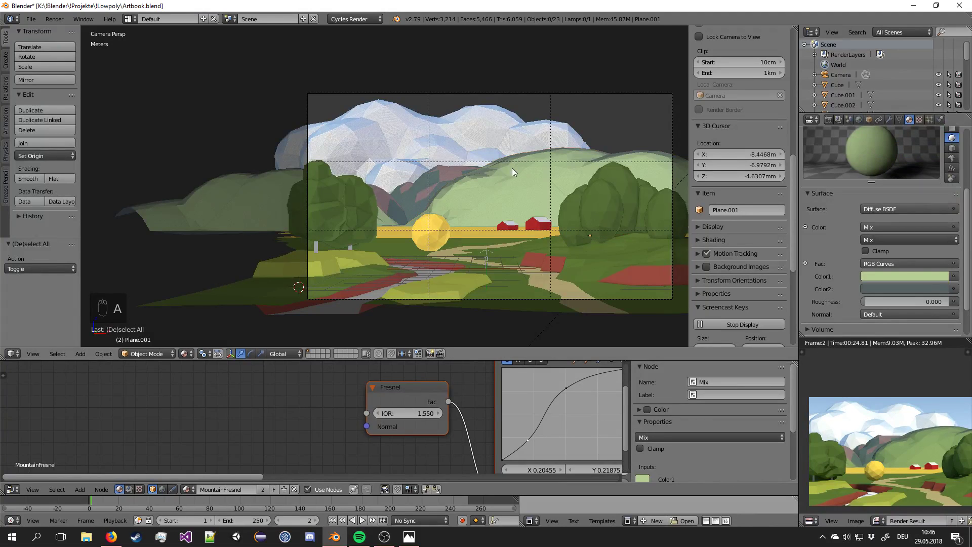
key(ctrl+s)
drag(889, 275, 880, 204)
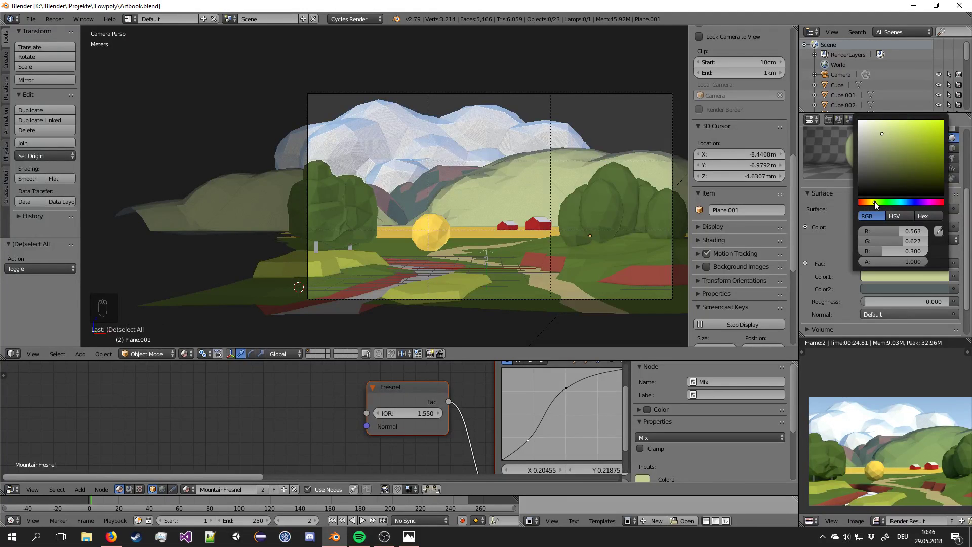
key(a)
key(a)
key(ctrl+s)
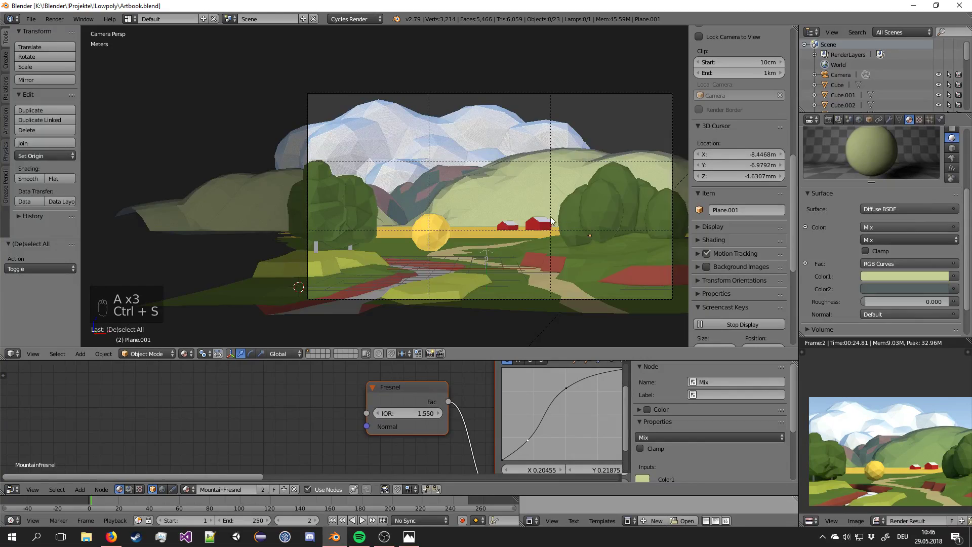
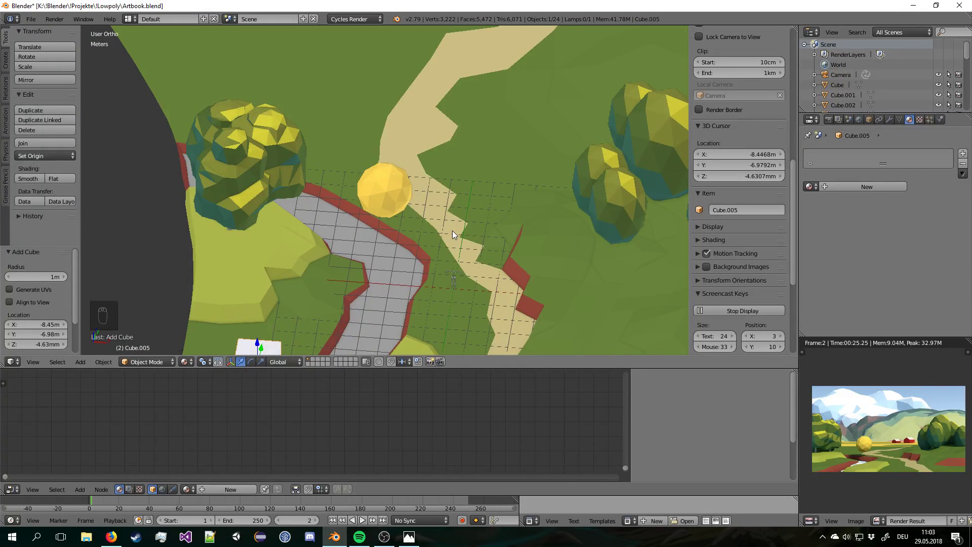
Isolate the new cube in local view, go to front ortho and scale it down to about 0.18.
key(KP_Decimal)
key(KP_Divide)
key(KP_1)
key(s)
click(433, 191)
In Edit Mode wireframe, select the cube's top and move/scale it into a thin trunk base.
key(r)
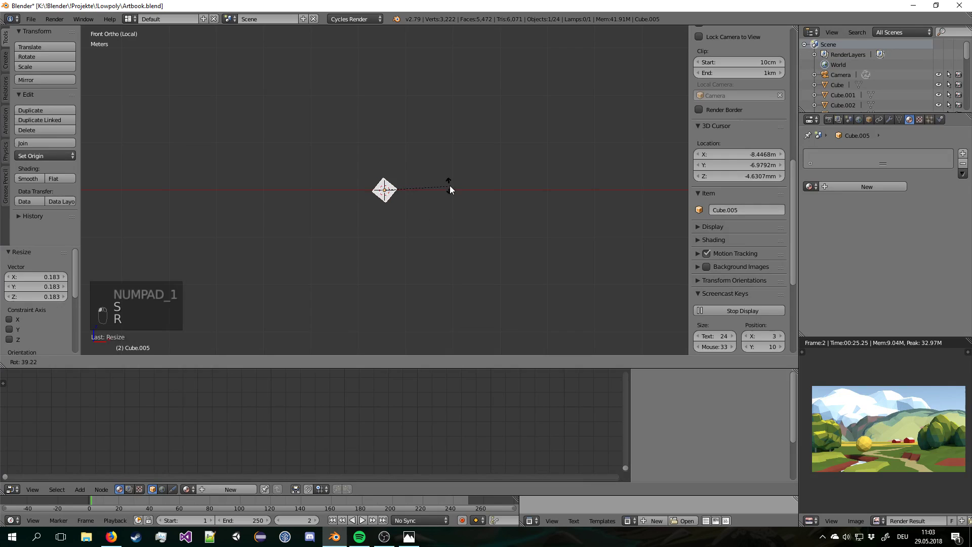
key(Tab)
key(z)
key(a)
key(c)
click(402, 175)
drag(402, 236, 451, 169)
key(g)
key(o)
key(g)
key(s)
drag(554, 118, 513, 117)
Extrude the top twice, moving, rotating and scaling each section to bend the trunk.
key(e)
key(g)
drag(513, 117, 462, 174)
key(r)
key(s)
click(462, 174)
key(e)
click(477, 145)
key(g)
drag(522, 96, 447, 192)
key(r)
key(s)
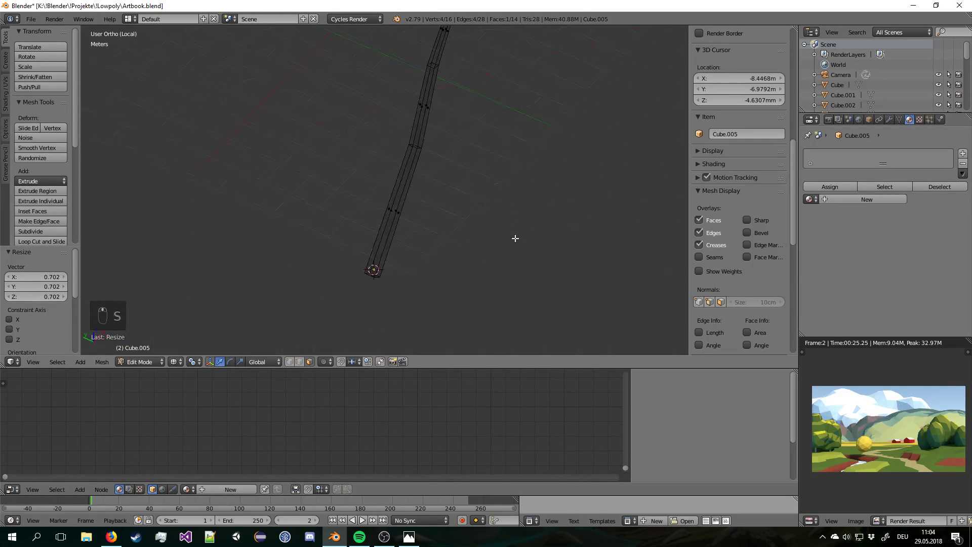
Add a loop cut (Ctrl+R) and drag vertices to refine the trunk's curve.
key(a)
key(ctrl+r)
drag(392, 253, 340, 369)
right_click(404, 188)
drag(385, 362, 392, 322)
key(g)
drag(392, 321, 402, 205)
key(a)
drag(397, 205, 404, 198)
key(g)
drag(397, 213, 402, 194)
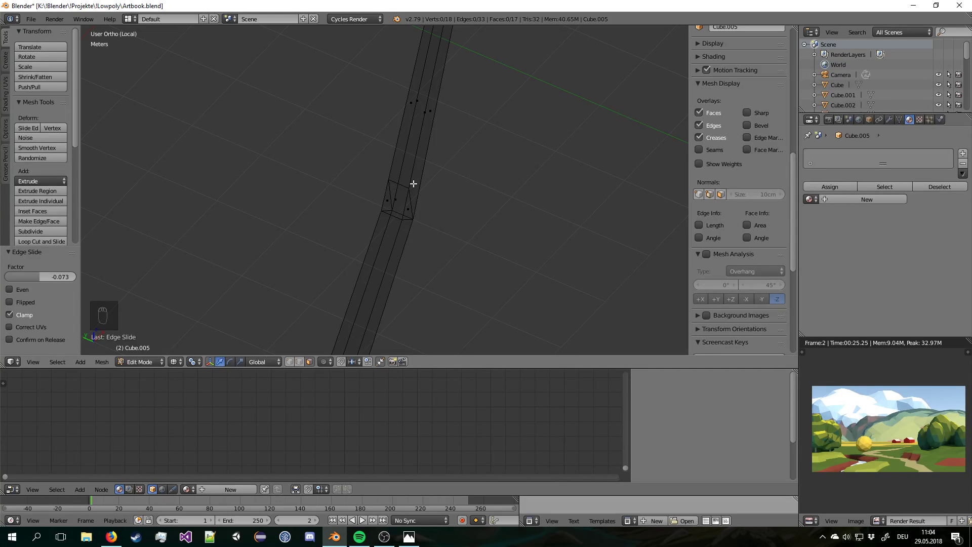
drag(399, 196, 434, 208)
From front view extrude, rotate and scale the first angled branch.
key(KP_1)
key(e)
click(434, 209)
key(g)
drag(416, 81, 427, 141)
key(r)
key(s)
key(s)
Extrude and angle the second branch so the trunk forks, then leave Edit Mode.
right_click(421, 163)
key(e)
middle_click(428, 141)
key(g)
key(r)
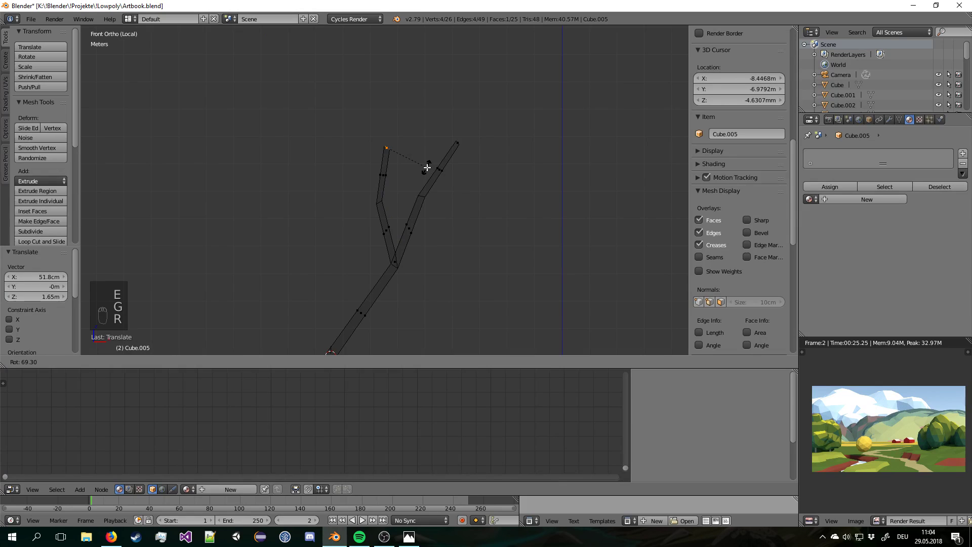
key(a)
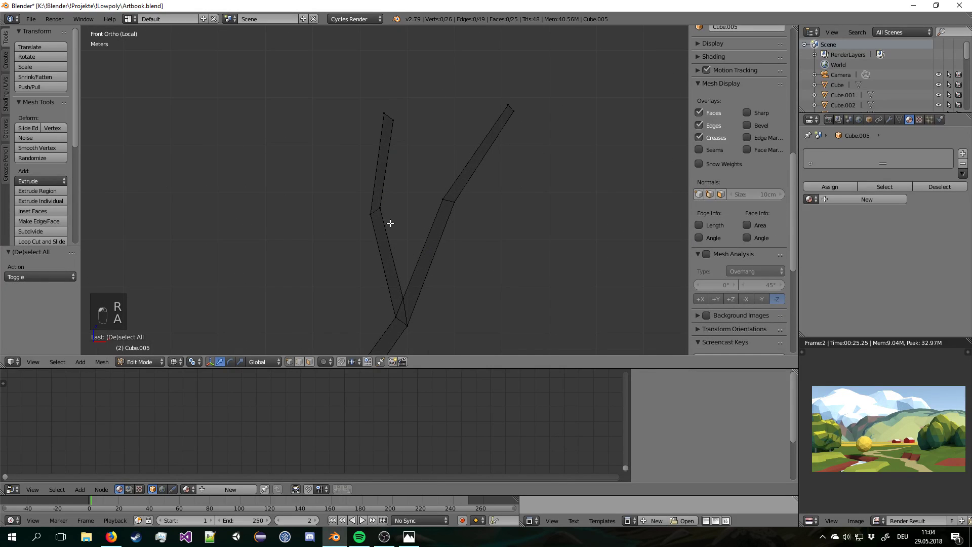
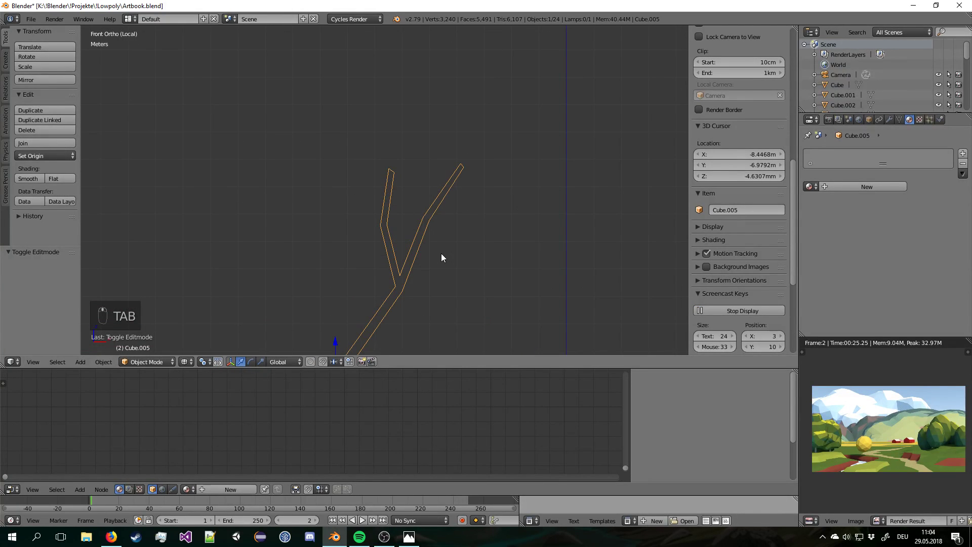
Re-angle and reposition the current branch tip vertices, then check the tree through the camera view.
middle_click(451, 241)
key(Tab)
key(a)
key(c)
drag(391, 217, 343, 182)
middle_click(417, 196)
key(r)
key(a)
key(c)
click(369, 183)
key(r)
key(g)
key(Tab)
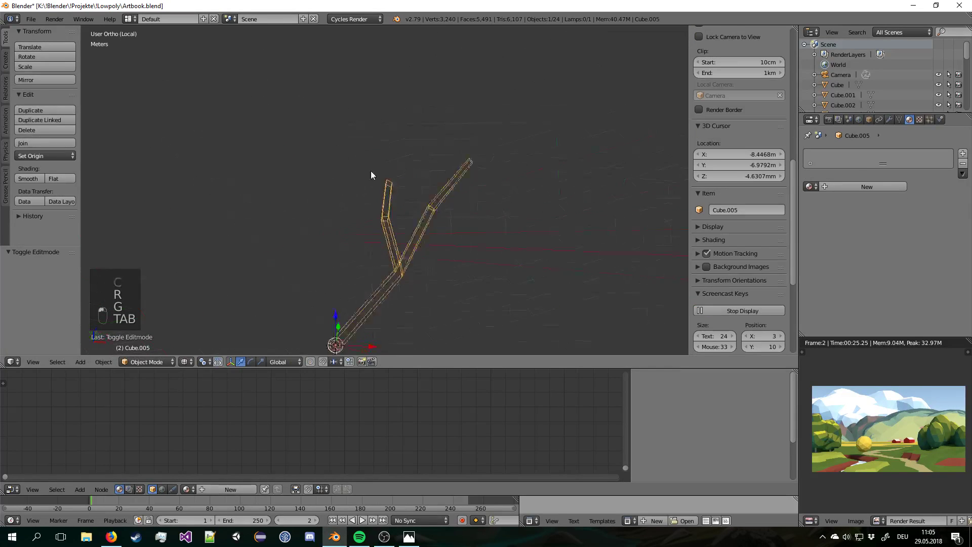
key(a)
key(KP_0)
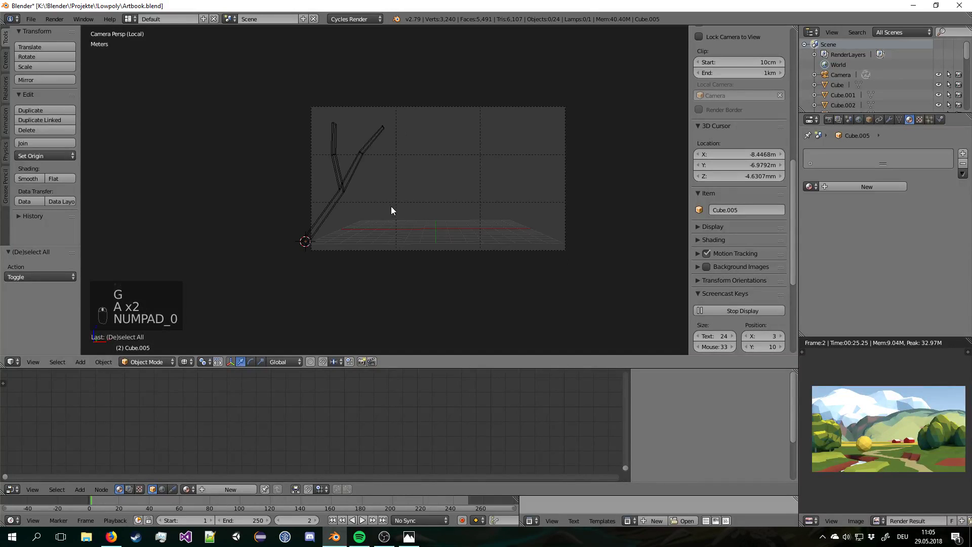
right_click(333, 173)
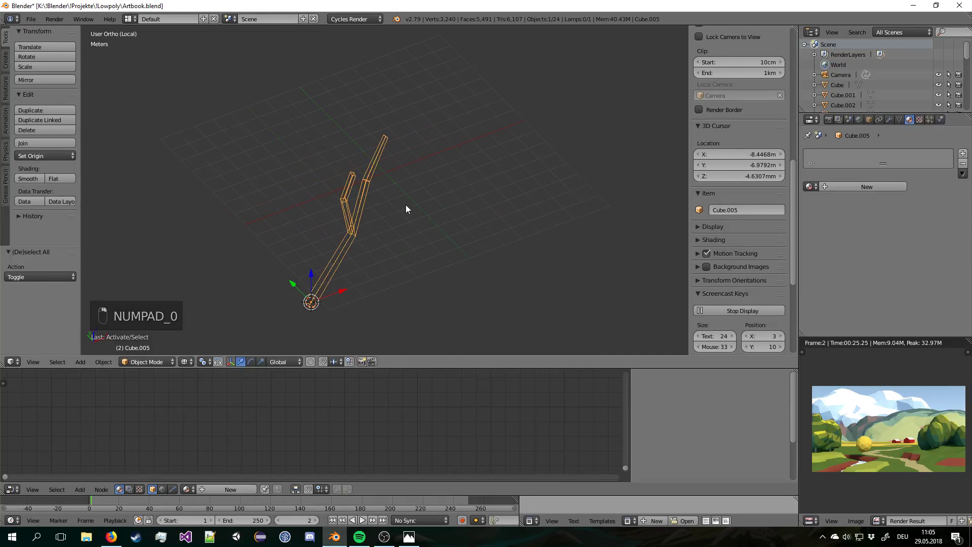
Add a loop cut on the trunk and shift the new edge ring, viewed from the front.
key(Tab)
key(a)
key(ctrl+r)
drag(292, 141, 327, 120)
key(a)
key(c)
key(g)
key(a)
key(c)
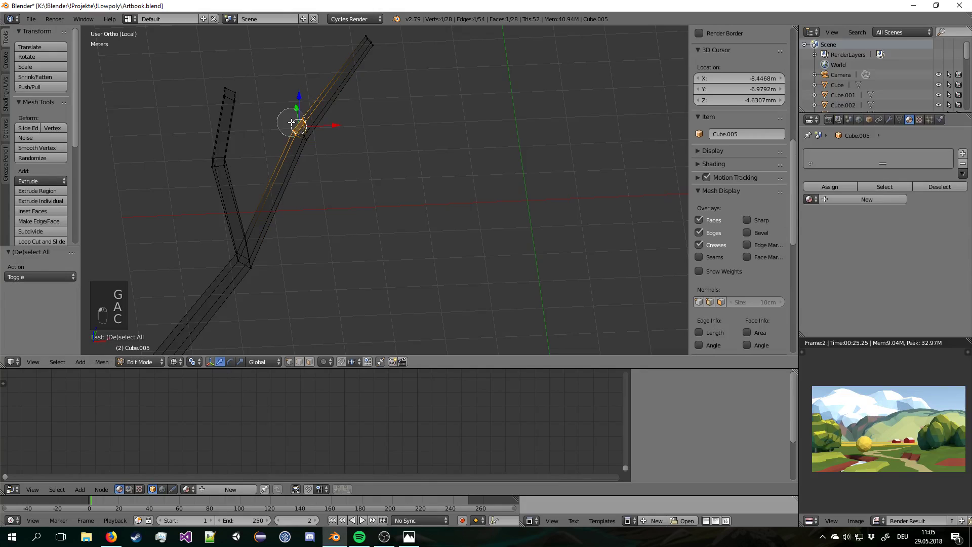
drag(293, 120, 369, 149)
key(KP_1)
middle_click(369, 149)
Extrude a two-segment limb from that ring, rotating and tapering each segment.
key(e)
key(g)
key(r)
drag(391, 201, 400, 181)
key(s)
right_click(406, 182)
key(s)
key(s)
key(g)
drag(415, 178, 411, 151)
key(e)
key(g)
click(428, 139)
key(r)
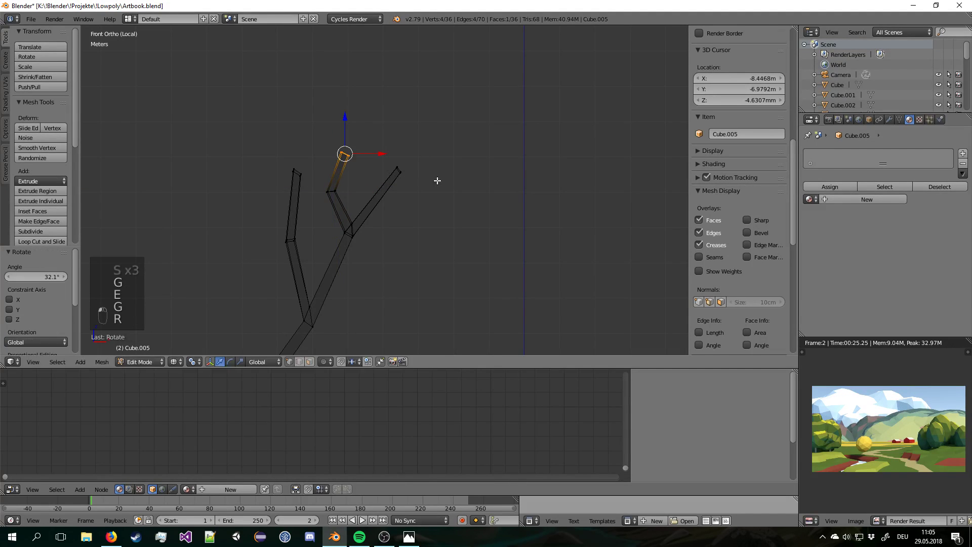
key(s)
key(Tab)
Select a branch section on the right side and rotate and move it to a new angle.
click(601, 197)
key(Tab)
key(a)
key(c)
drag(539, 173, 478, 184)
key(r)
key(g)
drag(506, 200, 446, 196)
key(r)
key(g)
key(Tab)
Add a loop cut lower on the trunk, scaling and moving the new ring.
key(Tab)
key(a)
key(ctrl+r)
drag(389, 239, 422, 215)
key(s)
middle_click(417, 219)
key(g)
key(a)
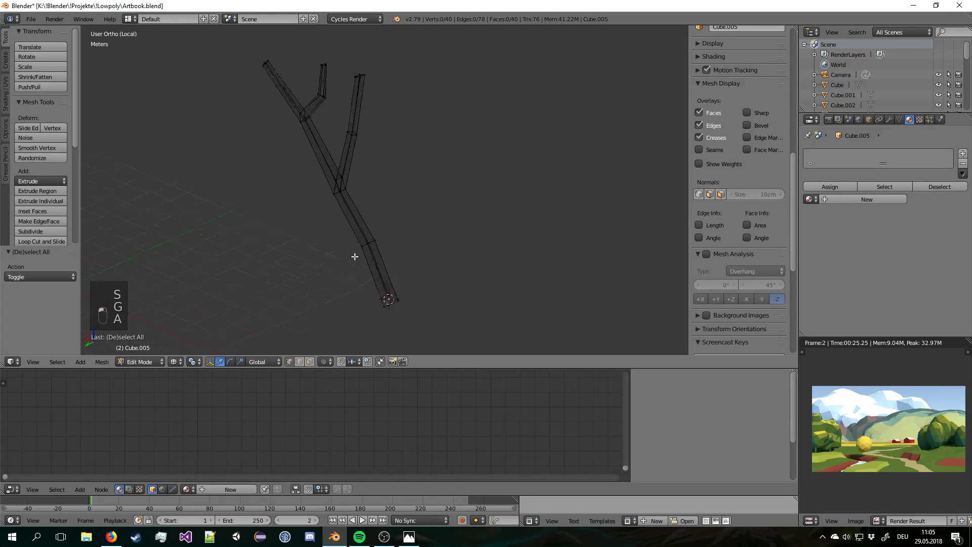
Add another loop cut near the base and nudge its vertices into place.
key(ctrl+r)
click(353, 259)
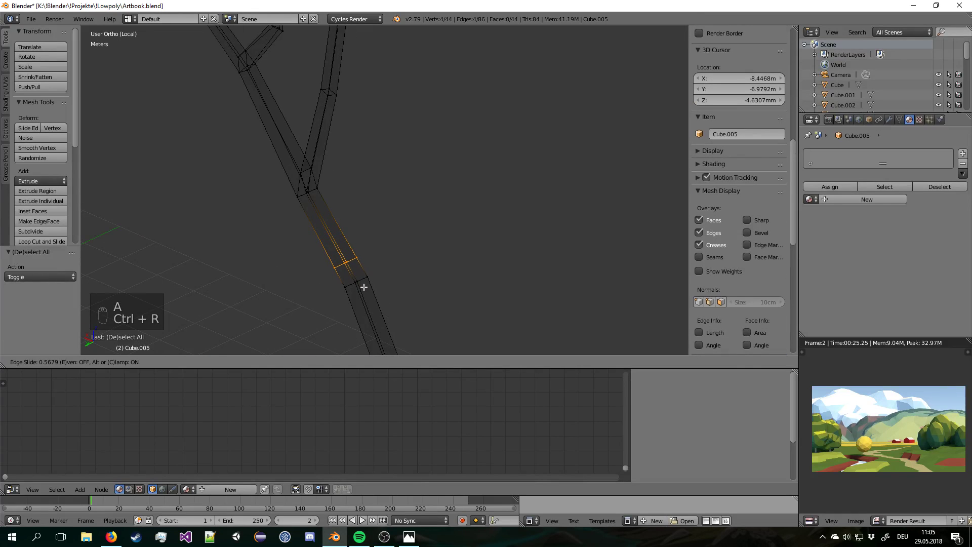
drag(378, 268, 341, 263)
key(a)
key(c)
key(g)
key(a)
key(c)
click(357, 258)
Extrude a new limb from the base ring, angling it outward and tapering its end.
key(e)
key(g)
key(r)
drag(462, 206, 451, 230)
key(s)
drag(451, 230, 450, 232)
key(s)
drag(450, 216, 375, 103)
key(g)
key(r)
Extrude a further segment on that limb, bending and thinning it upward.
key(e)
drag(388, 199, 376, 103)
key(g)
key(r)
click(401, 213)
key(g)
click(419, 210)
key(r)
drag(427, 177, 410, 191)
key(r)
key(s)
key(g)
Extrude another angled segment toward the right, repeatedly adjusting its direction and scaling its tip down.
key(e)
key(g)
key(r)
click(443, 195)
key(s)
drag(395, 173, 507, 146)
key(g)
key(r)
key(g)
key(r)
key(g)
click(509, 207)
key(s)
key(s)
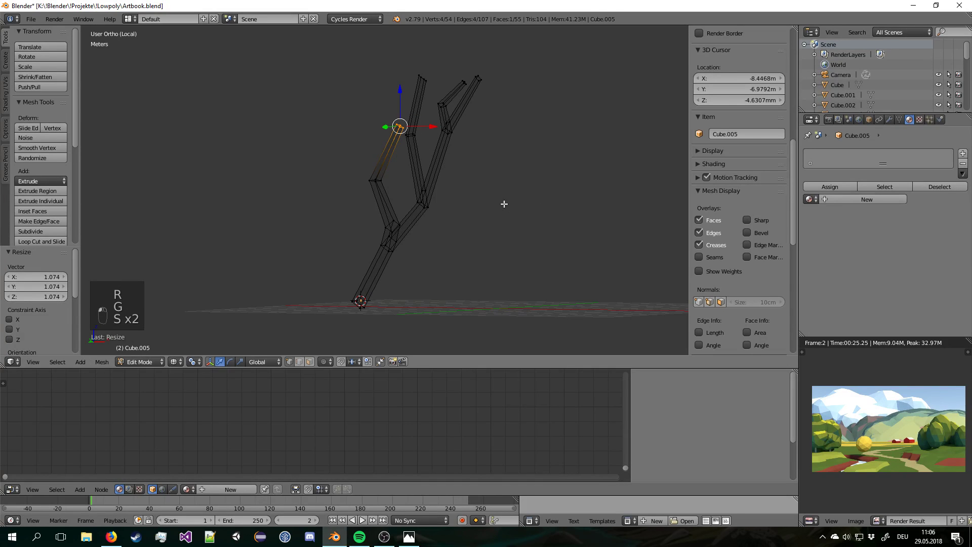
click(500, 200)
Extrude a final short tip, then reselect an upper branch and tweak its position and angle.
key(e)
key(g)
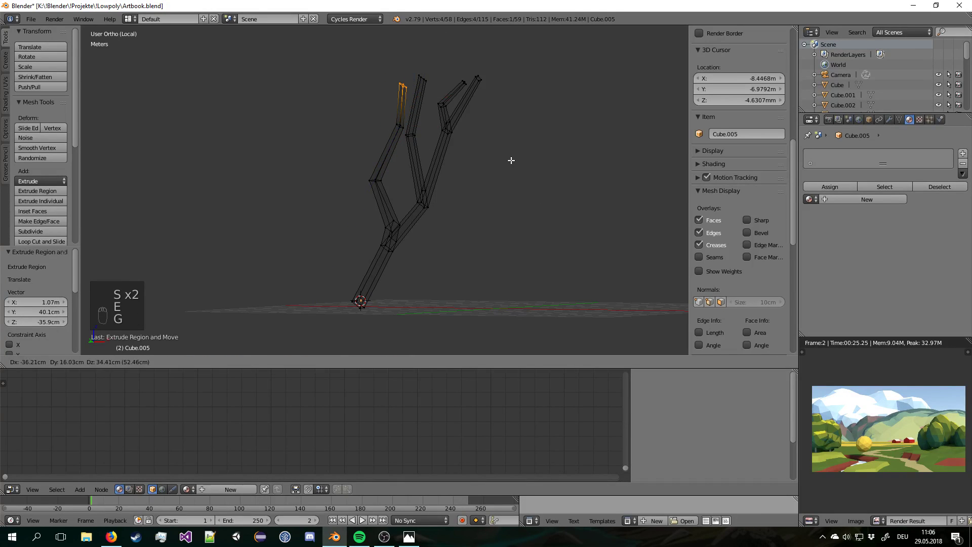
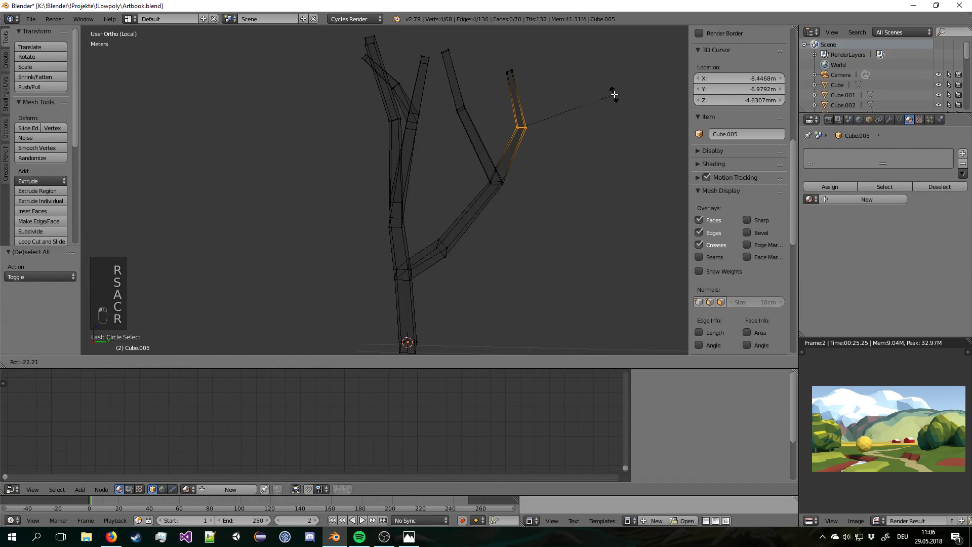
key(Tab)
key(a)
click(532, 189)
key(Tab)
key(c)
click(326, 106)
key(g)
key(r)
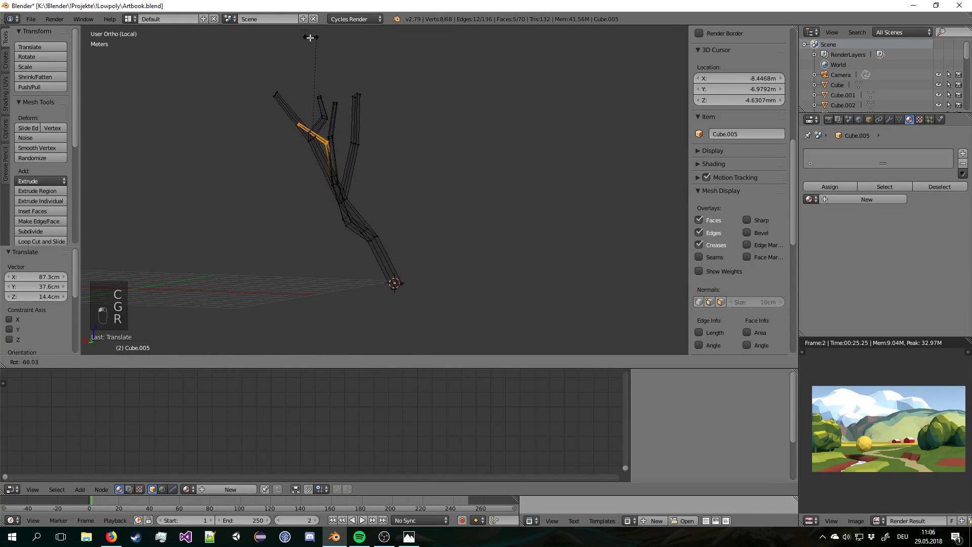
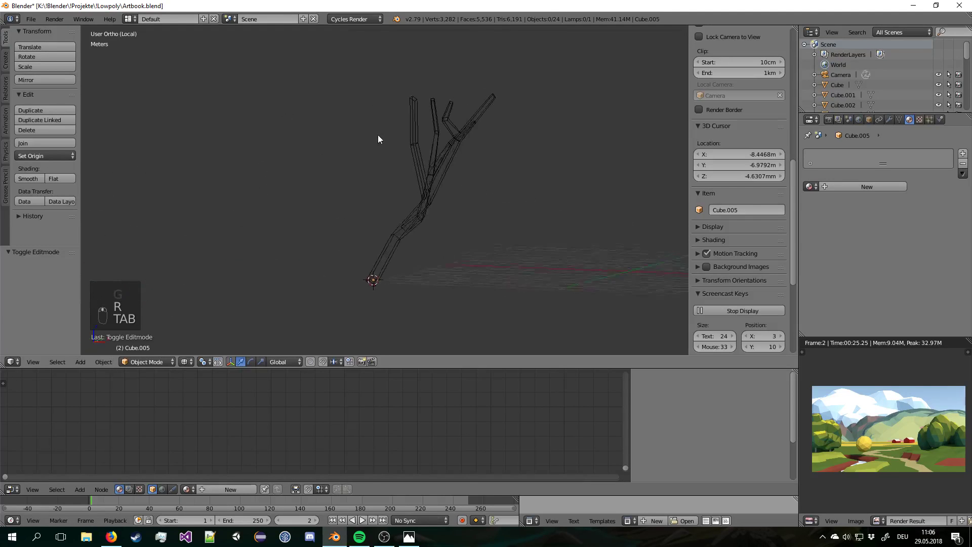
Nudge and rotate the last branch segments of the tree in Edit Mode.
key(Tab)
drag(503, 165, 436, 105)
key(c)
key(g)
drag(524, 126, 429, 114)
key(r)
middle_click(429, 114)
key(g)
key(Tab)
drag(428, 116, 339, 228)
drag(476, 128, 337, 220)
key(Tab)
Adjust further branch geometry with grab and rotate, then leave mesh editing.
key(a)
key(c)
drag(339, 220, 461, 249)
drag(371, 214, 483, 176)
key(g)
key(r)
key(r)
middle_click(461, 249)
drag(460, 239, 453, 202)
key(r)
key(Tab)
key(a)
key(a)
Save, view the solid tree from the front, add an extra cube and delete it again.
key(ctrl+s)
drag(188, 361, 455, 203)
drag(456, 203, 375, 202)
key(KP_1)
key(shift+a)
drag(441, 161, 486, 176)
middle_click(388, 284)
key(Tab)
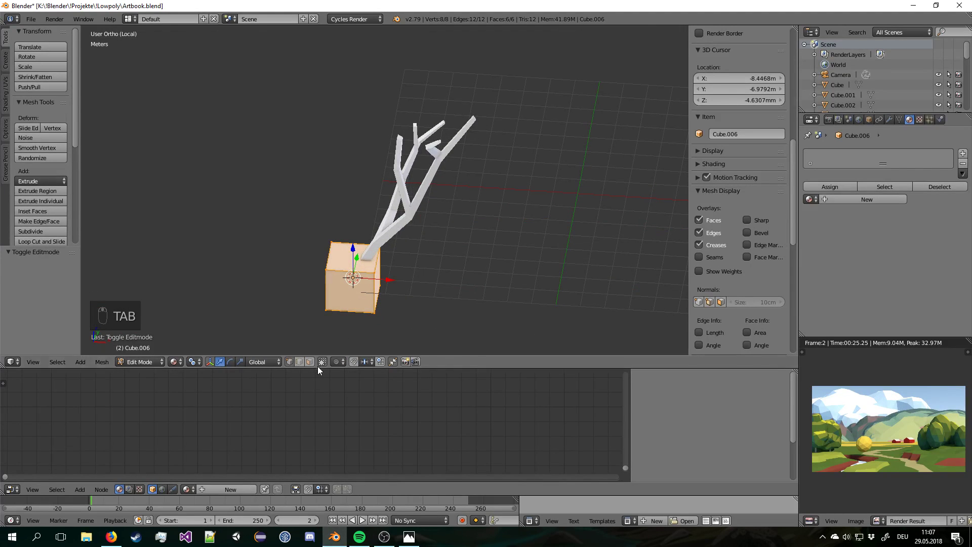
key(Tab)
key(Delete)
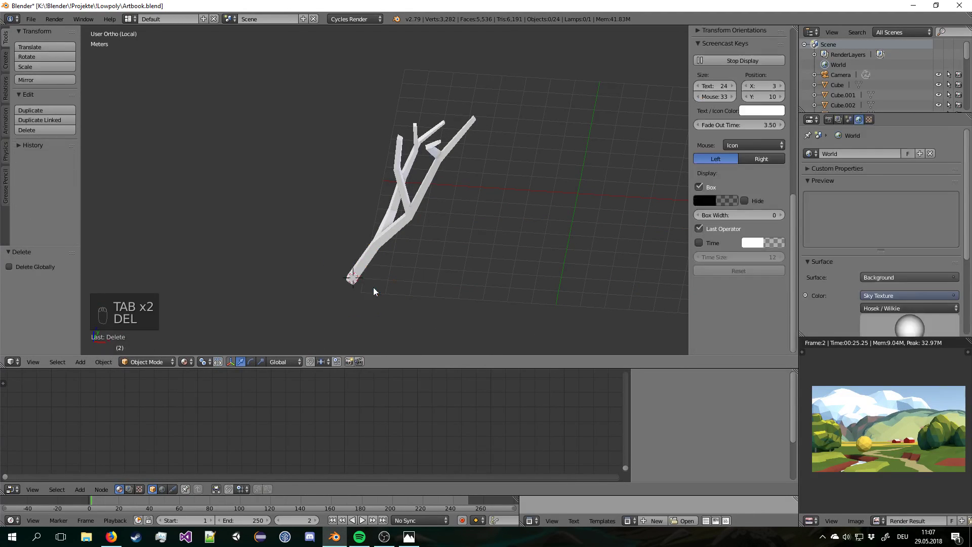
Add a cone at the trunk base with Radius 2 at 0 and flip it 180° upside down.
key(shift+a)
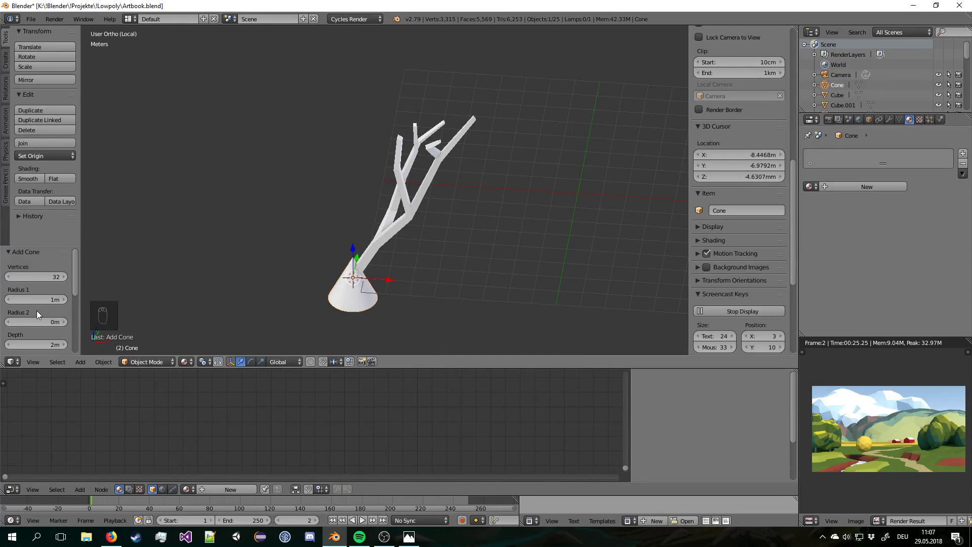
drag(36, 281, 445, 318)
key(r)
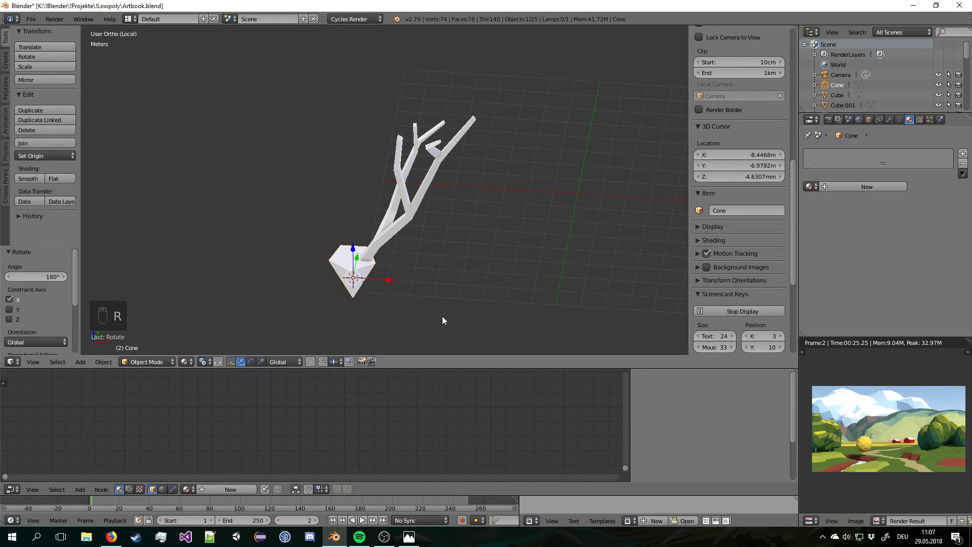
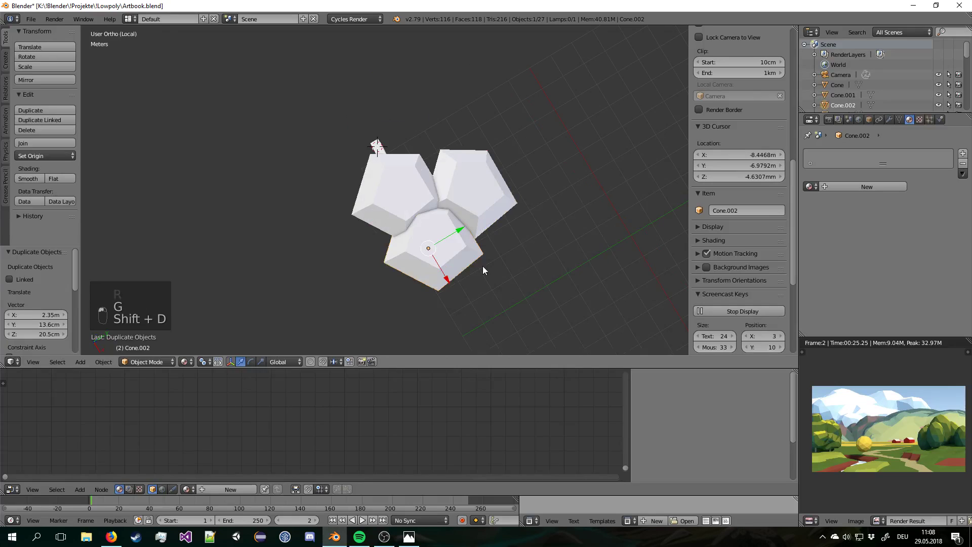
Rotate, scale and position the first cone clump onto a branch tip.
key(r)
drag(535, 237, 459, 190)
key(r)
middle_click(517, 202)
key(s)
drag(607, 181, 449, 180)
key(g)
right_click(539, 154)
drag(539, 155, 450, 180)
key(g)
right_click(450, 181)
drag(450, 181, 415, 161)
key(r)
key(r)
key(g)
drag(432, 175, 415, 161)
middle_click(501, 160)
Duplicate a second clump with Shift+D and place it on another branch.
key(shift+d)
click(512, 143)
key(g)
click(562, 125)
key(r)
key(r)
key(g)
drag(428, 177, 421, 164)
key(g)
Duplicate a third clump, rotate and scale it, and check it through the camera.
key(shift+d)
drag(572, 137, 513, 170)
key(r)
key(s)
key(g)
key(g)
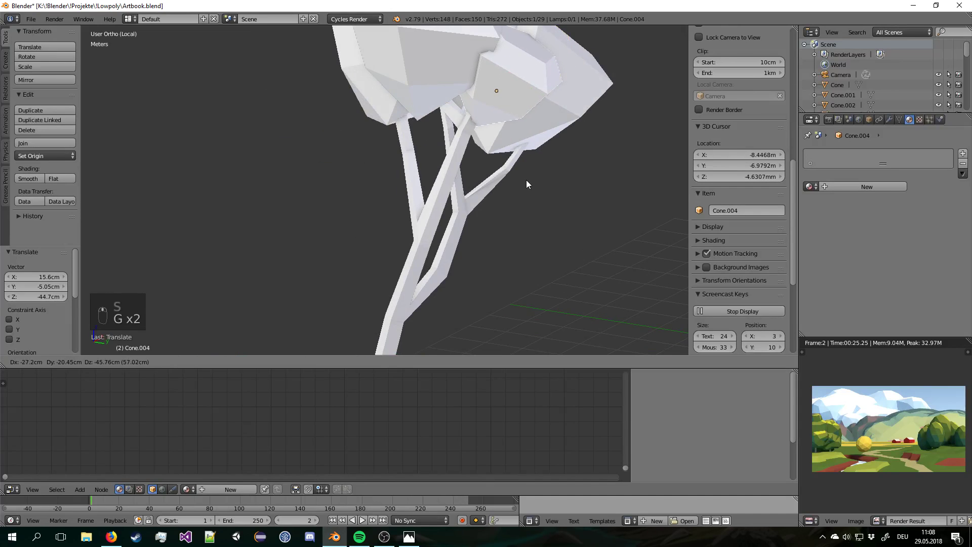
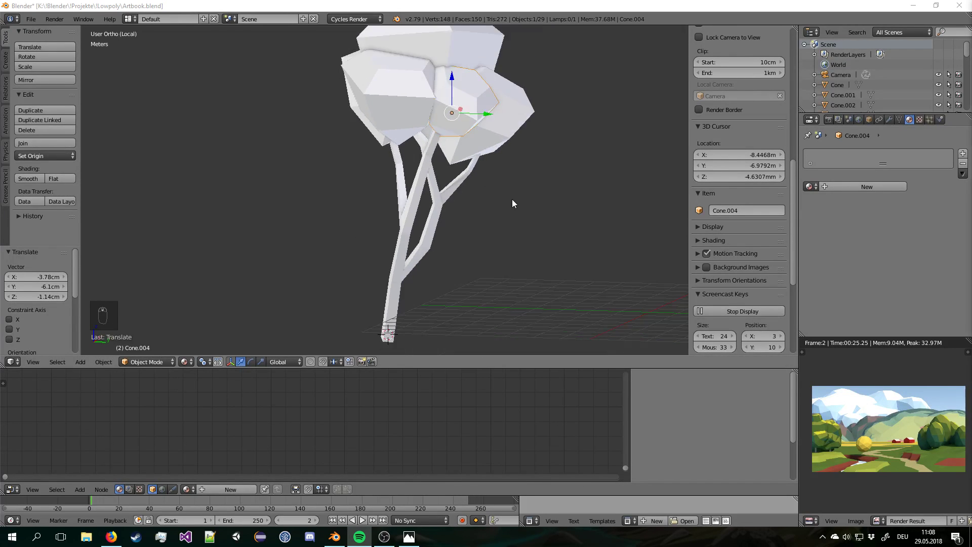
drag(502, 242, 505, 236)
key(r)
drag(505, 236, 415, 185)
key(a)
key(KP_0)
drag(415, 185, 327, 168)
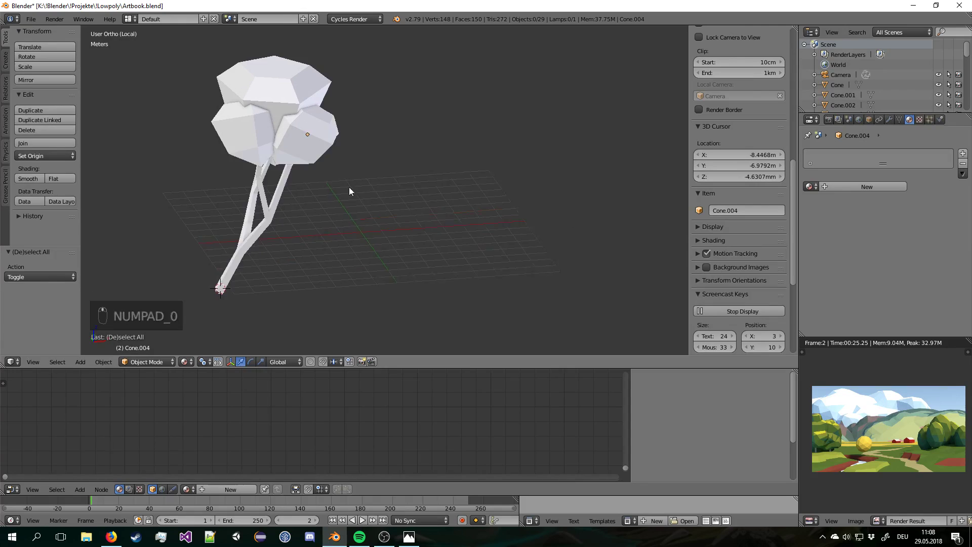
drag(279, 154, 325, 205)
Duplicate a fourth clump and grab and rotate it among the branches.
key(shift+d)
key(r)
drag(321, 227, 325, 205)
drag(322, 227, 411, 267)
key(g)
middle_click(318, 217)
right_click(318, 217)
key(g)
key(r)
key(r)
key(g)
key(r)
key(g)
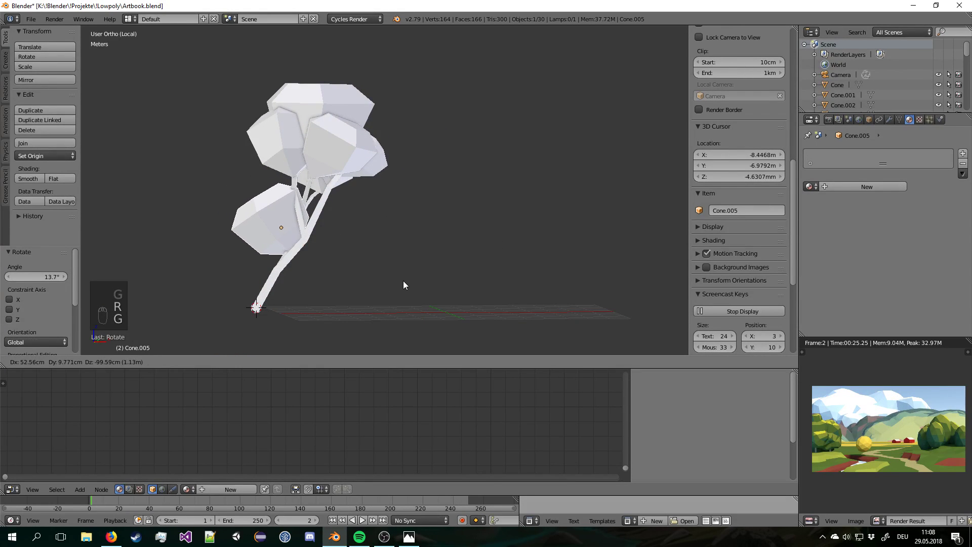
drag(407, 279, 366, 223)
Select all clumps and the trunk and join them into one tree with Ctrl+J.
key(a)
key(c)
drag(365, 223, 300, 210)
key(r)
key(a)
drag(299, 211, 267, 166)
key(c)
drag(307, 218, 306, 247)
drag(307, 247, 307, 247)
key(ctrl+j)
key(Tab)
Leave local view and return to the full landscape from the top.
key(a)
key(a)
key(Tab)
key(KP_Divide)
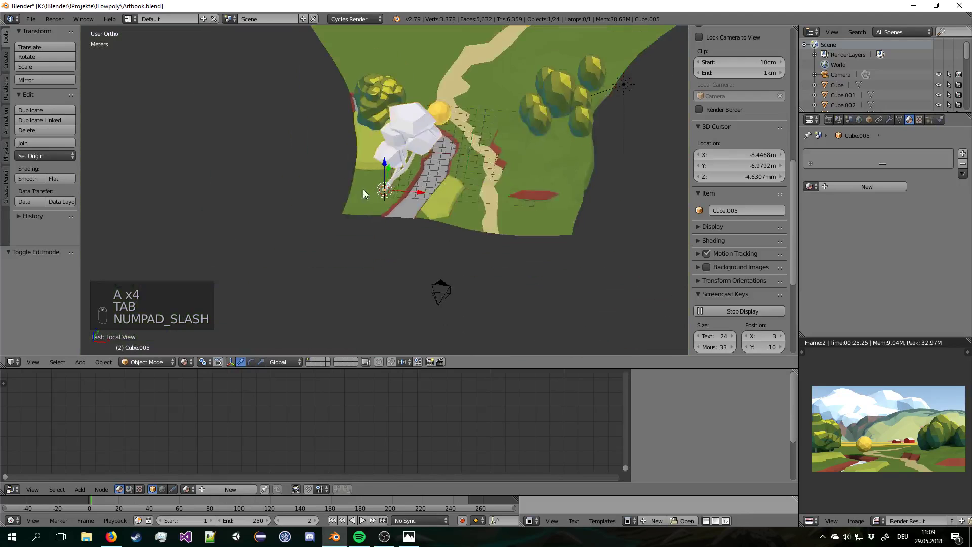
key(KP_7)
Move, rotate and scale the new tree into place within the camera shot.
key(g)
drag(431, 200, 510, 159)
key(r)
key(KP_0)
key(r)
drag(509, 176, 421, 252)
key(g)
key(s)
key(g)
key(s)
key(g)
Delete the old yellow icosphere tree and give the new tree Material.005.
click(444, 248)
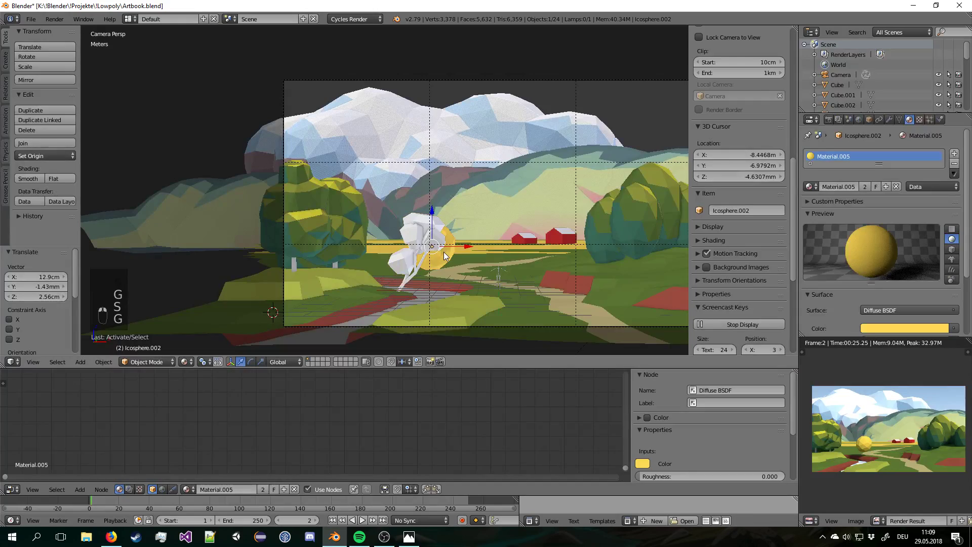
key(Delete)
click(448, 255)
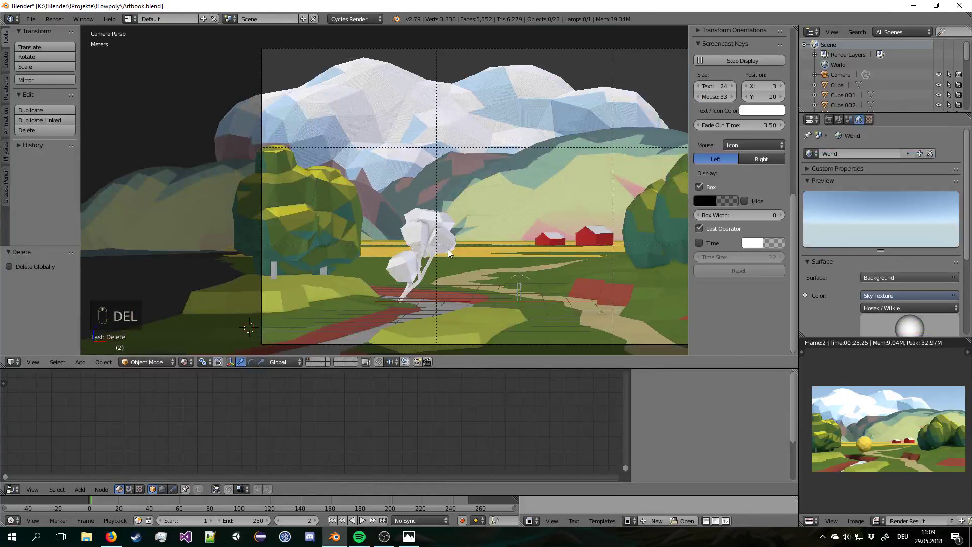
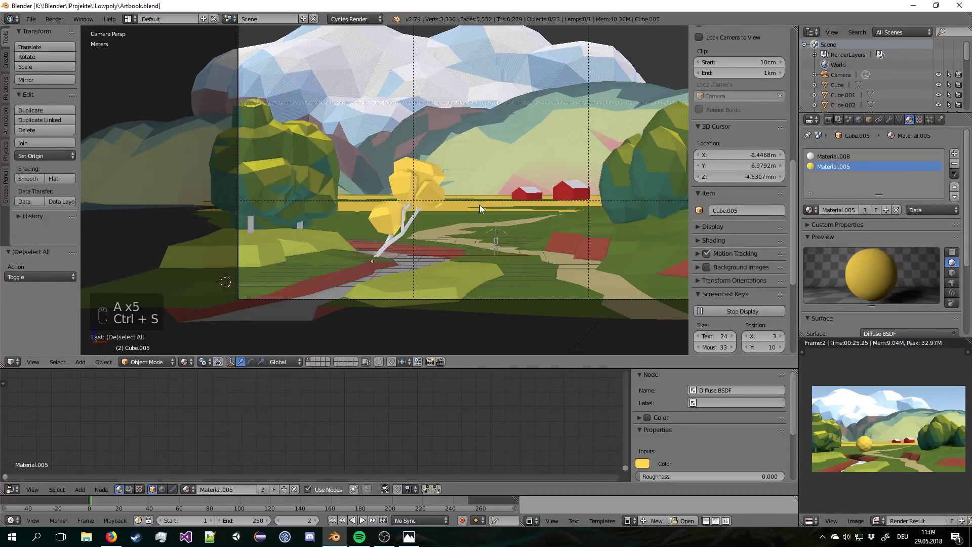
drag(415, 196, 486, 215)
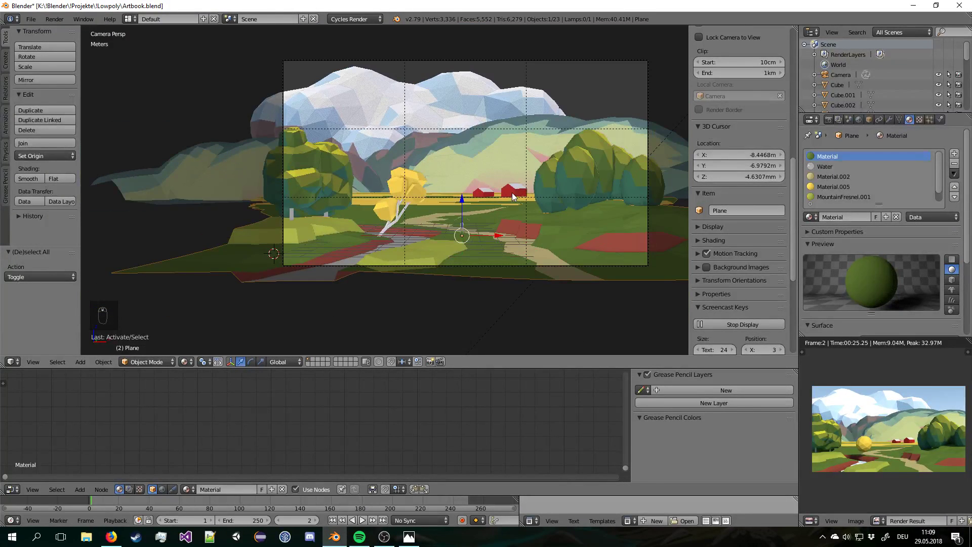
Save, render the camera view with F12 and zoom into the yellow tree in the result.
key(a)
key(a)
key(ctrl+s)
key(F12)
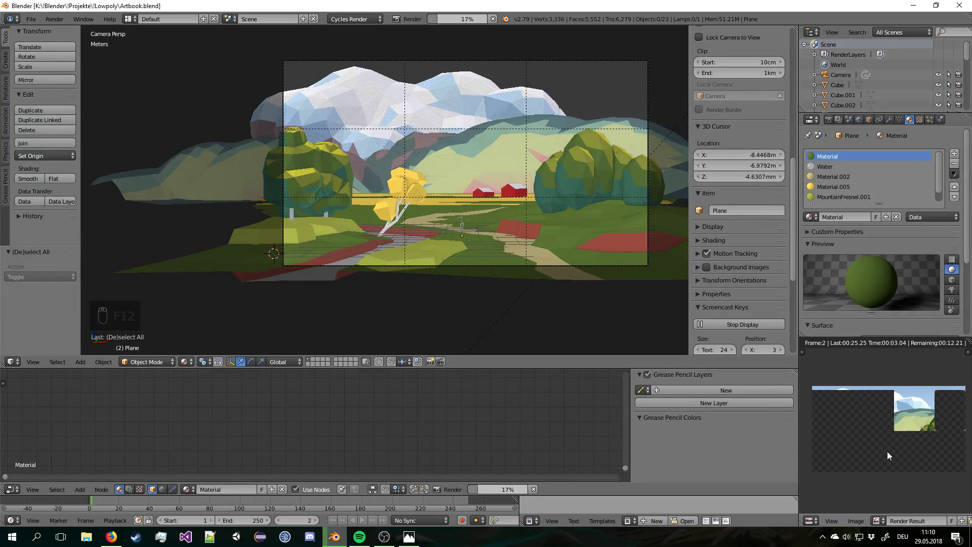
drag(853, 200, 871, 431)
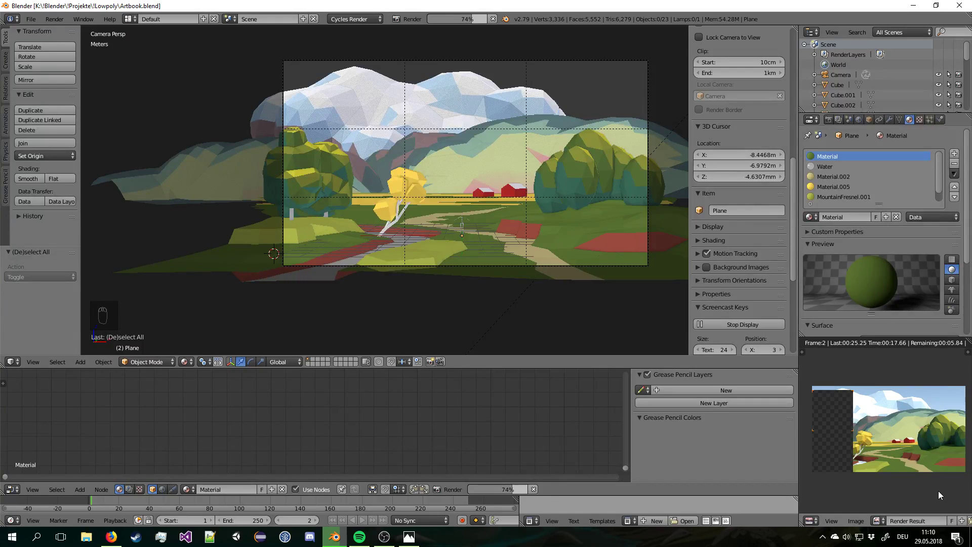
drag(911, 469, 911, 469)
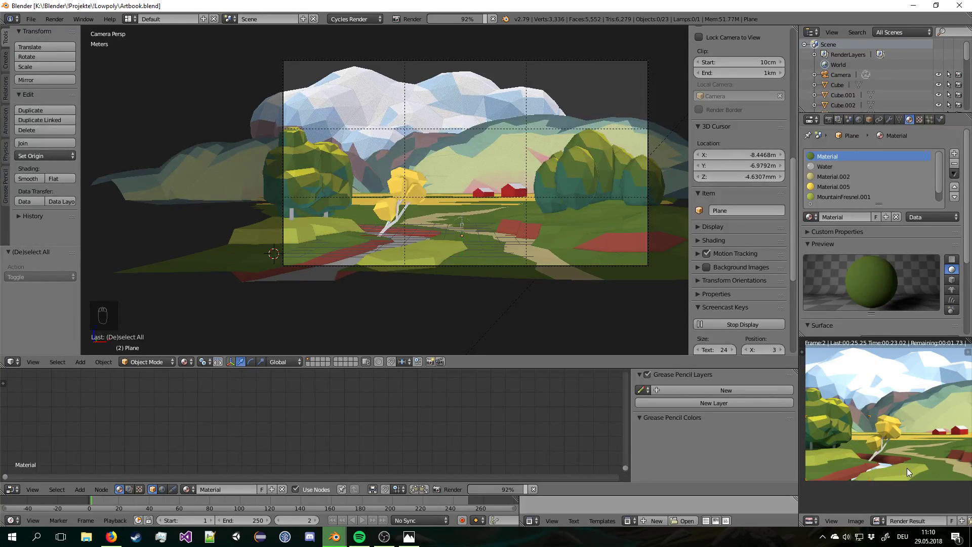
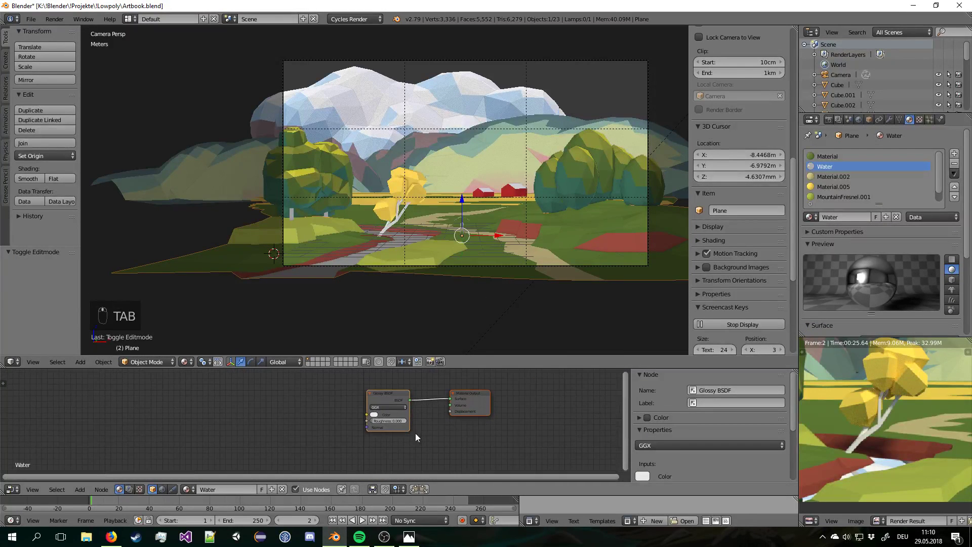
Tint the Water material's Glossy BSDF teal and add a Fresnel node to it.
key(a)
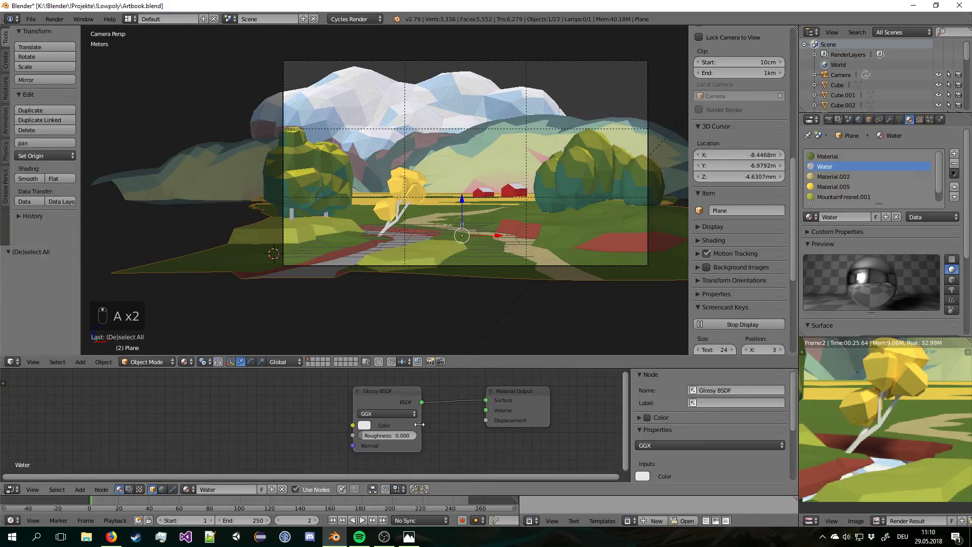
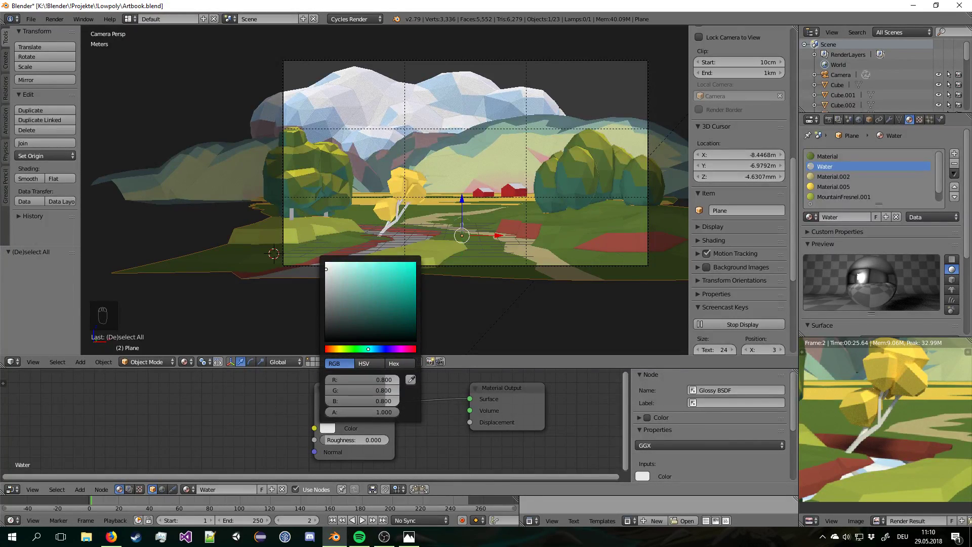
key(shift+a)
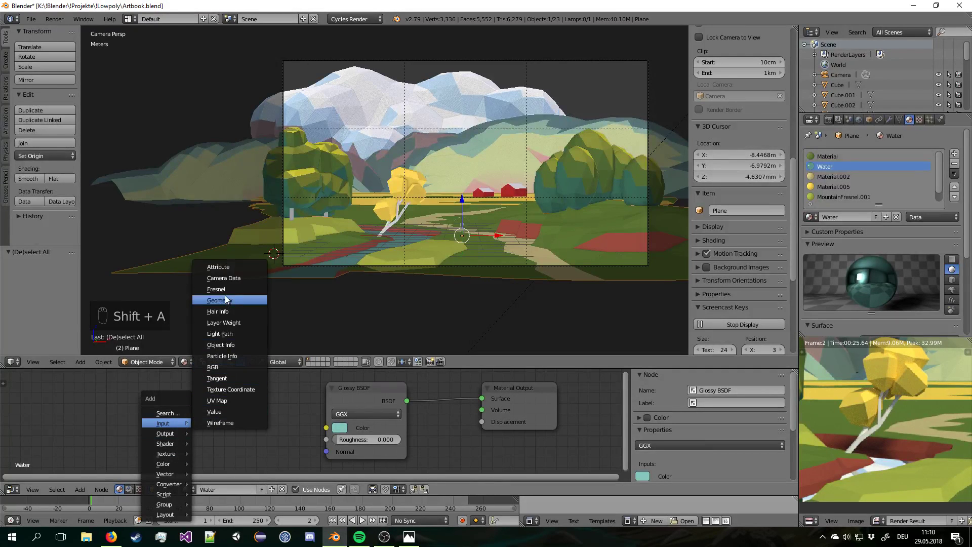
drag(181, 412, 225, 462)
key(shift+a)
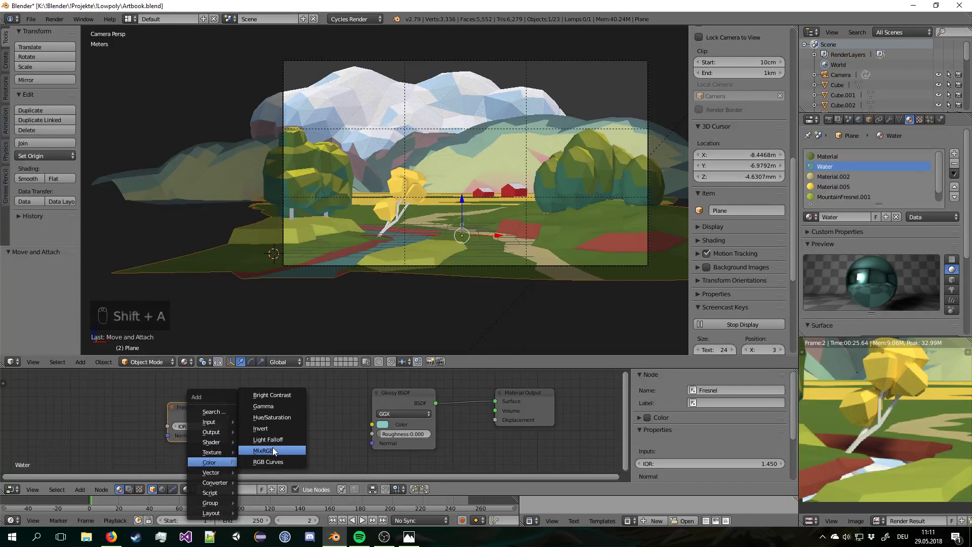
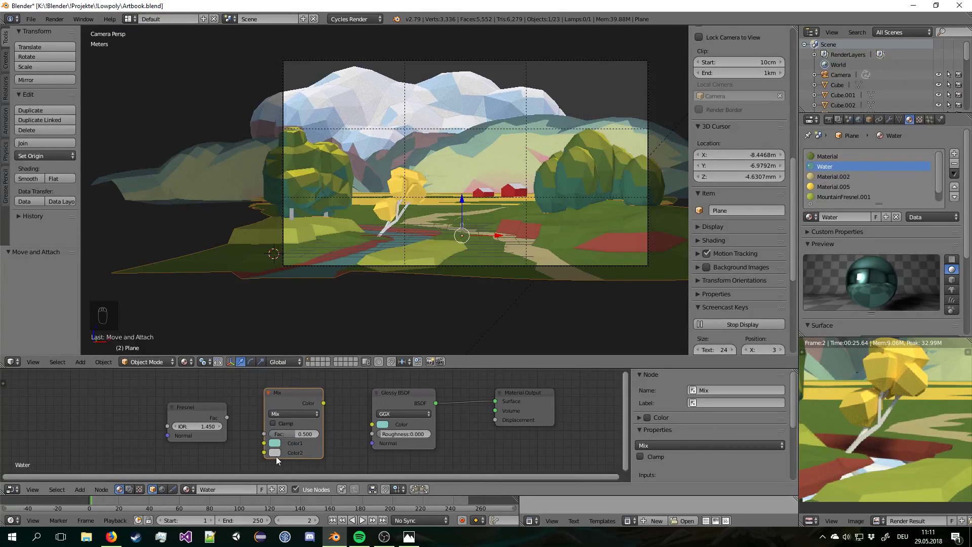
drag(234, 422, 192, 435)
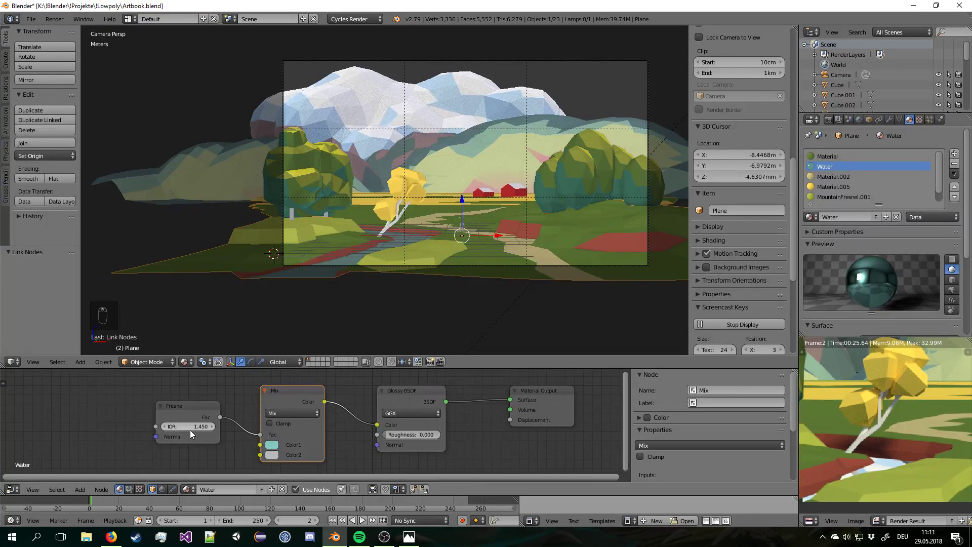
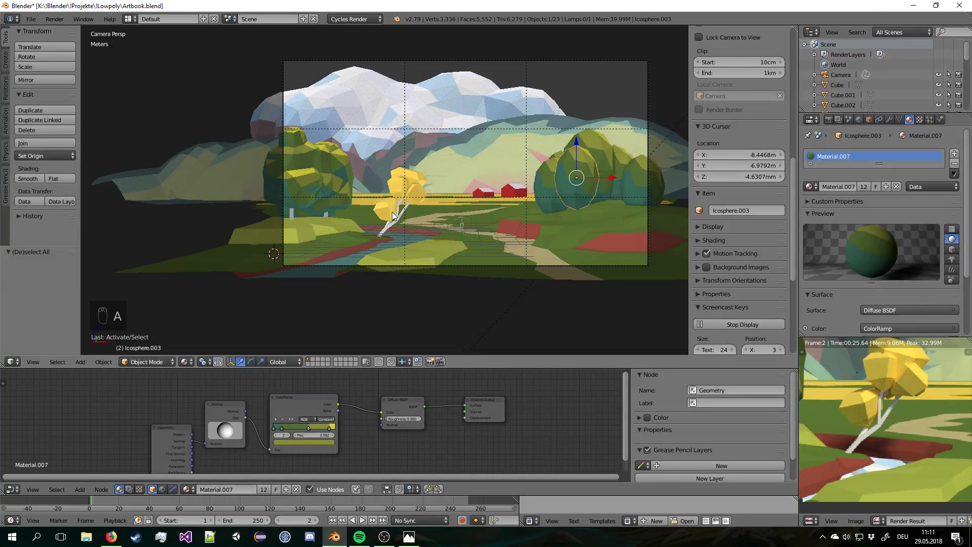
drag(364, 409, 393, 268)
key(Delete)
key(ctrl+s)
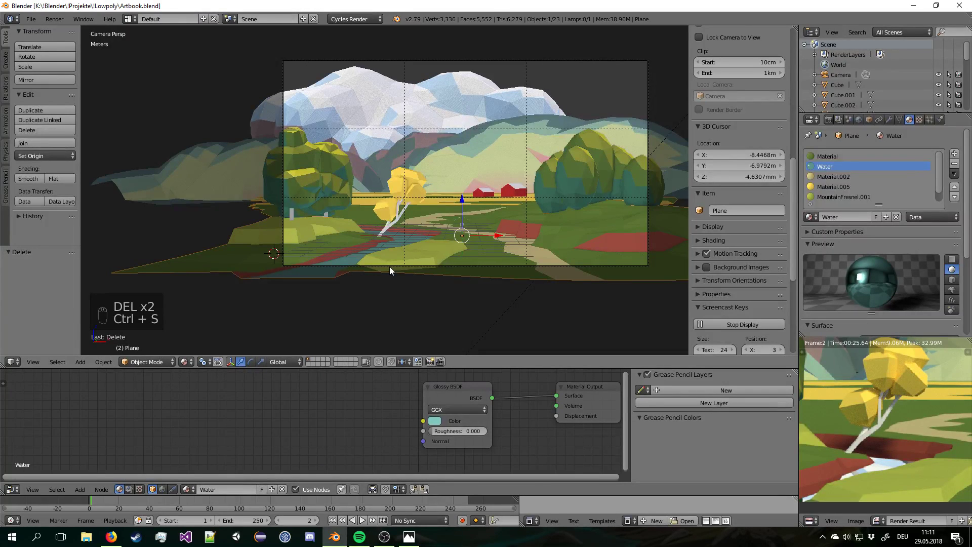
Render the camera view again with the darker teal, 0.050-roughness water.
key(F12)
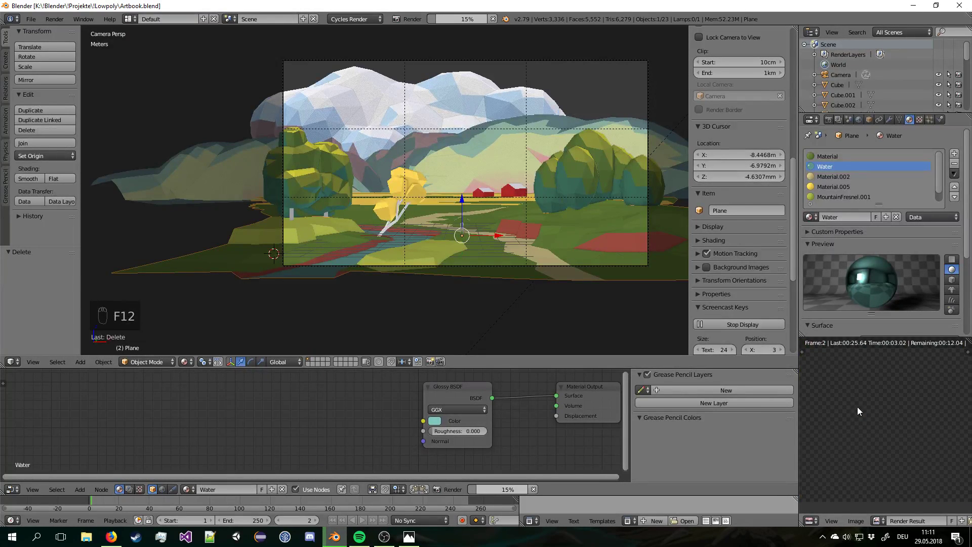
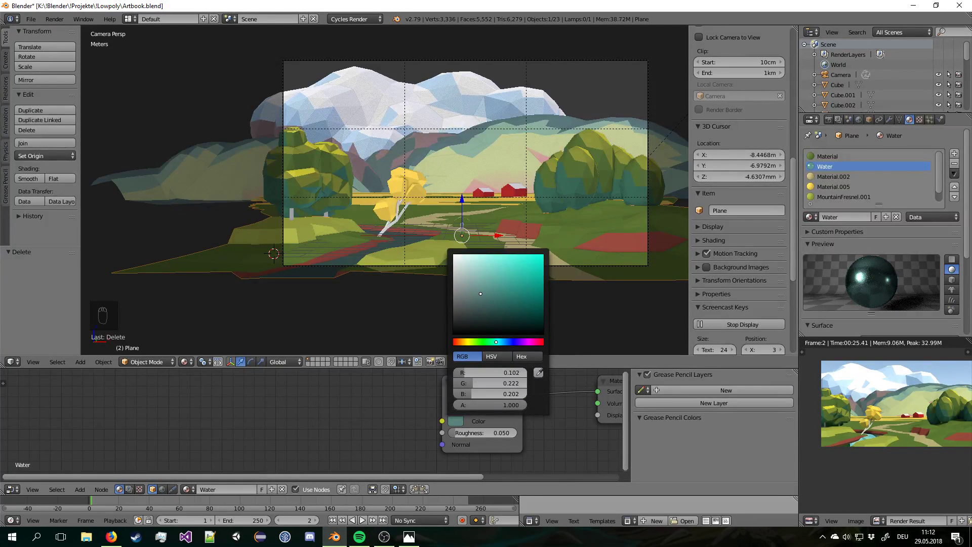
Save the scene and start an F12 render of the camera view.
key(a)
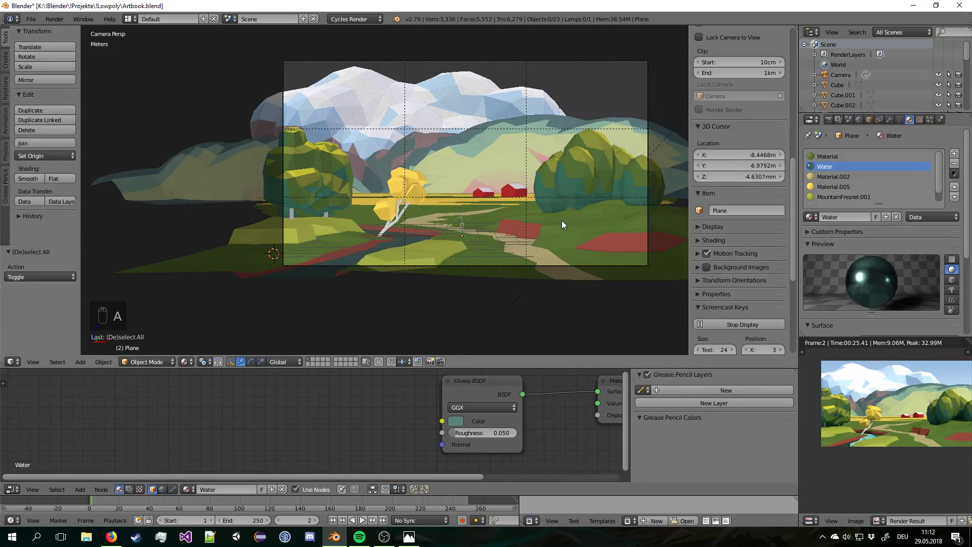
key(a)
key(ctrl+s)
key(F12)
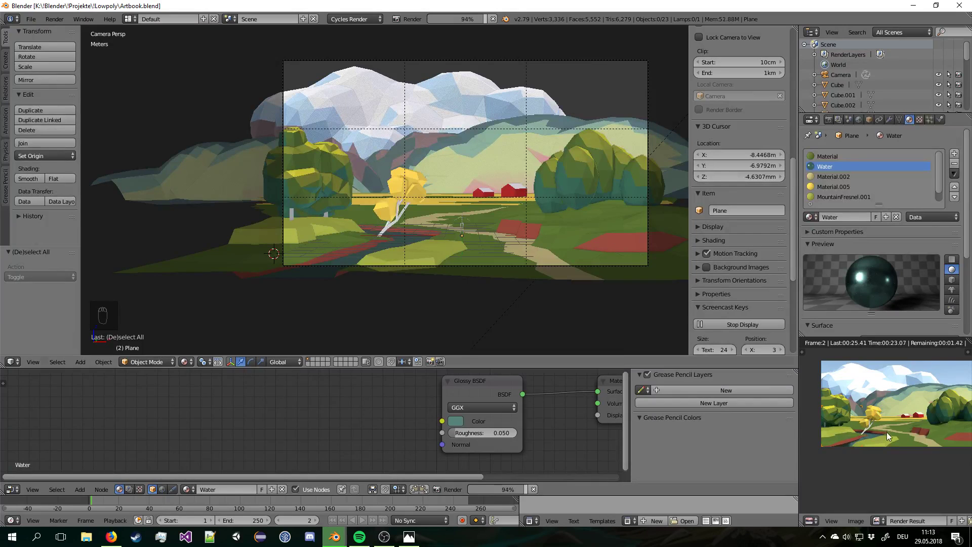
Abort the render partway and drop the viewport out of the live rendered preview.
drag(863, 465, 493, 441)
drag(494, 439, 496, 435)
key(F12)
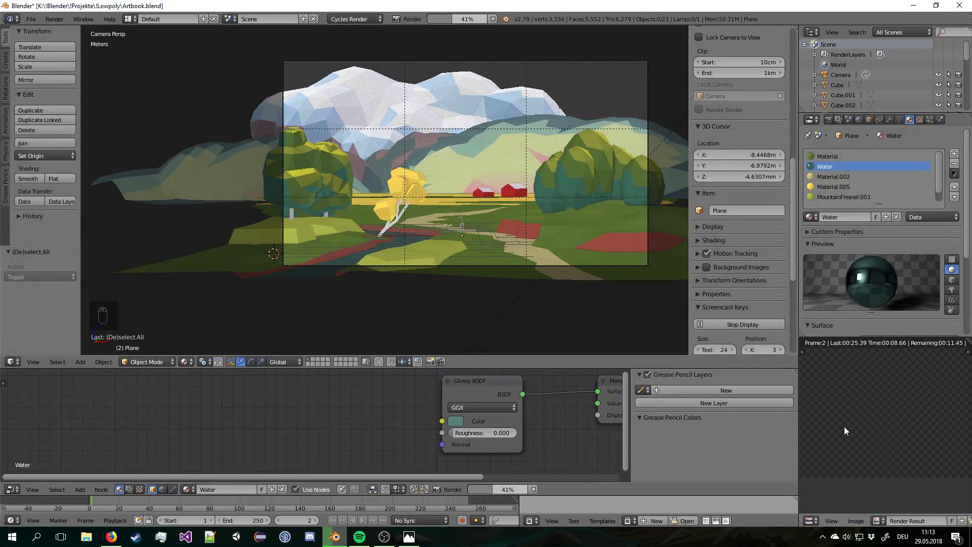
key(Escape)
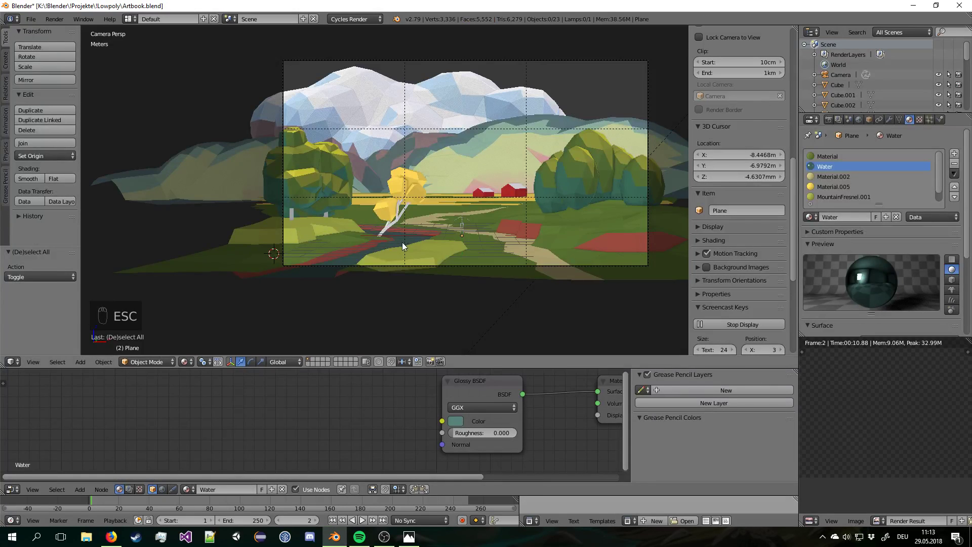
Swap the water's Glossy BSDF for a Diffuse BSDF while editing the ground mesh by the stream.
drag(501, 412, 461, 277)
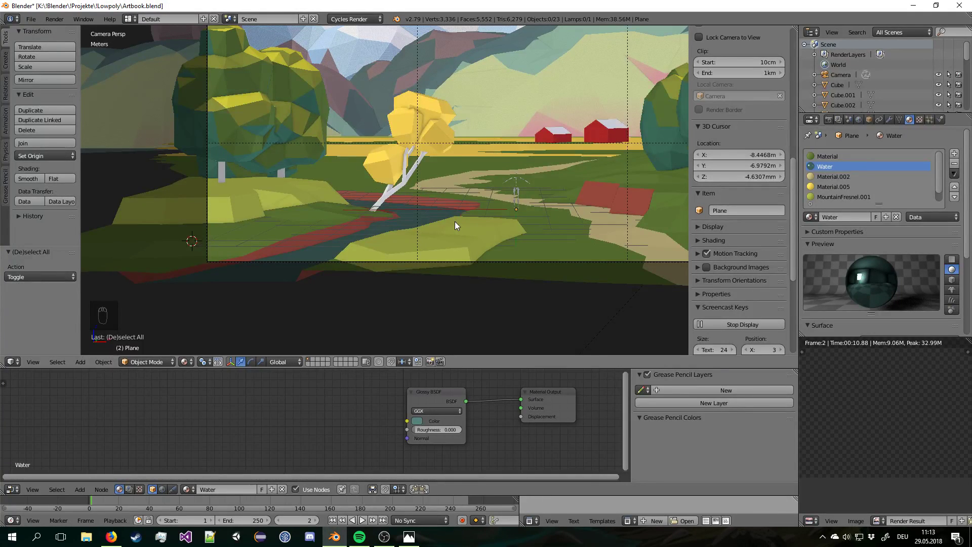
key(Tab)
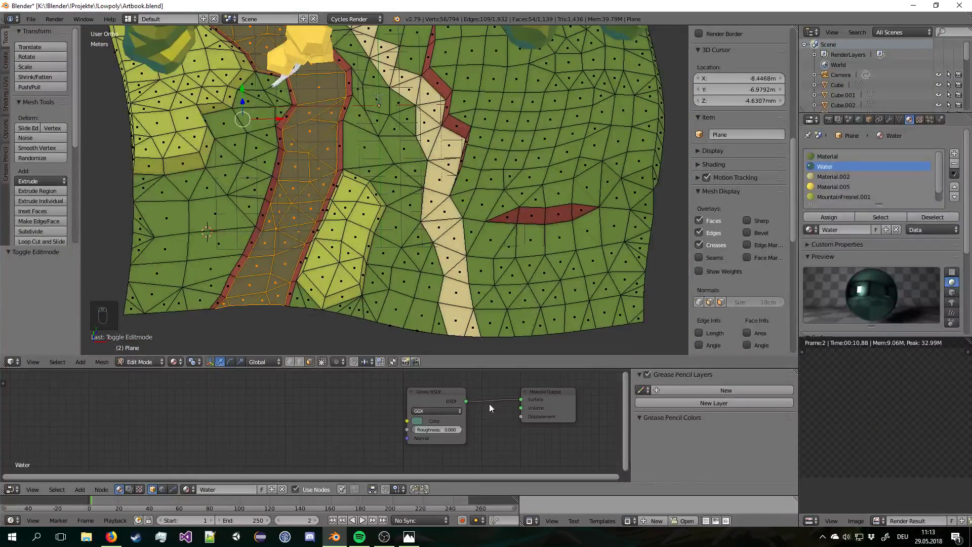
drag(435, 395, 398, 408)
key(shift+a)
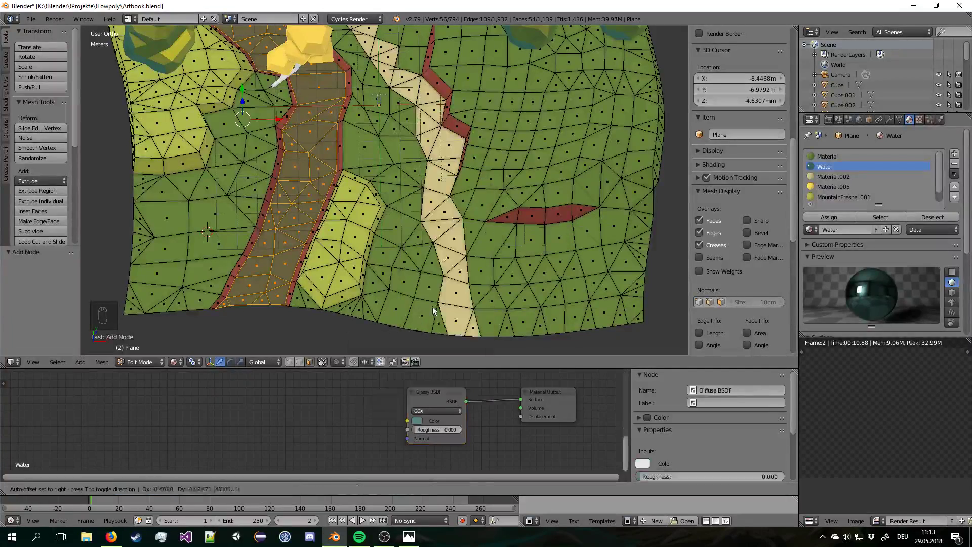
drag(339, 412, 420, 425)
drag(436, 399, 534, 404)
key(Delete)
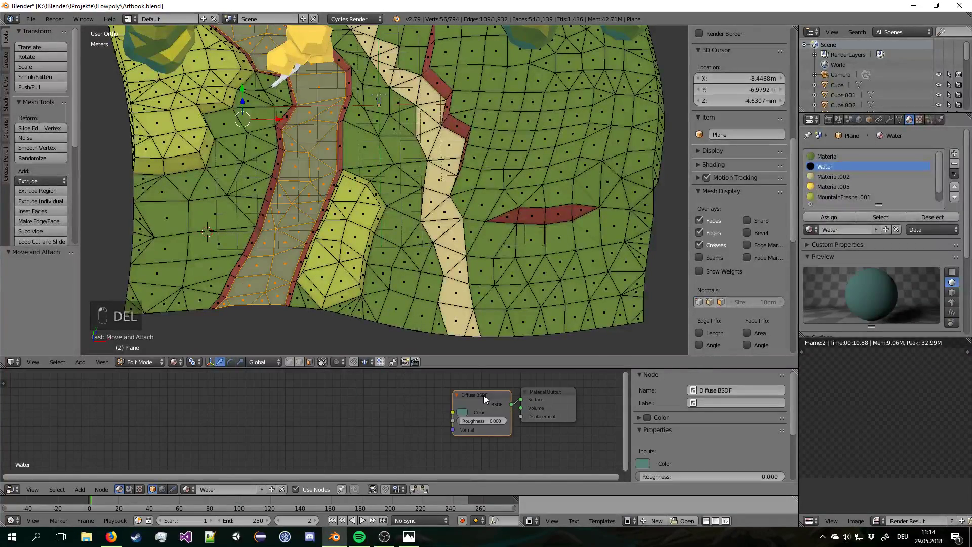
Add a material slot with Water.001 and assign it to the stream faces, then deselect them.
key(Tab)
drag(815, 235, 891, 235)
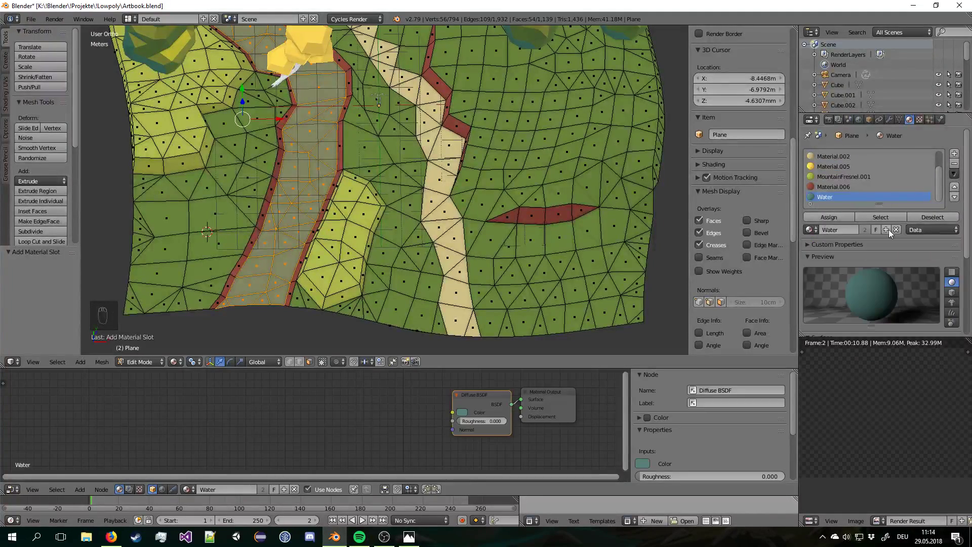
drag(891, 234, 891, 234)
key(a)
key(c)
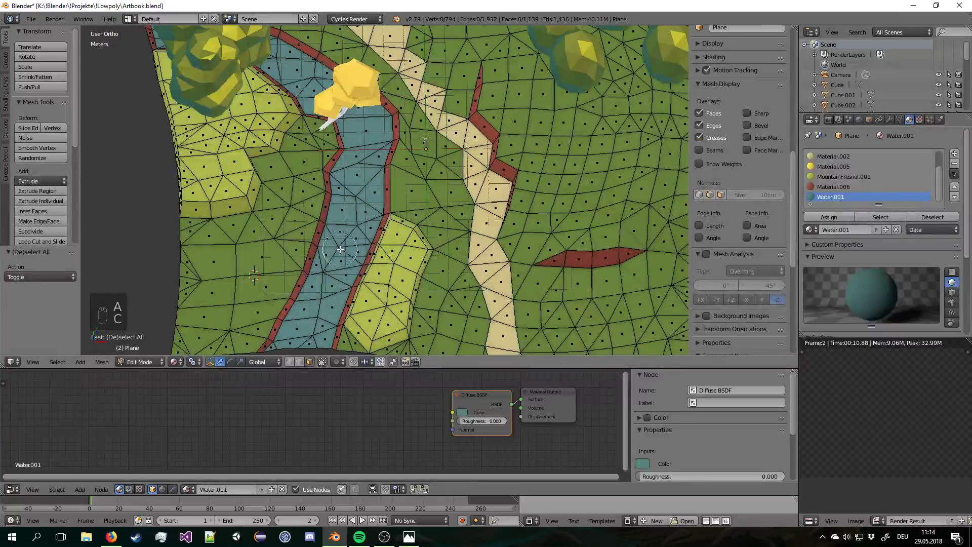
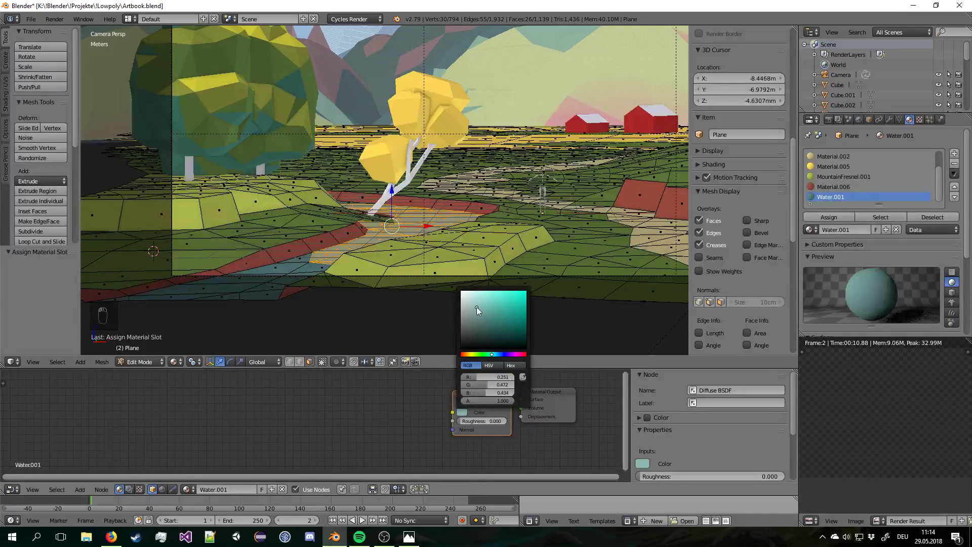
Leave Edit Mode and frame more of the paler stream beside the tree.
key(Tab)
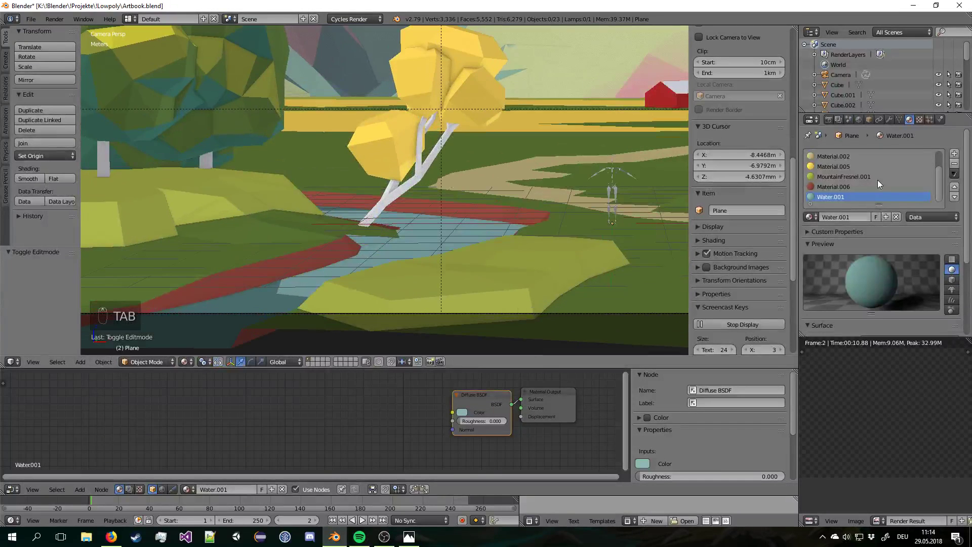
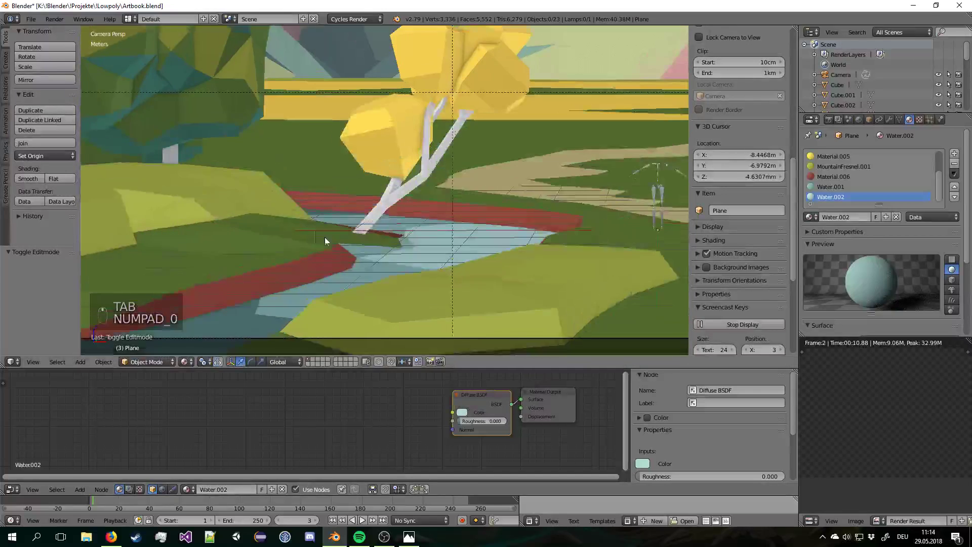
drag(396, 182, 419, 224)
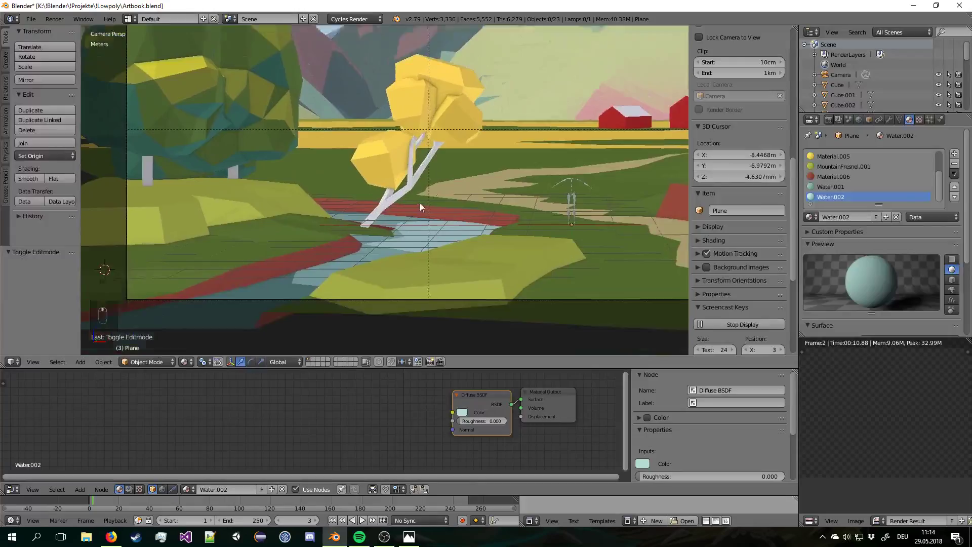
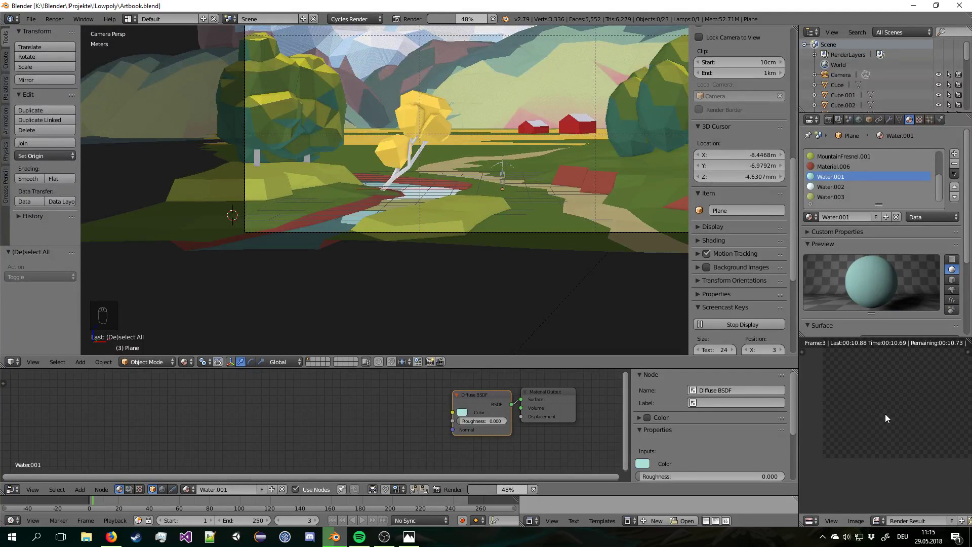
Inspect the finished render of the pale aqua stream in the Image Editor.
drag(889, 415, 891, 425)
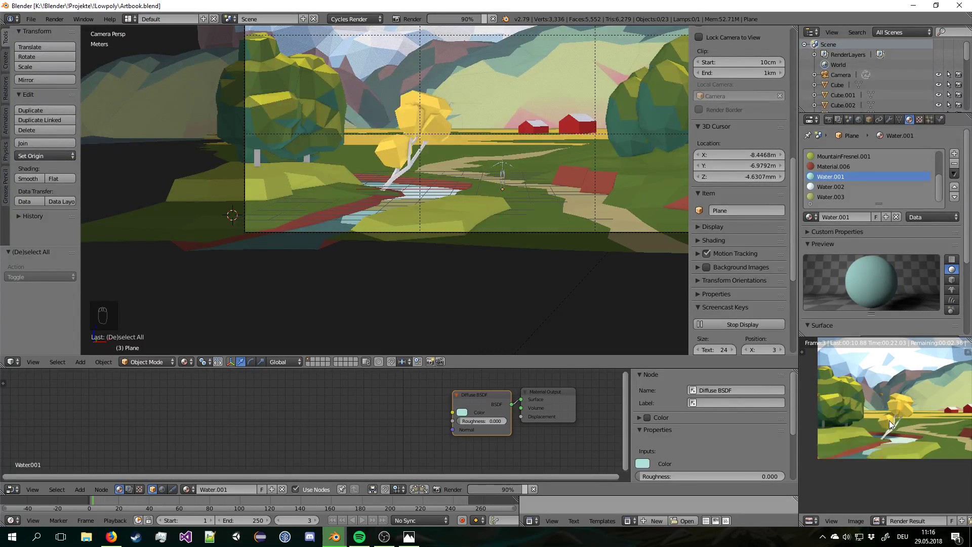
middle_click(891, 421)
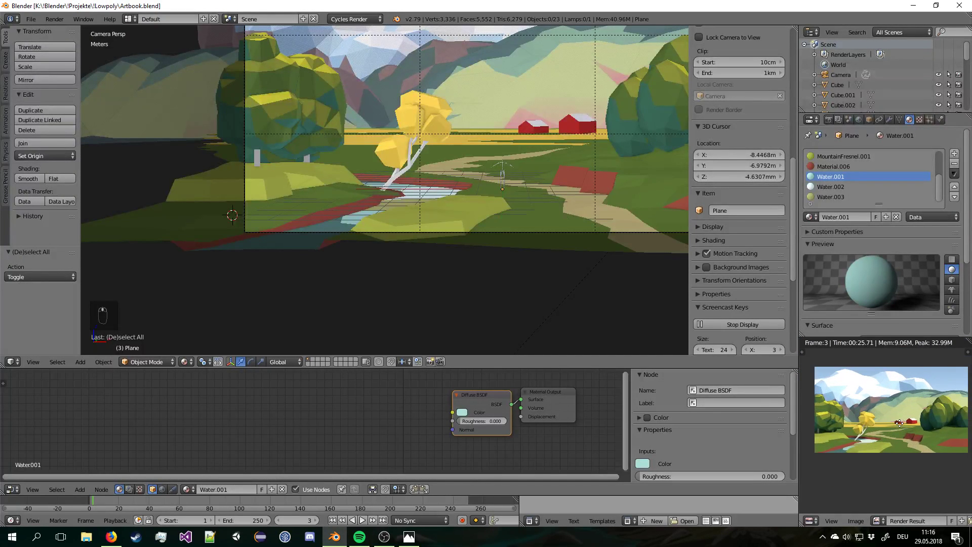
key(a)
key(a)
key(ctrl+s)
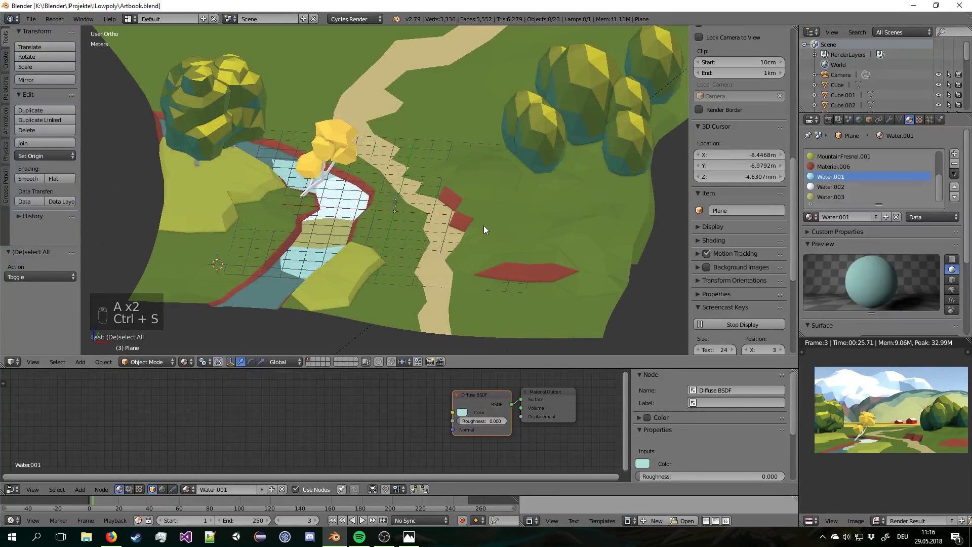
key(KP_7)
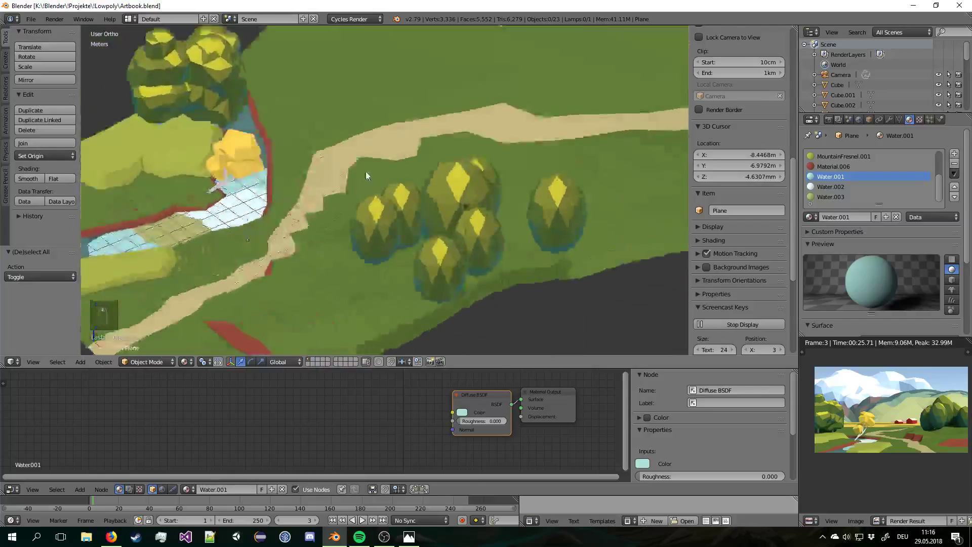
drag(376, 185, 382, 186)
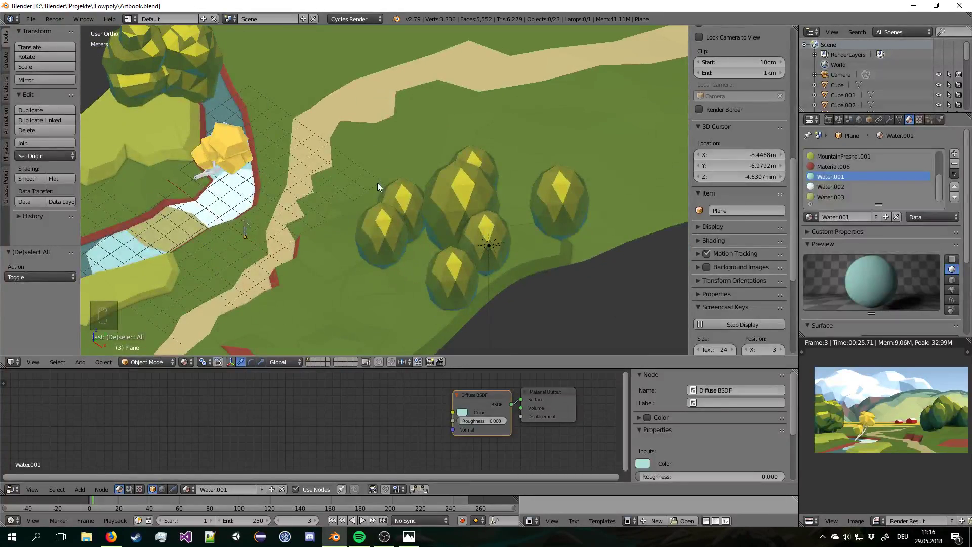
middle_click(377, 199)
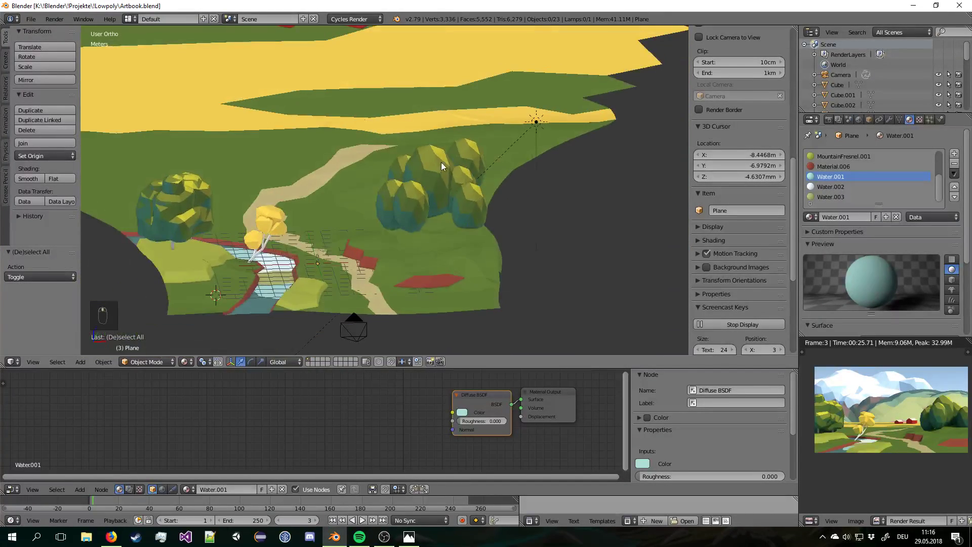
key(a)
key(a)
key(ctrl+s)
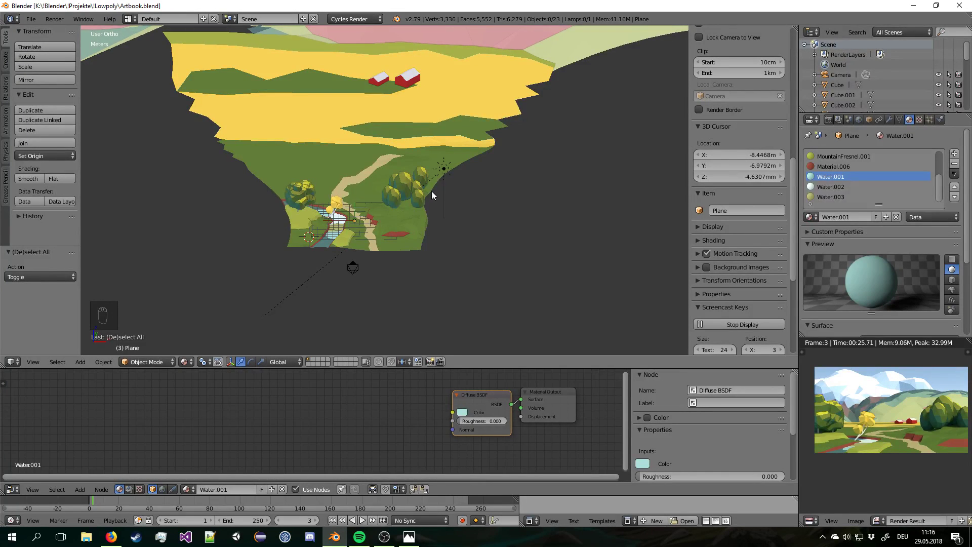
drag(365, 154, 287, 278)
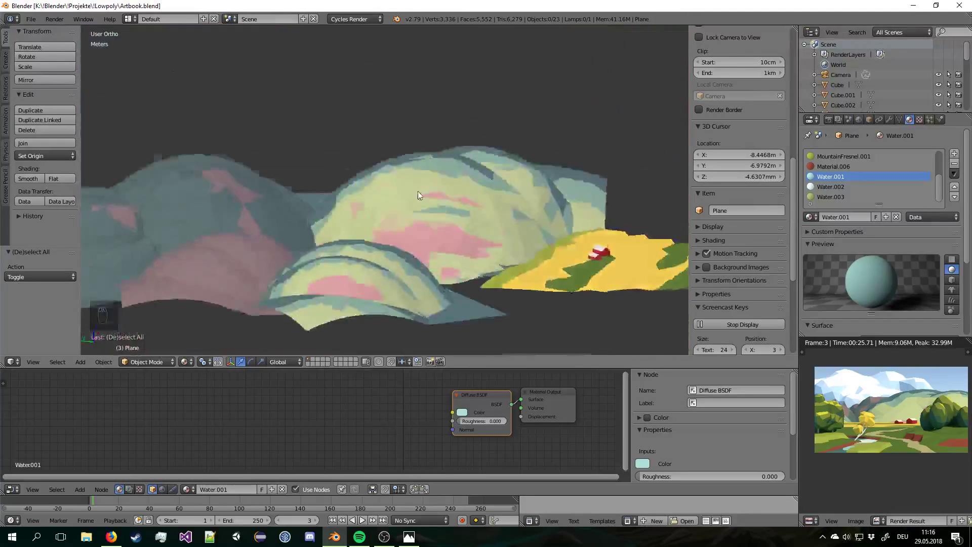
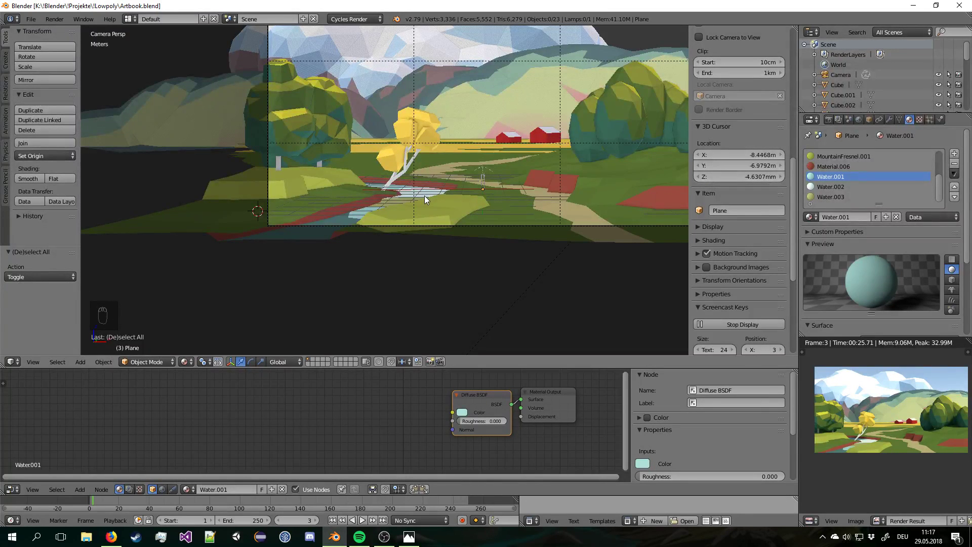
Fit the whole camera frame in the viewport and select the camera object.
drag(338, 134, 403, 184)
key(KP_0)
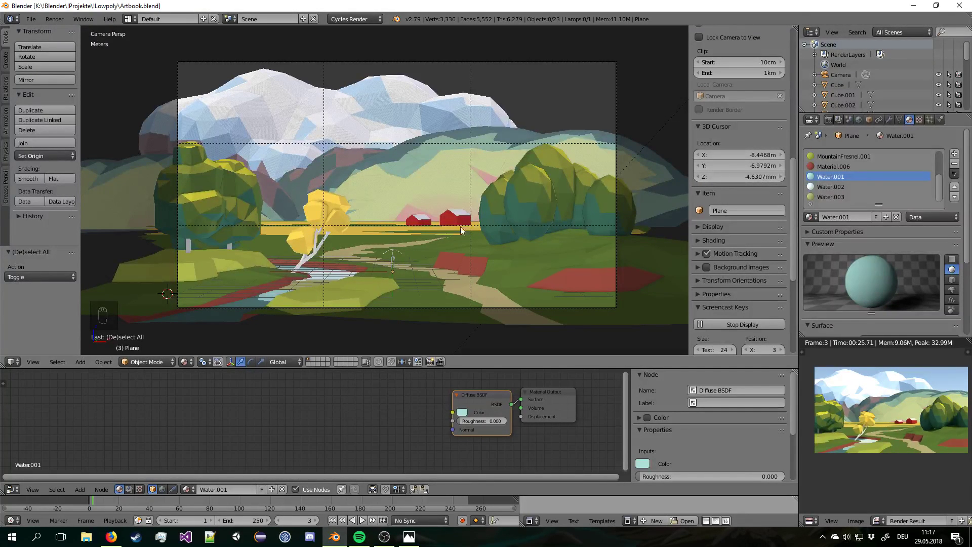
drag(616, 224, 625, 202)
Begin scaling the selected camera, reaching about 0.87.
key(s)
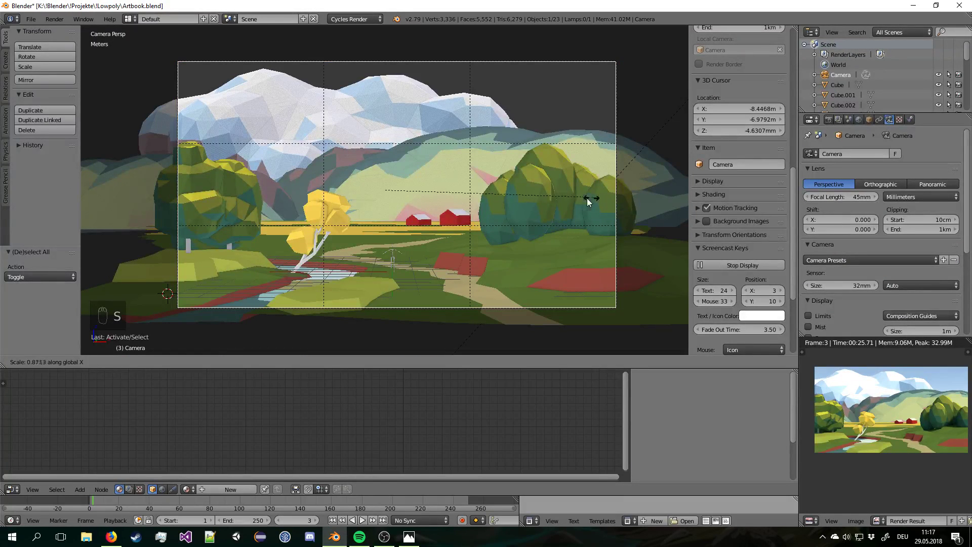
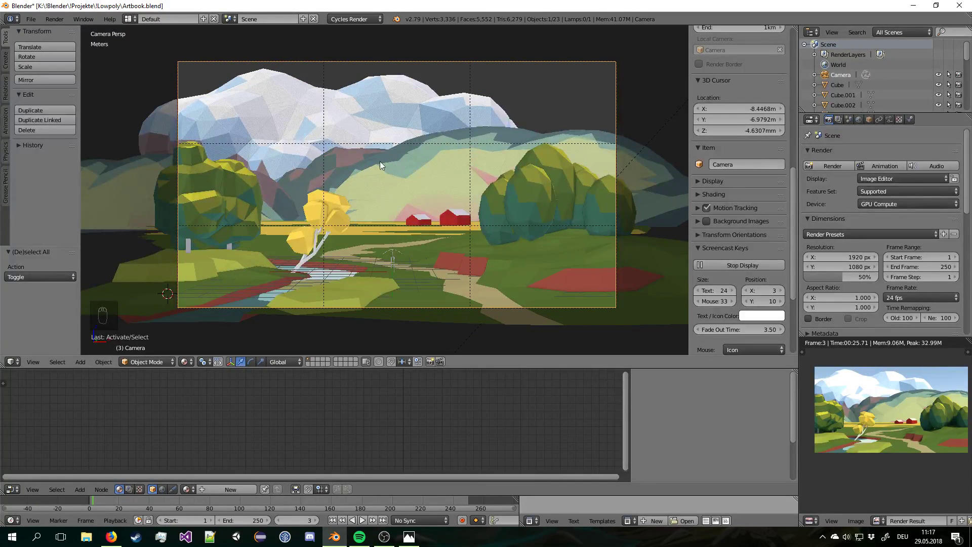
key(a)
key(a)
key(a)
key(a)
key(a)
key(ctrl+s)
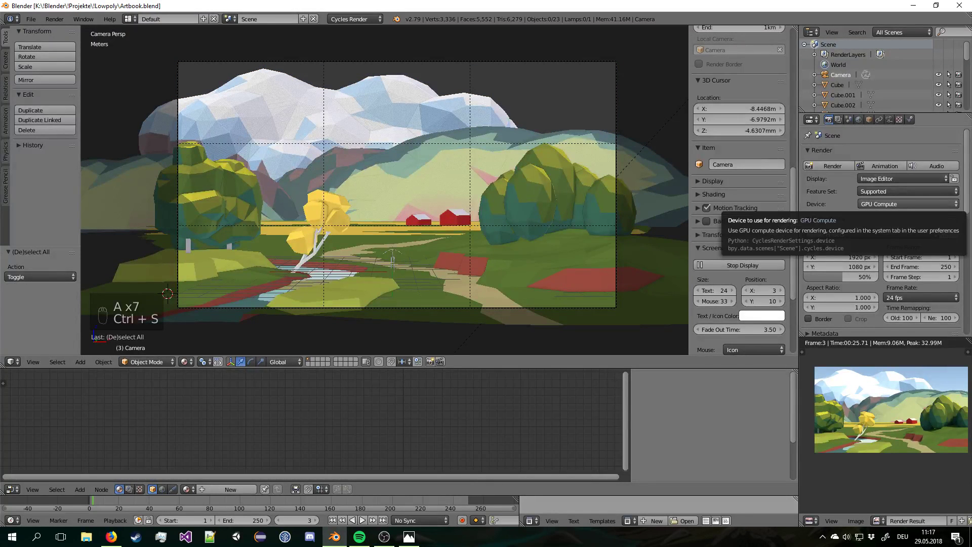